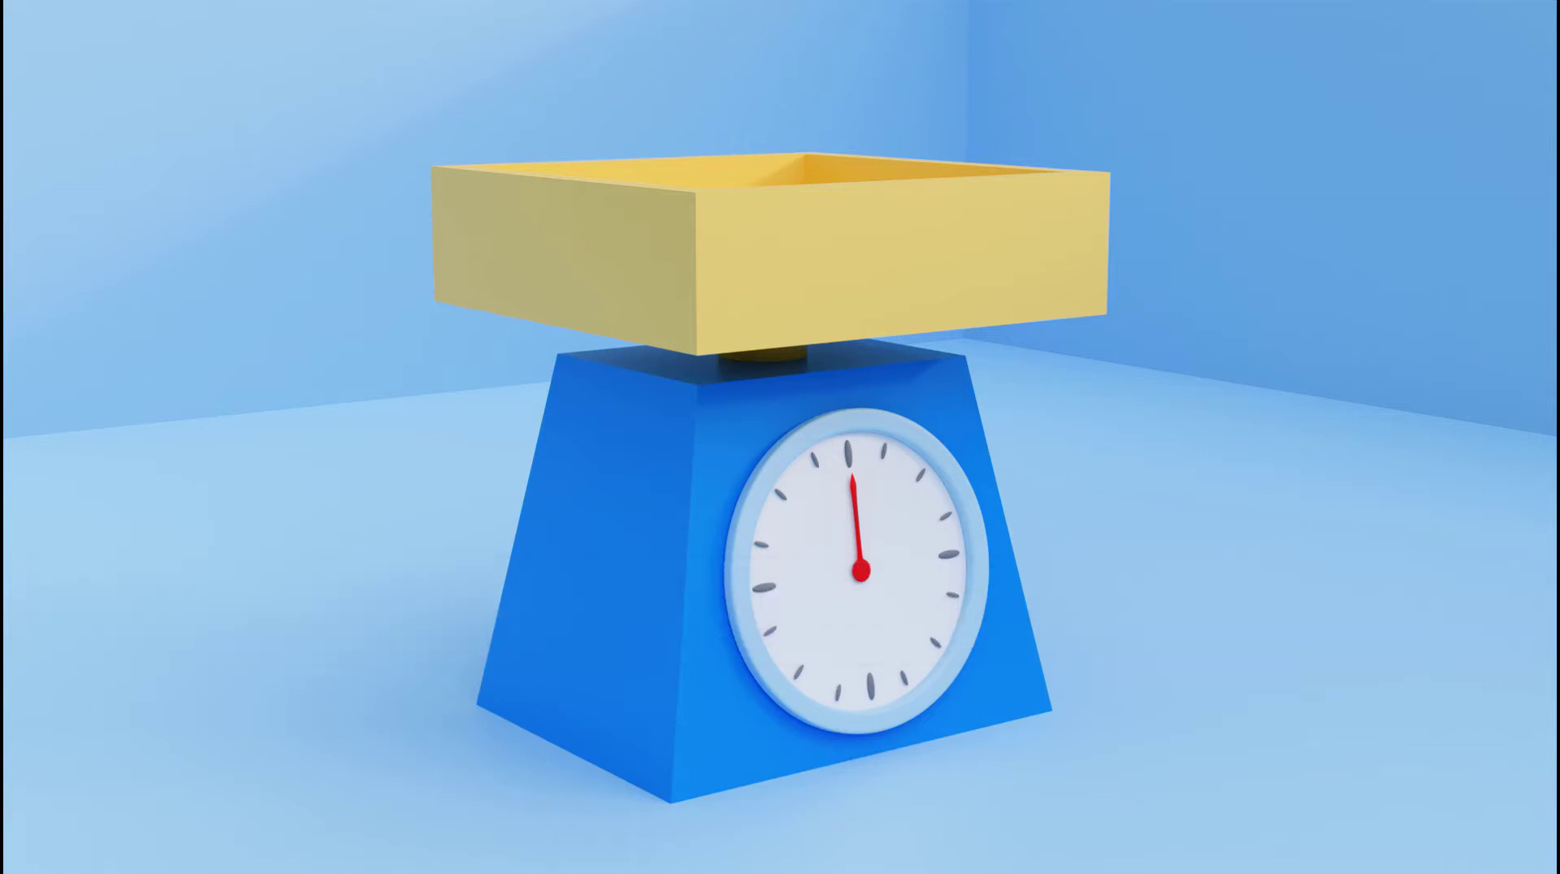
Step: Bring up the Add menu in the 3D viewport to choose a new mesh
left_click(808, 359)
key("shift+a")
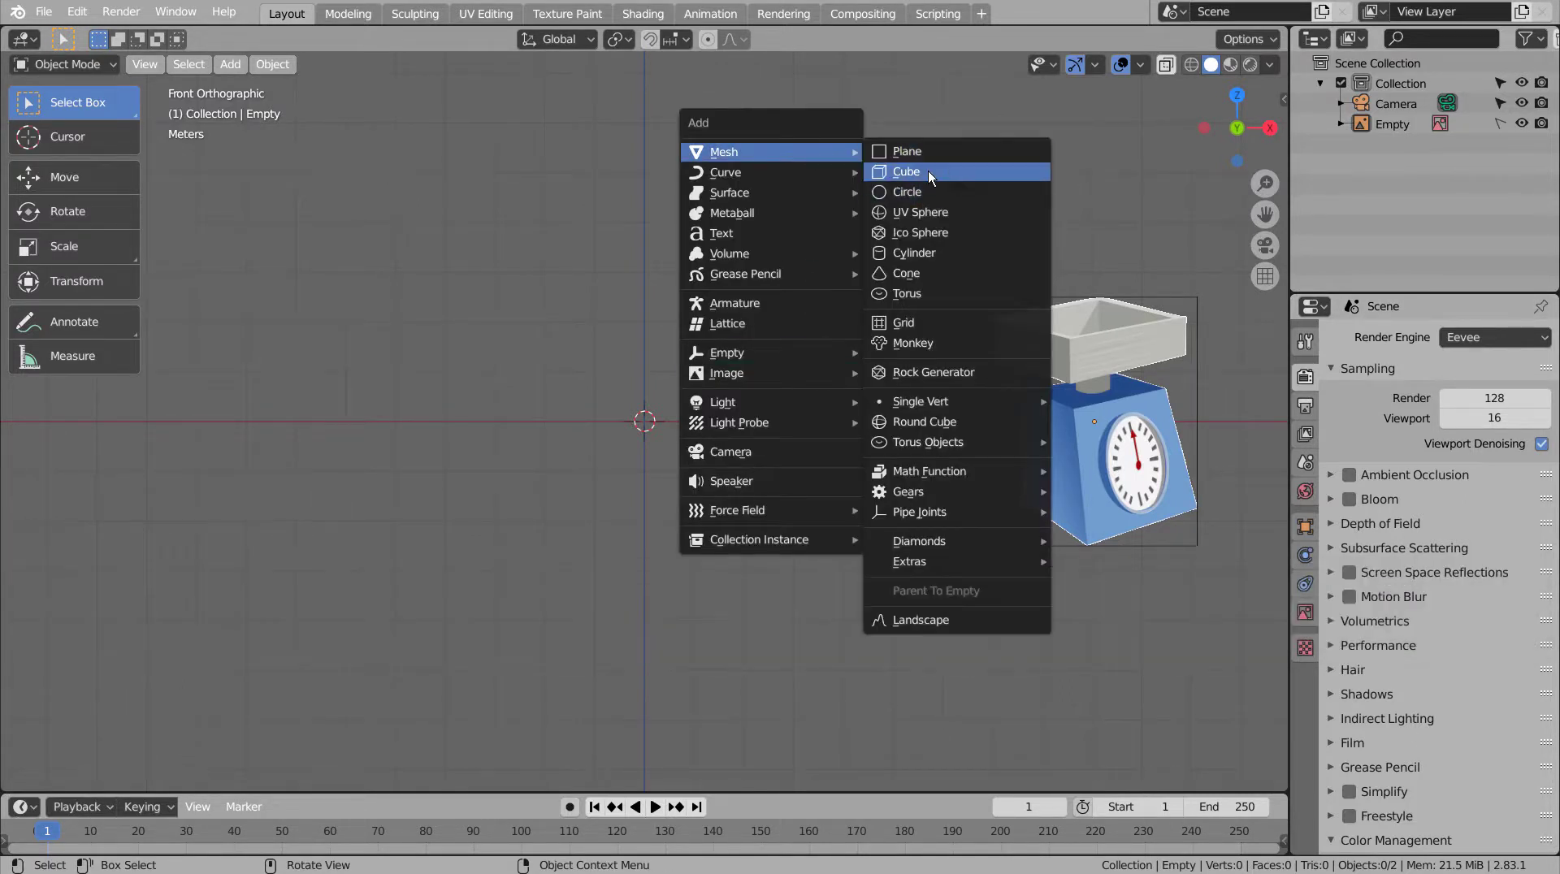
Step: Add a cube and move its bottom face down so it rests at the world origin
key("g")
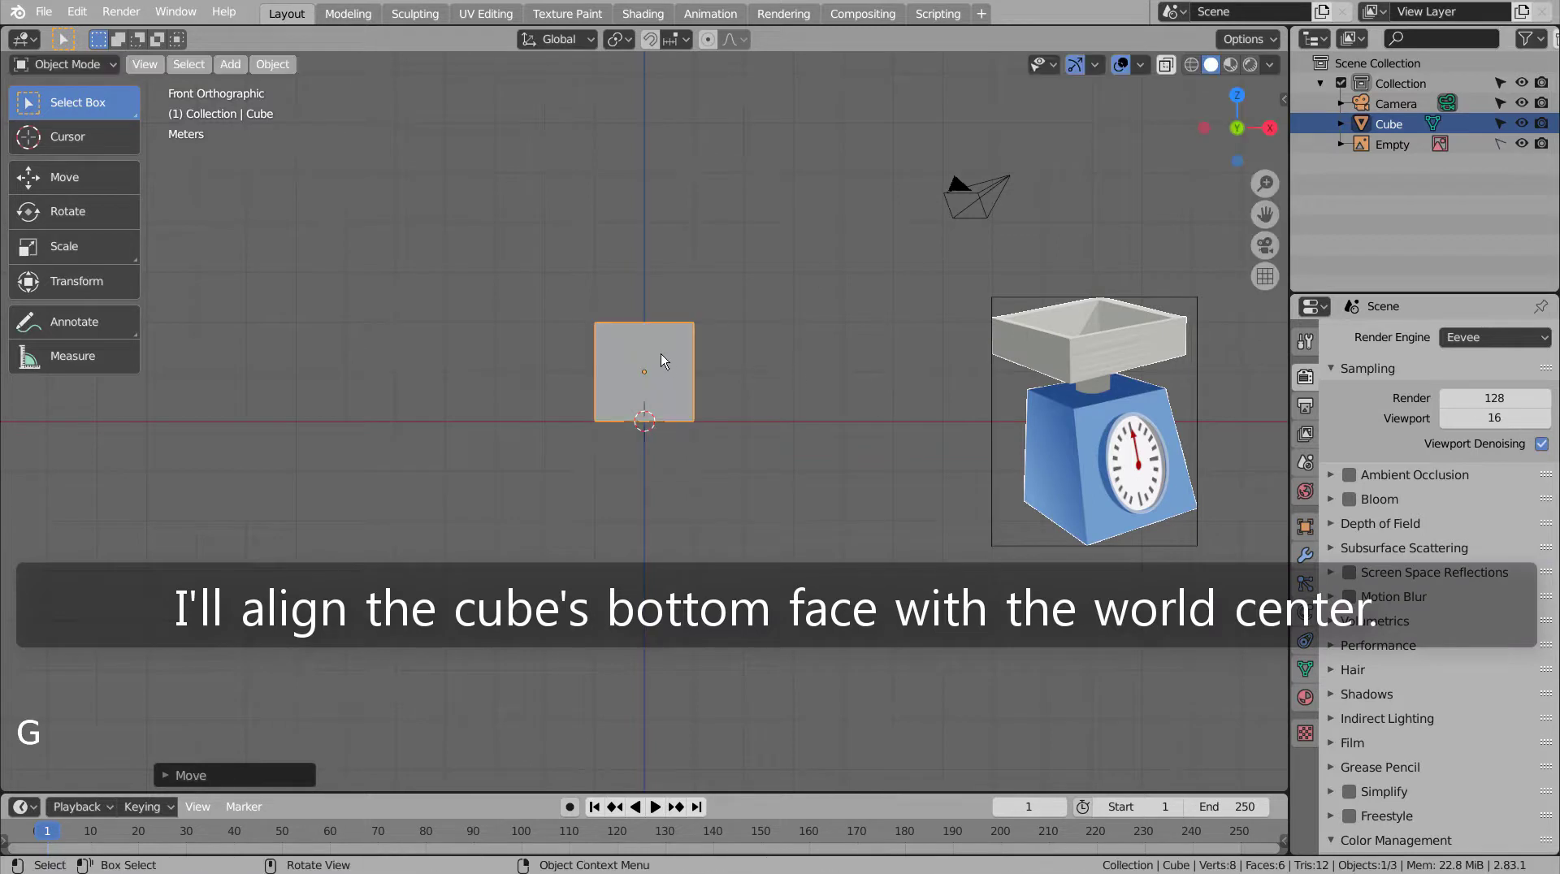
middle_click(701, 350)
middle_click(692, 372)
middle_click(674, 400)
key("3")
left_click(650, 345)
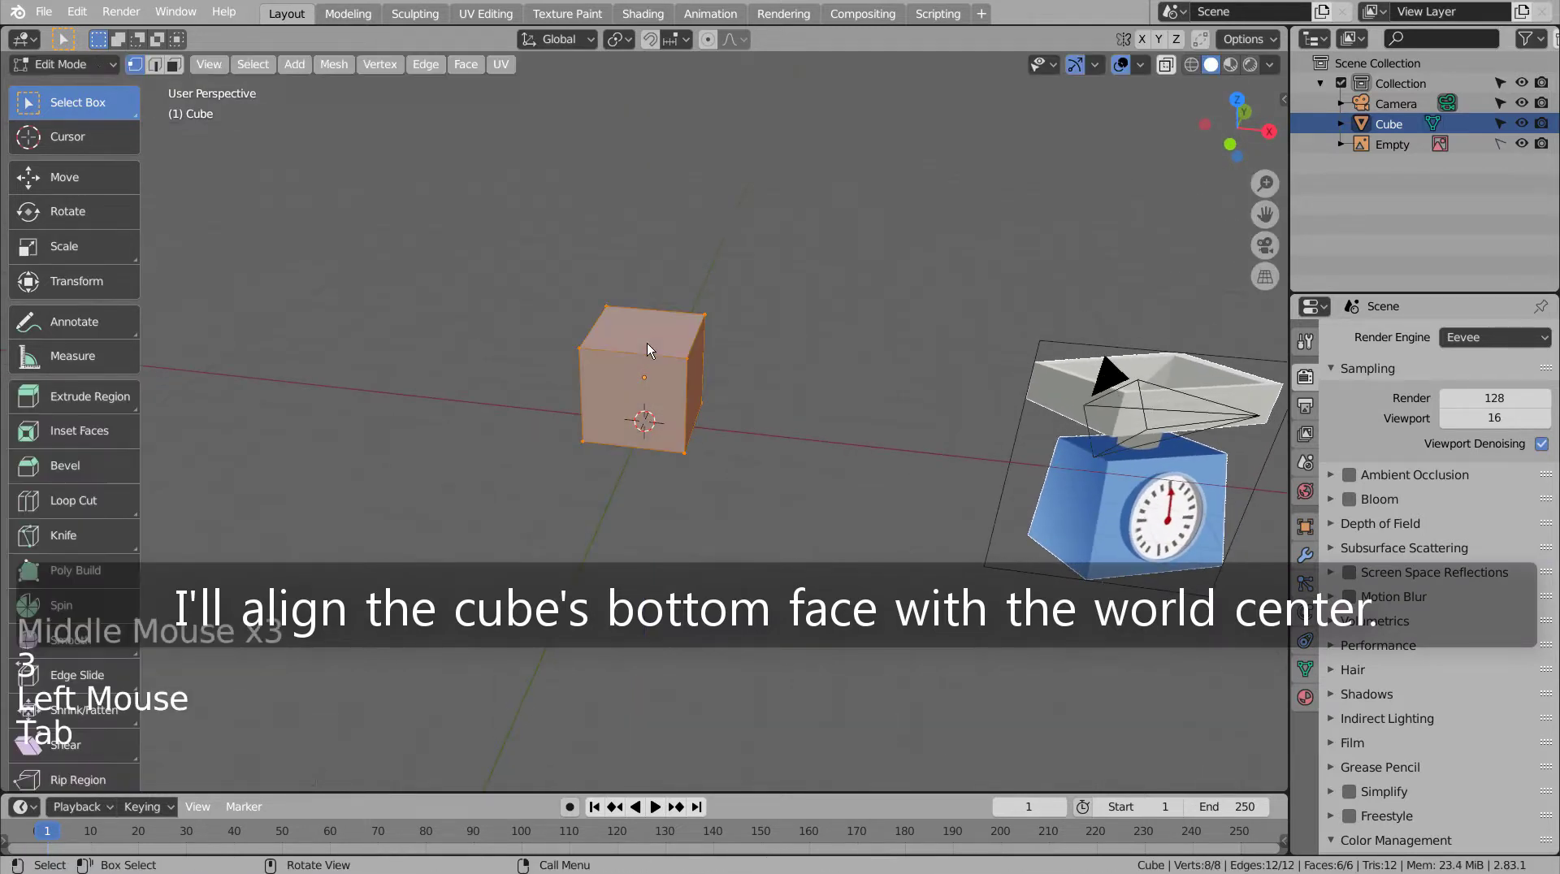
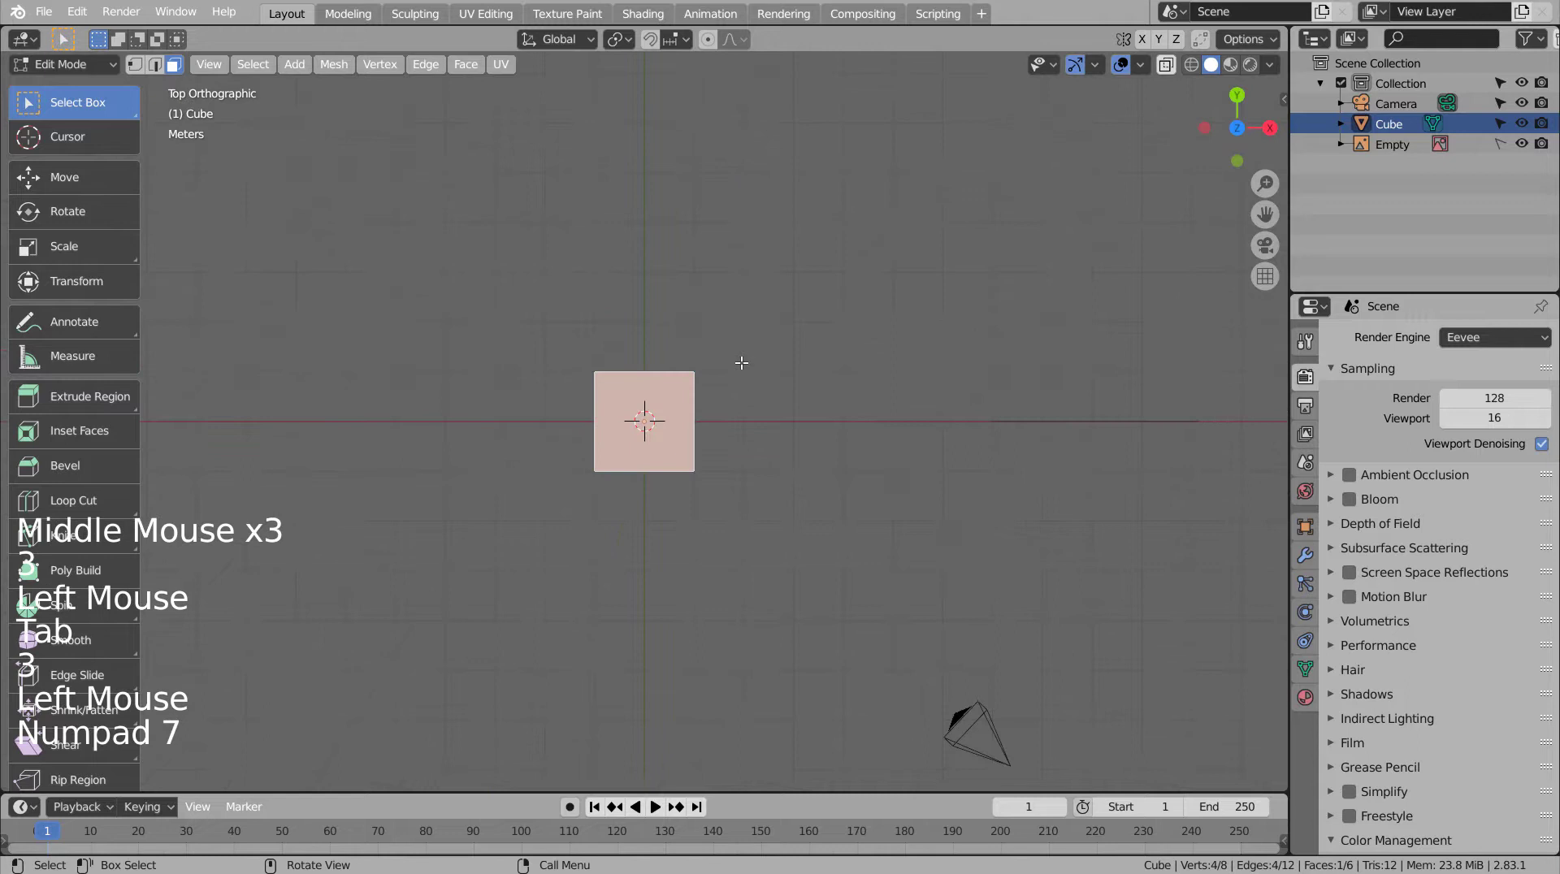
key("s")
key("g")
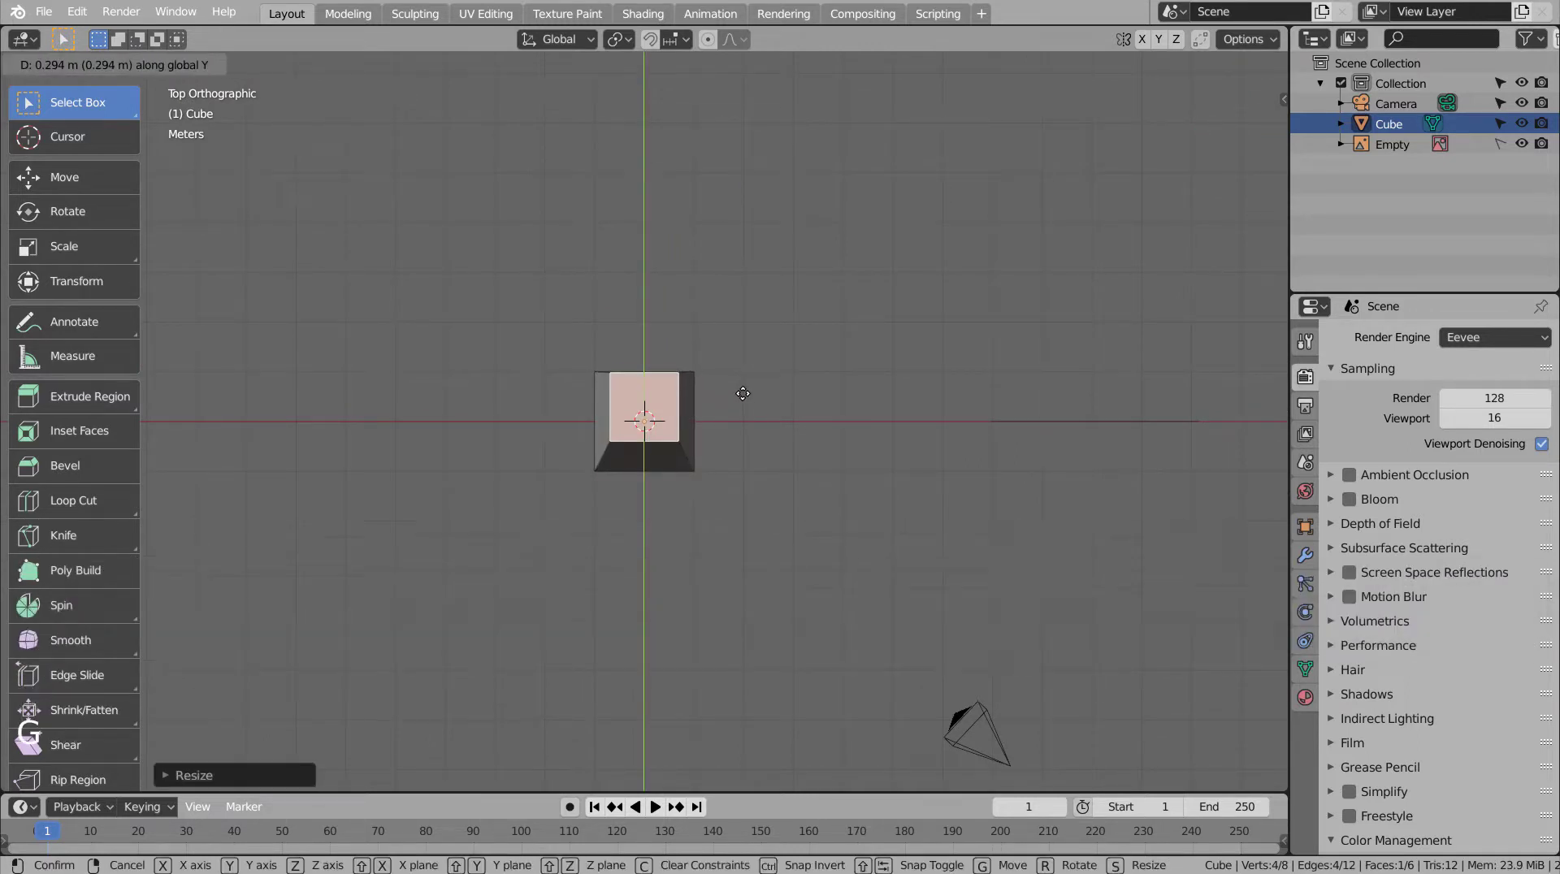
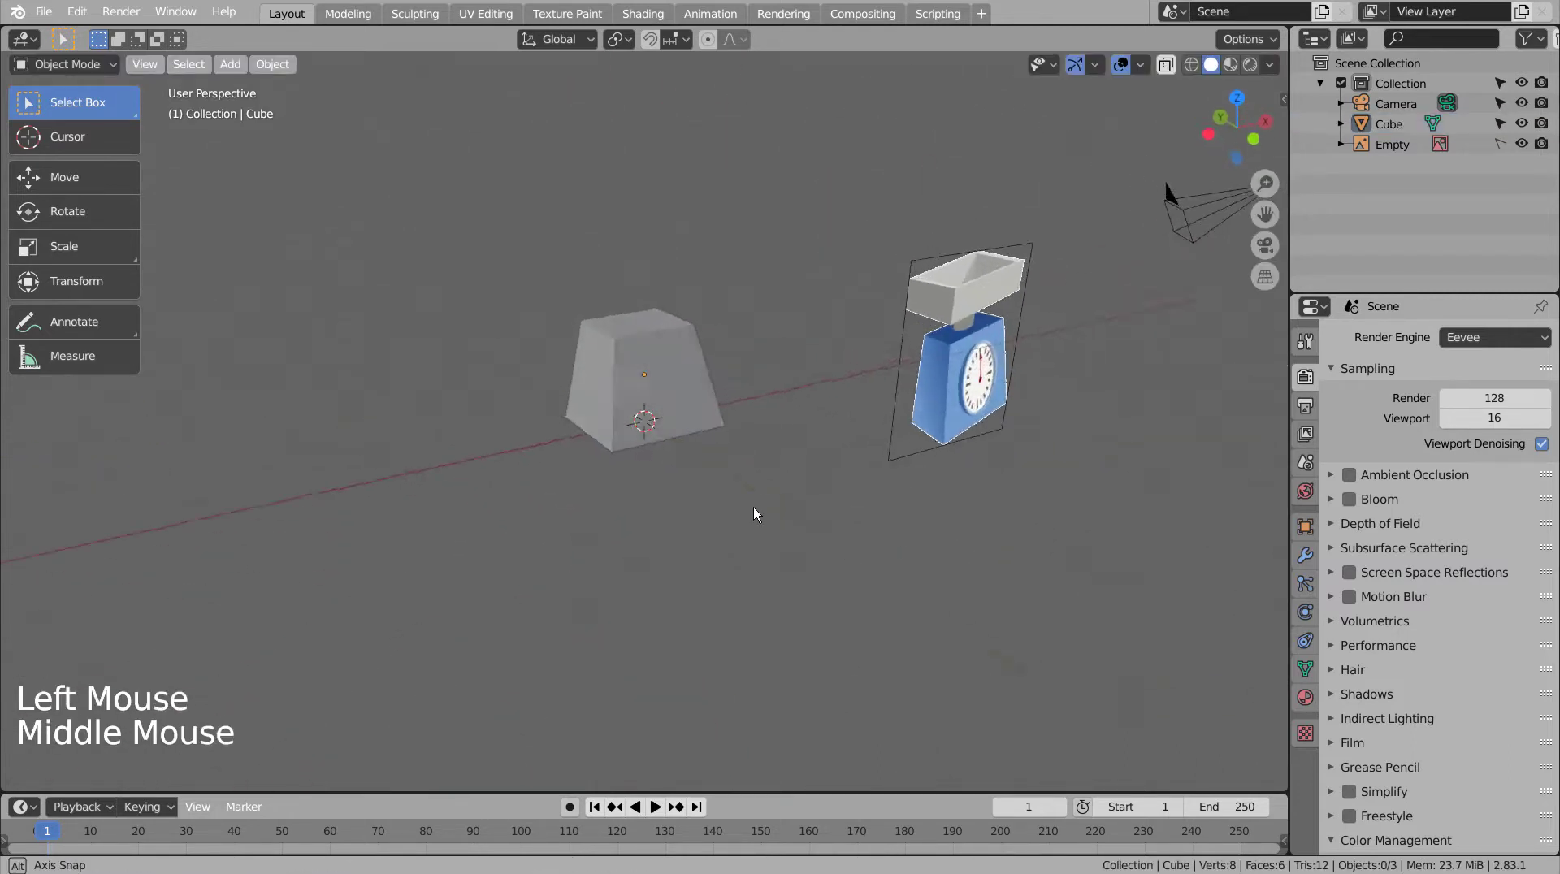
Step: Scale the cube's top face inward along X and Y to taper it into a trapezoid body
key("KP_1")
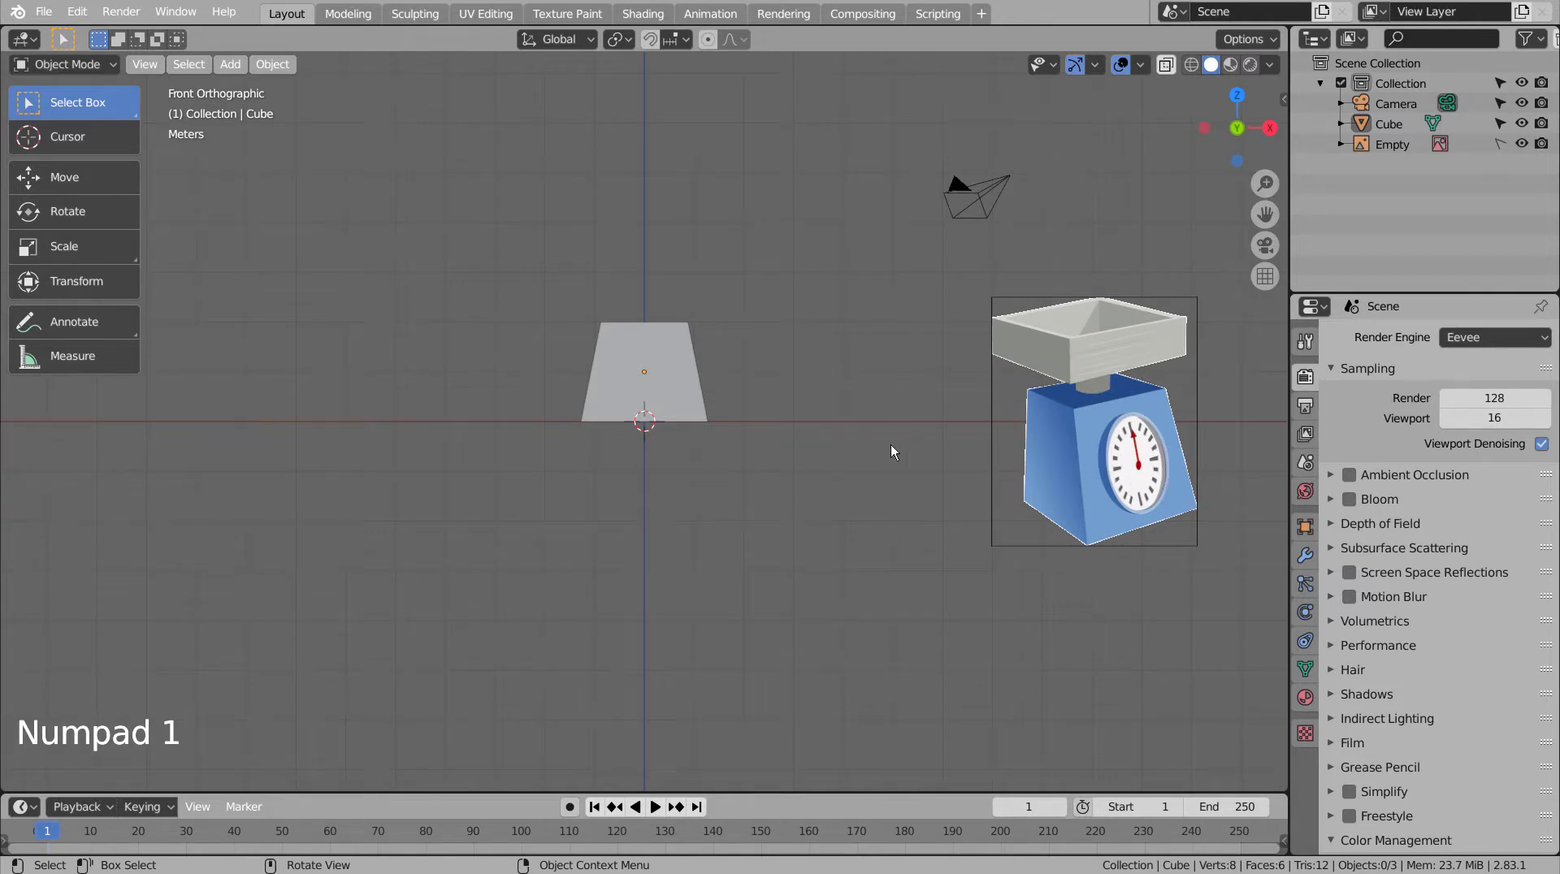
middle_click(729, 448)
key("Tab")
key("3")
key("KP_7")
key("g")
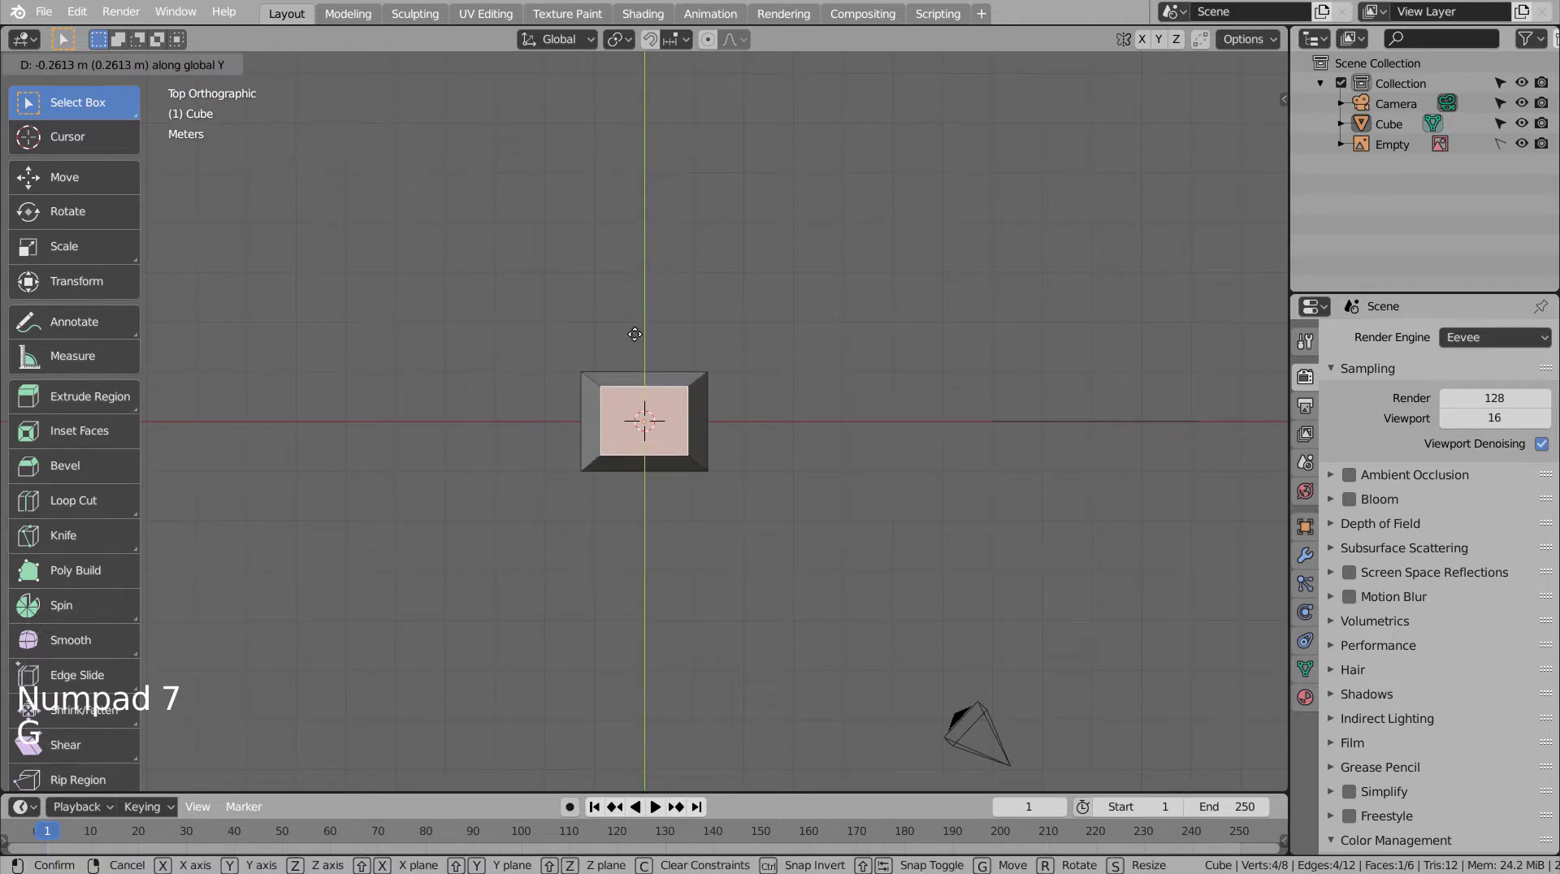
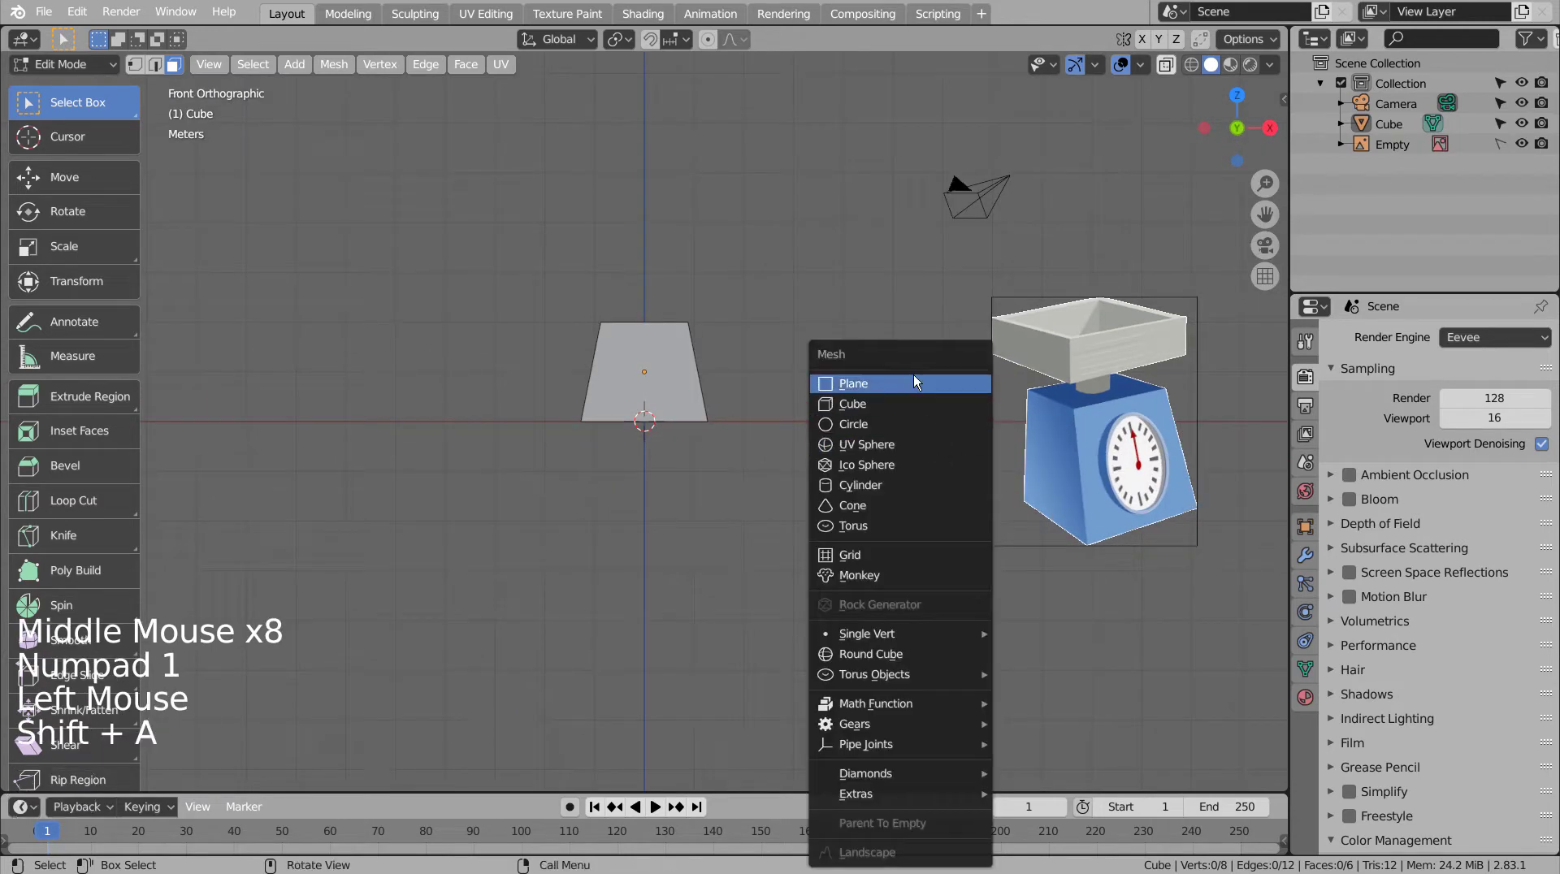
Step: Add a cylinder, shrink it and raise it along Z to sit on the body's top as a stem
key("Tab")
key("shift+a")
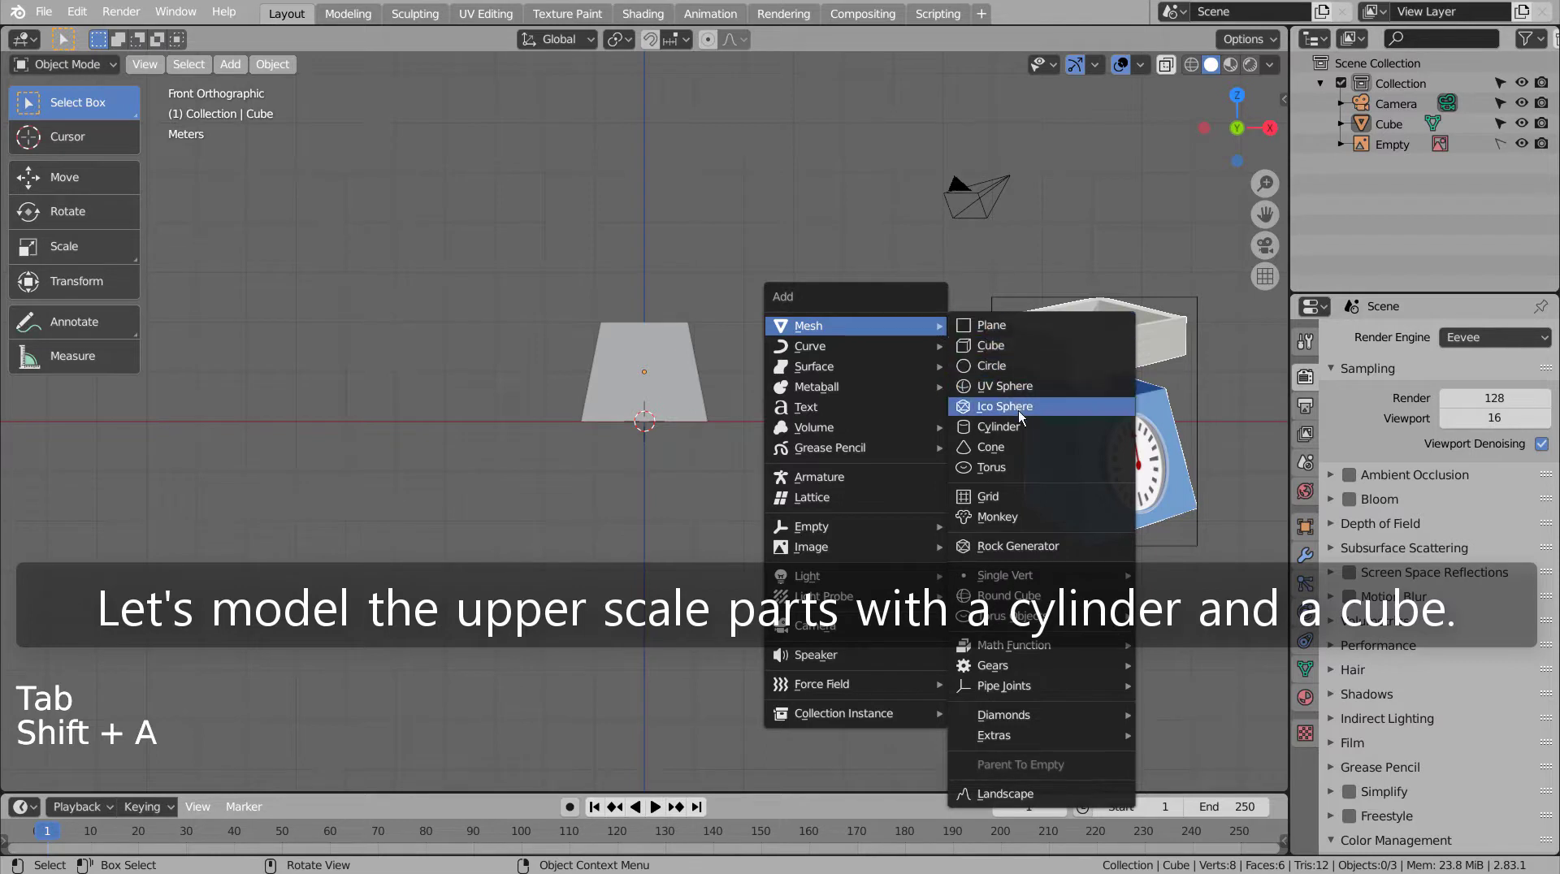
key("s")
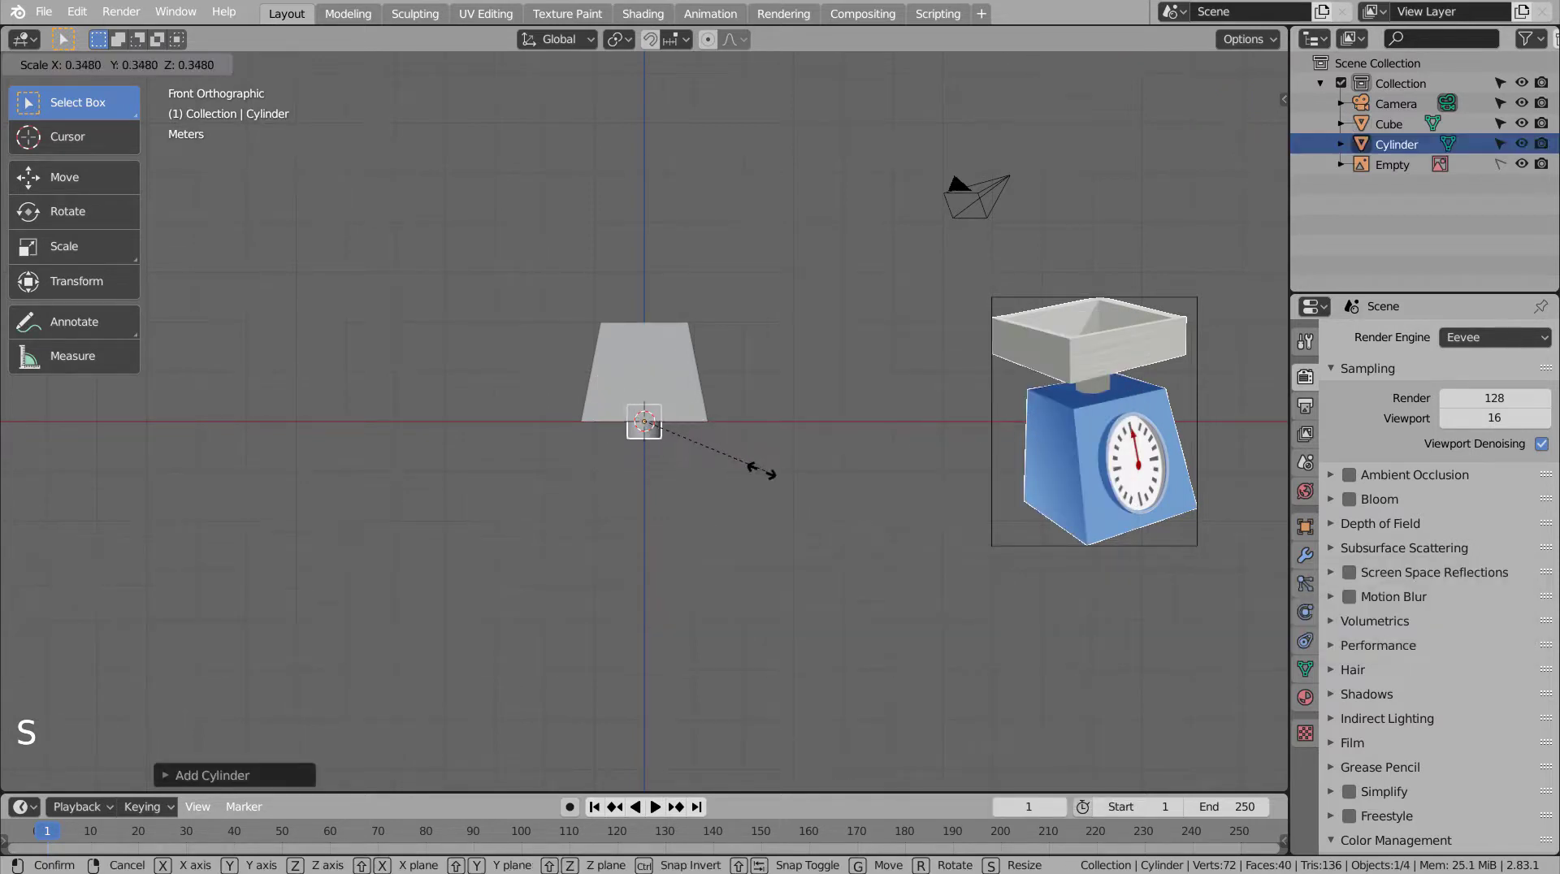
key("s")
key("ctrl+z")
key("g")
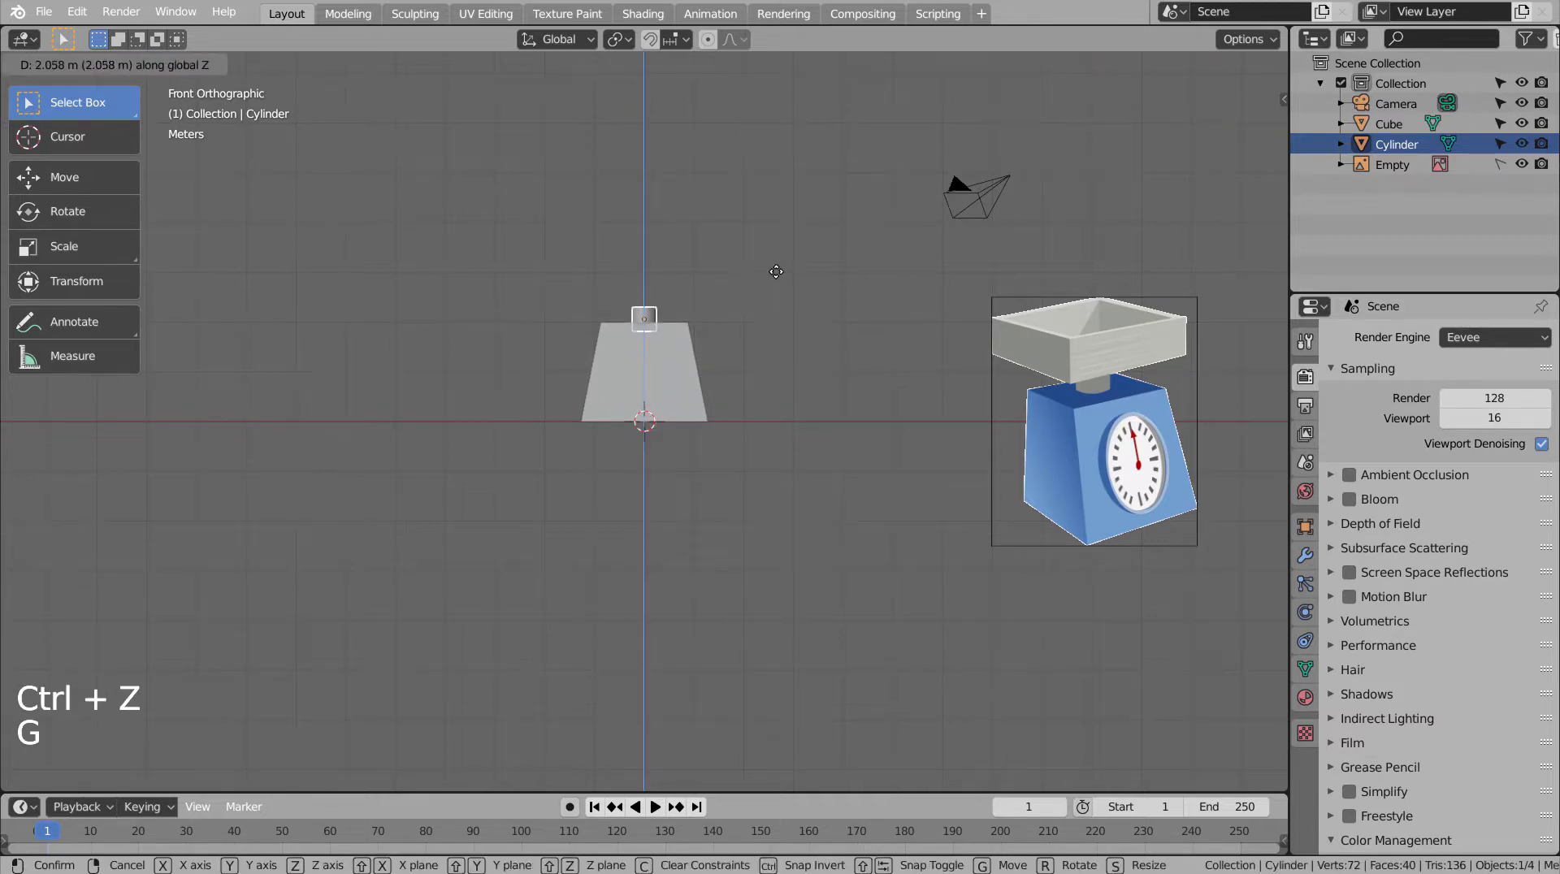
left_click(816, 292)
Step: Add a cube above the stem, flatten it vertically and lower it onto the stem
key("shift+a")
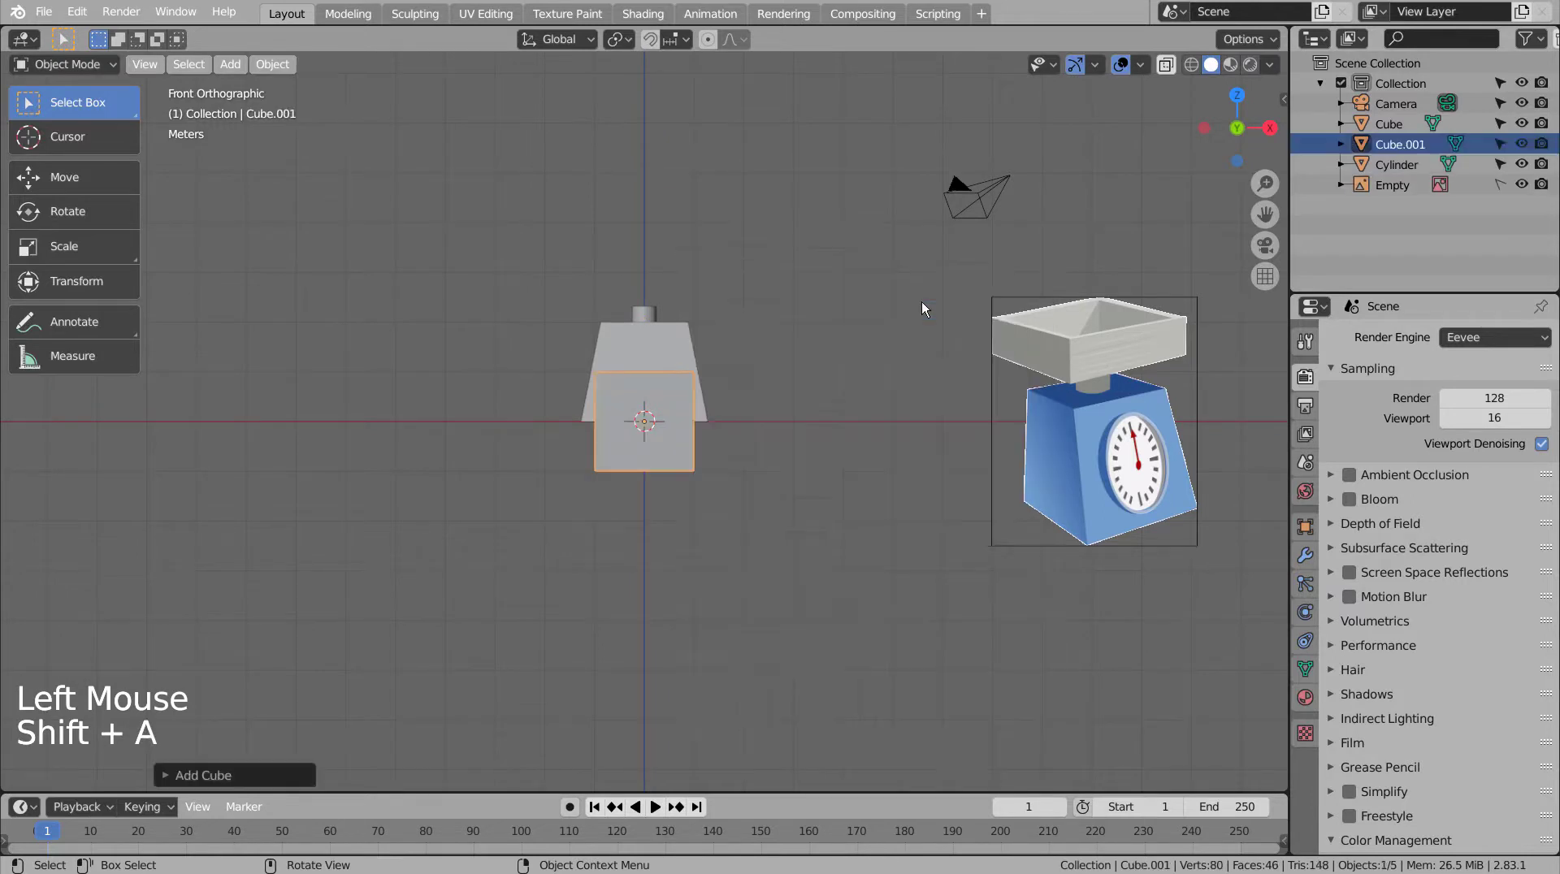
key("g")
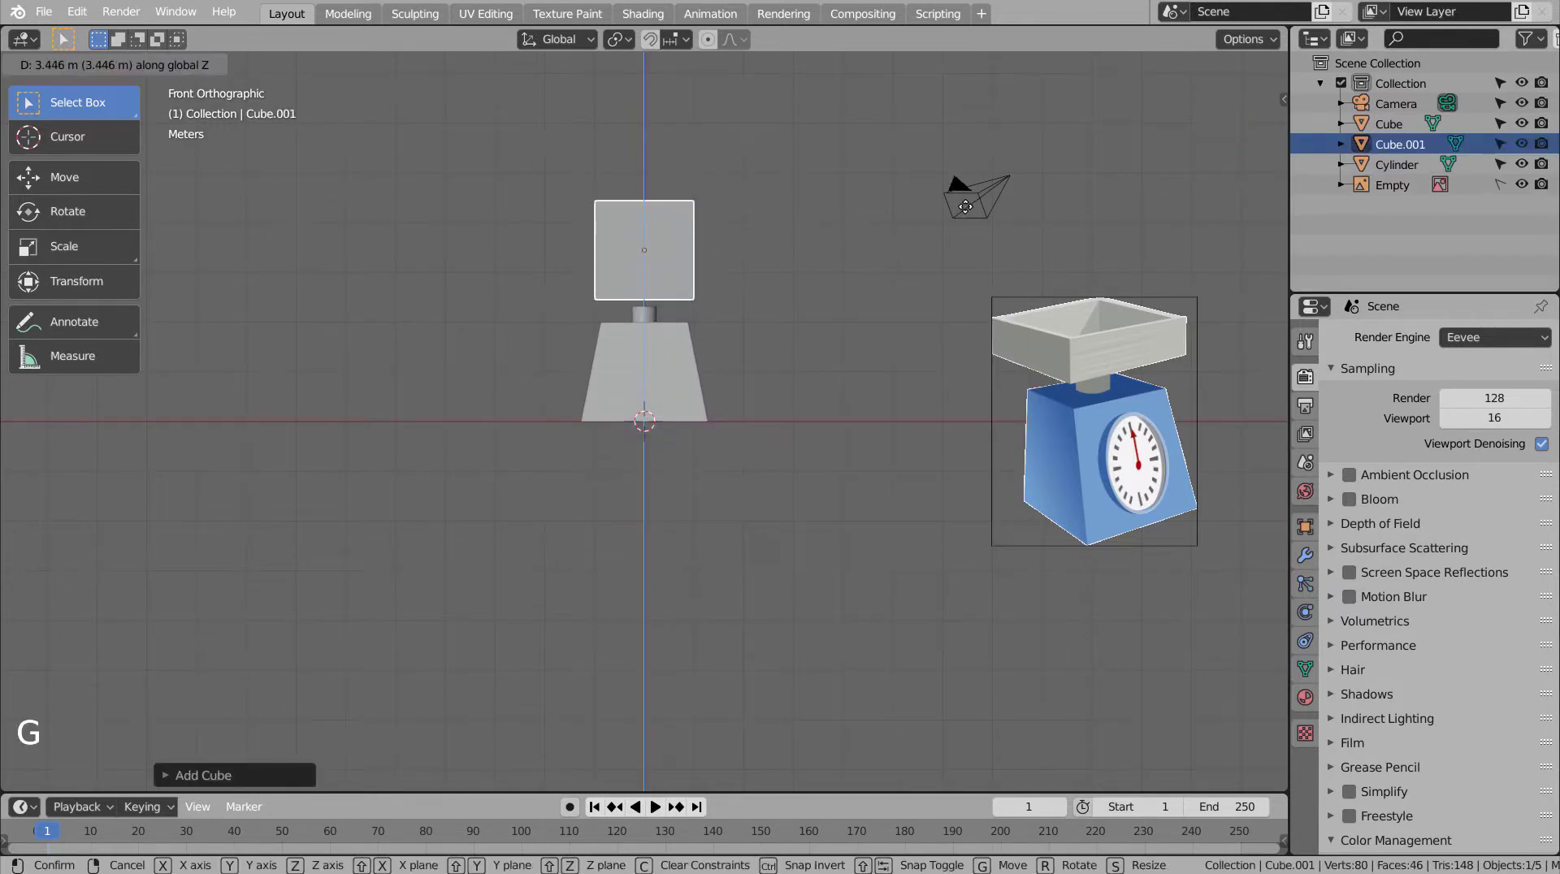
key("shift+z")
scroll("up", 3)
key("s")
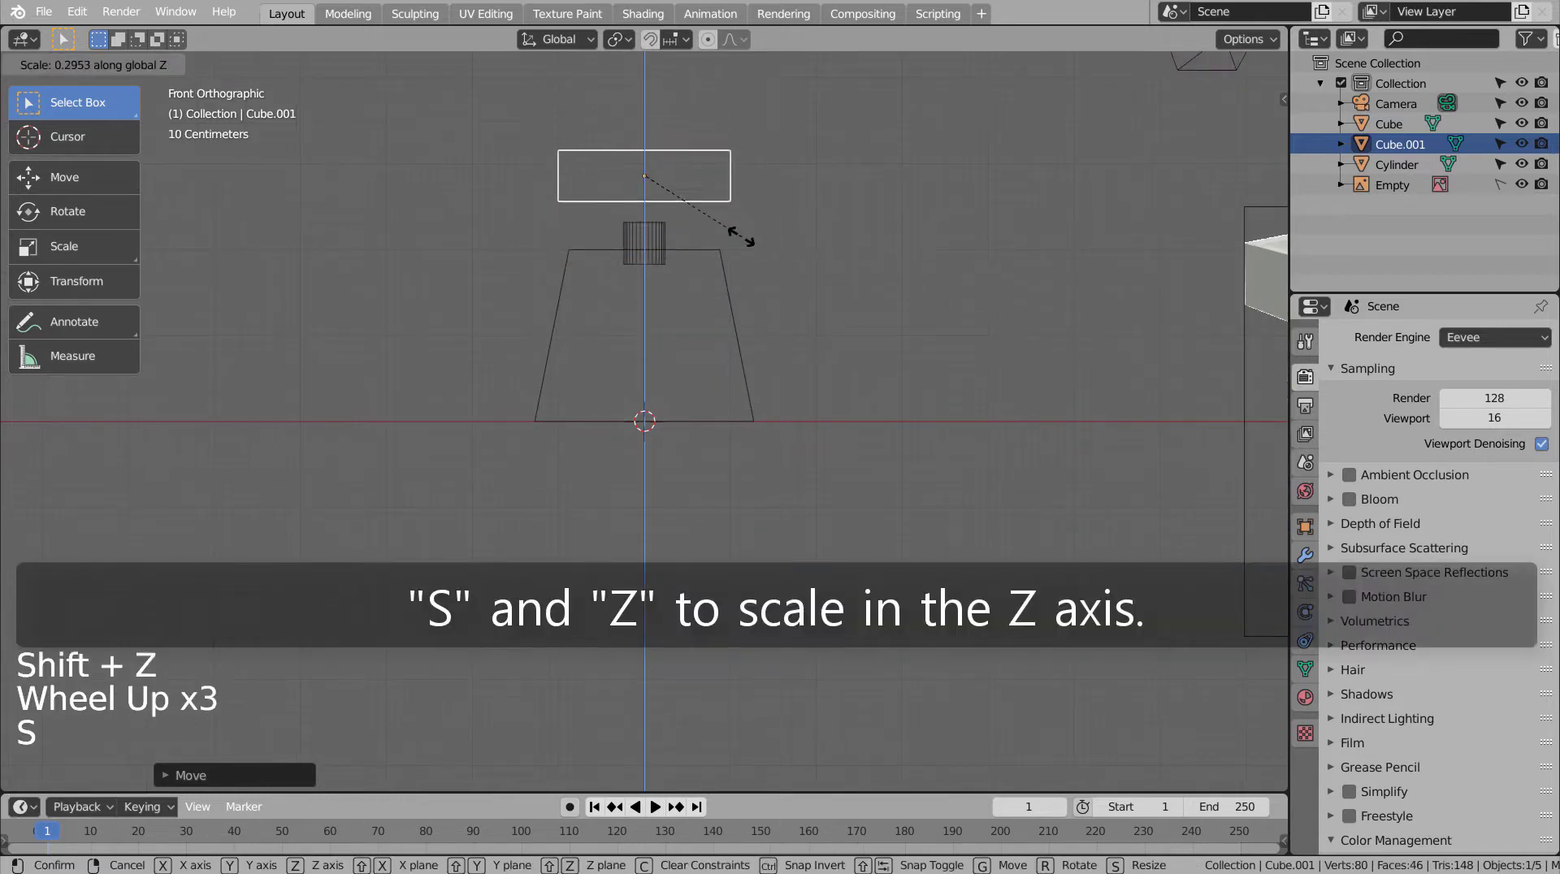
key("g")
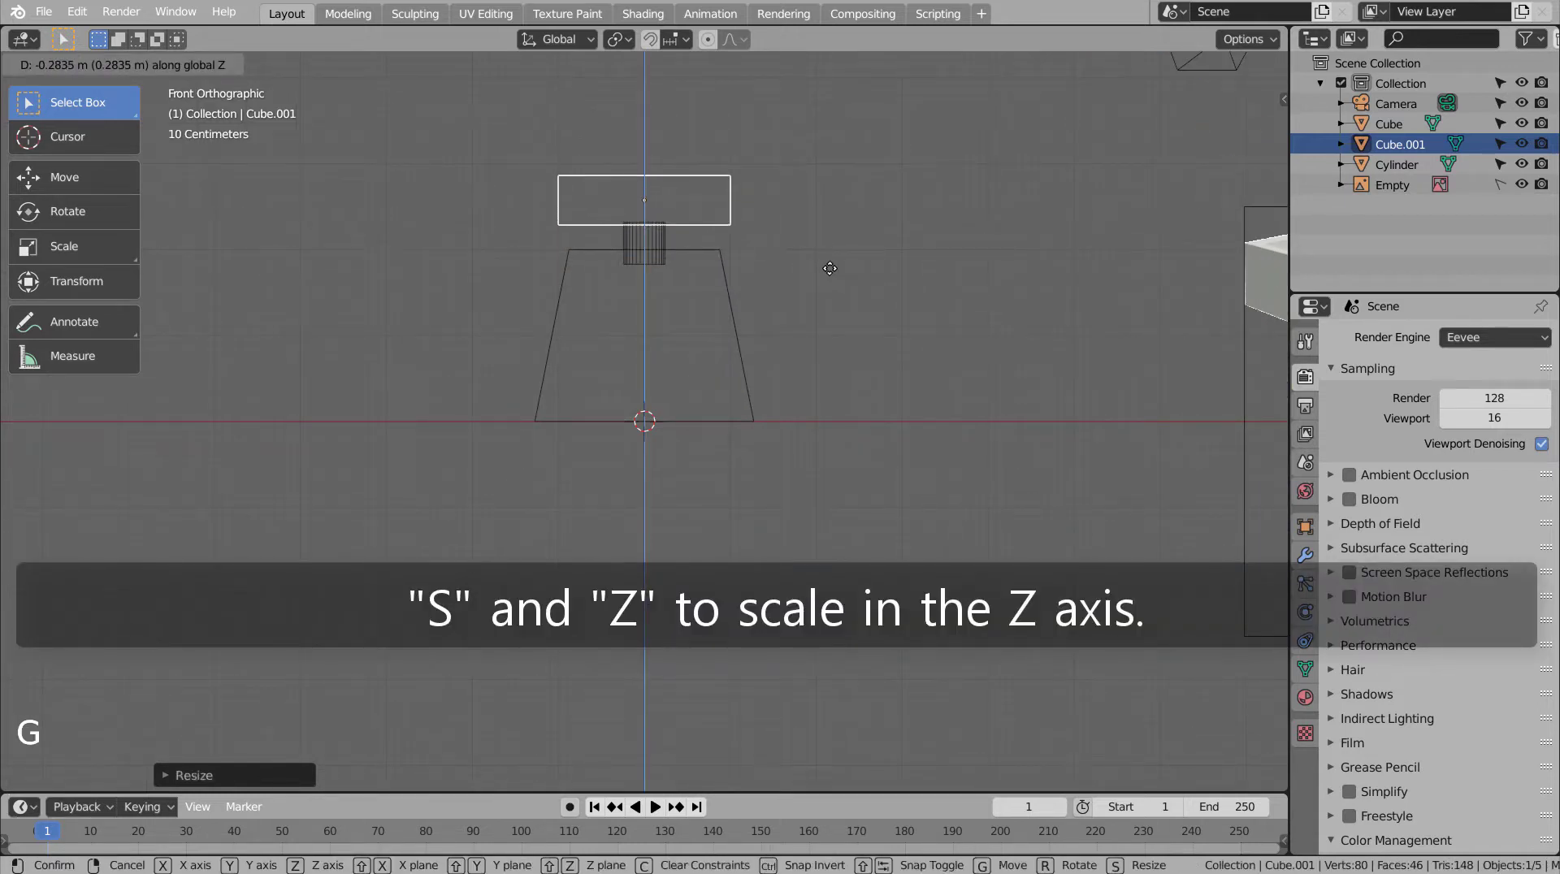
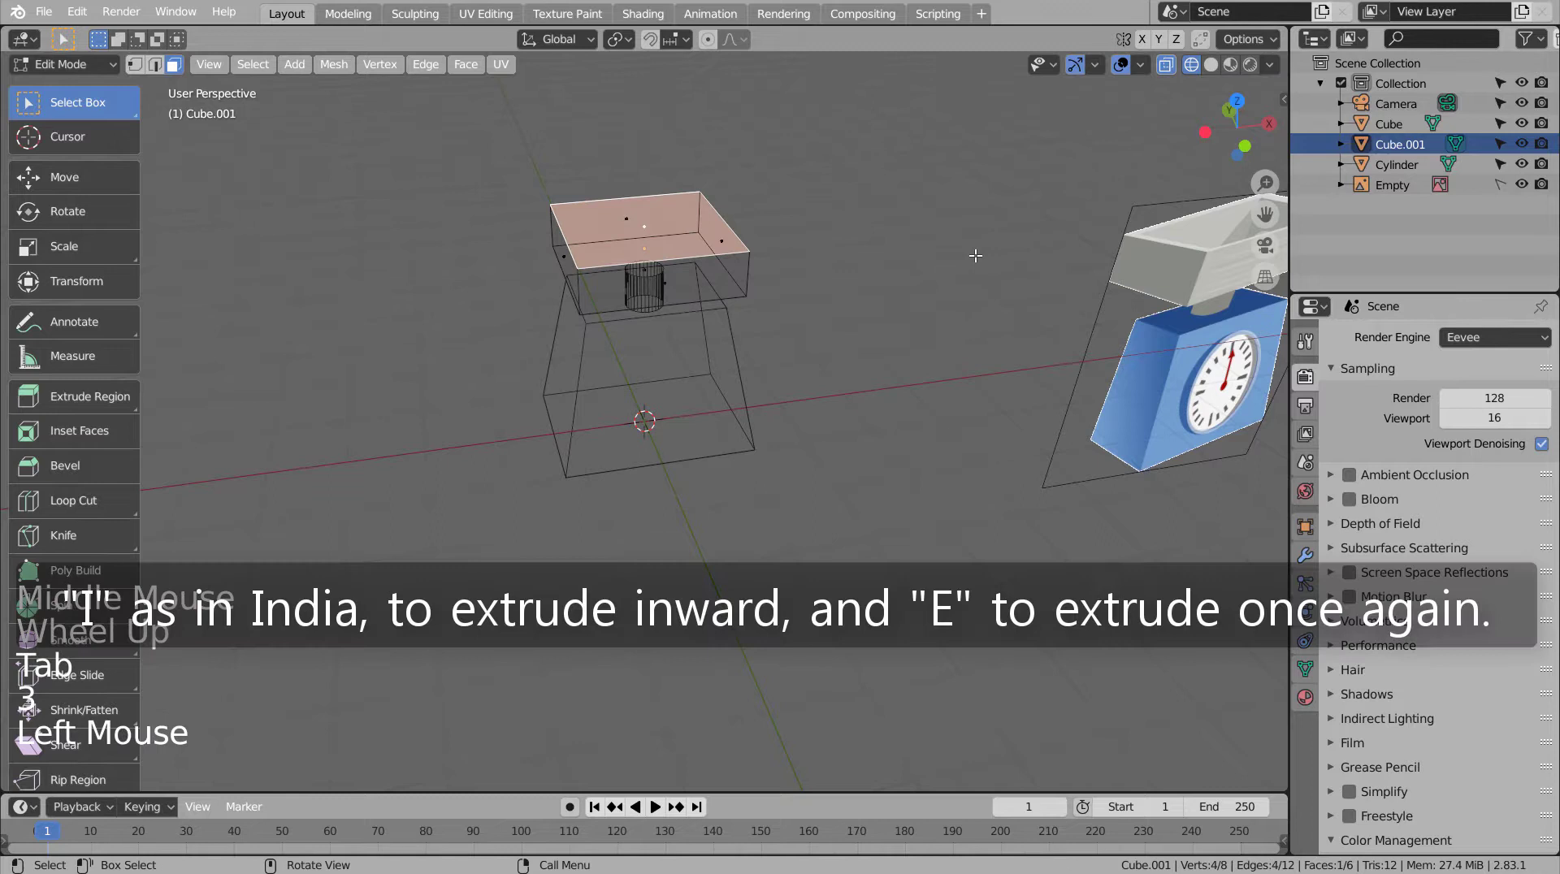
Step: Inset the tray's top face and extrude it downward to hollow the tray
key("l")
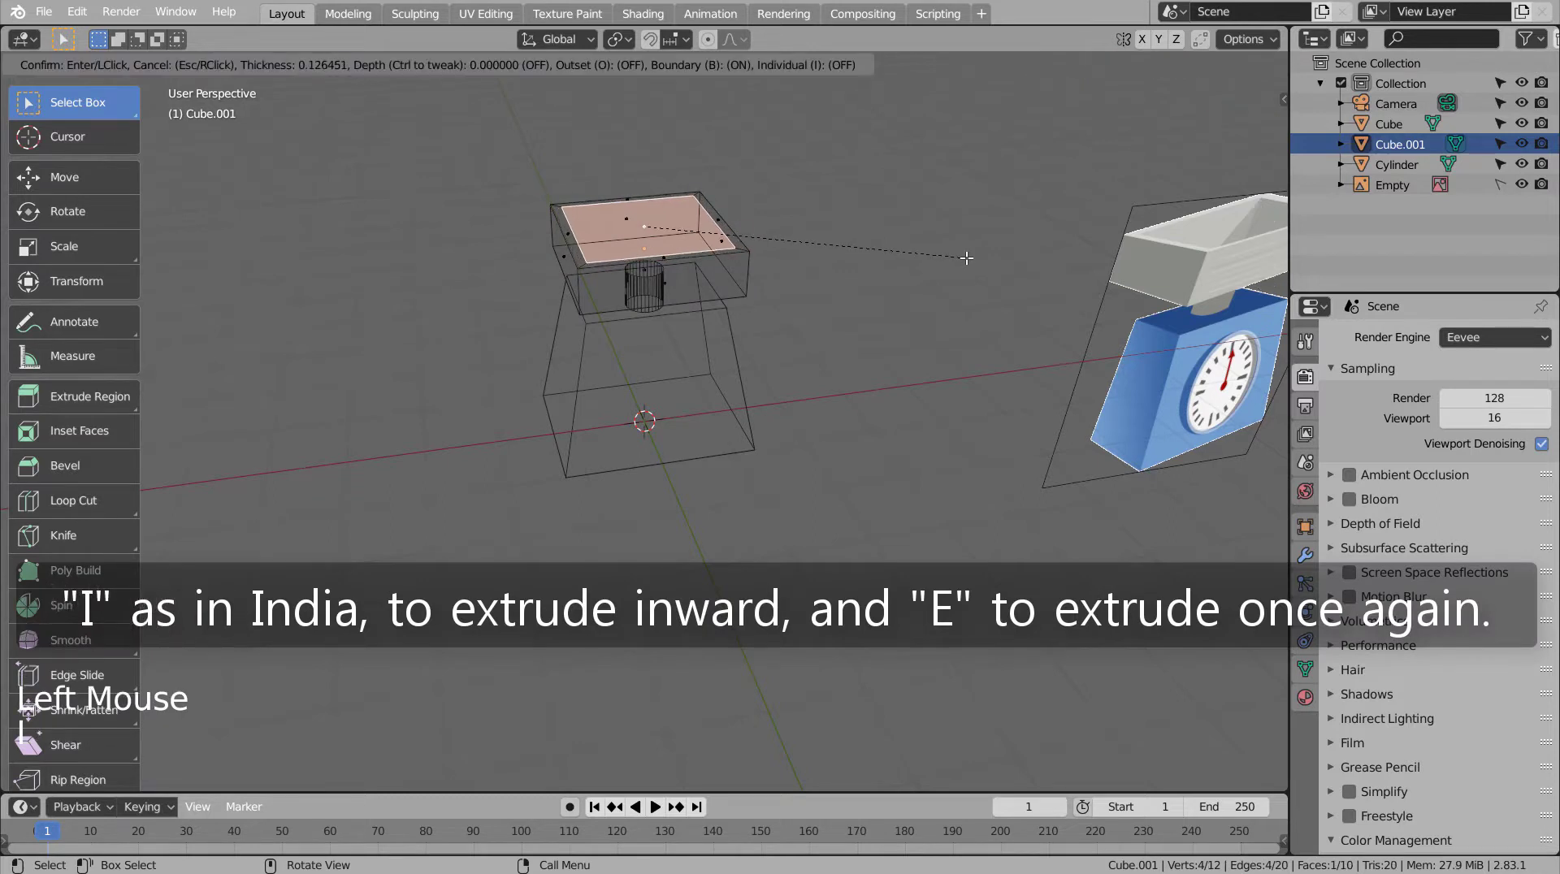
key("KP_1")
key("e")
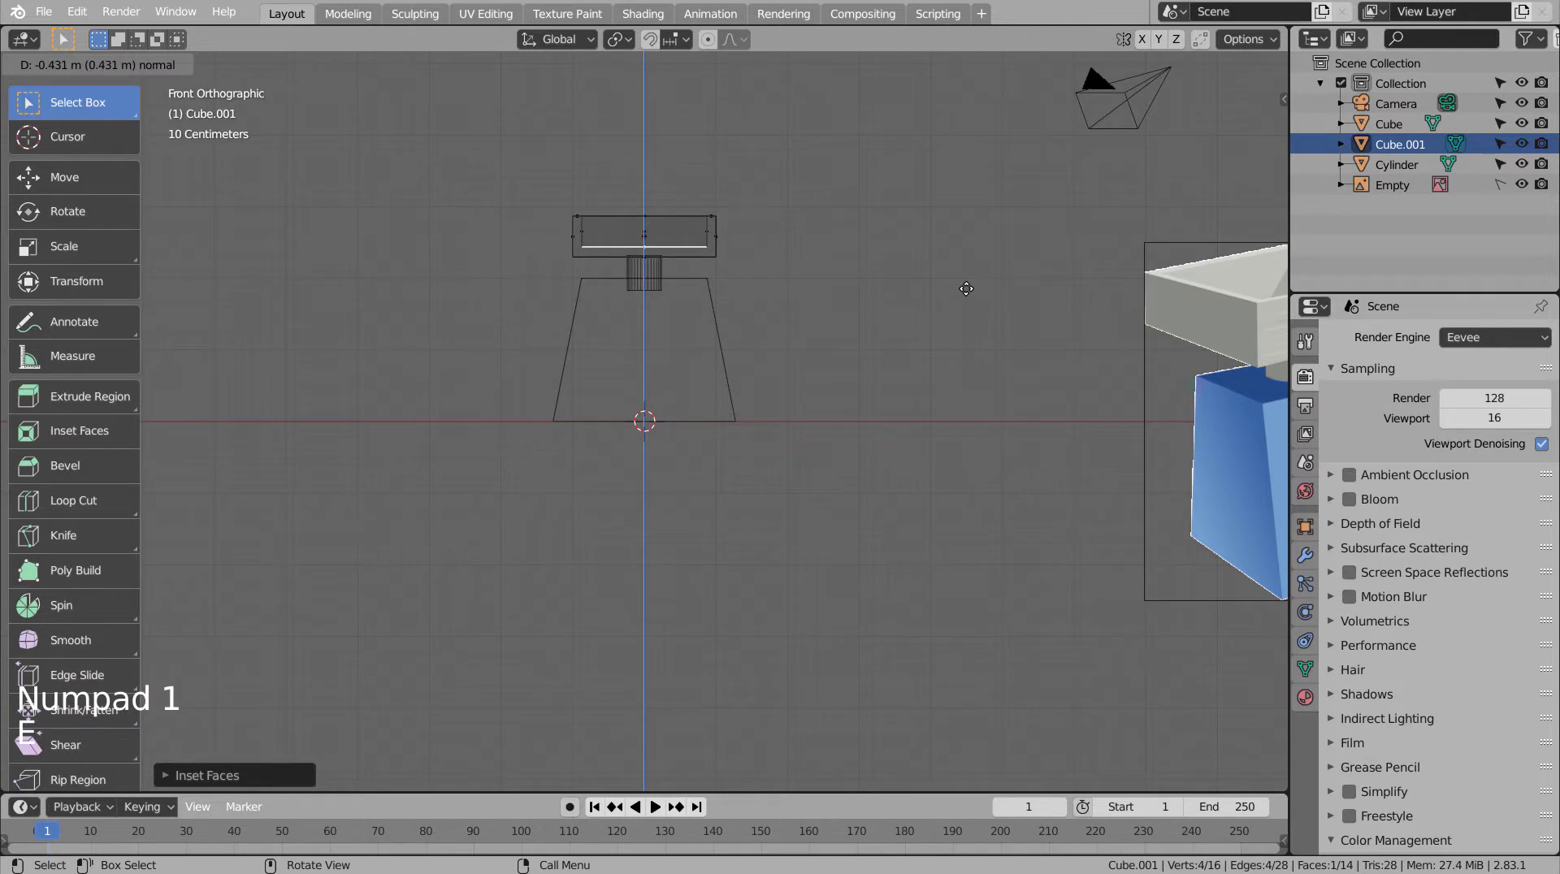
key("Tab")
middle_click(859, 333)
key("shift+z")
Step: Shade the cylinder stem smooth from its context menu
middle_click(873, 361)
middle_click(863, 380)
left_click(863, 380)
middle_click(876, 437)
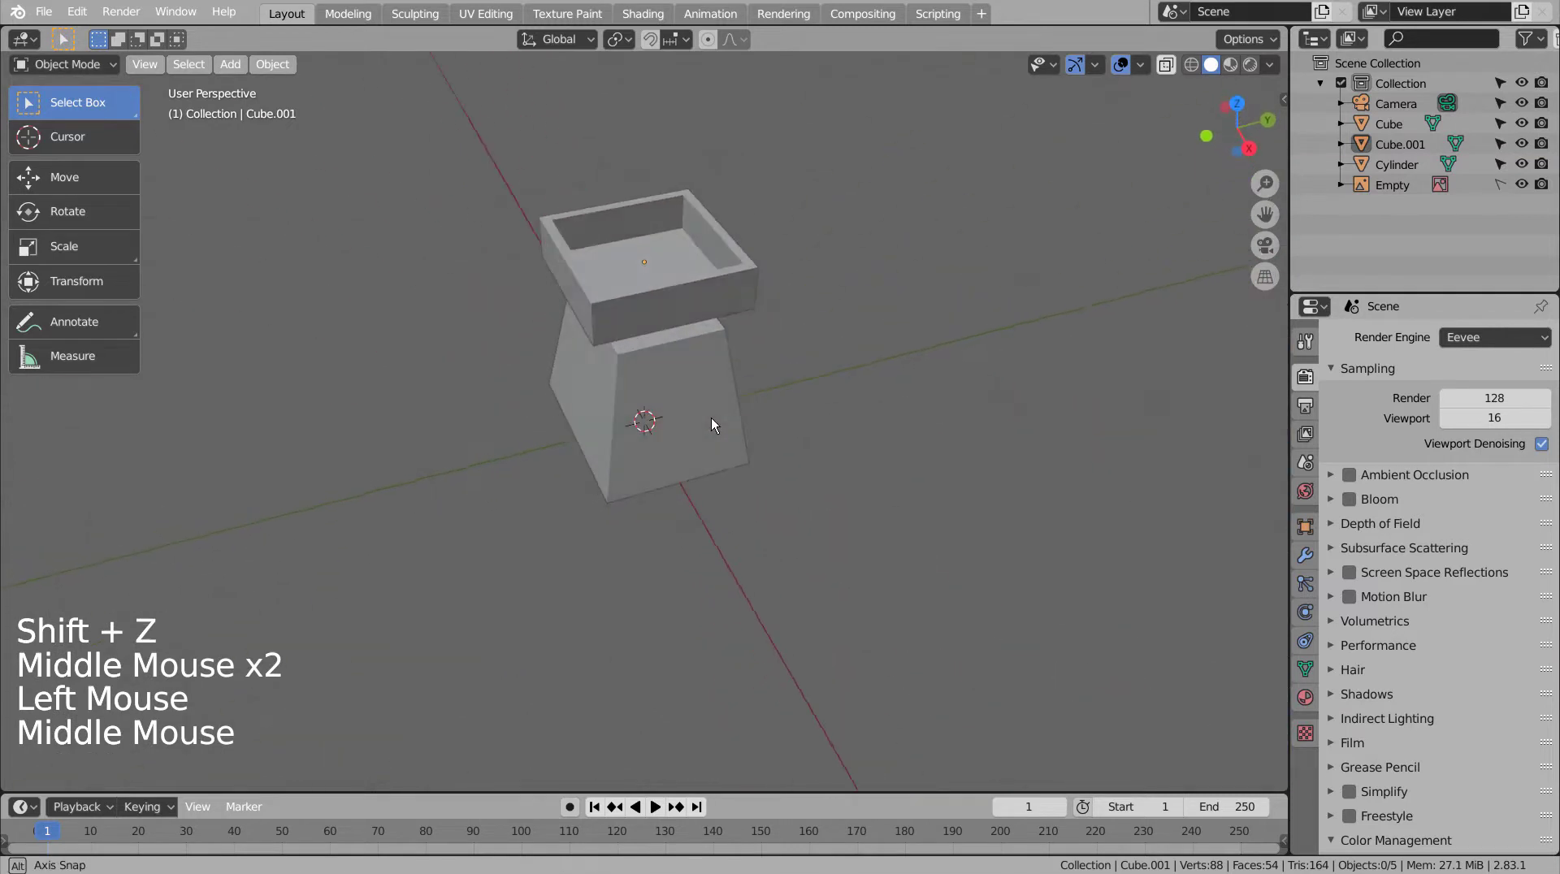
left_click(658, 267)
right_click(658, 266)
left_click(831, 285)
middle_click(879, 351)
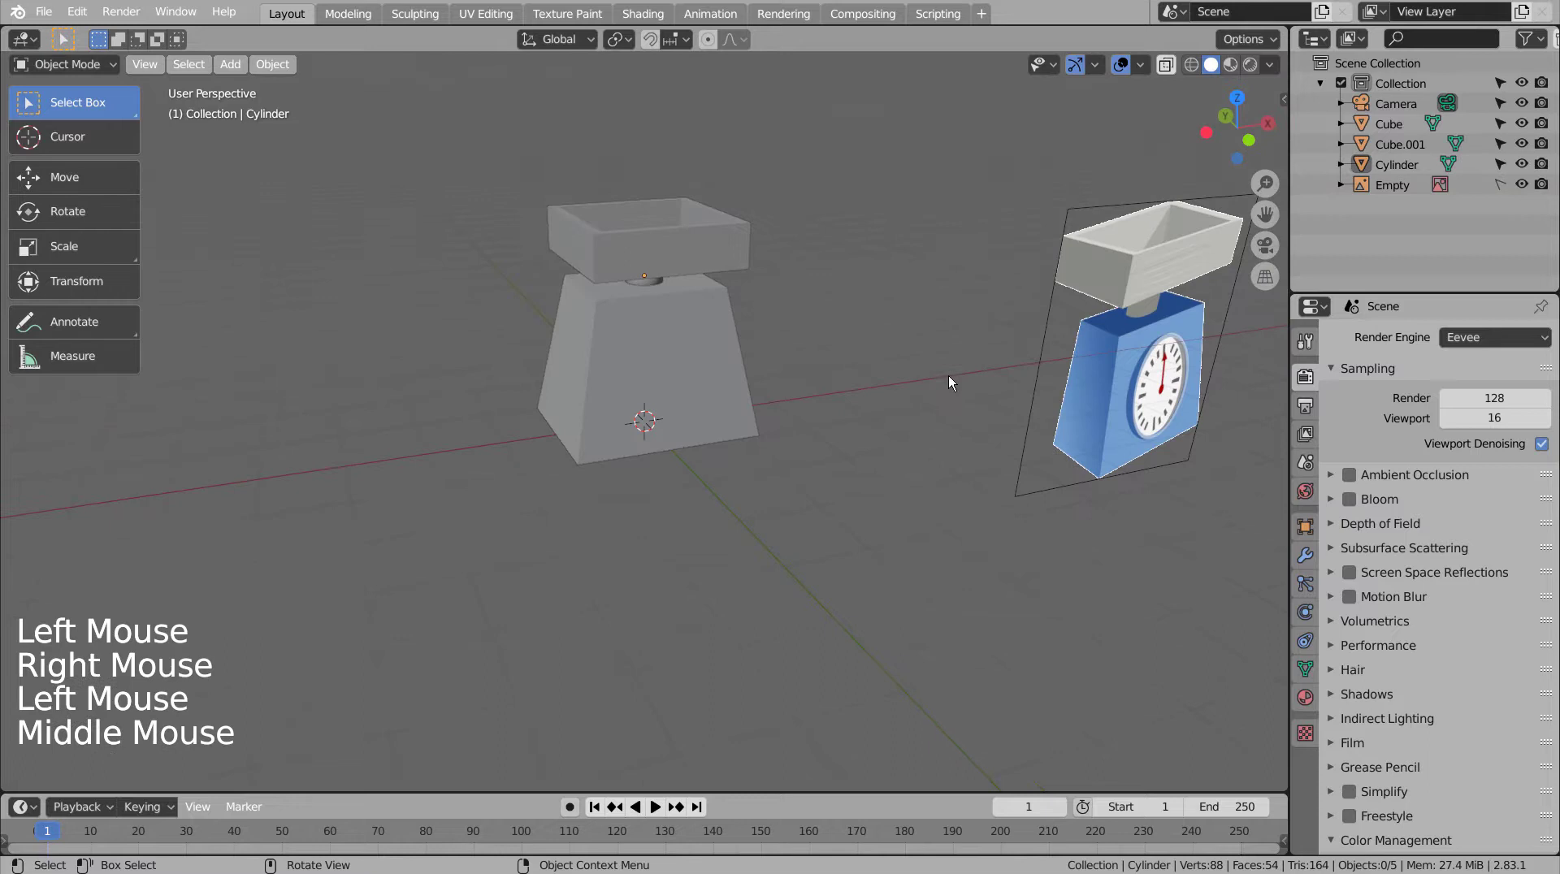
Step: Try scaling the tray from the front view, then undo the attempt
left_click(822, 494)
scroll("down", 3)
key("KP_1")
left_click(655, 289)
key("s")
middle_click(841, 357)
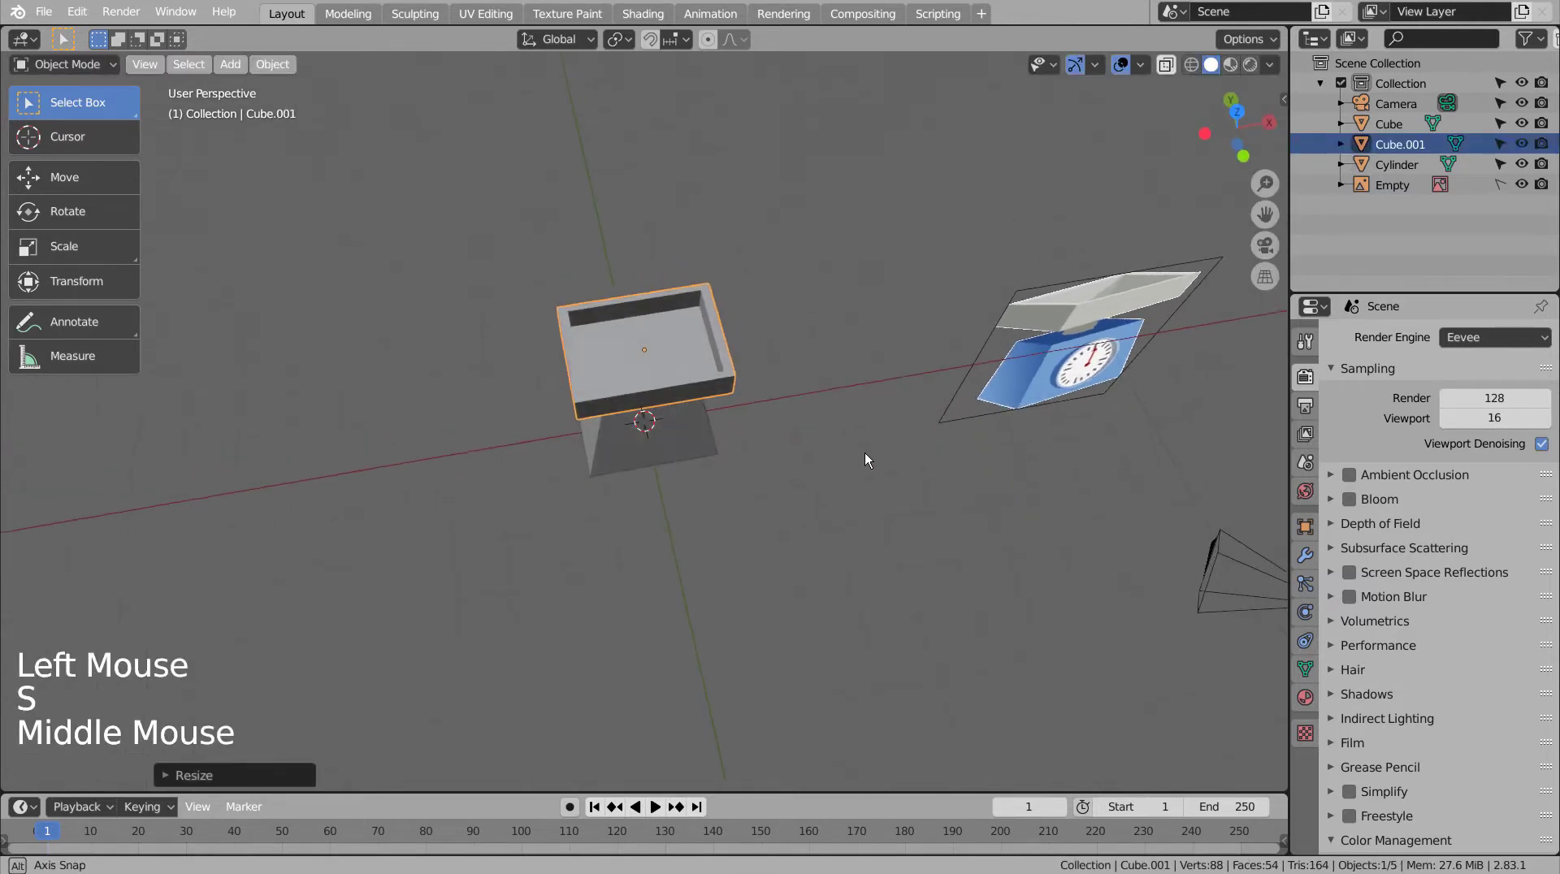
middle_click(907, 436)
key("KP_1")
key("ctrl+z")
Step: Scale the tray up to about 1.27 so it extends wider than the body's top
left_click(801, 378)
left_click(673, 301)
key("s")
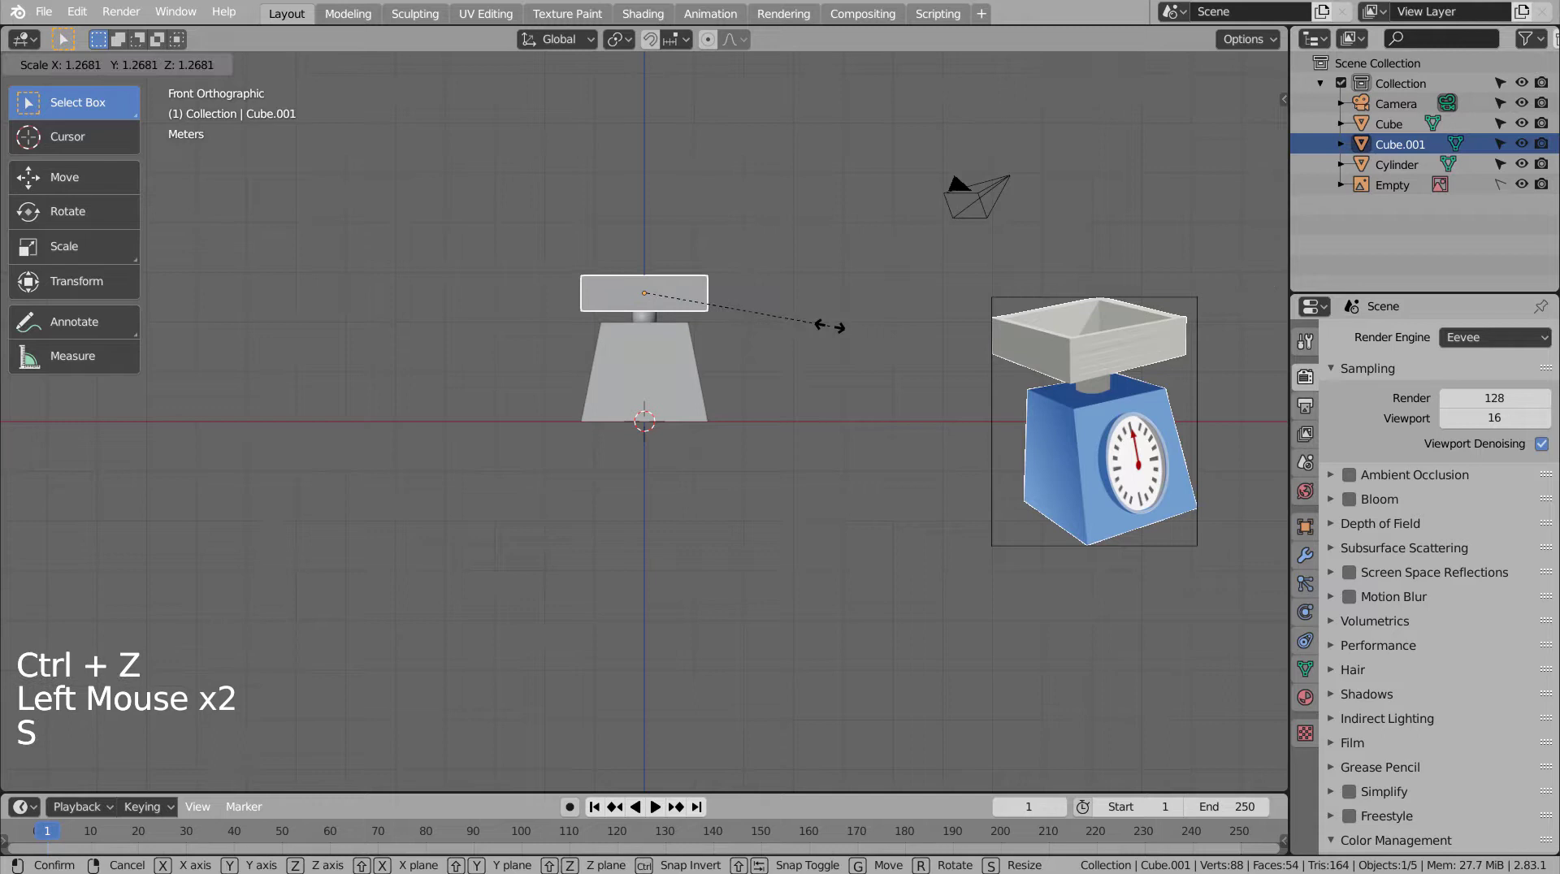
key("g")
left_click(840, 360)
middle_click(827, 443)
middle_click(877, 490)
middle_click(830, 466)
key("KP_1")
left_click(881, 463)
Step: Add a cylinder, rotate it upright to face forward and flatten it into a thin disc
key("shift+a")
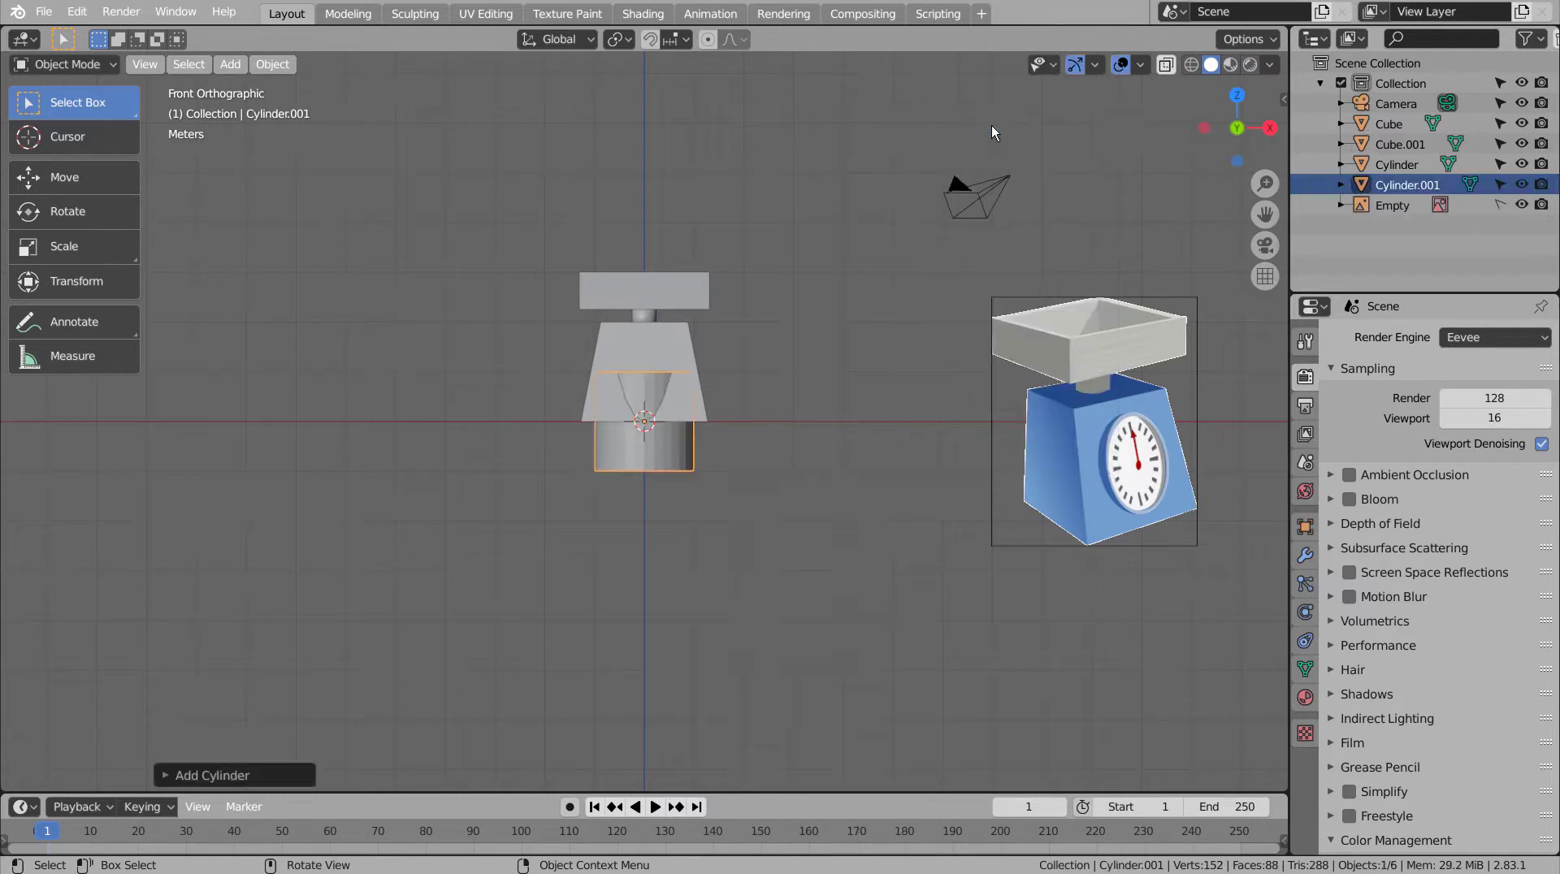
key("r")
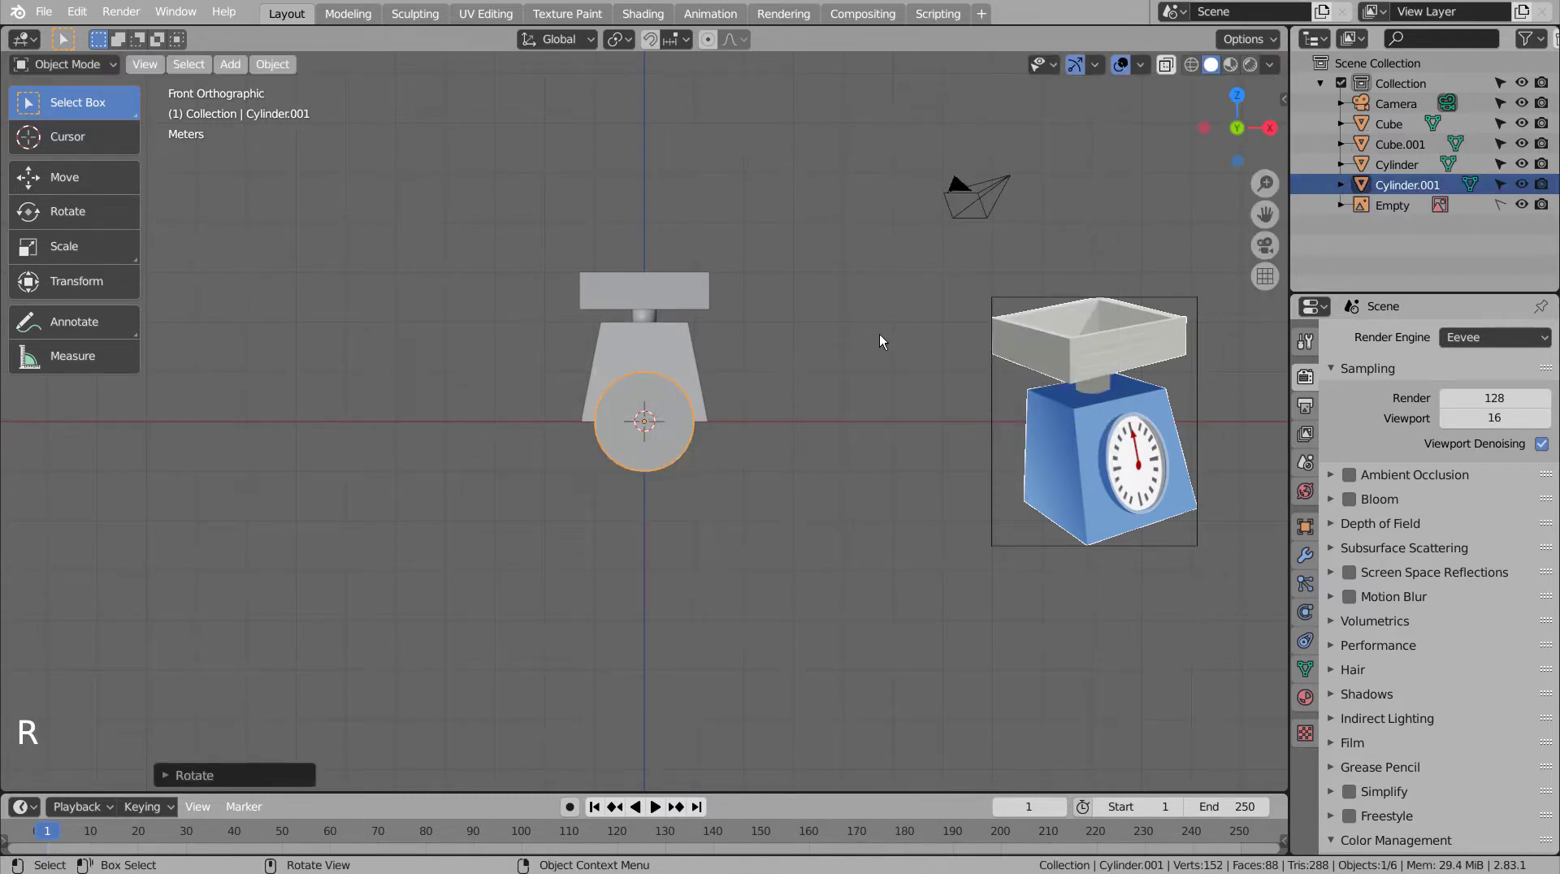
middle_click(689, 476)
middle_click(611, 494)
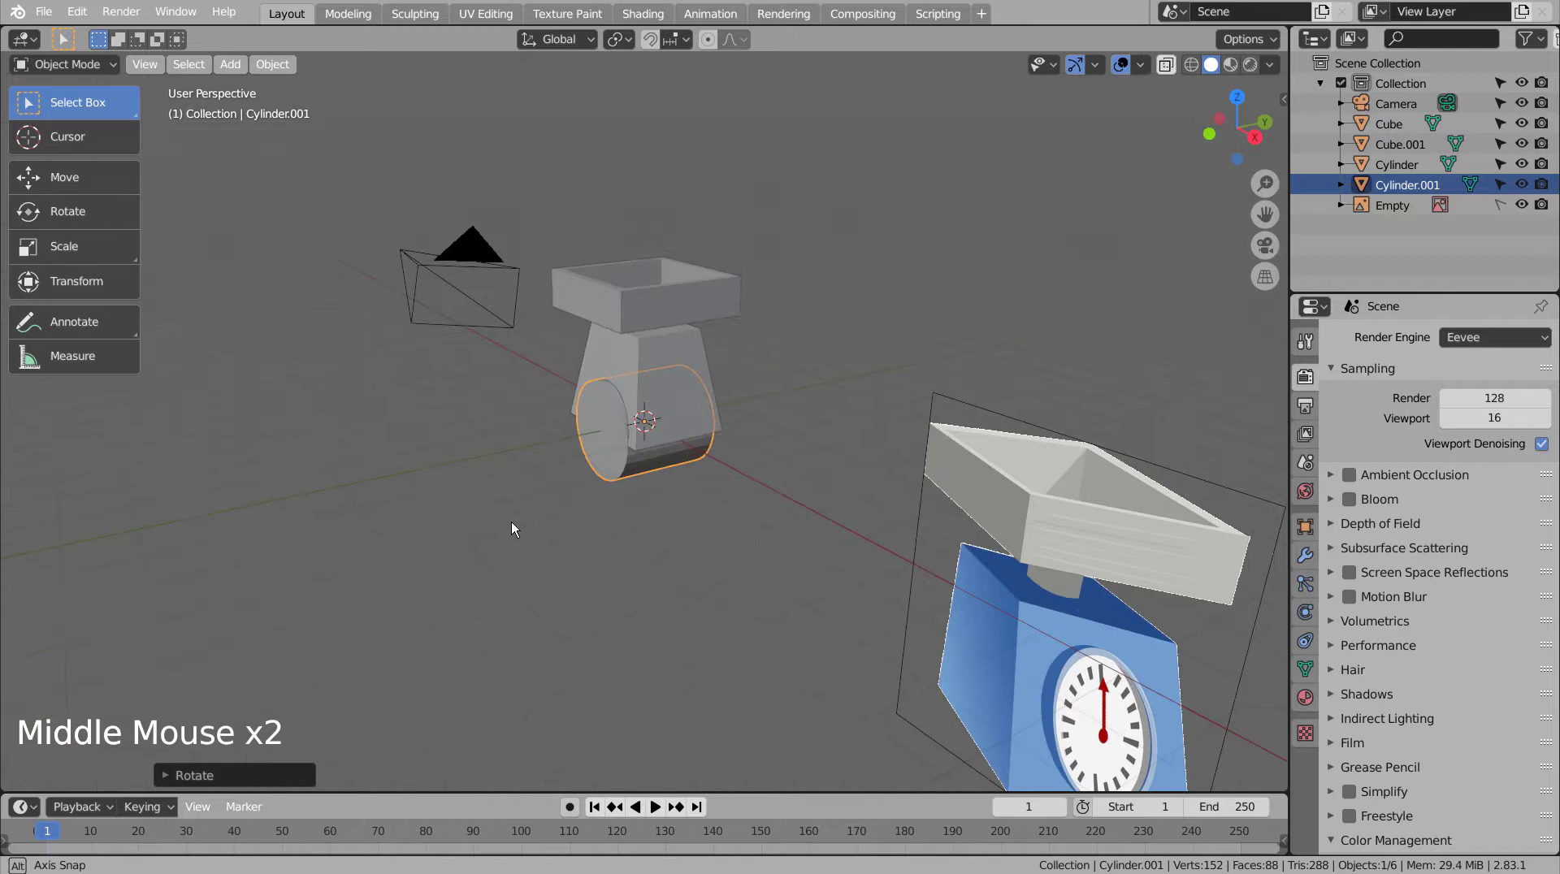
key("s")
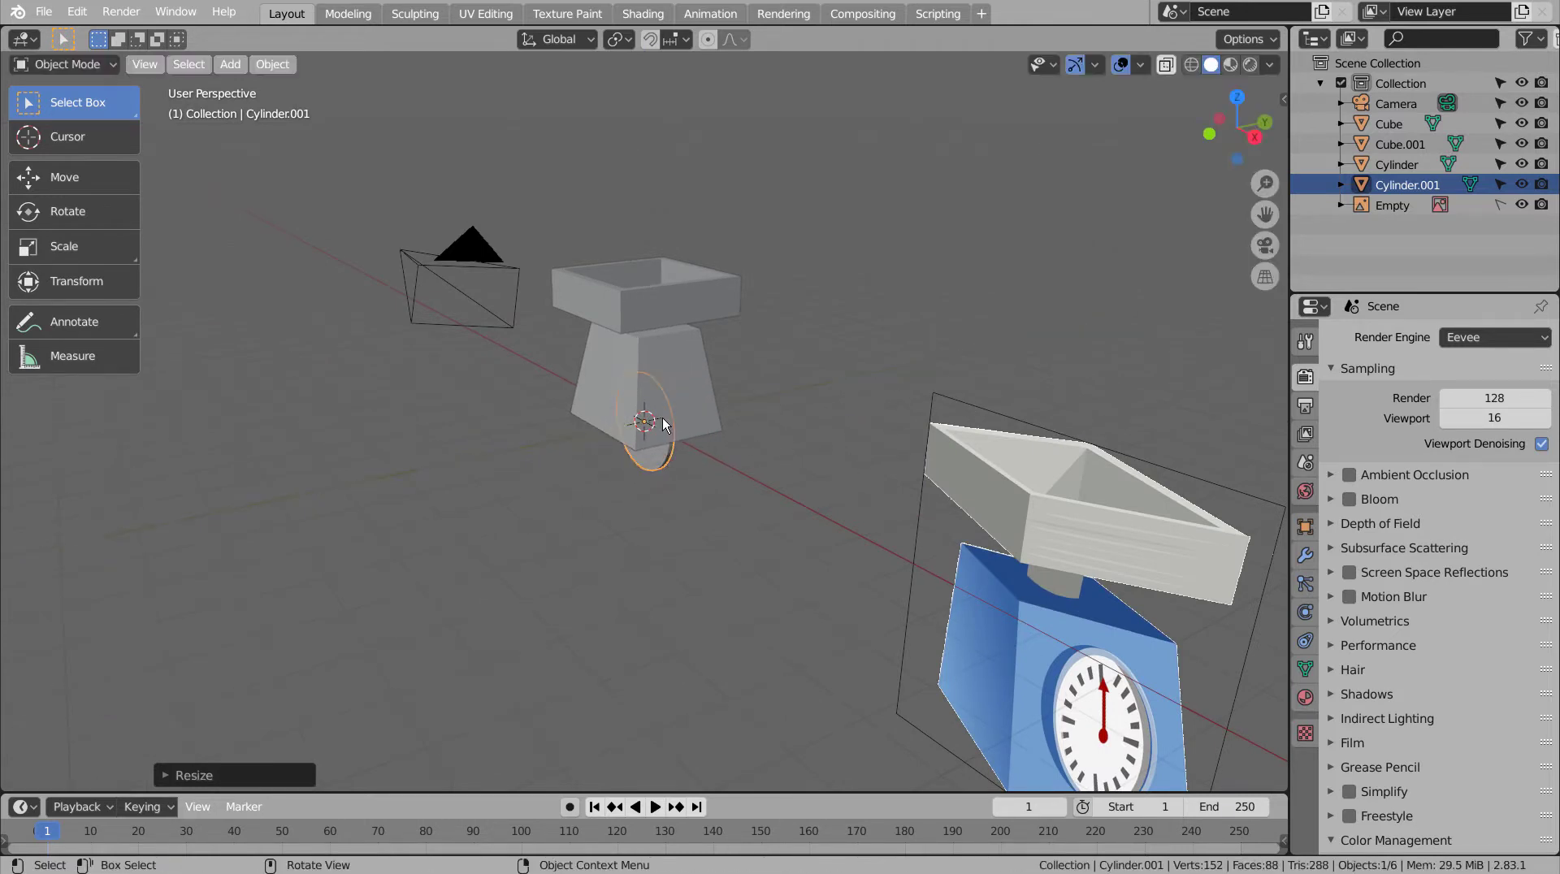
Step: Move the disc along Y to the scale's front and inset its front face for a rim
key("KP_7")
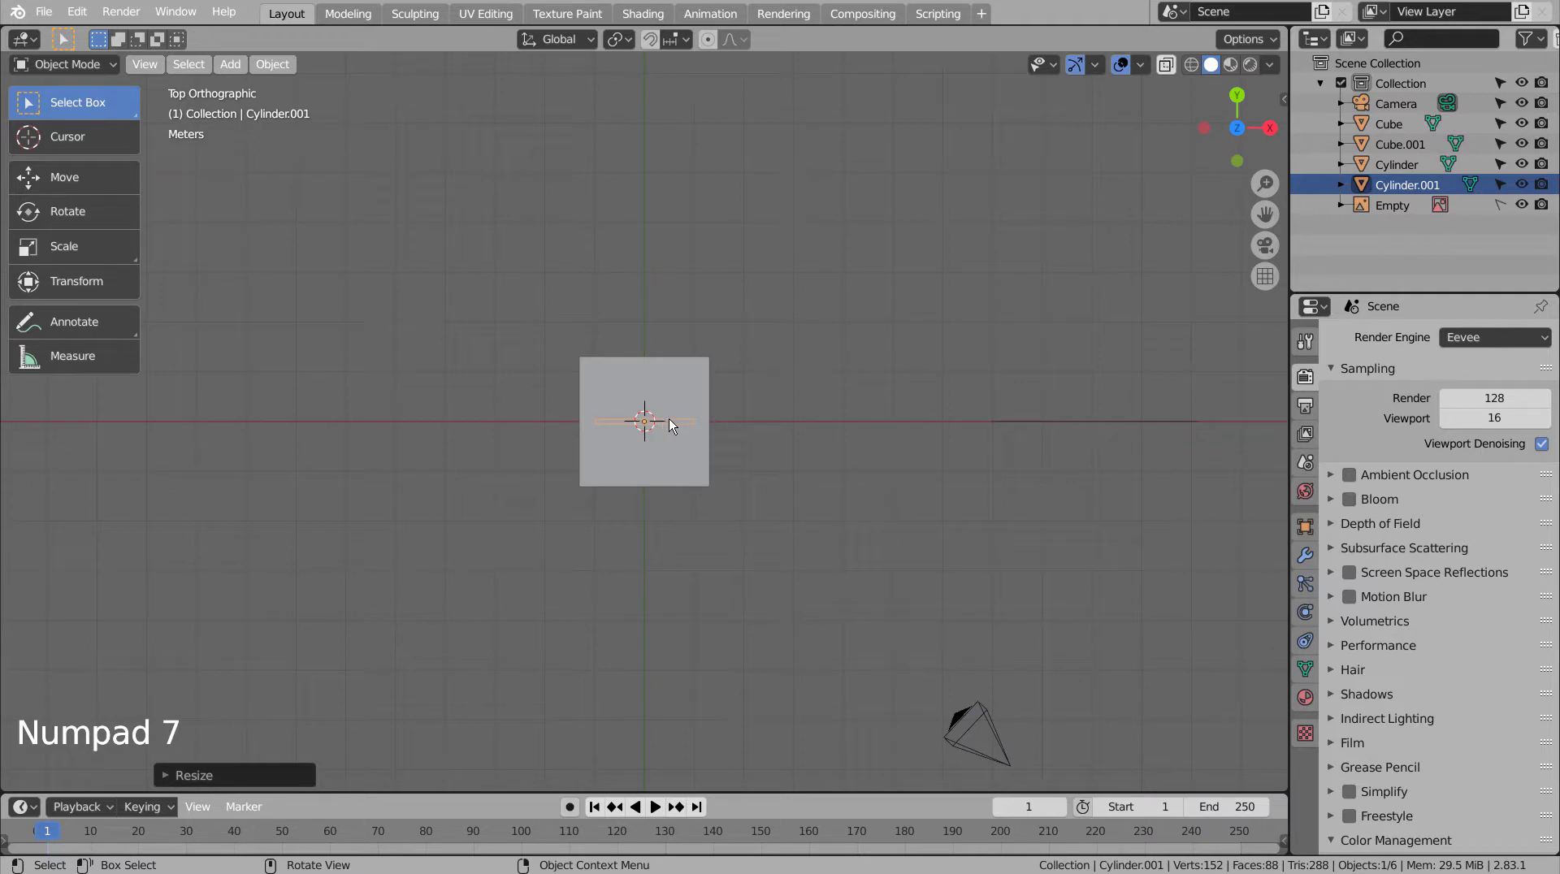
key("g")
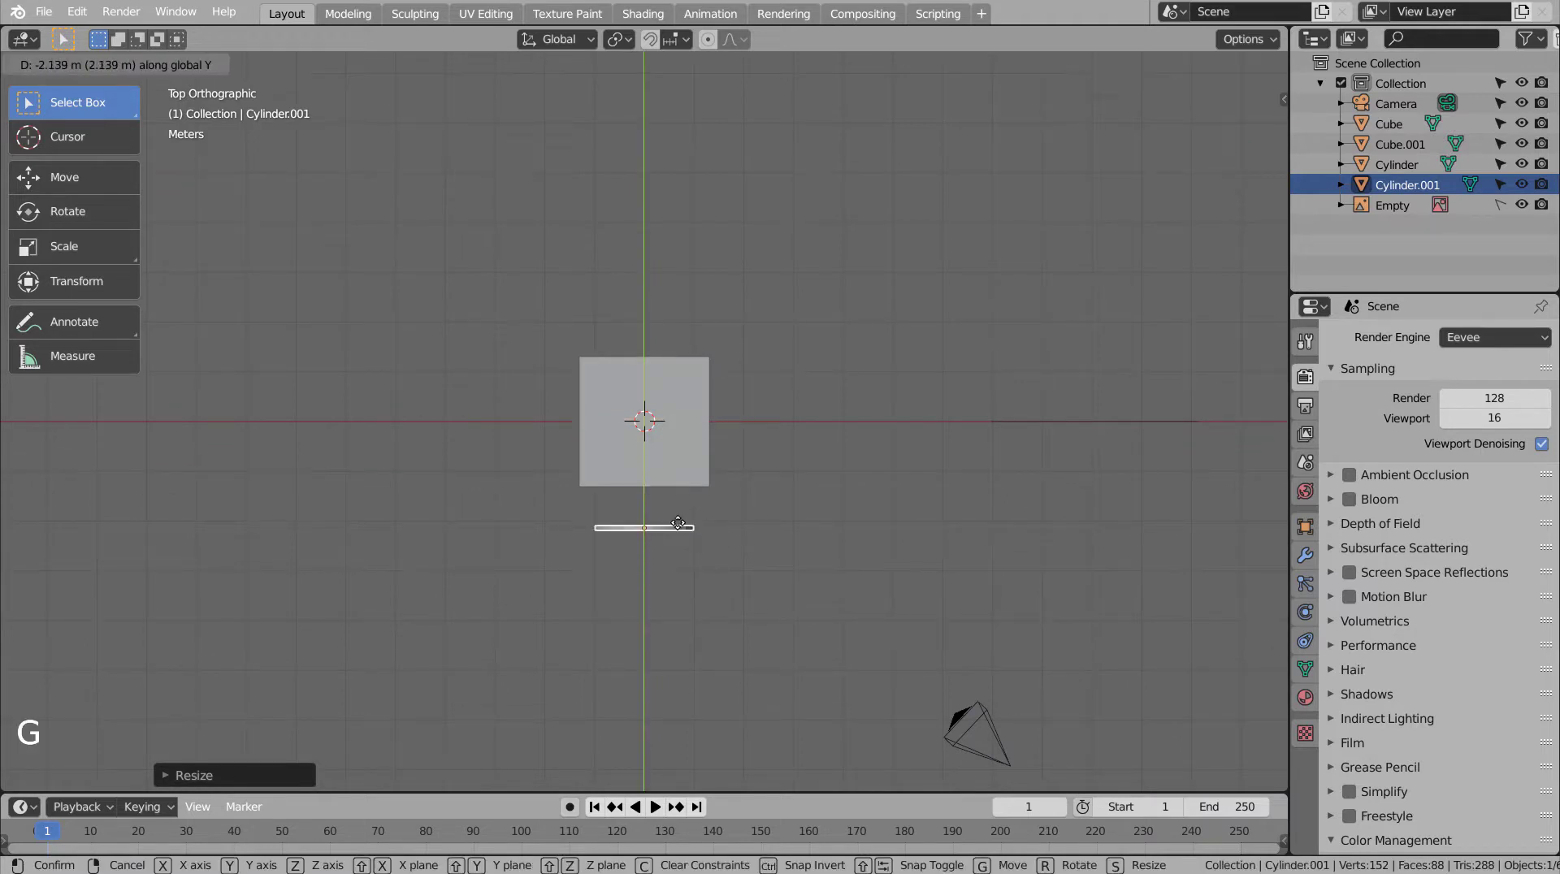
key("KP_1")
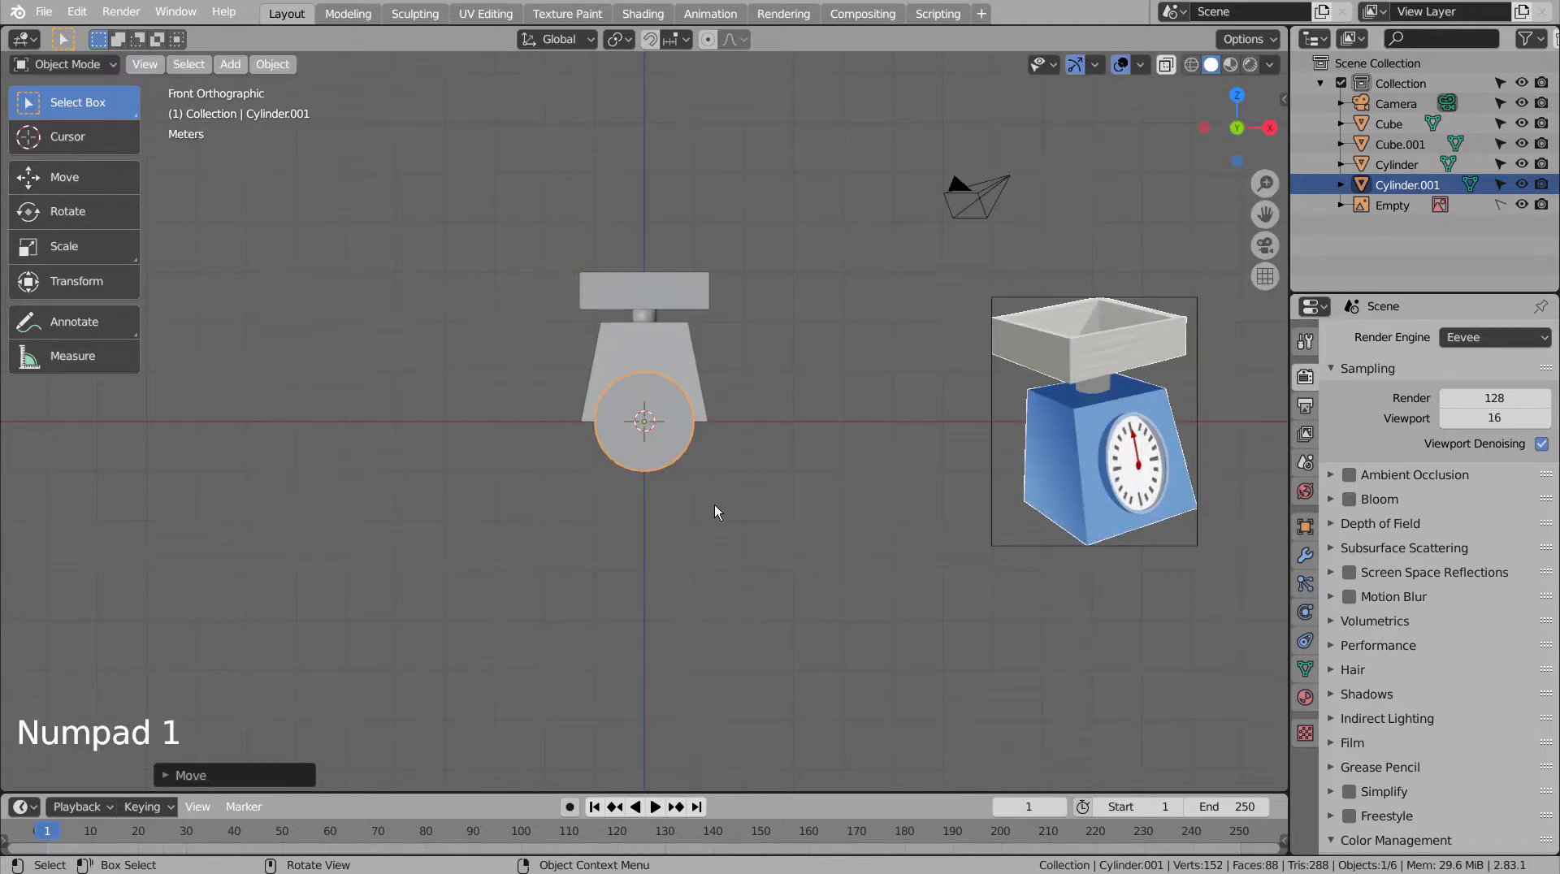
left_click(718, 507)
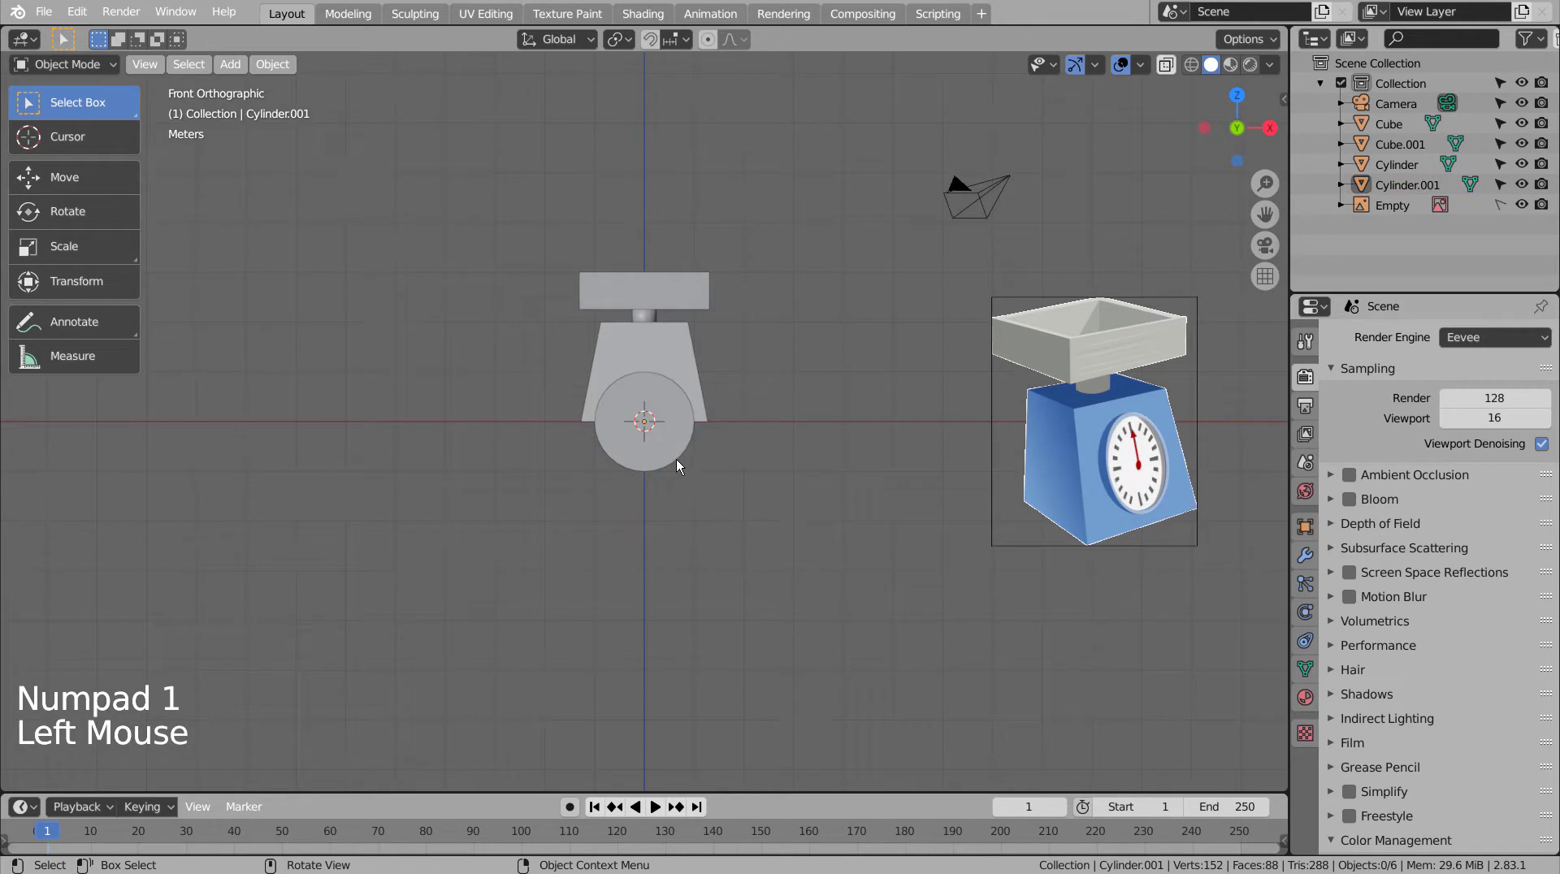
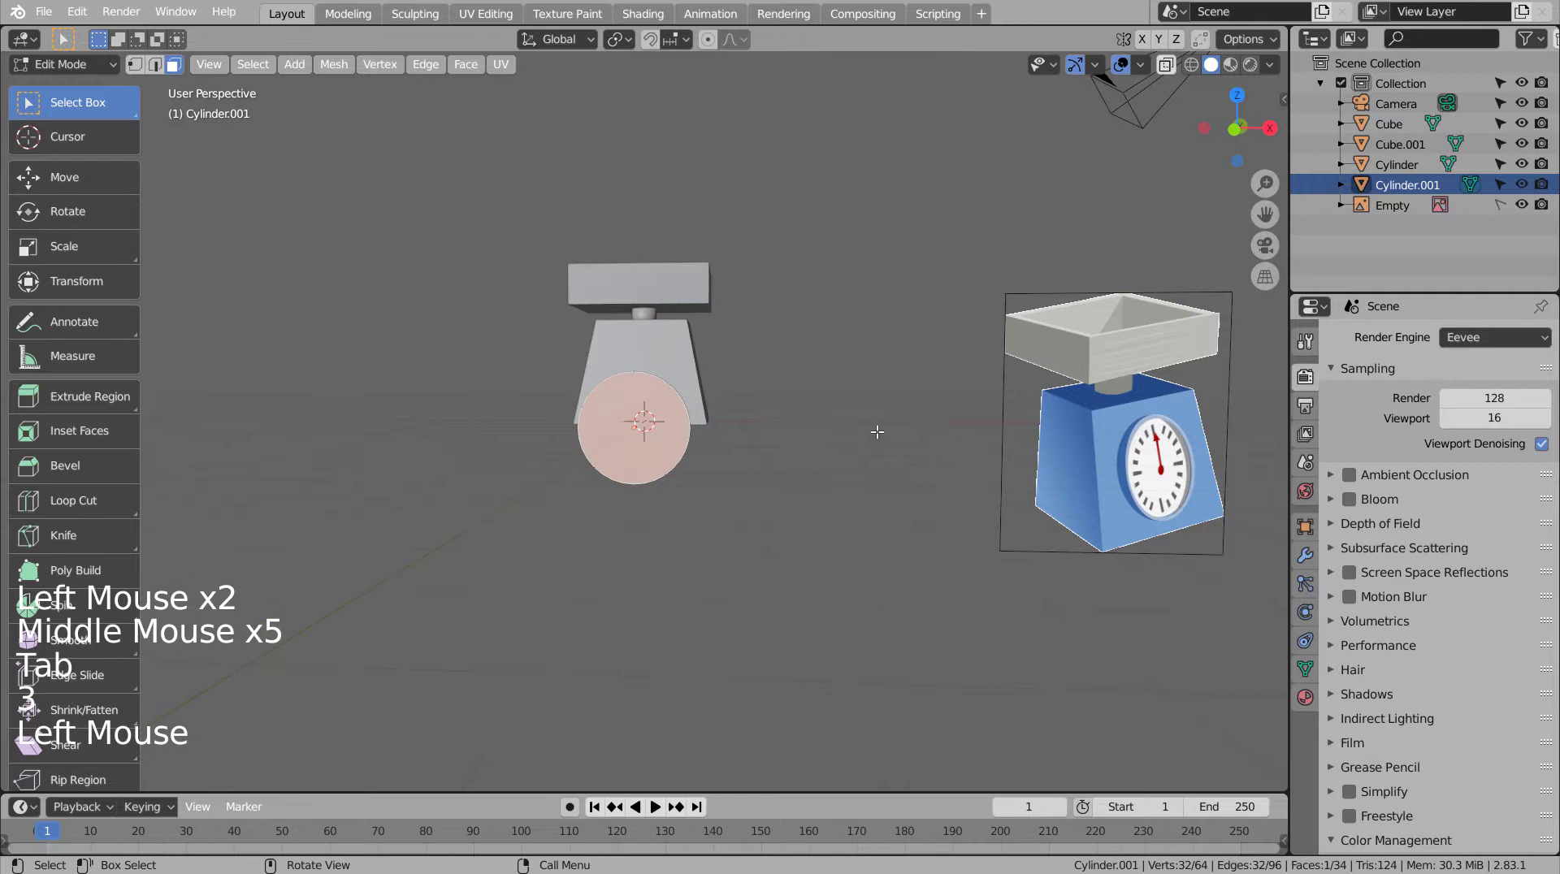
key("l")
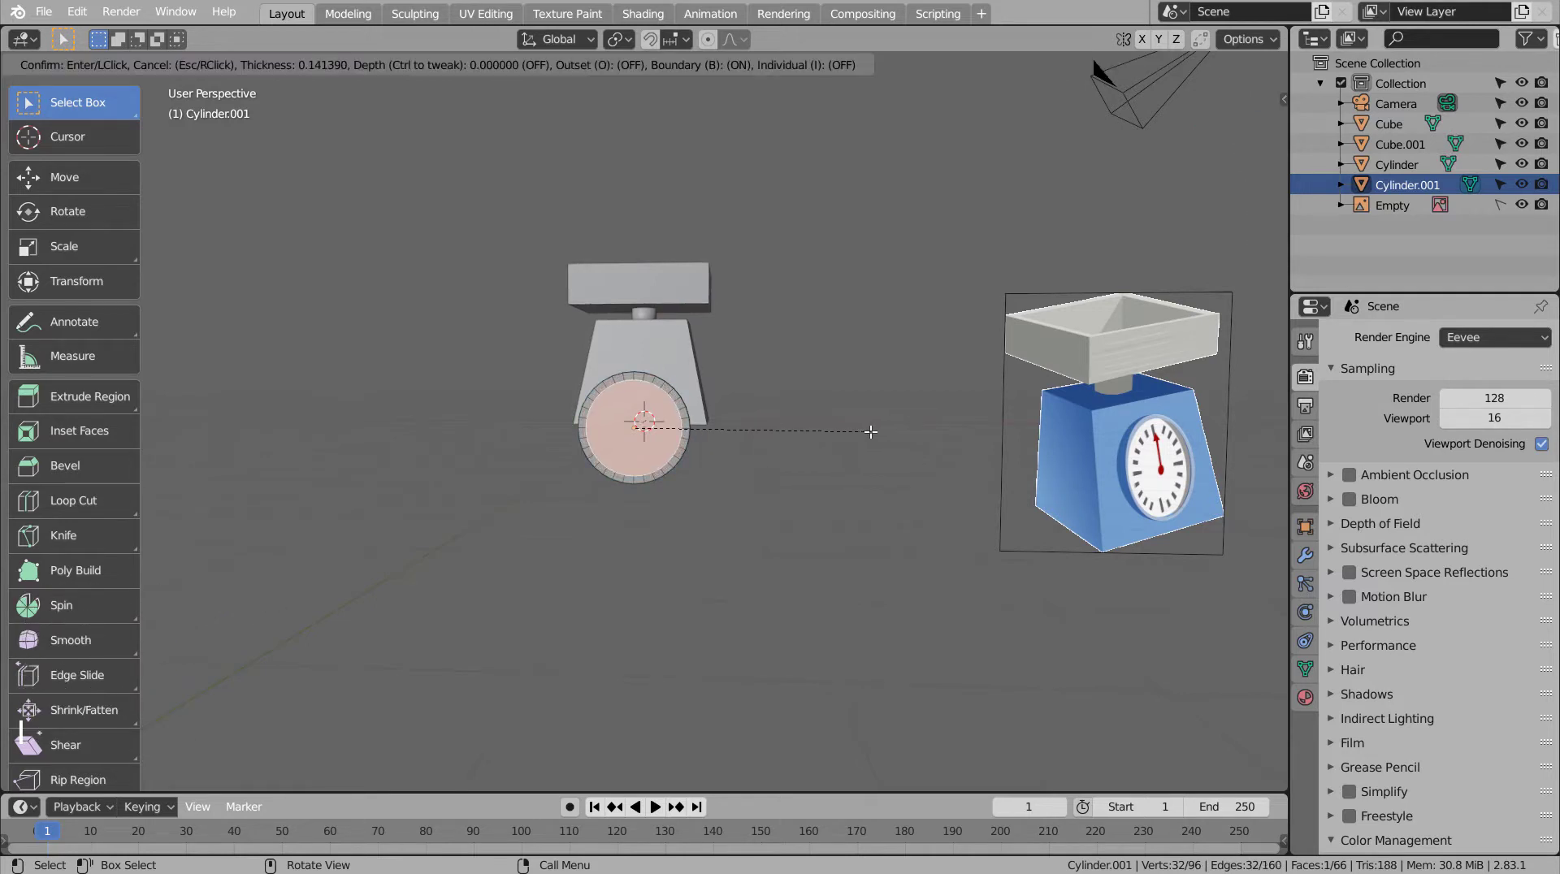
key("KP_3")
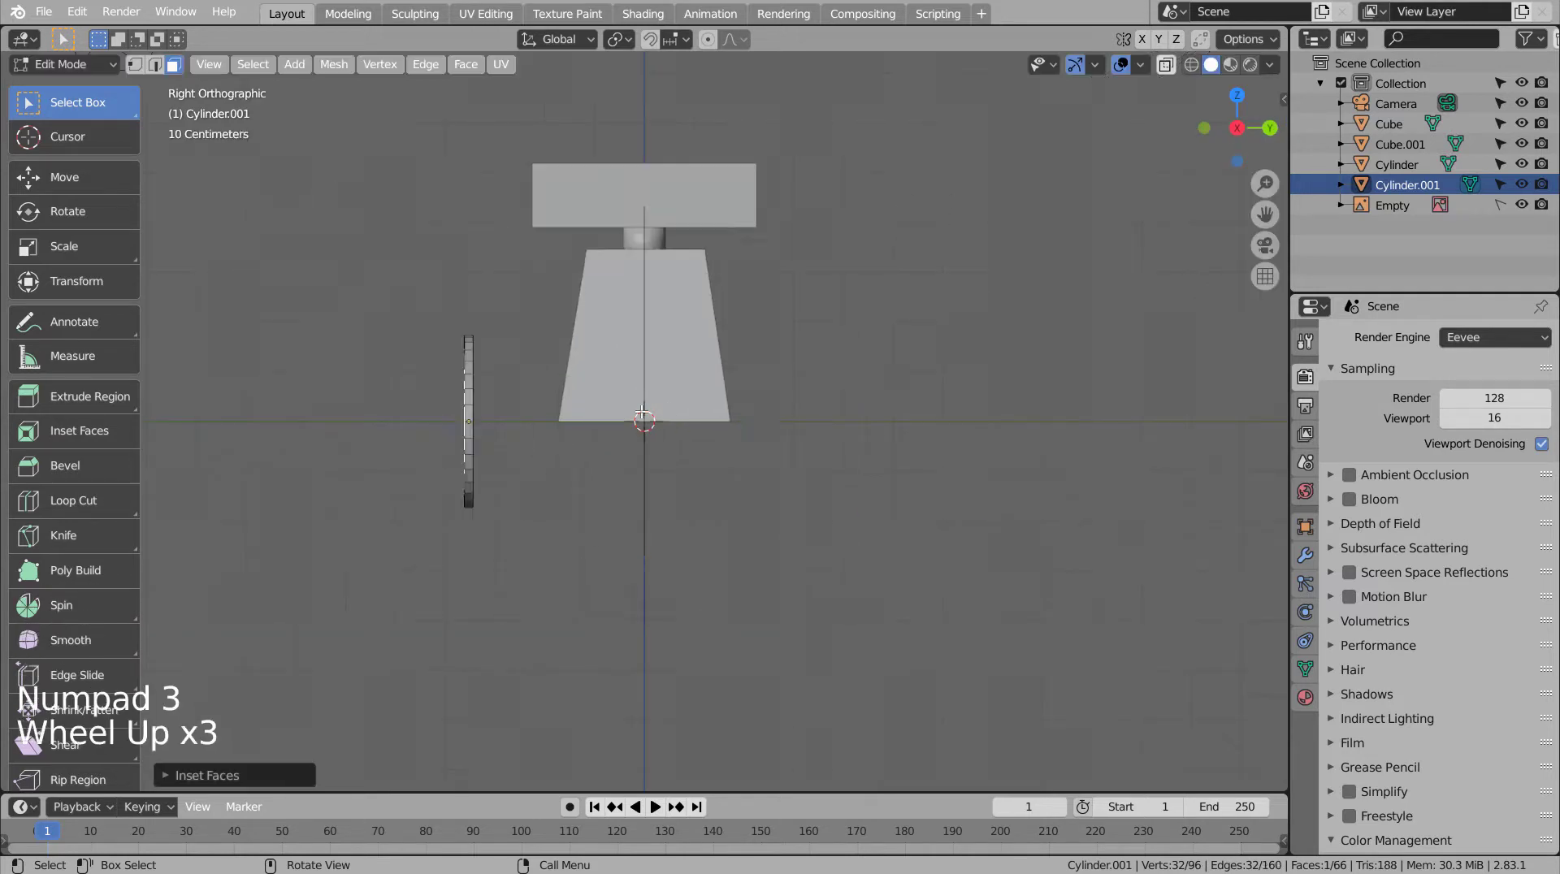
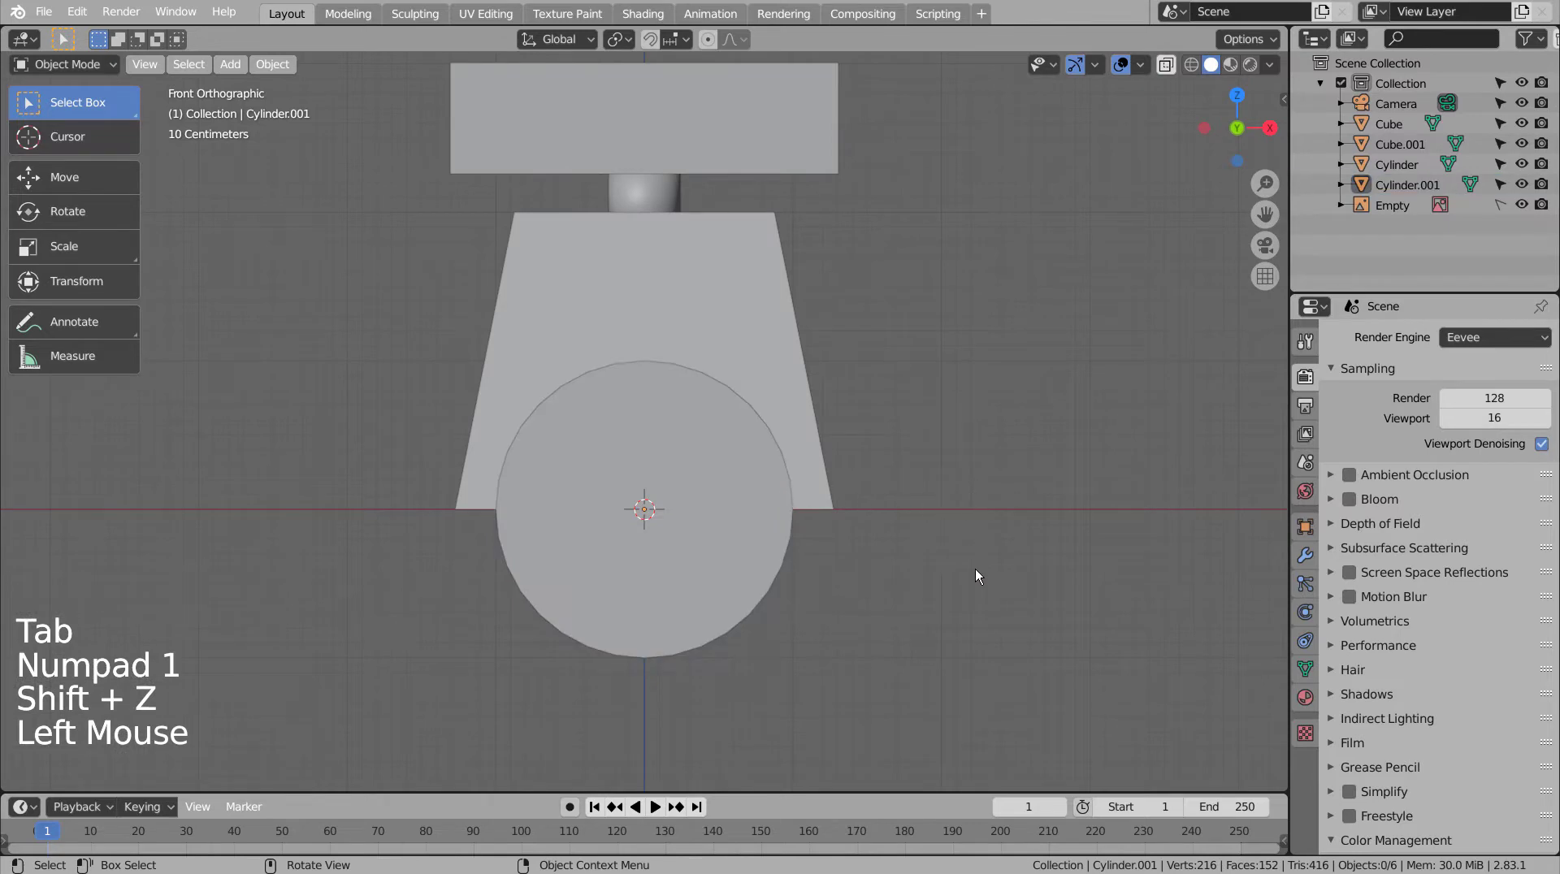
Step: Enable Auto Smooth on the disc, extrude the rim outward and inset the inner face
left_click(672, 567)
left_click(1304, 671)
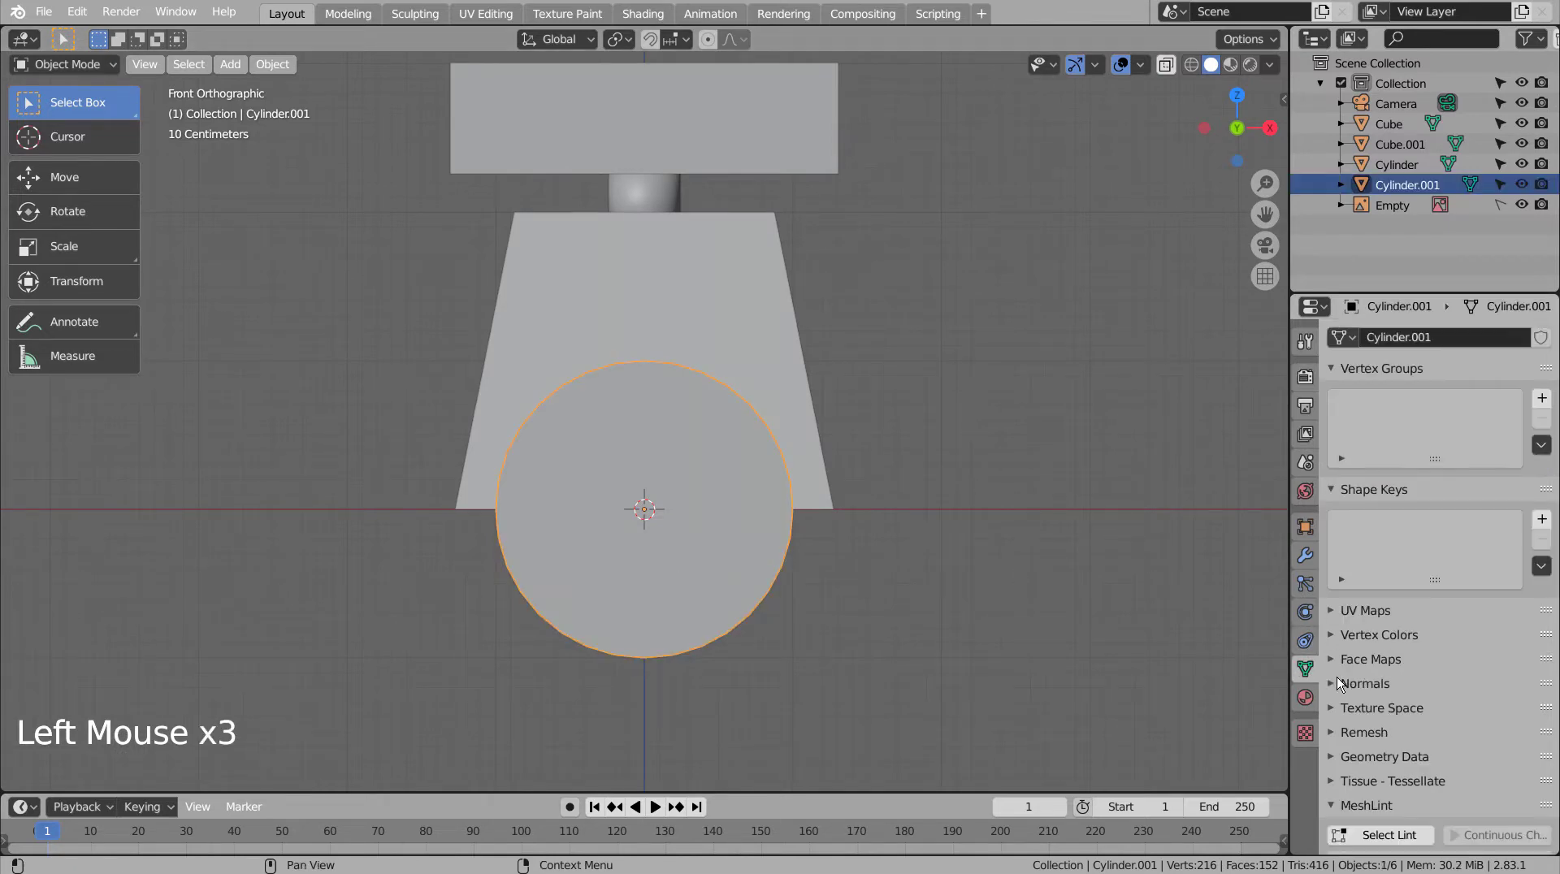
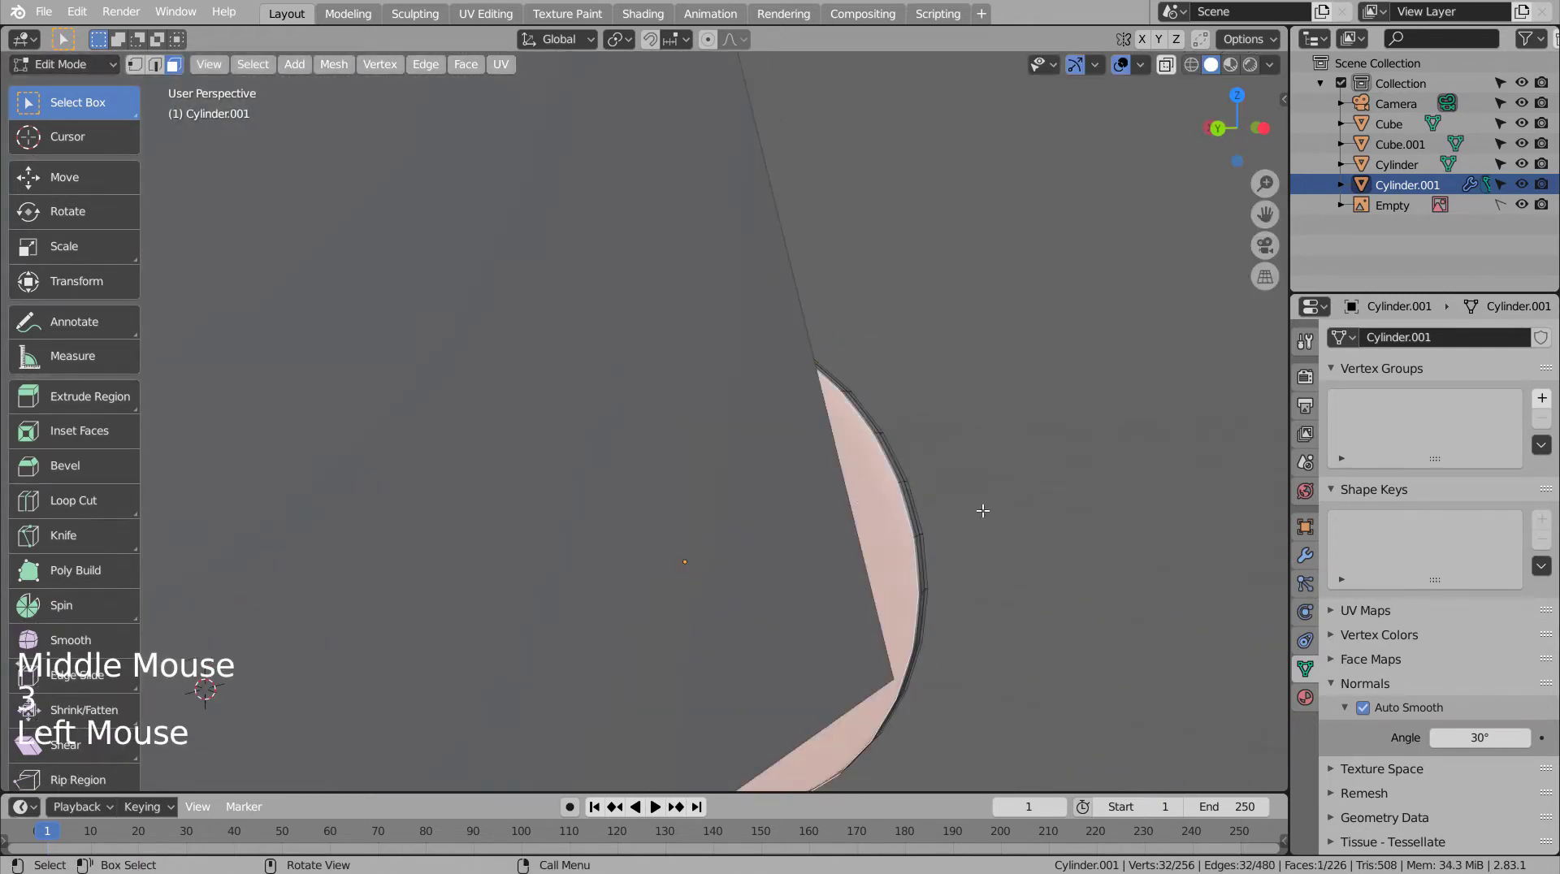
key("i")
key("Tab")
middle_click(965, 561)
middle_click(699, 525)
key("Tab")
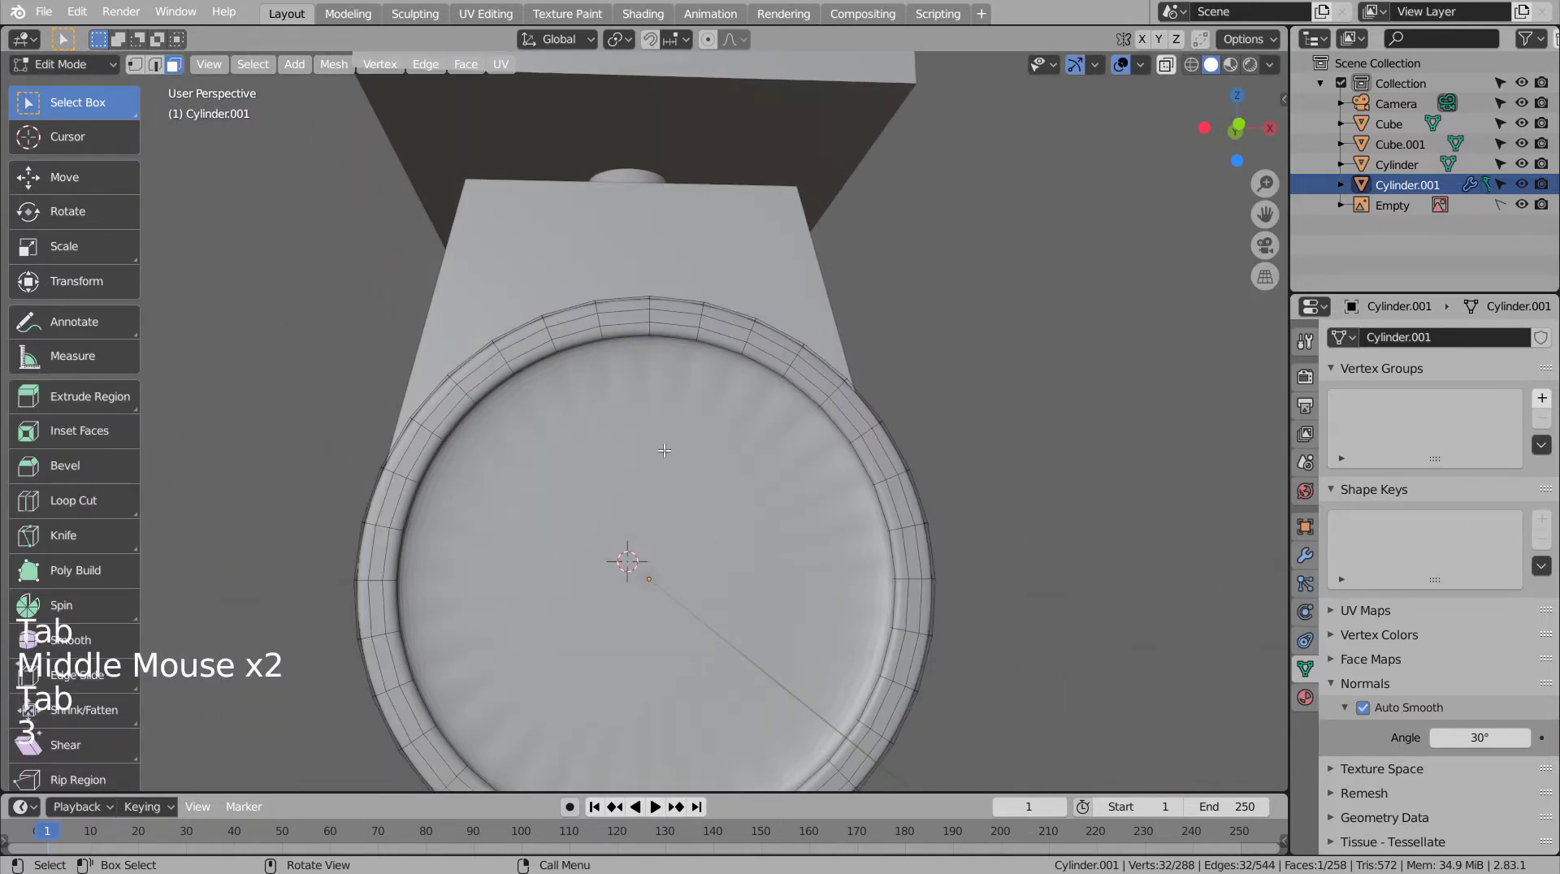
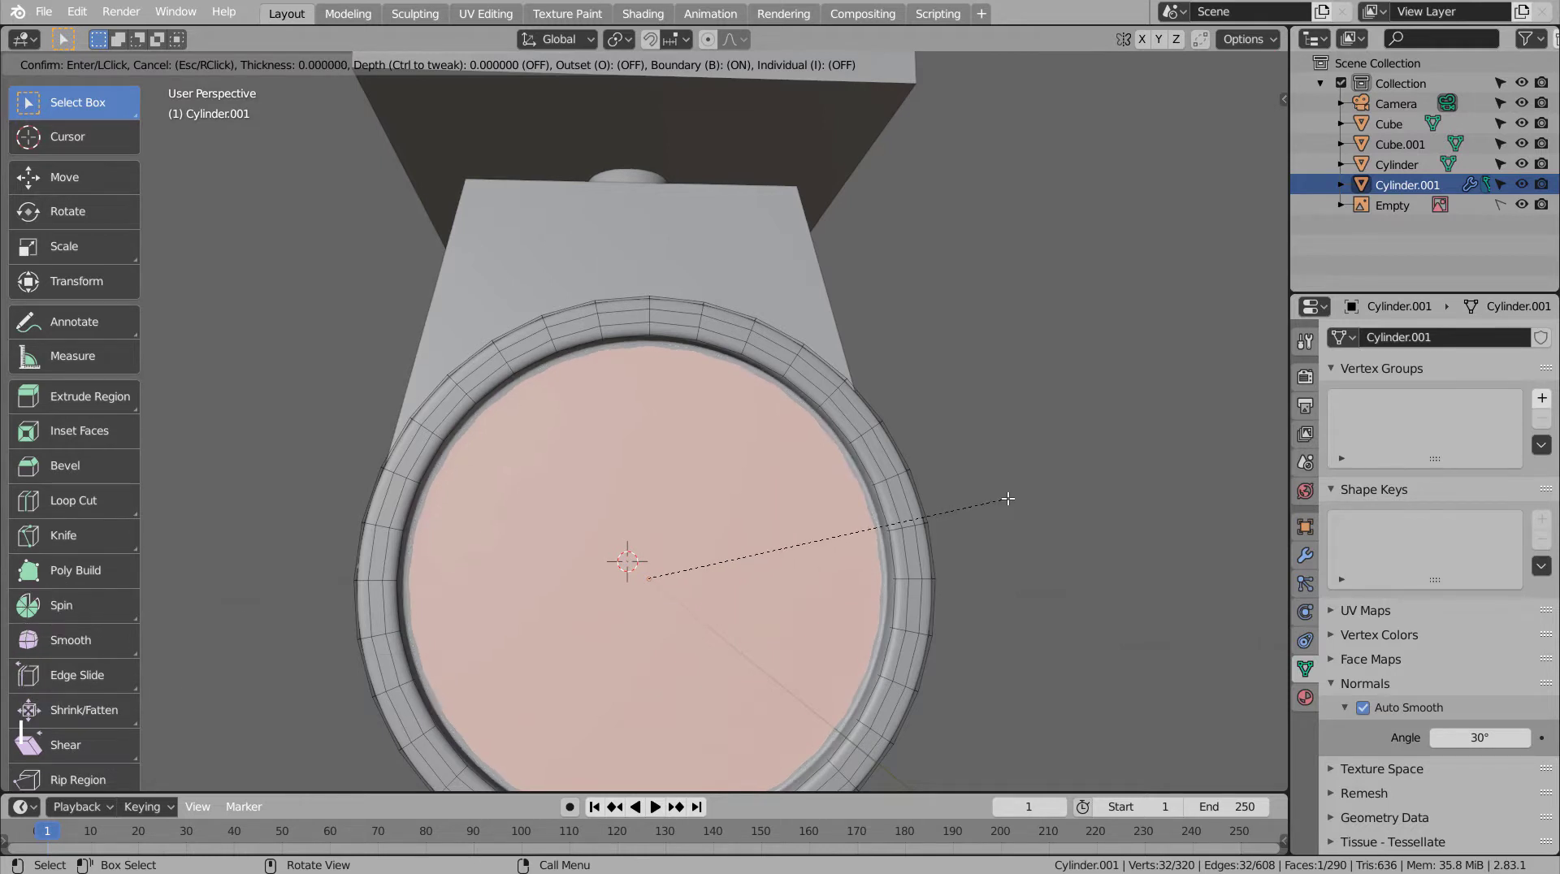
key("Tab")
Step: Inspect the rounded rim from several angles and return to the front view
left_click(1006, 513)
middle_click(1030, 517)
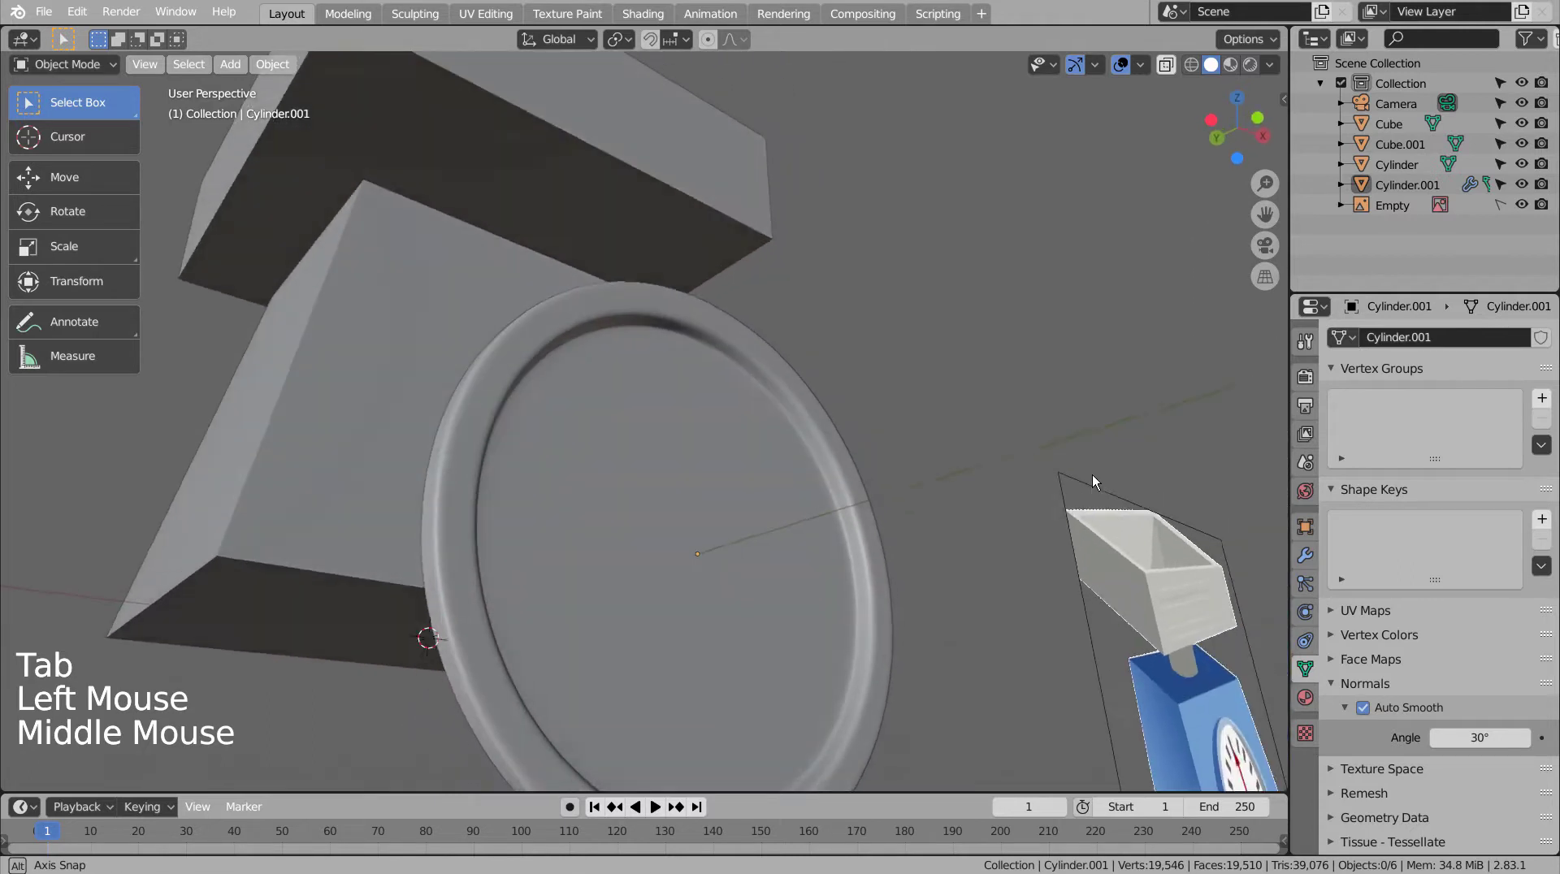
scroll("down", 3)
middle_click(866, 596)
scroll("down", 3)
middle_click(844, 616)
middle_click(838, 621)
middle_click(809, 642)
key("KP_1")
left_click(892, 641)
scroll("down", 3)
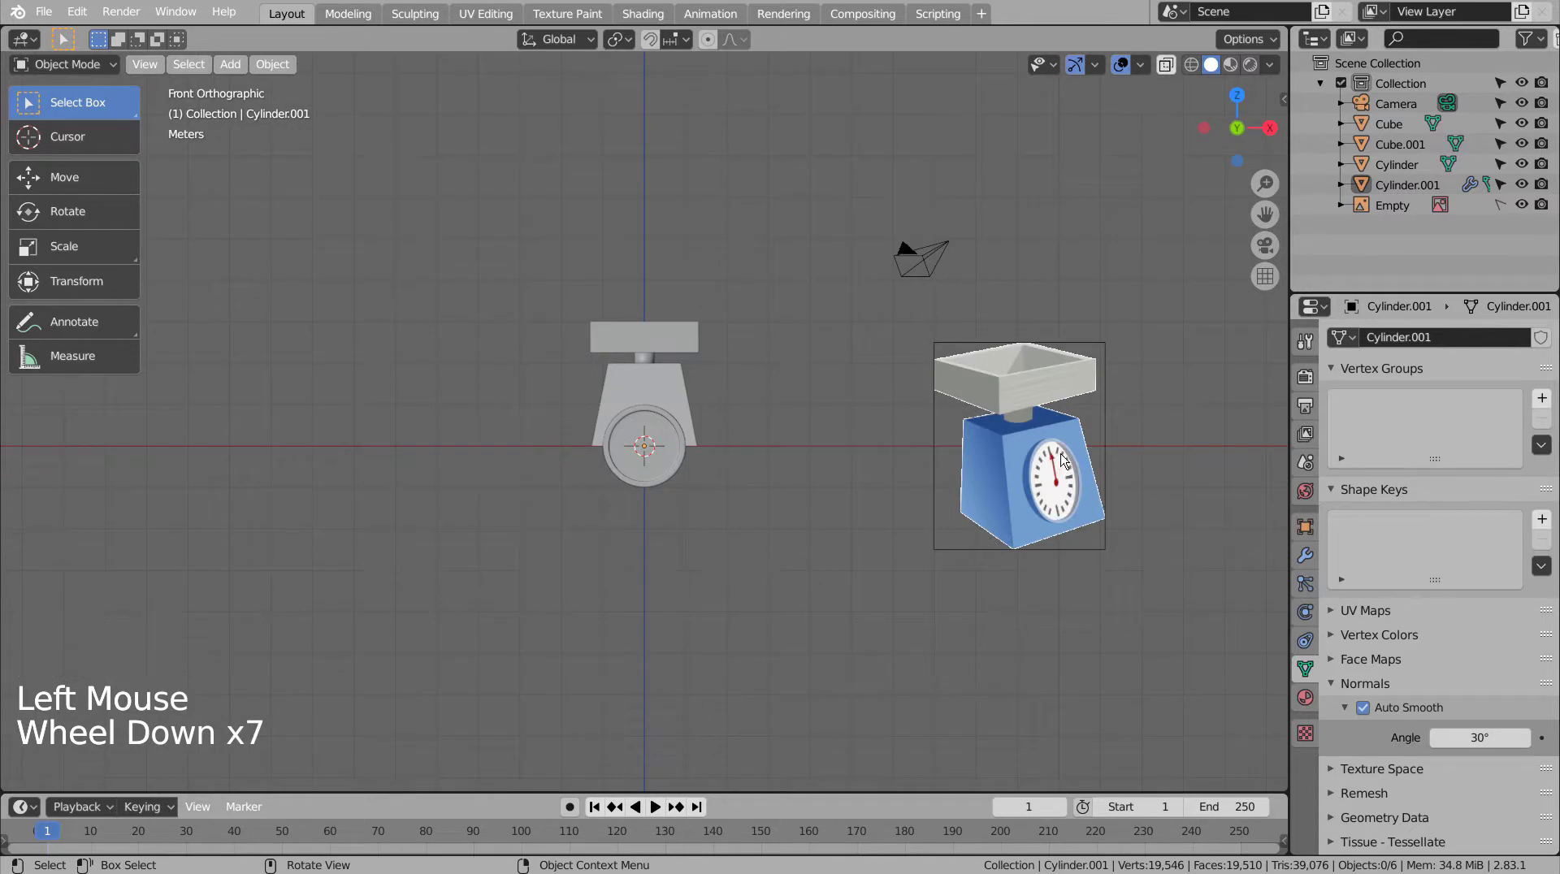
scroll("up", 3)
left_click(805, 473)
key("shift+a")
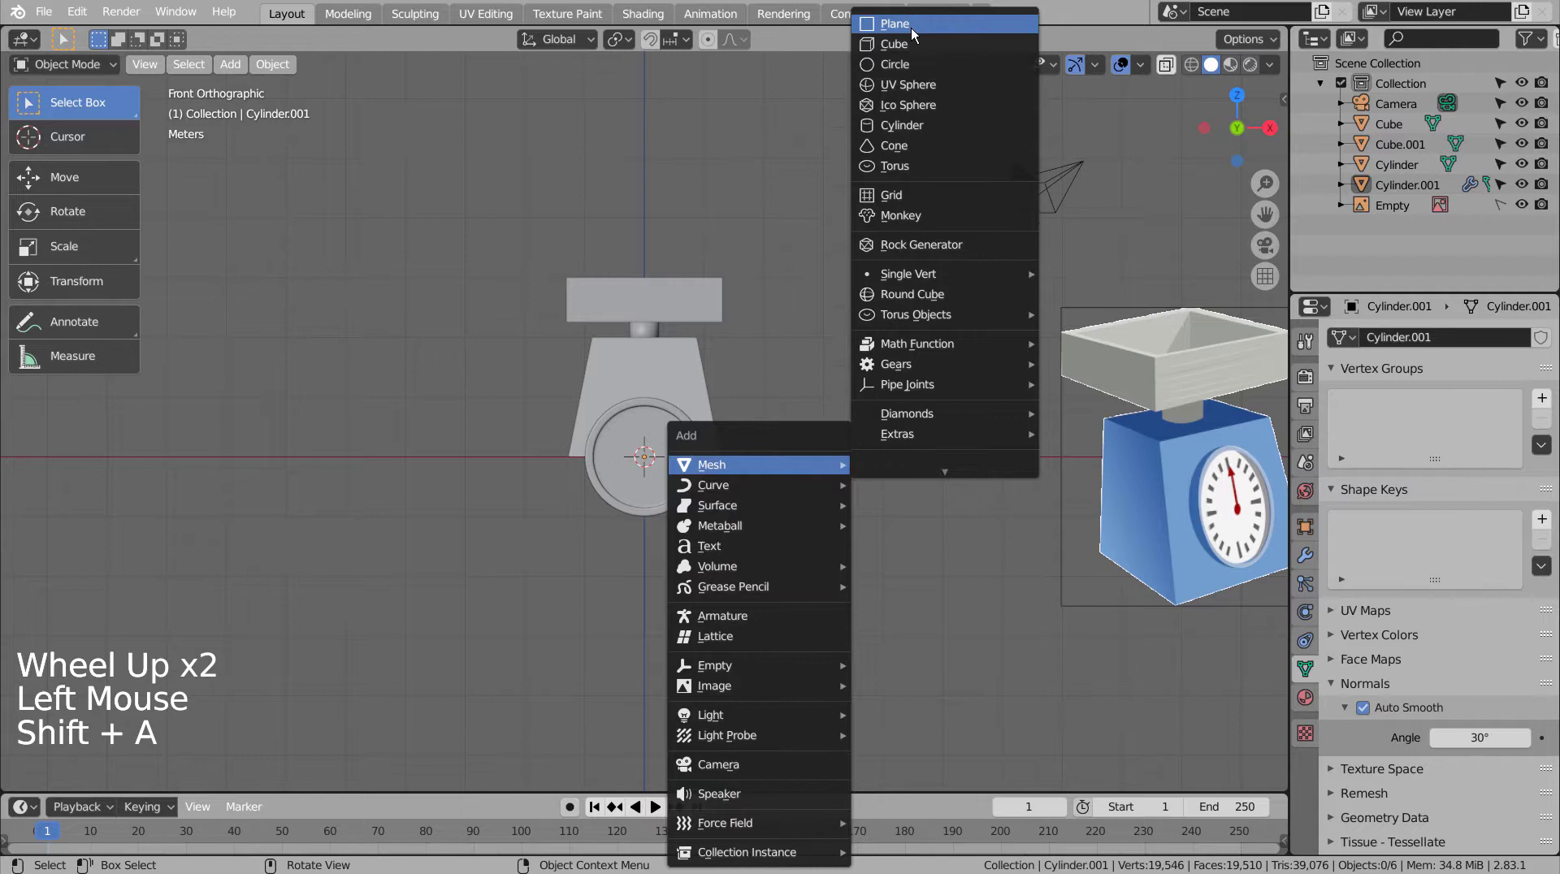
Step: Shrink a new cube to a small block, raise it to the dial top and set it on the dial face
key("s")
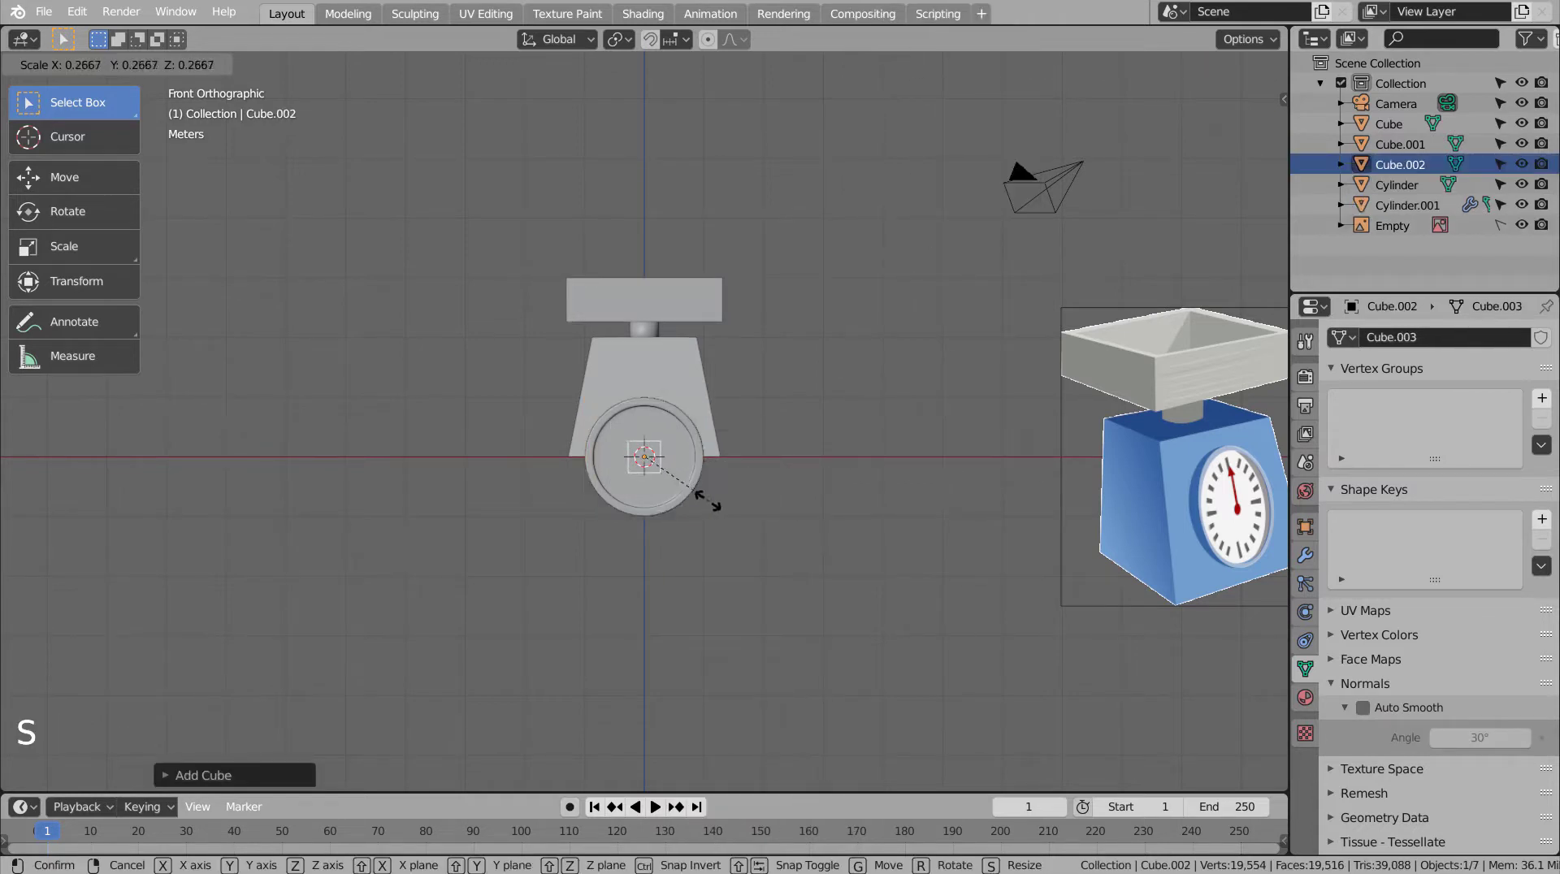
scroll("up", 3)
key("s")
key("s")
key("g")
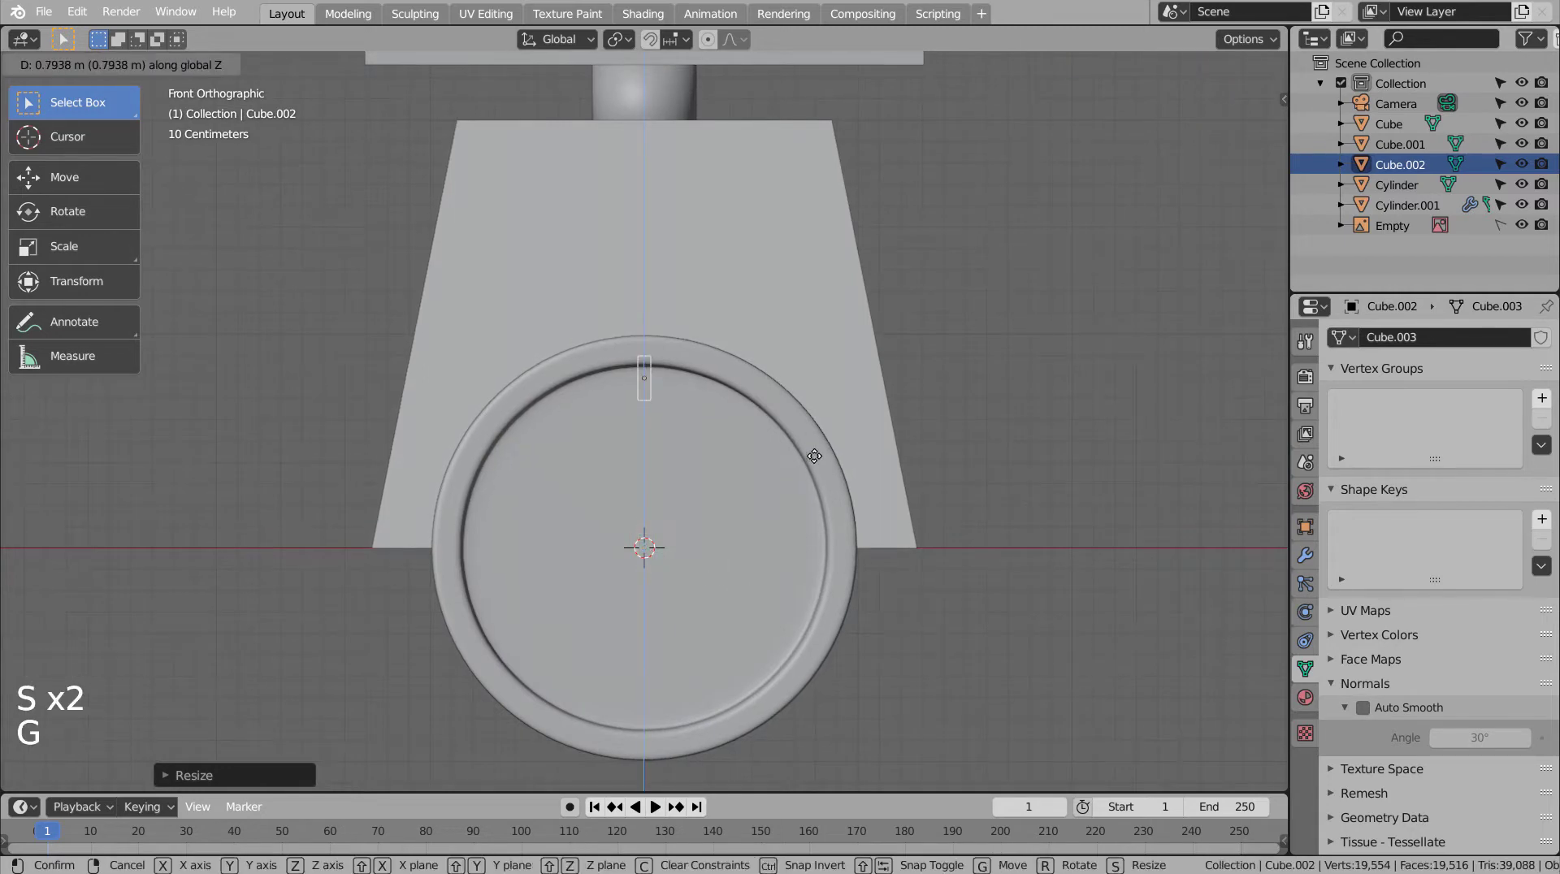
key("KP_3")
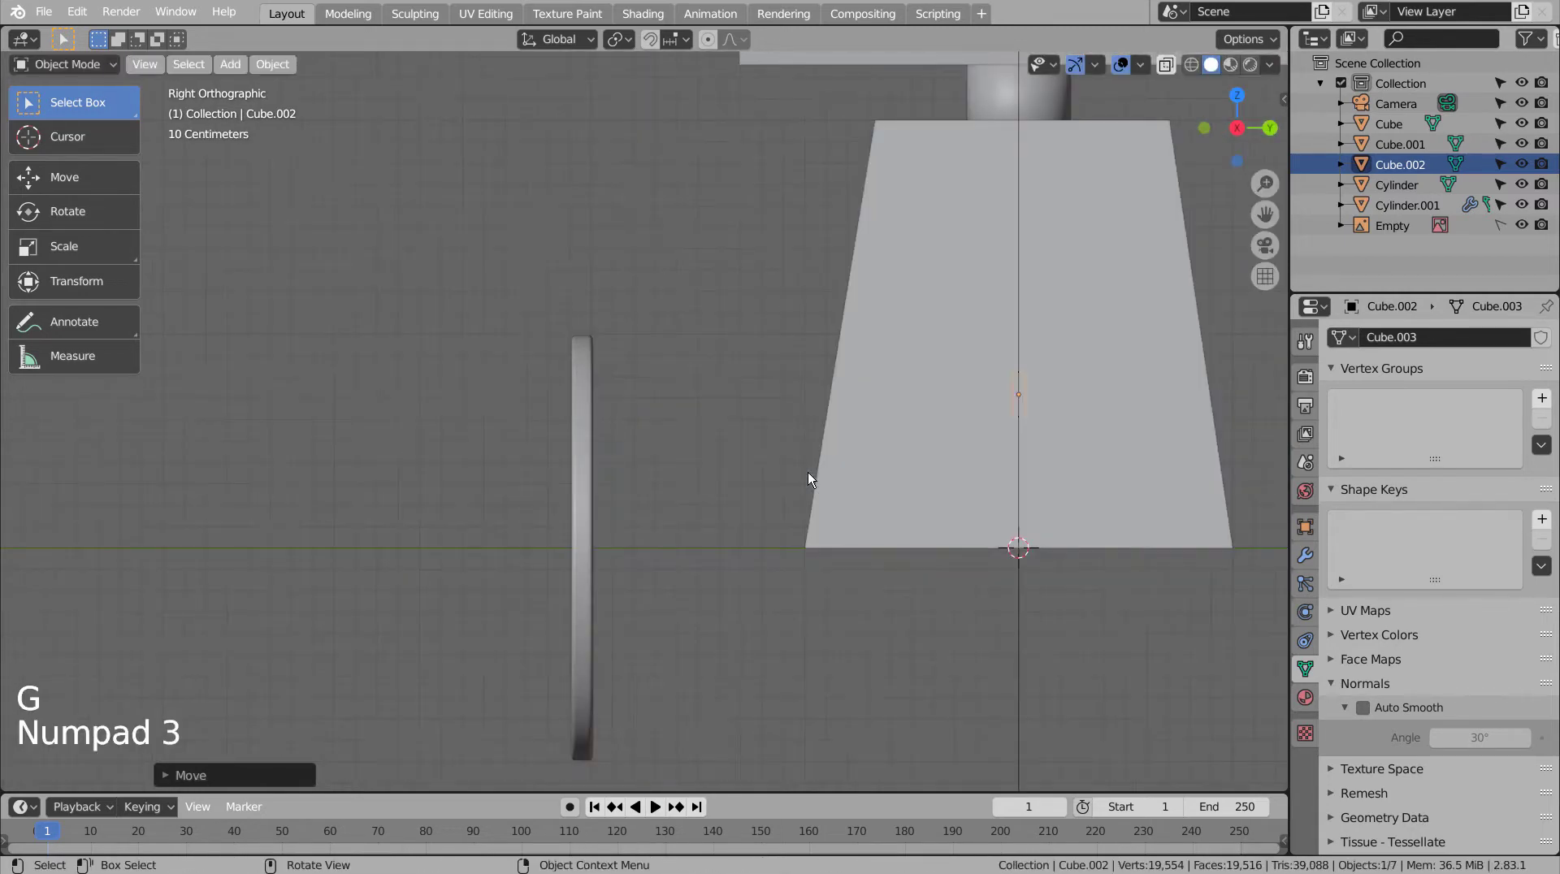
key("g")
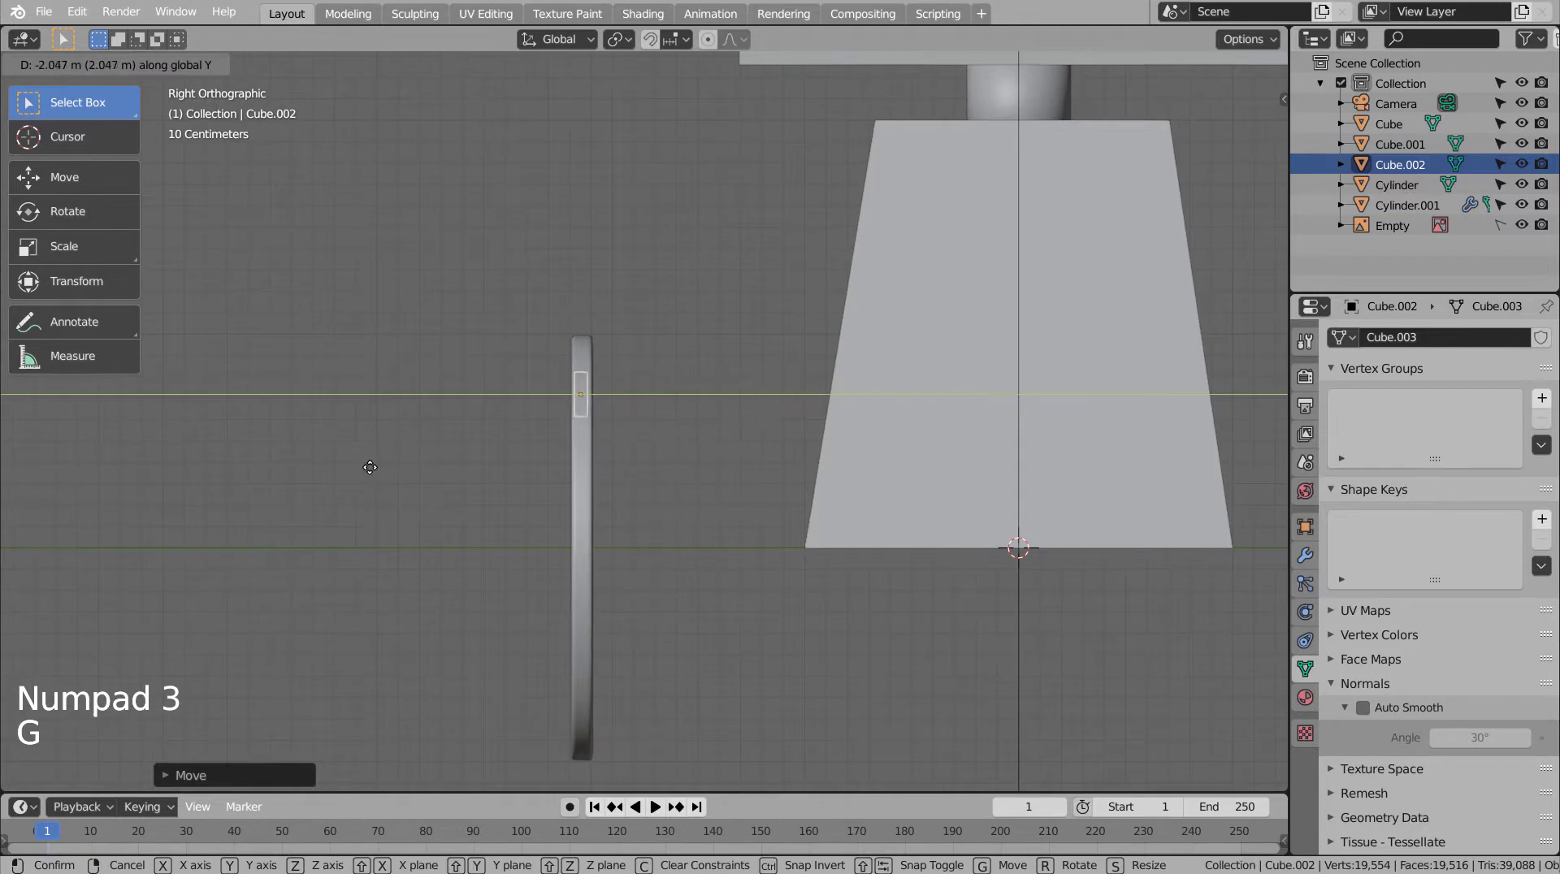
key("KP_1")
key("KP_2")
key("KP_1")
key("shift+z")
key("shift+z")
left_click(970, 426)
Step: Thin the tick block's depth in Edit Mode so it sits flush against the dial face
middle_click(999, 483)
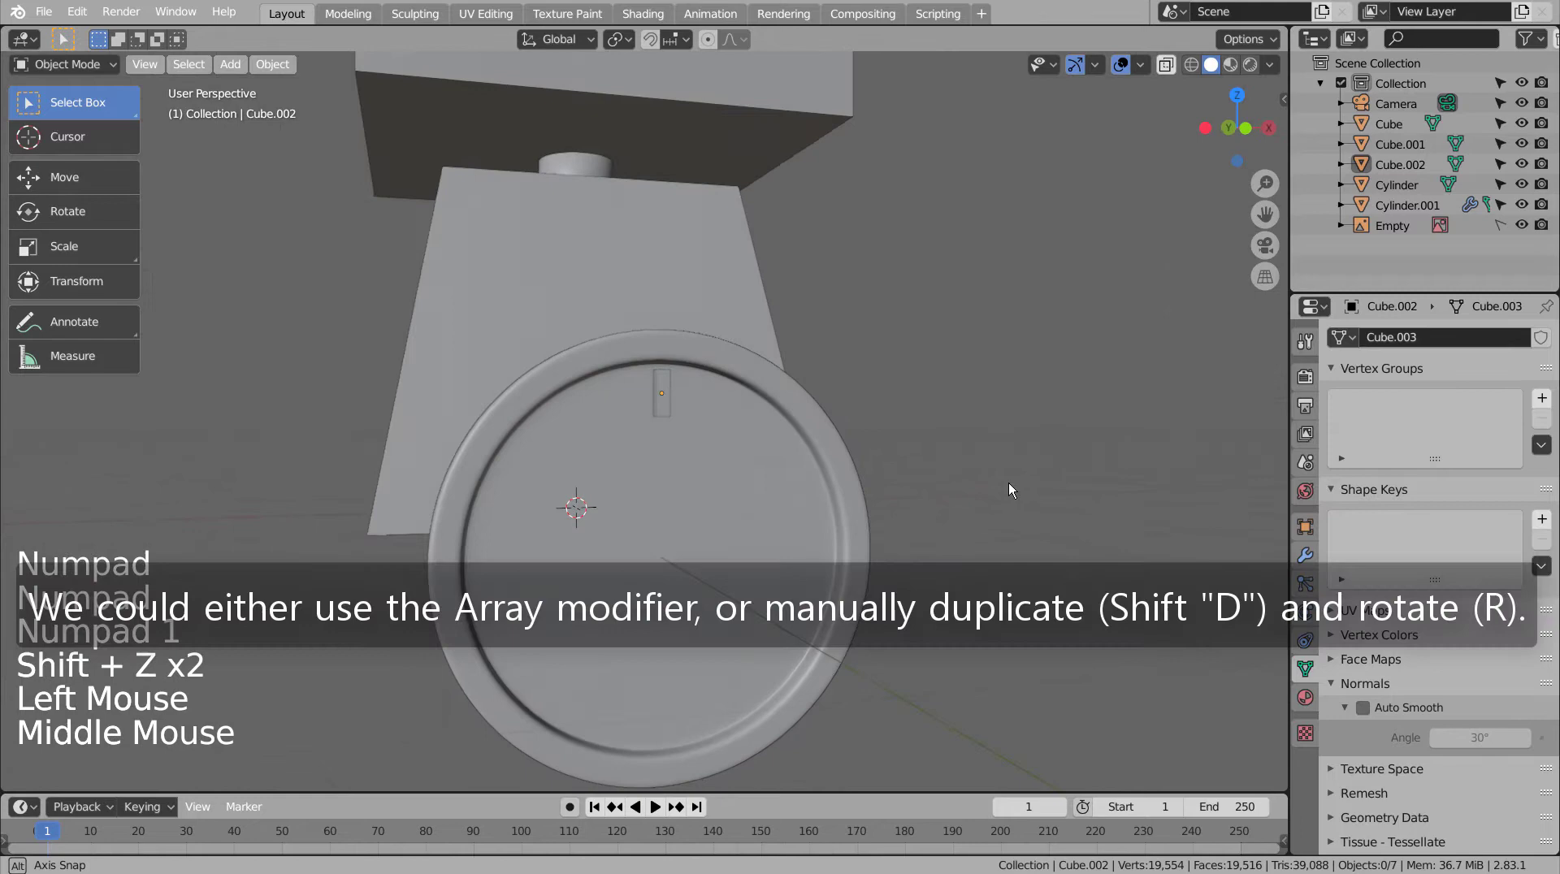
middle_click(1061, 485)
middle_click(1050, 482)
left_click(699, 405)
key("g")
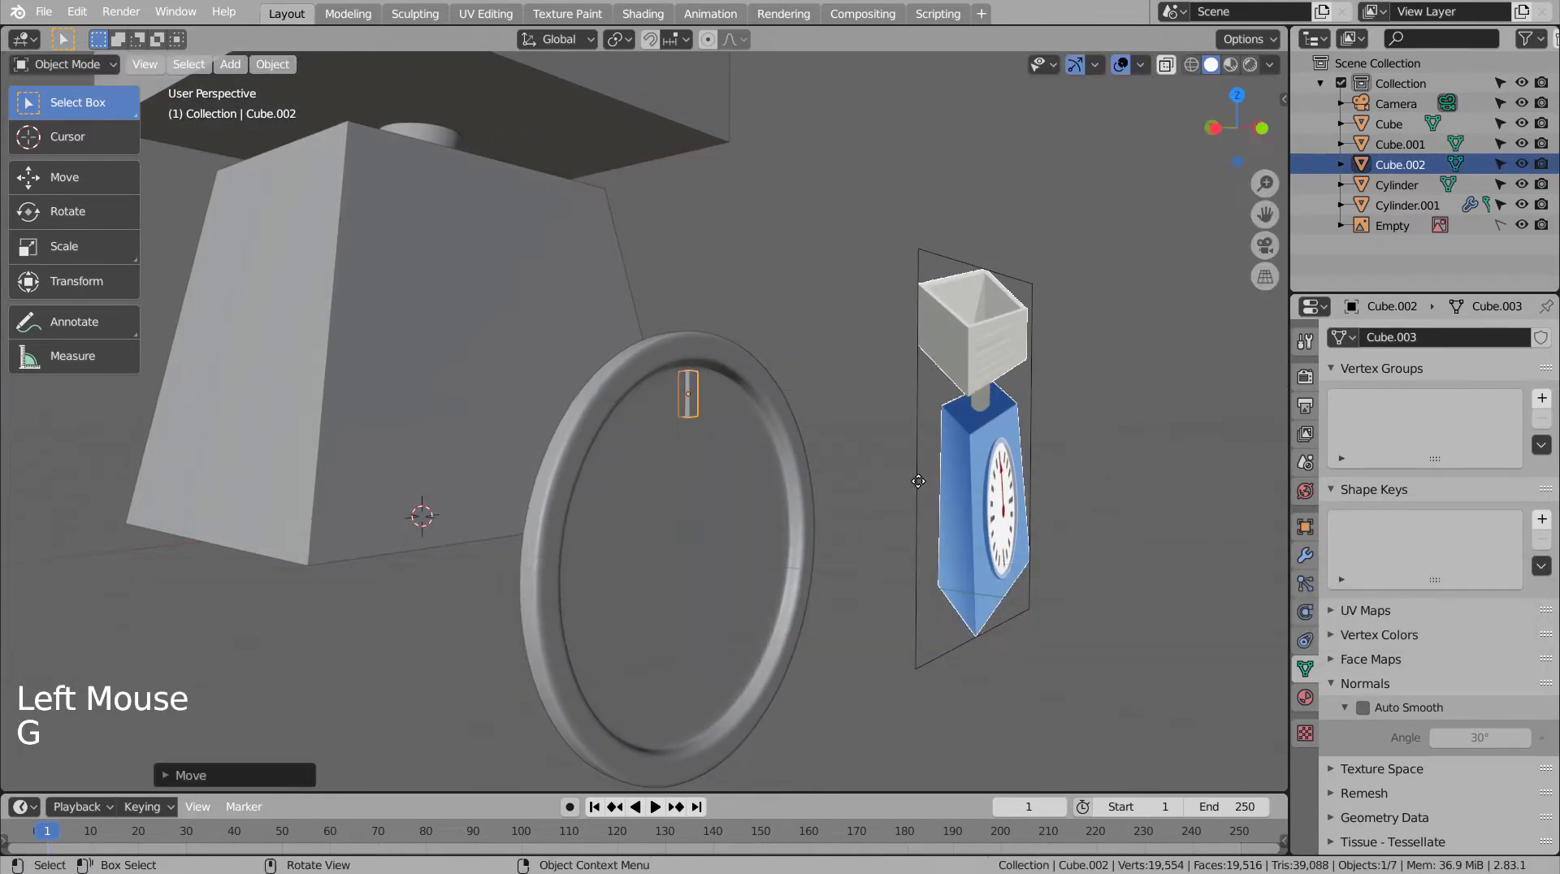
left_click(856, 598)
middle_click(826, 615)
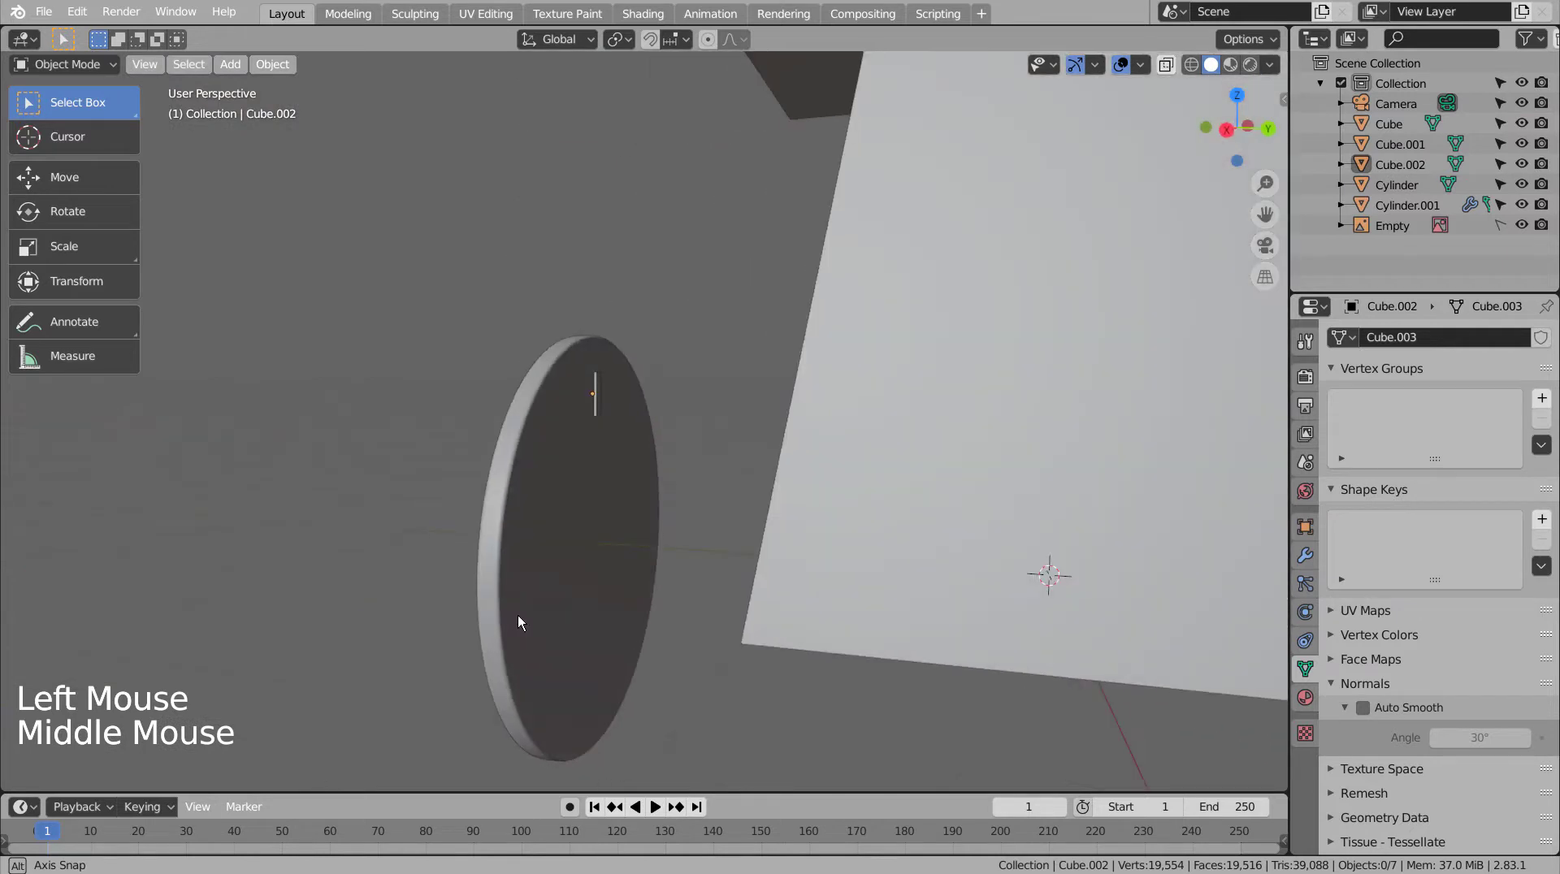
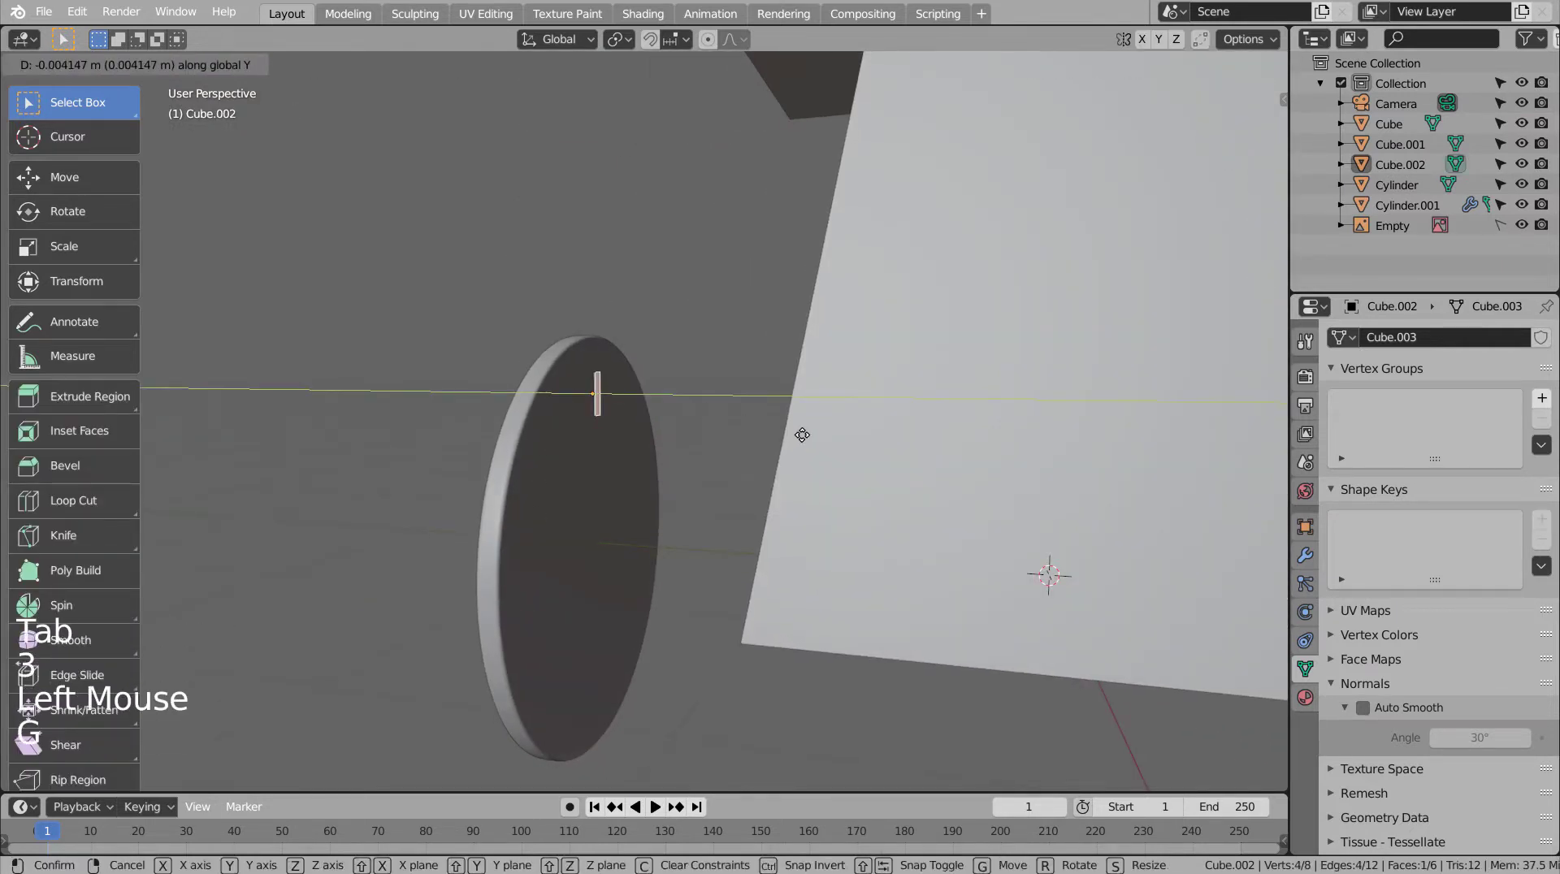
left_click(715, 529)
key("Tab")
middle_click(726, 581)
middle_click(823, 518)
left_click(635, 412)
key("KP_1")
Step: Set the pivot to the 3D cursor and undo a misplaced tick duplicate
left_click(1067, 437)
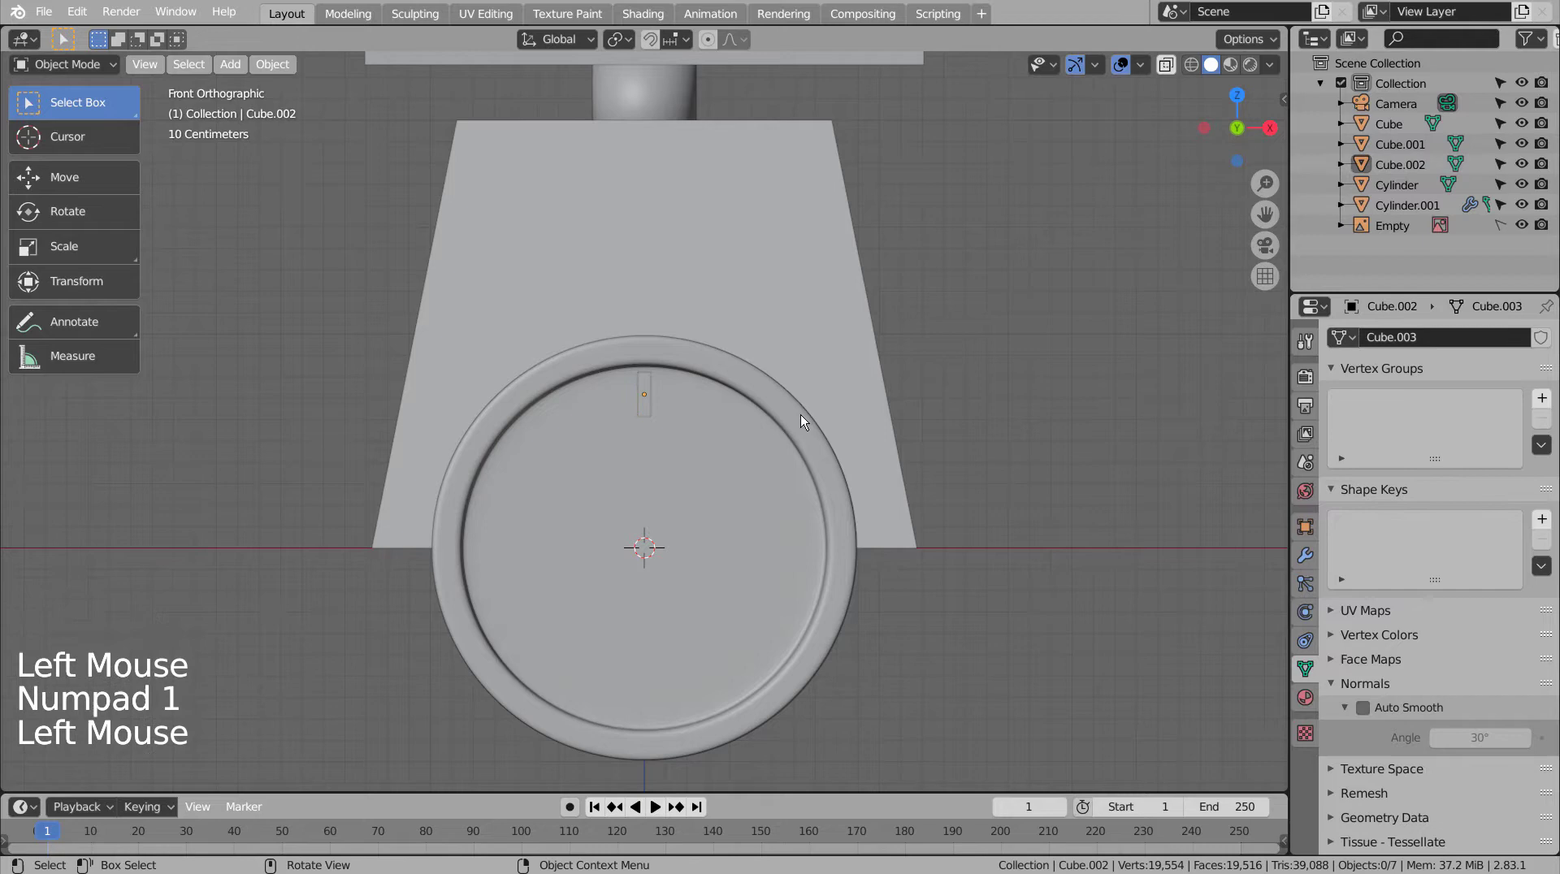
left_click(650, 415)
key("shift+d")
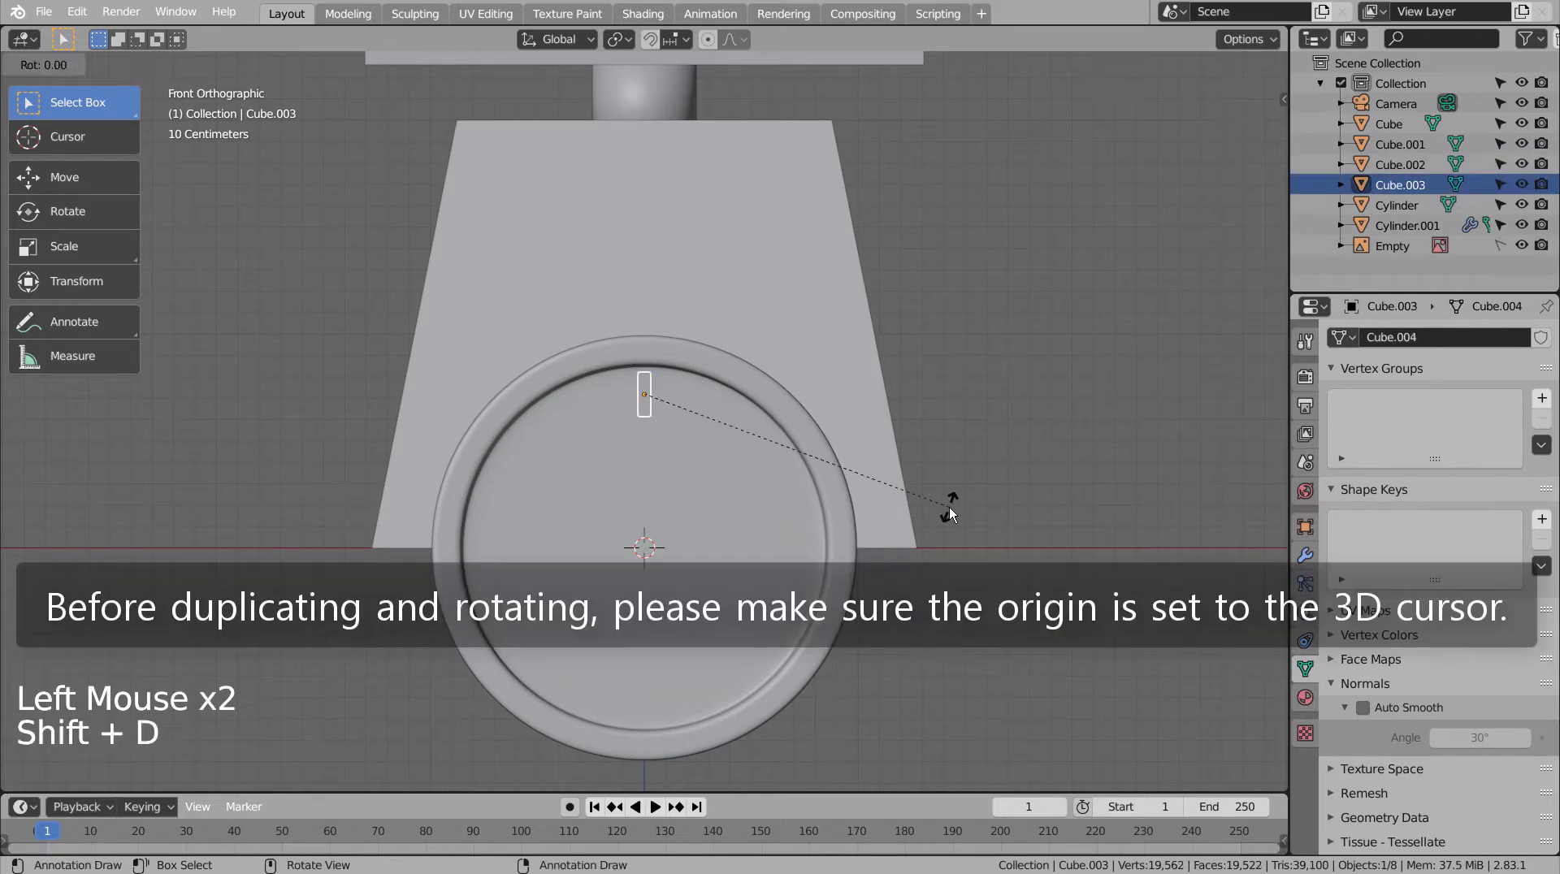
key("ctrl+z")
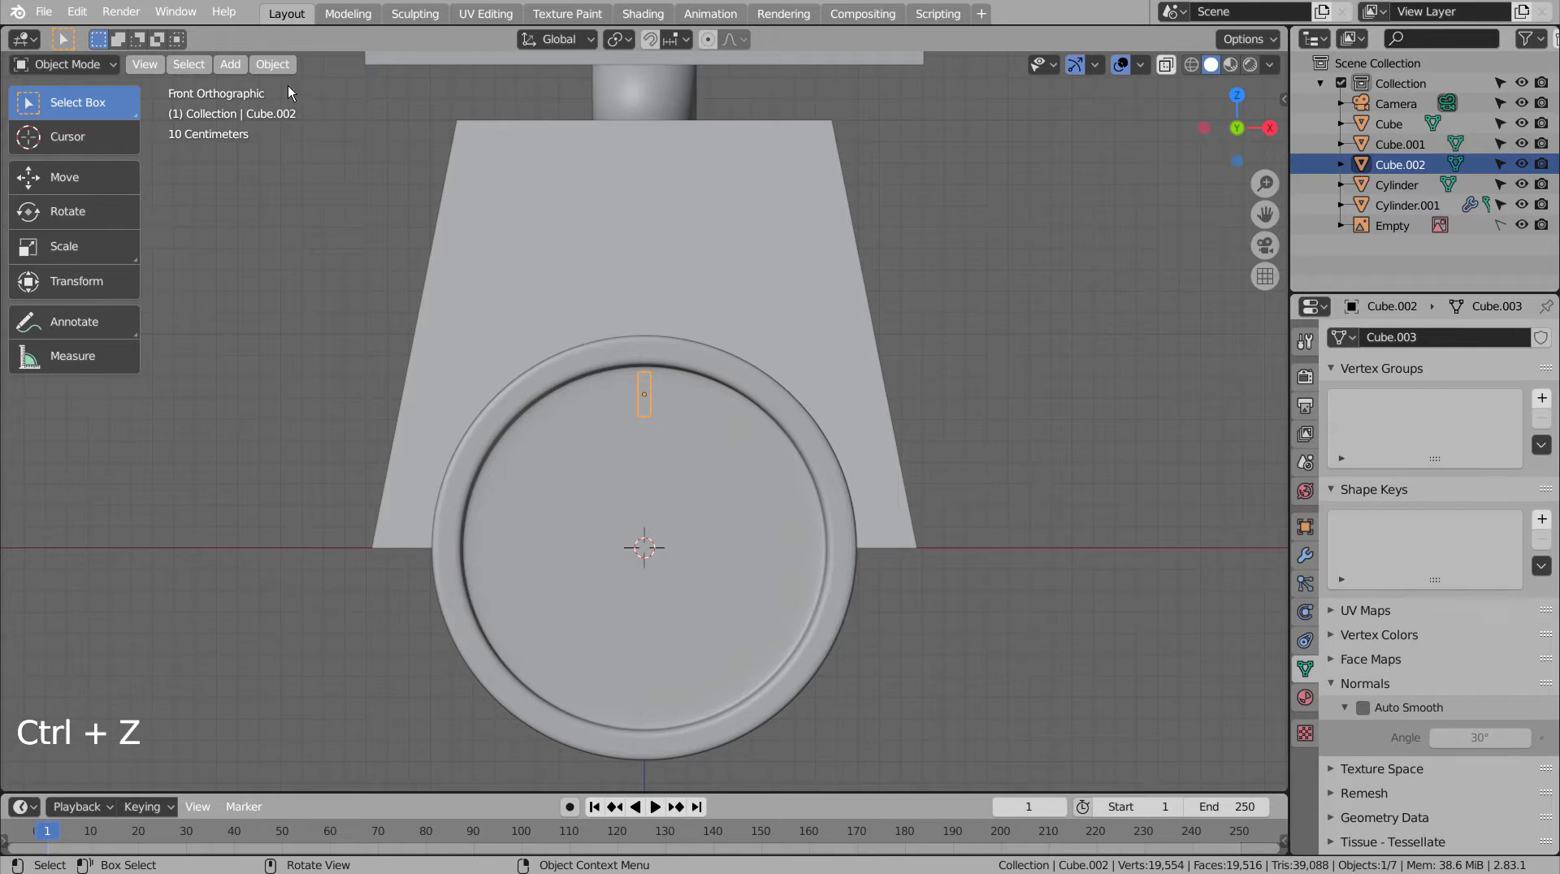
left_click(268, 65)
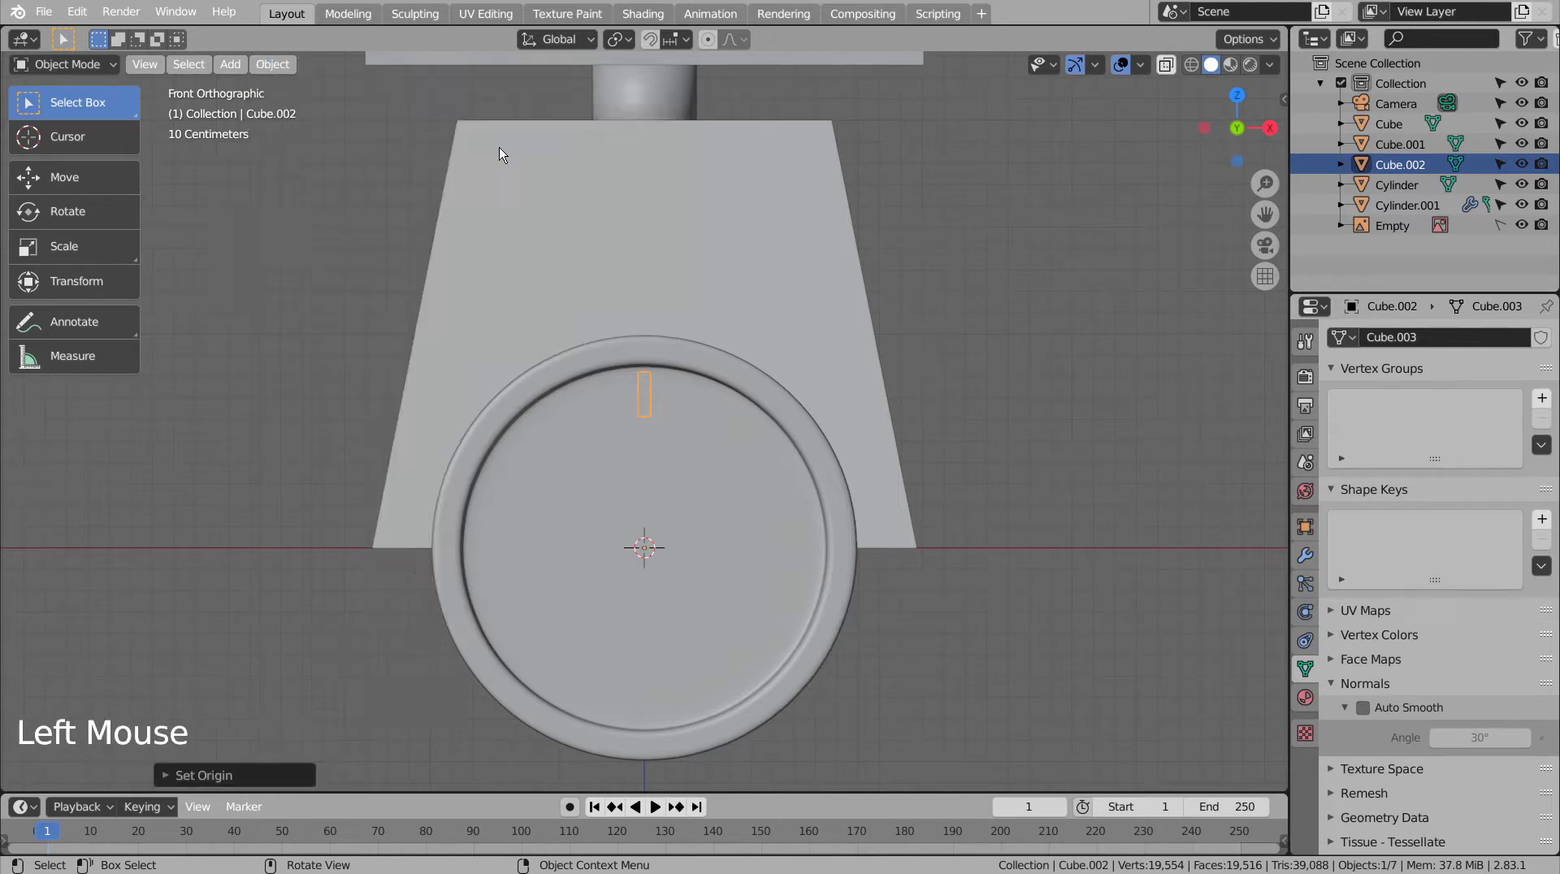
Step: Duplicate the tick at 90° steps to the right and bottom, then copy the top tick for a smaller one
key("shift+d")
key("shift+d")
key("shift+d")
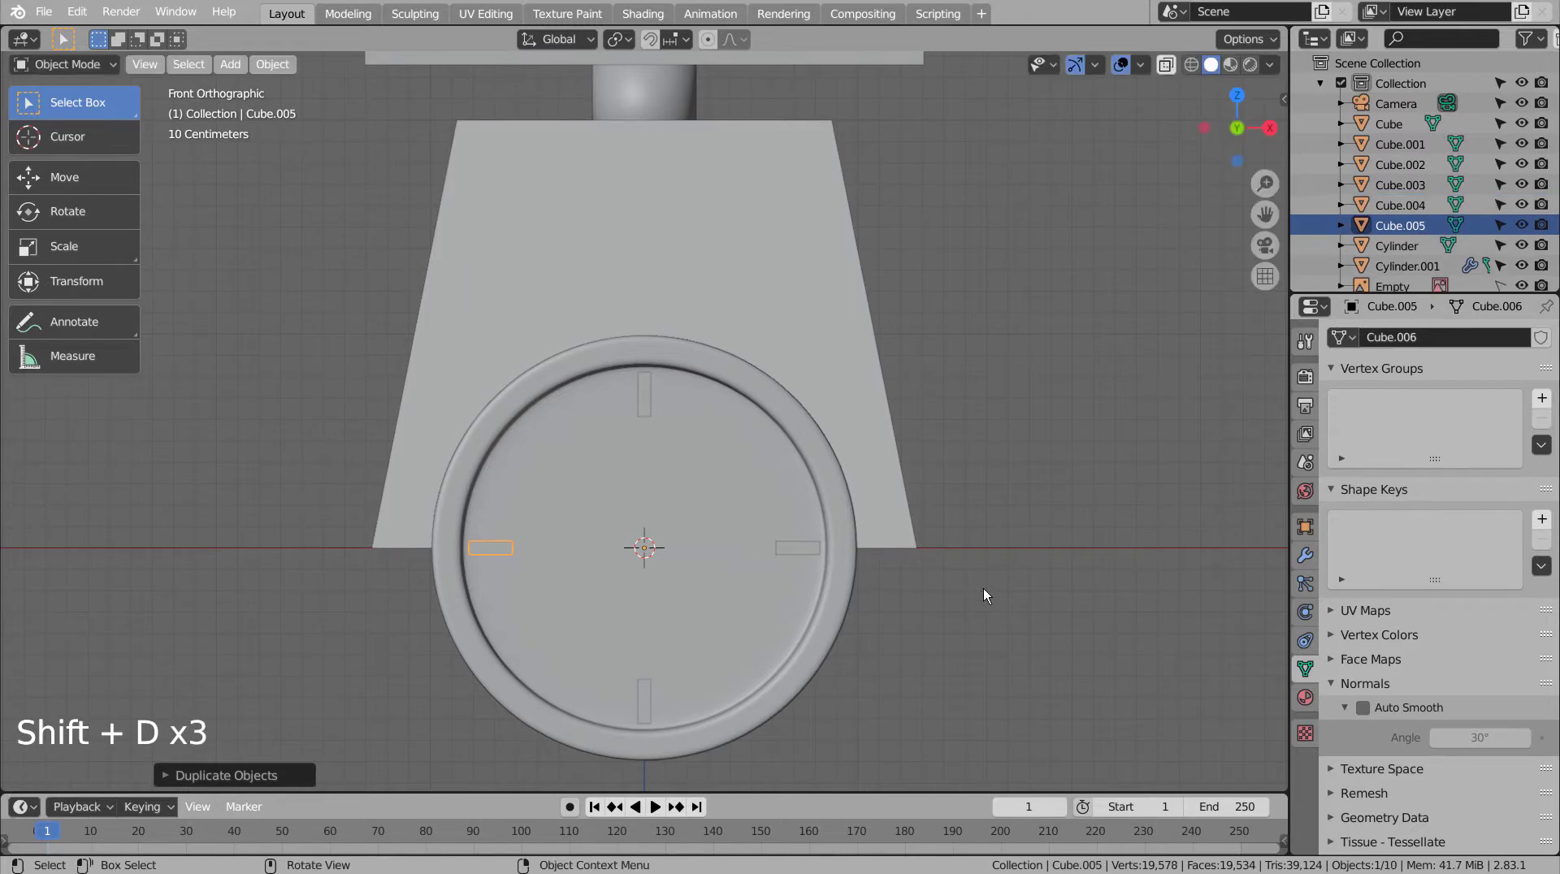
left_click(987, 591)
left_click(646, 395)
key("shift+d")
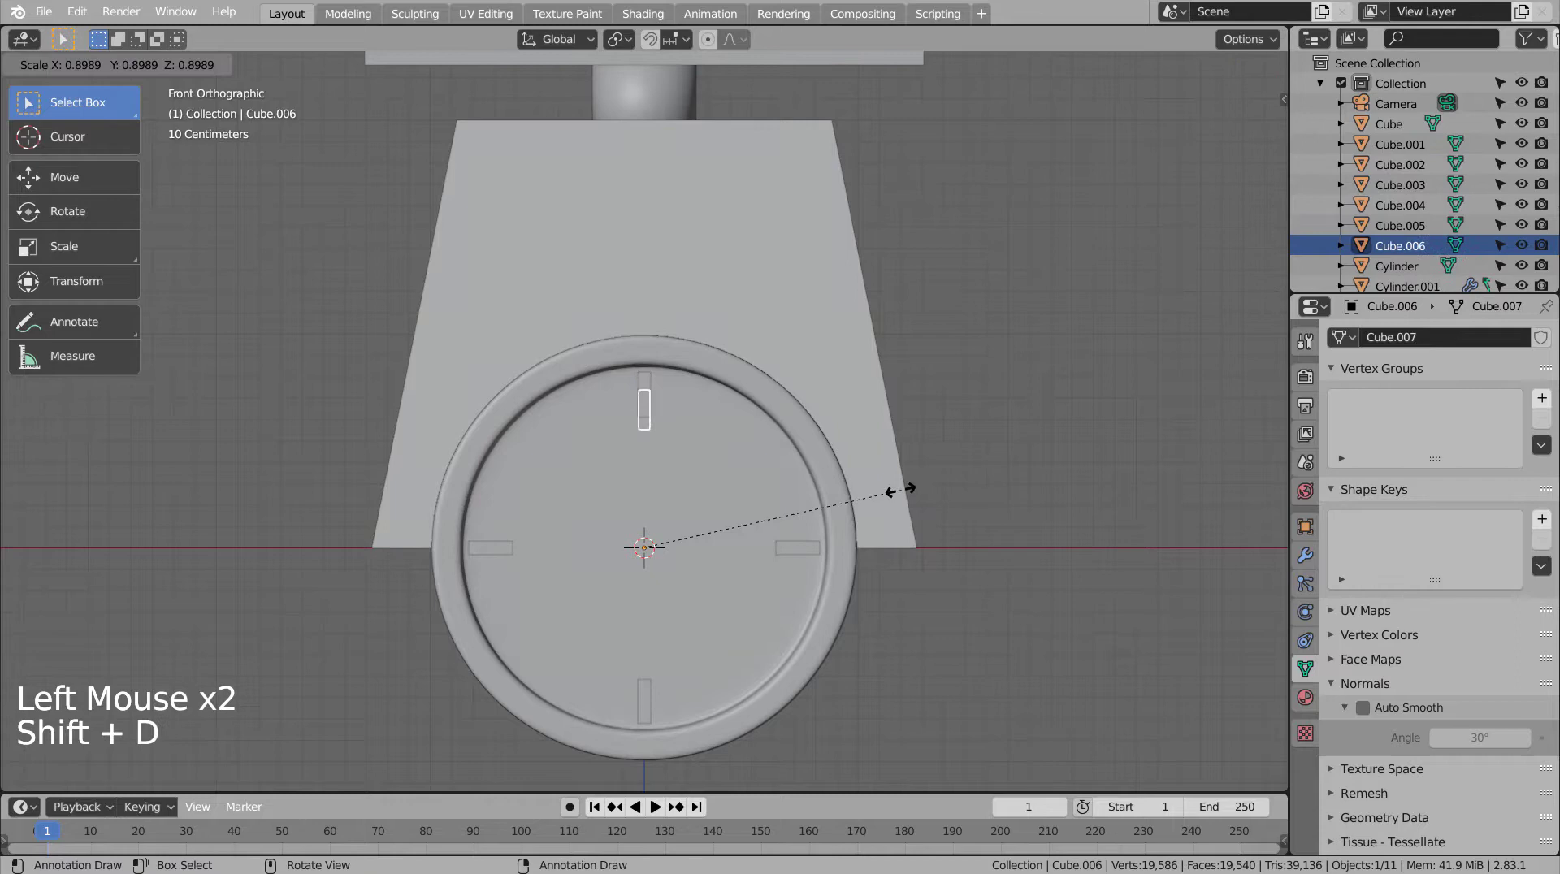
Step: Try scaling, moving and rotating angled copies of the top tick, discarding each attempt
key("s")
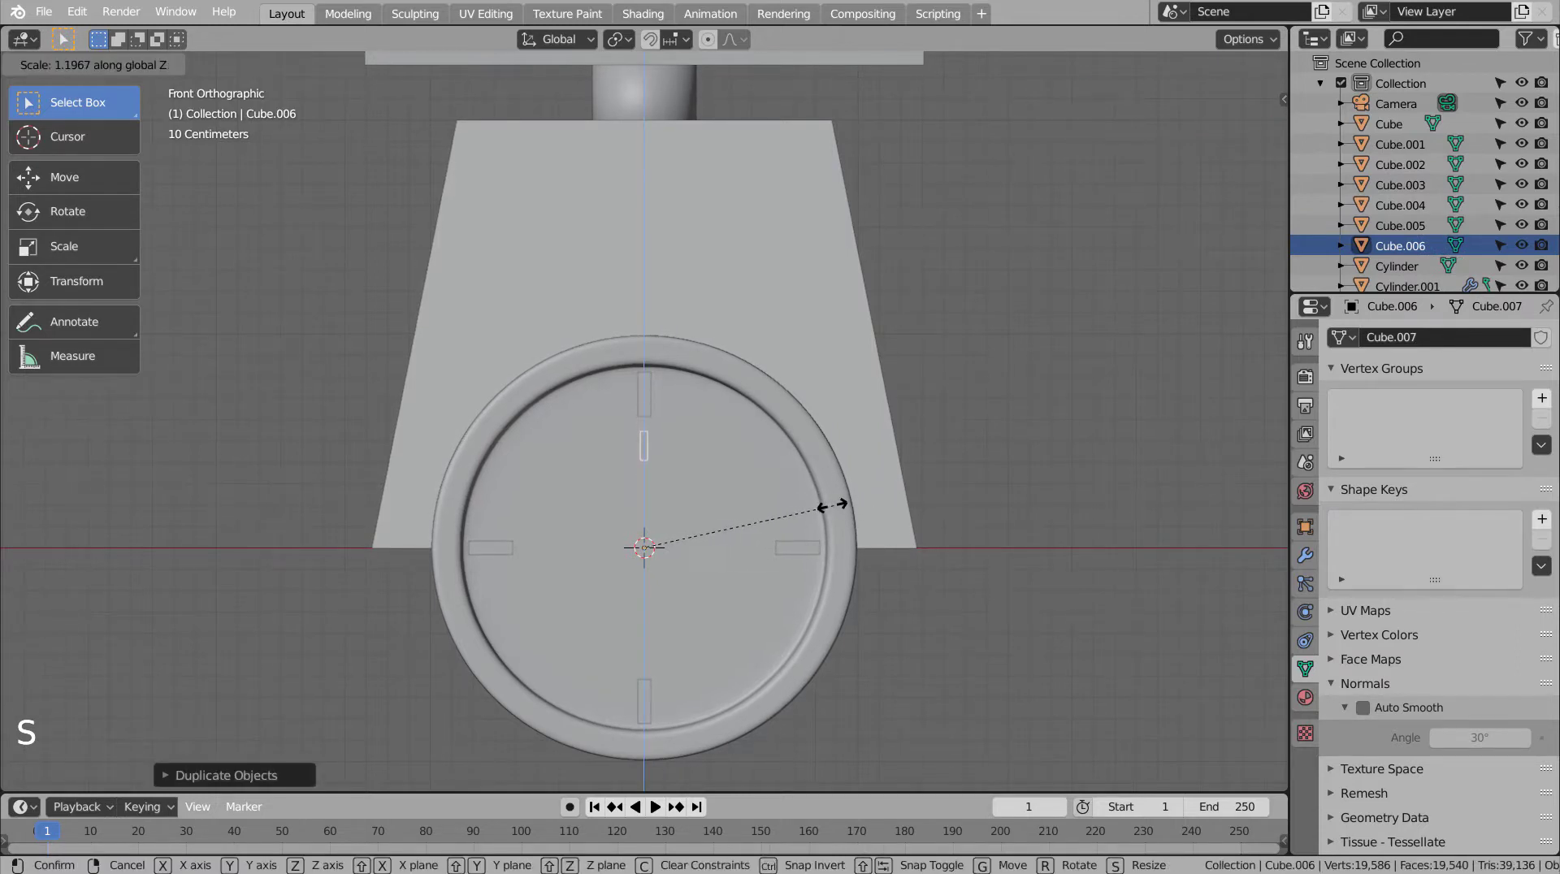
scroll("down", 3)
scroll("down", 3)
key("g")
scroll("up", 3)
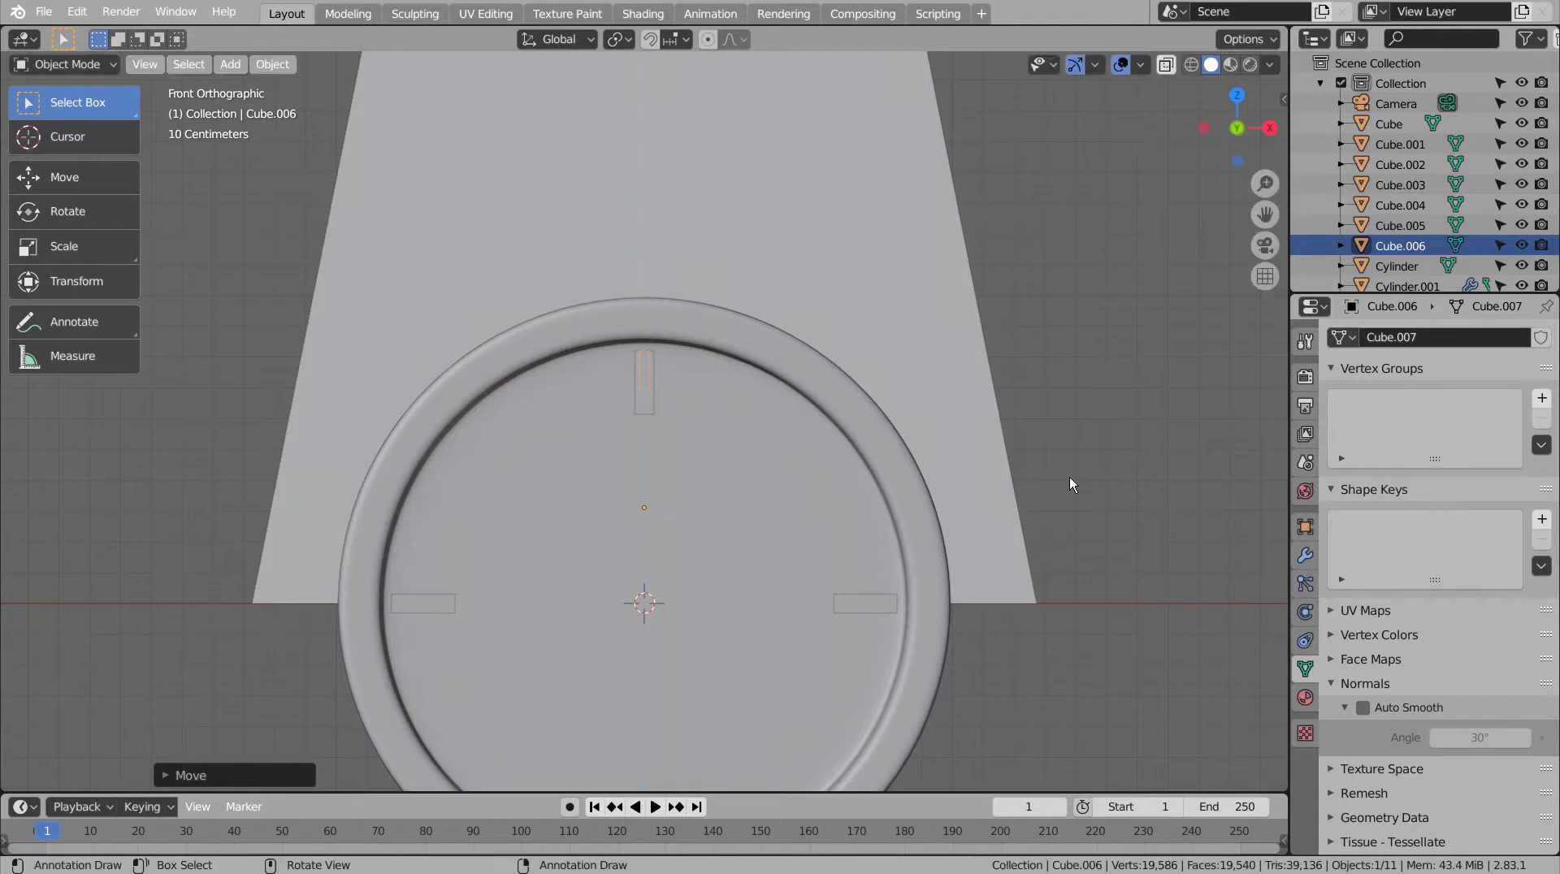
key("r")
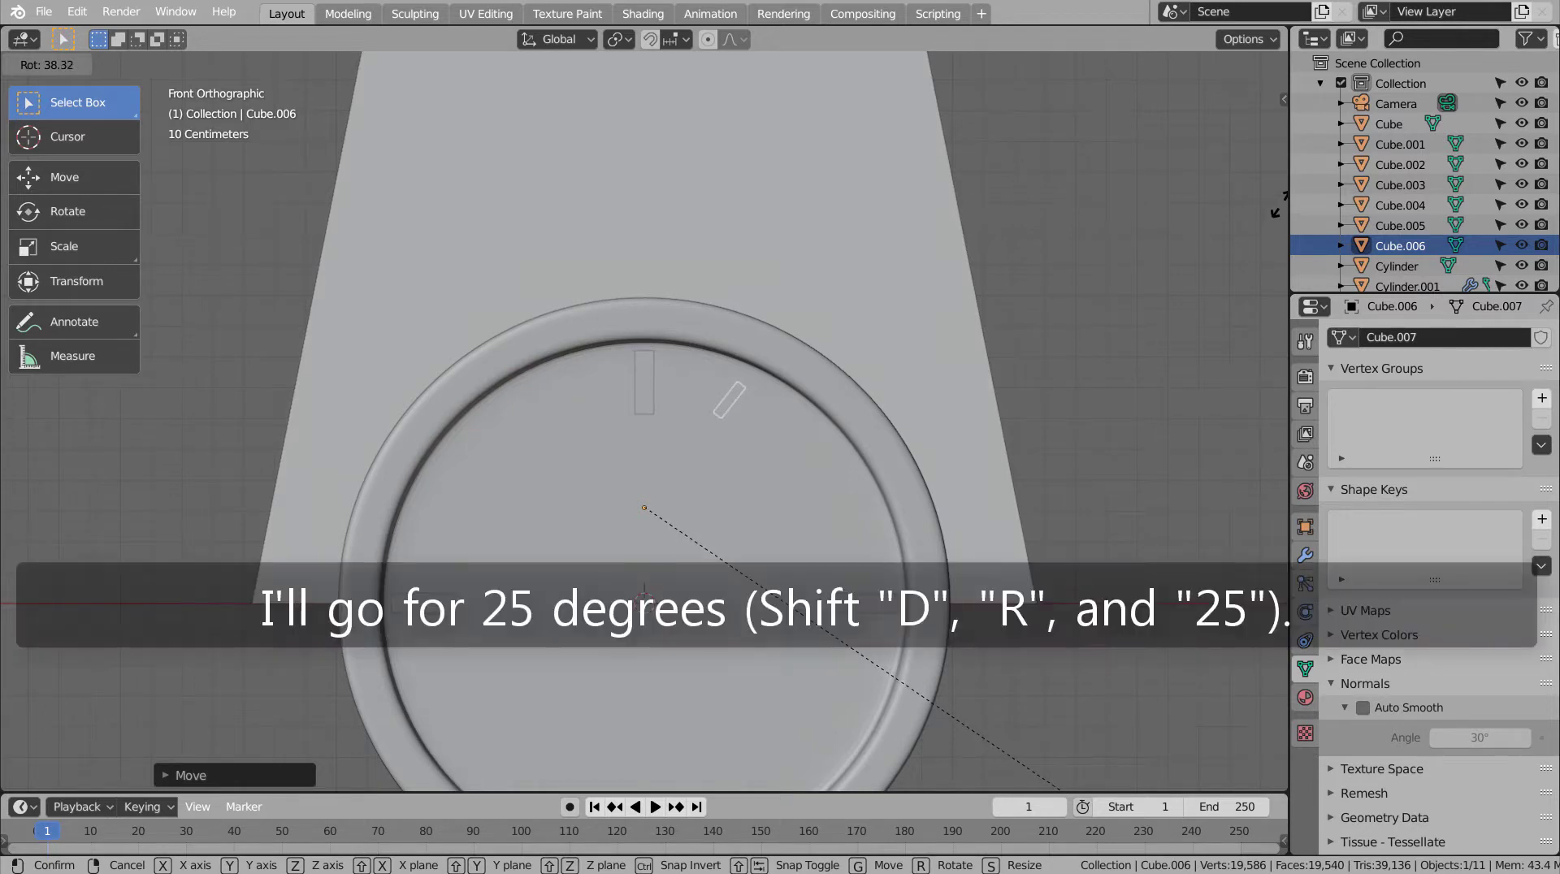
key("ctrl+z")
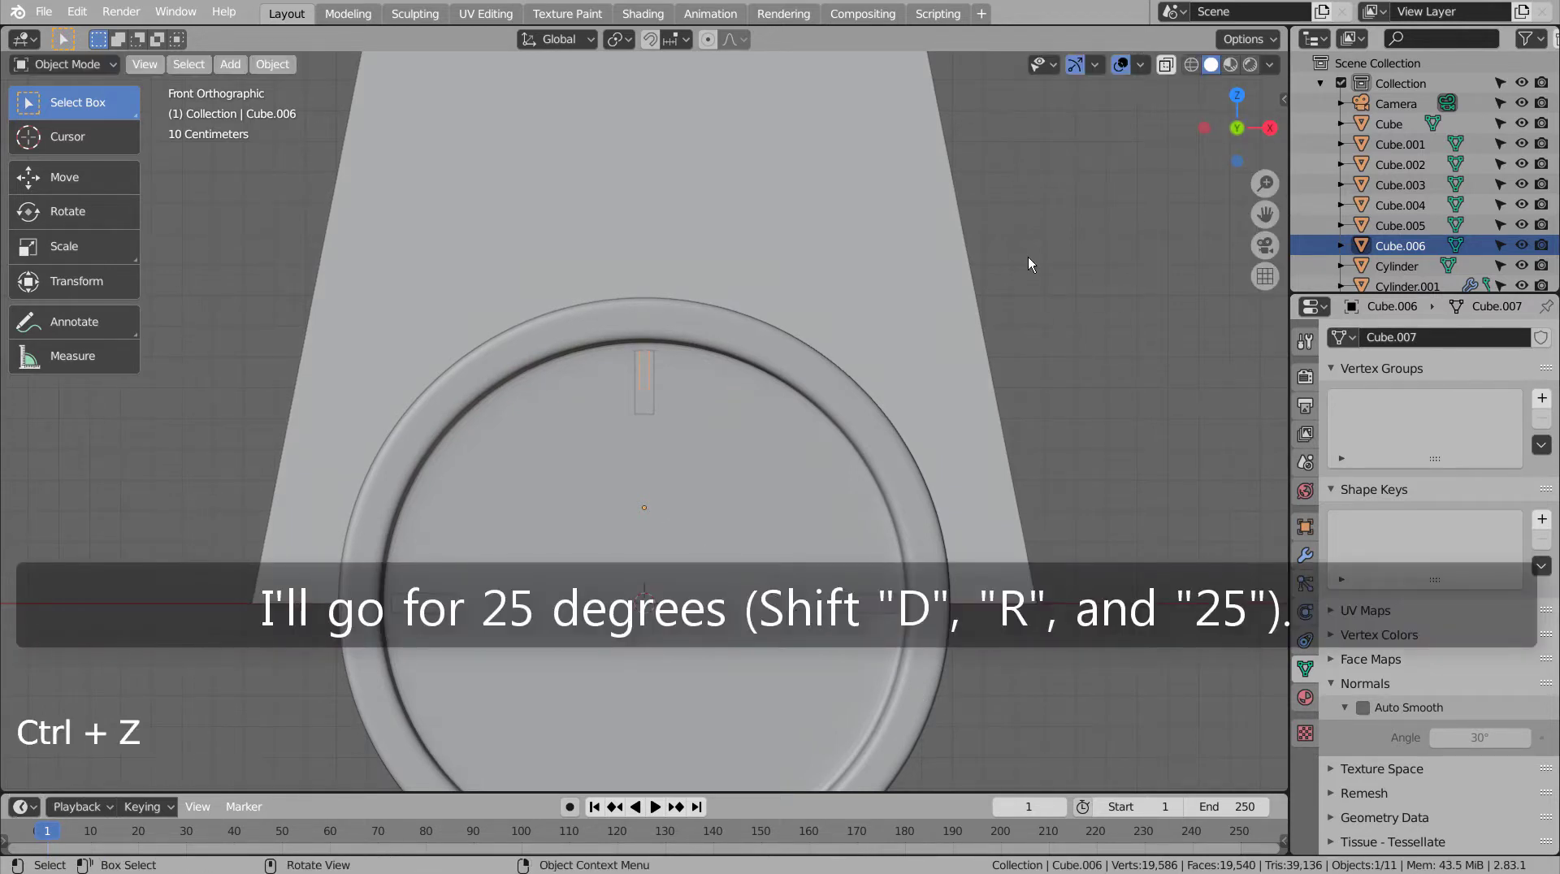
key("r")
key("shift+d")
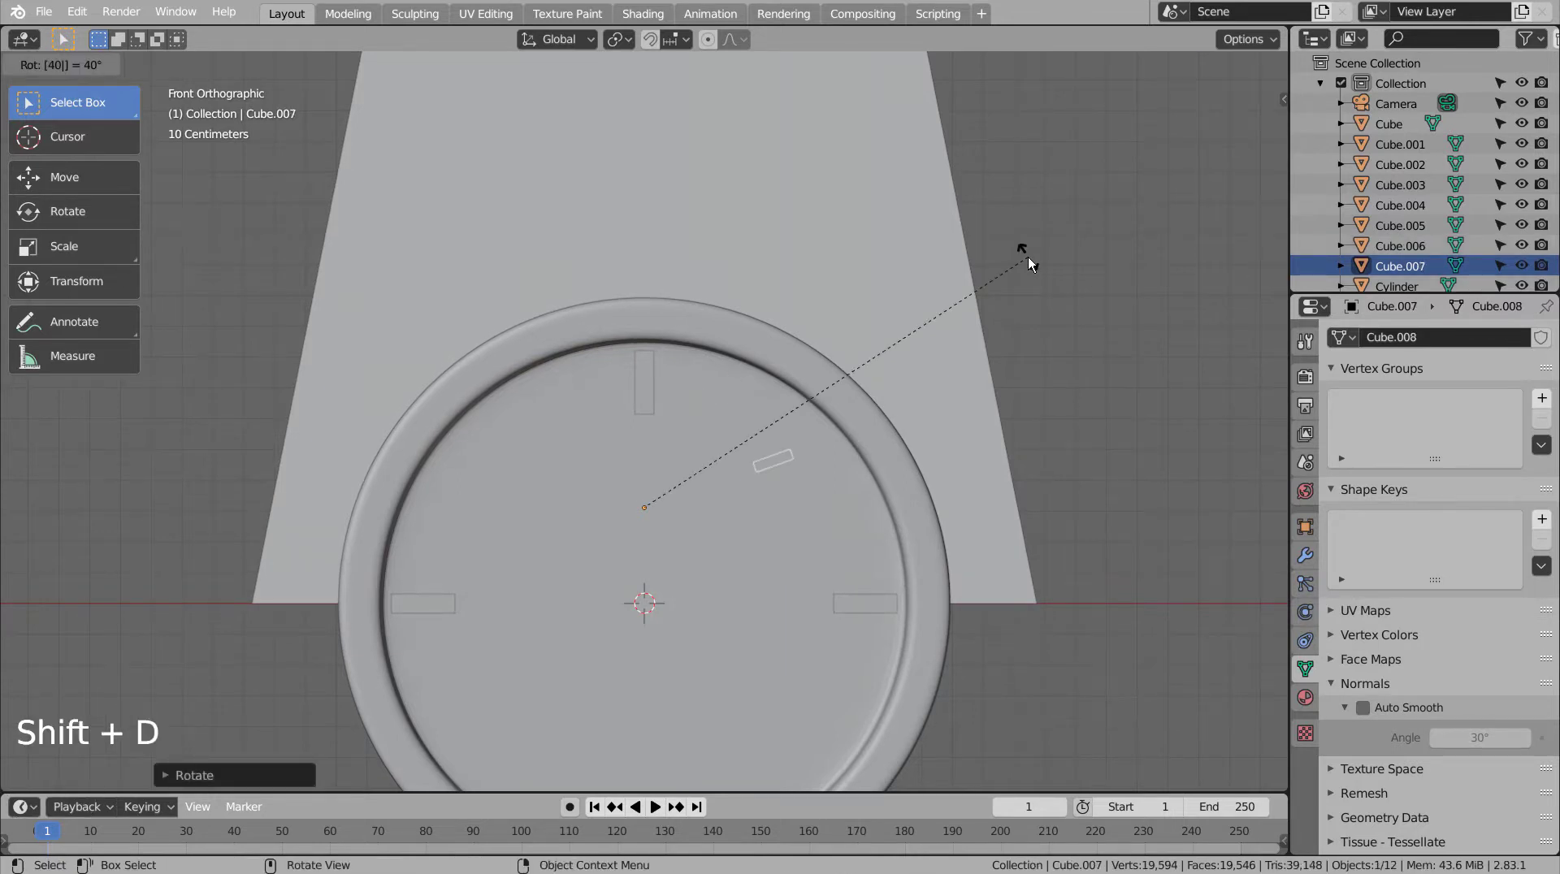
key("ctrl+z")
Step: From the side view, push the angled tick copy flush onto the dial face
middle_click(979, 432)
middle_click(1025, 429)
middle_click(1020, 429)
key("KP_3")
key("shift+z")
key("g")
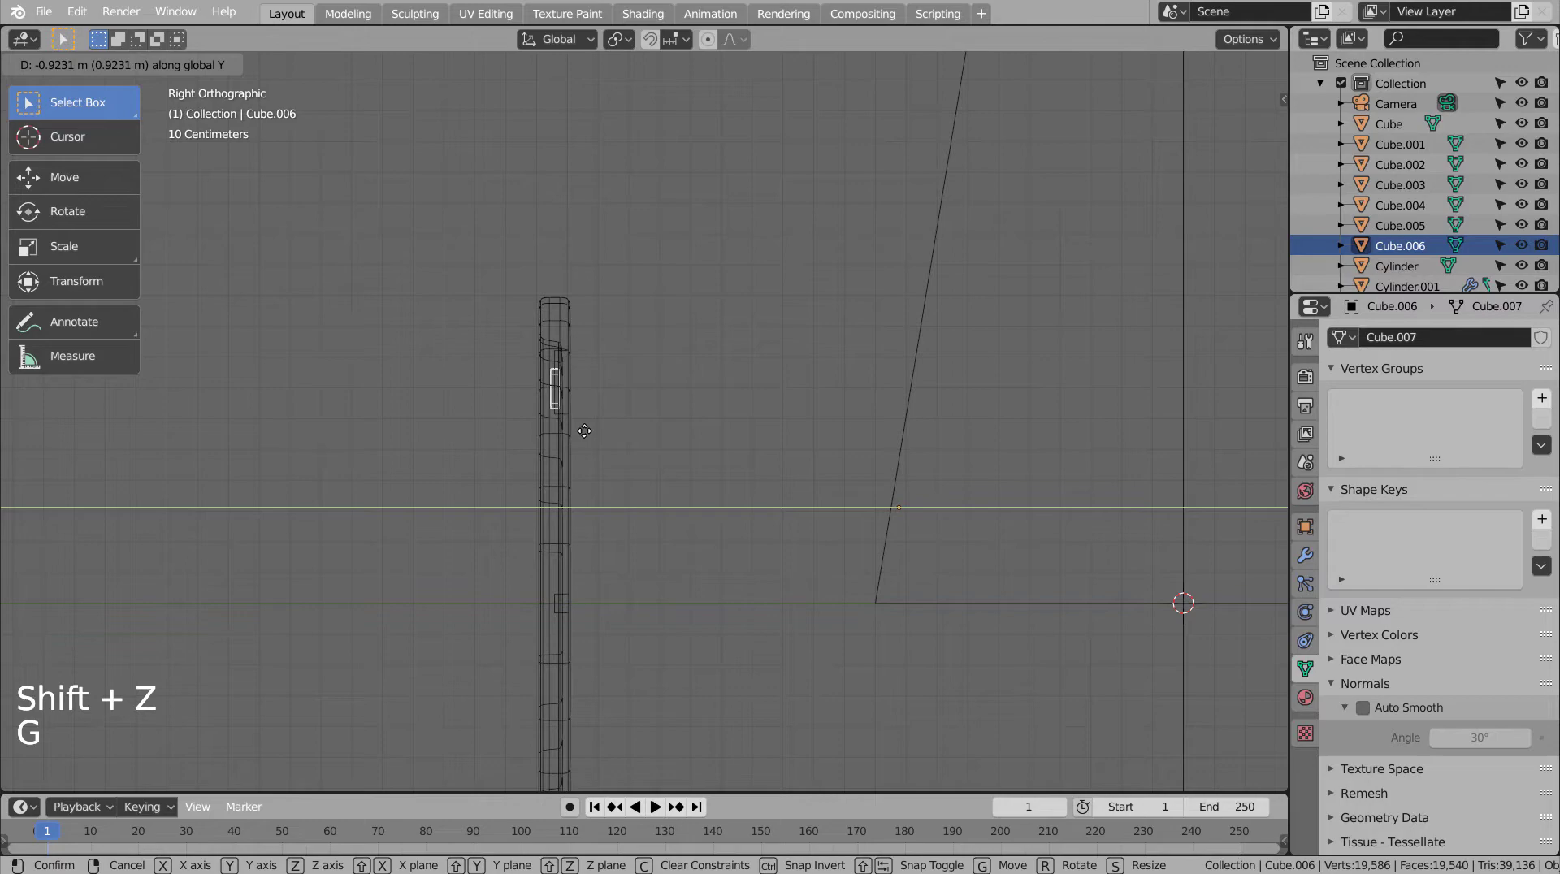
middle_click(631, 438)
key("shift+z")
middle_click(930, 487)
left_click(890, 342)
left_click(767, 396)
Step: Undo the trial tick experiments back to the 12 and 3 o'clock marks and show the dial in wireframe
key("shift+d")
key("ctrl+z")
key("KP_1")
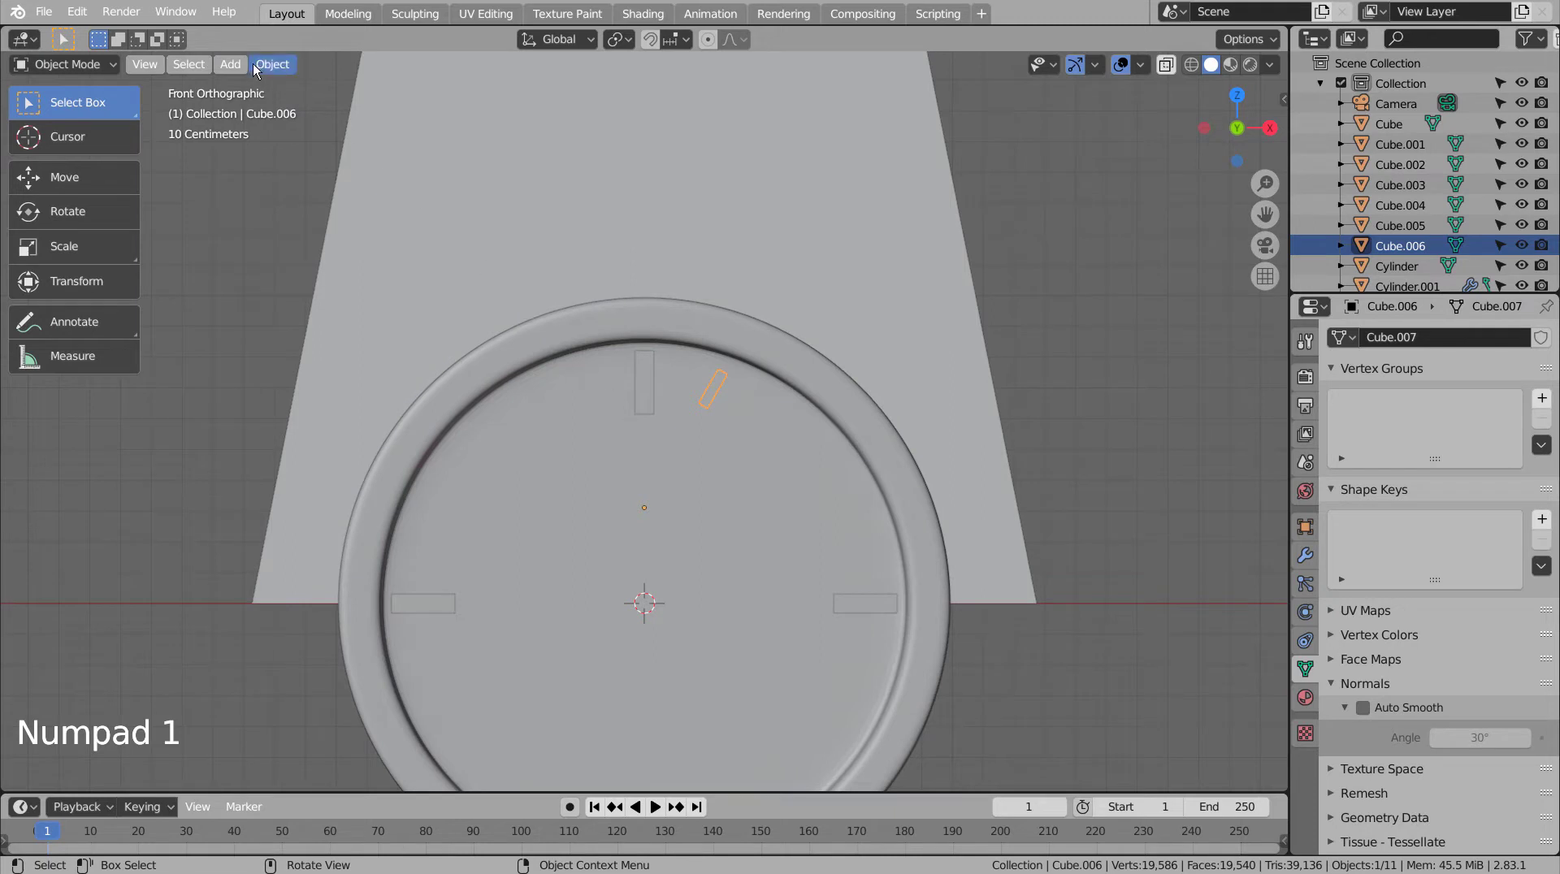
left_click(258, 65)
left_click(1179, 440)
key("ctrl+z")
key("ctrl+z")
key("ctrl+z")
key("ctrl+z")
key("ctrl+z")
key("KP_3")
key("shift+z")
key("g")
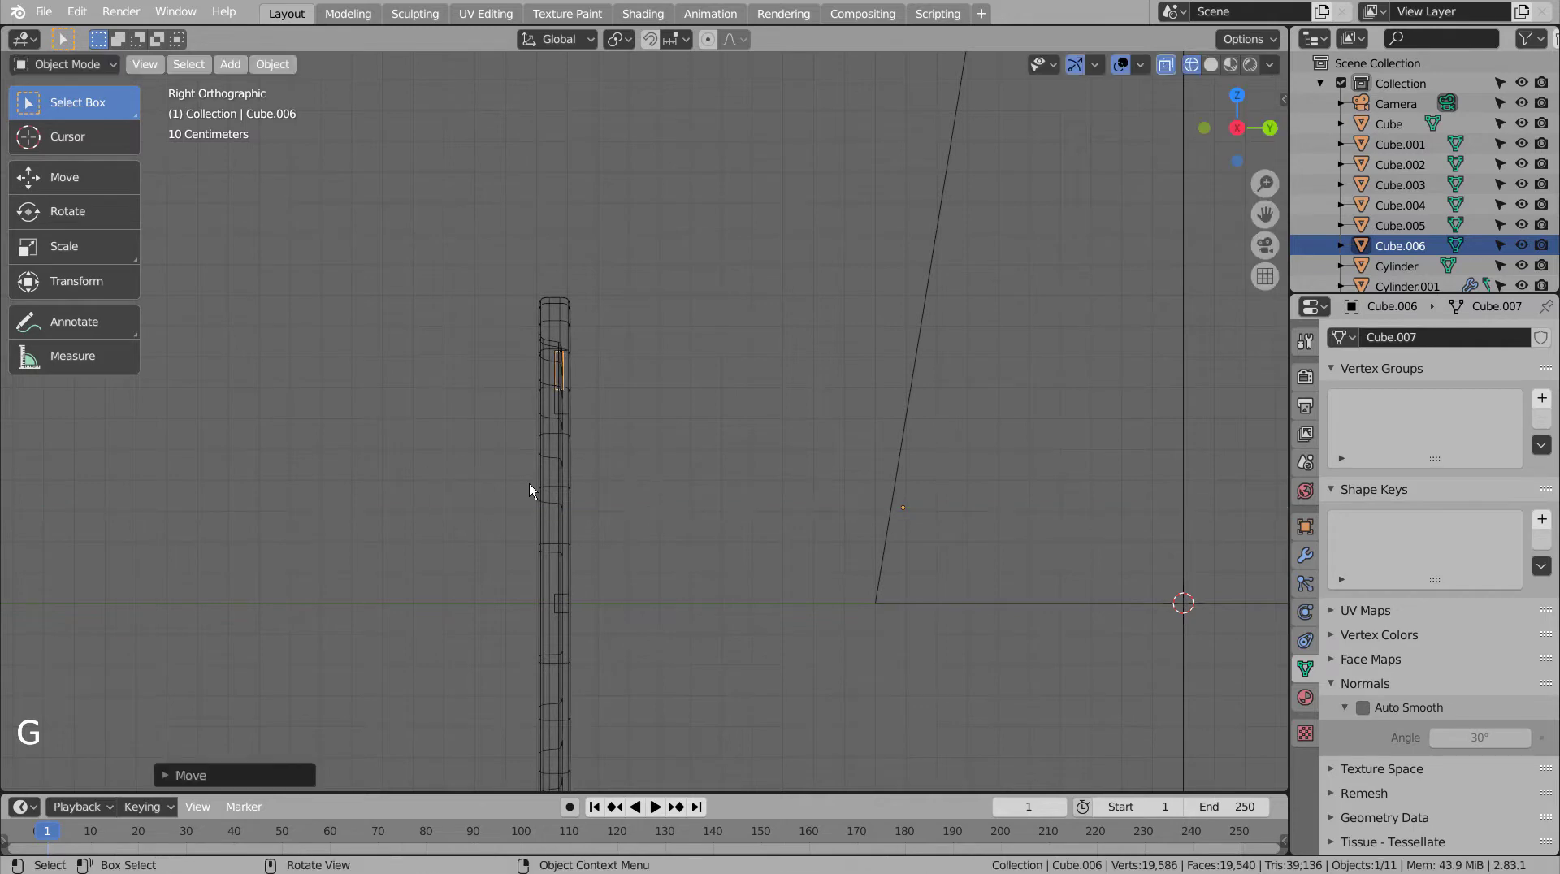
Step: In front view, trial-rotate copies of the top tick about the dial centre, undoing the 30-degree copy
key("KP_1")
left_click(273, 61)
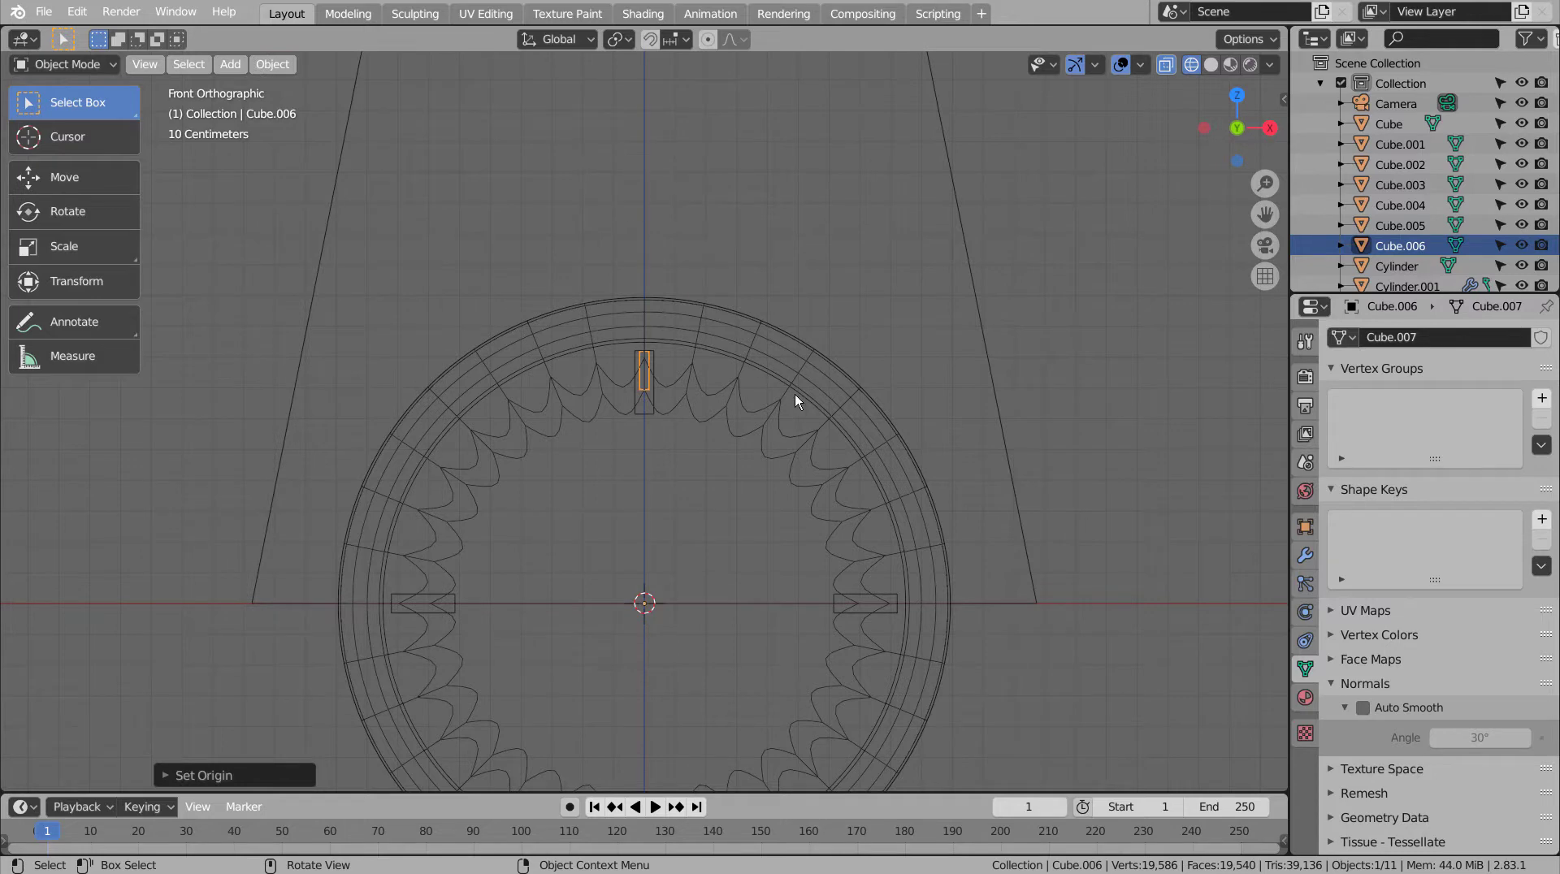
key("r")
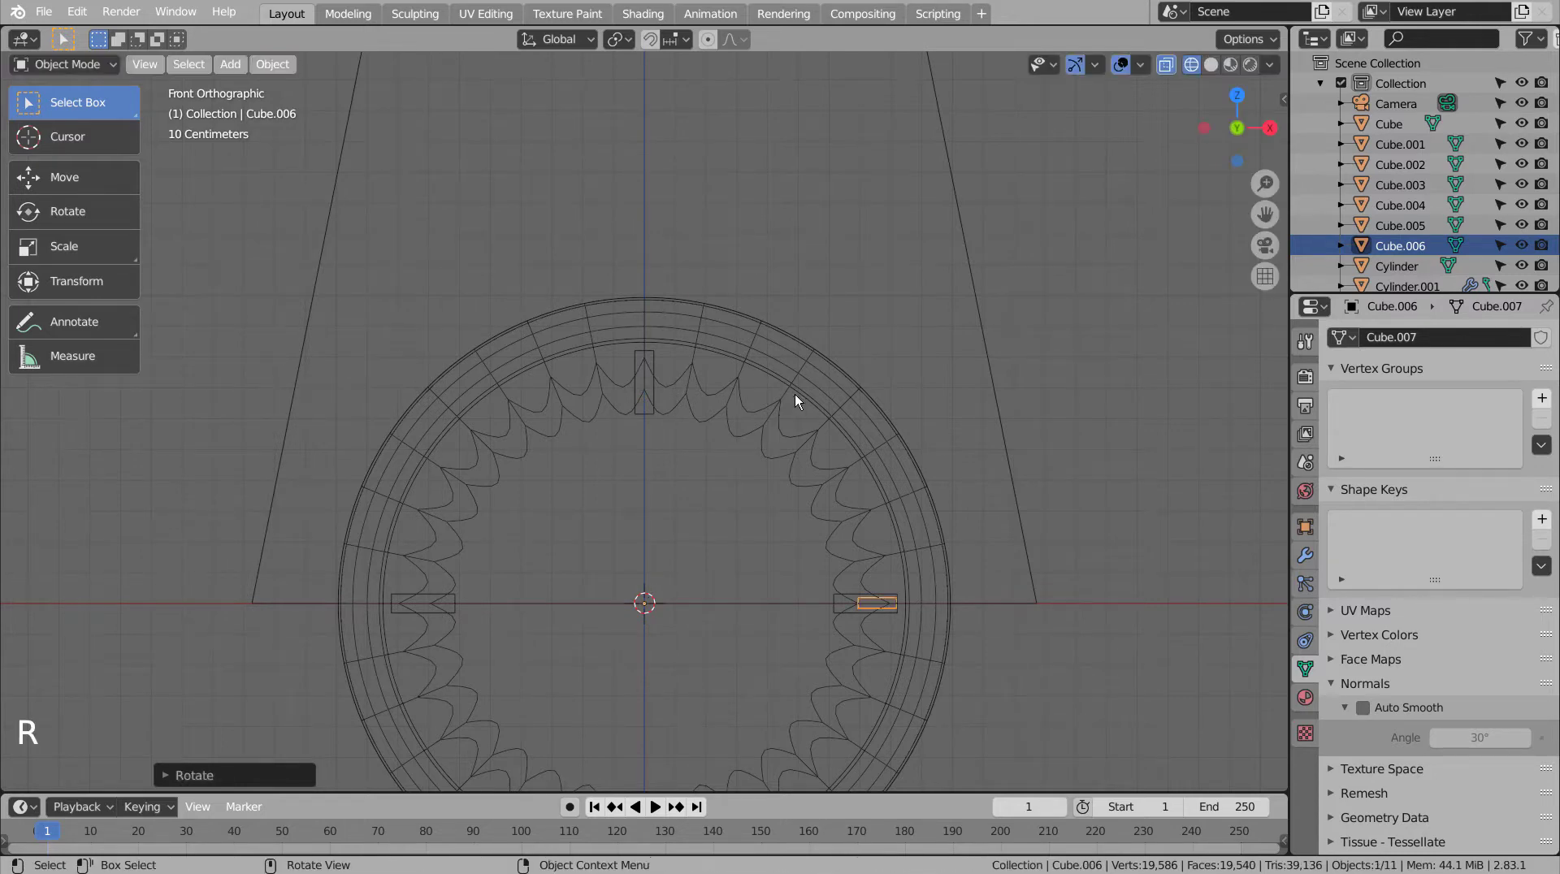
key("ctrl+z")
key("r")
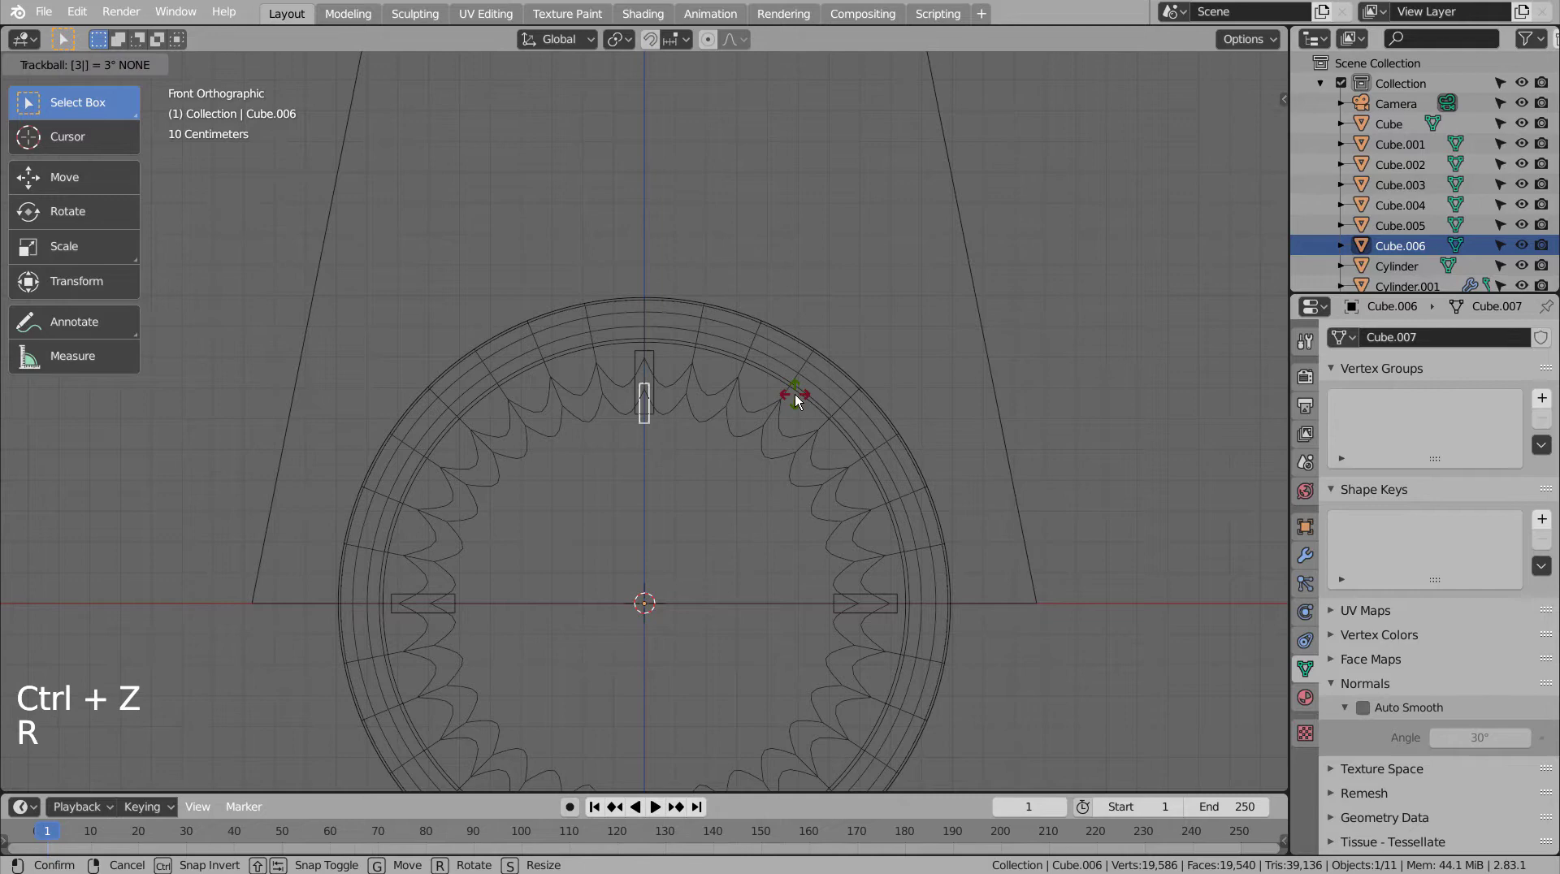
key("ctrl+z")
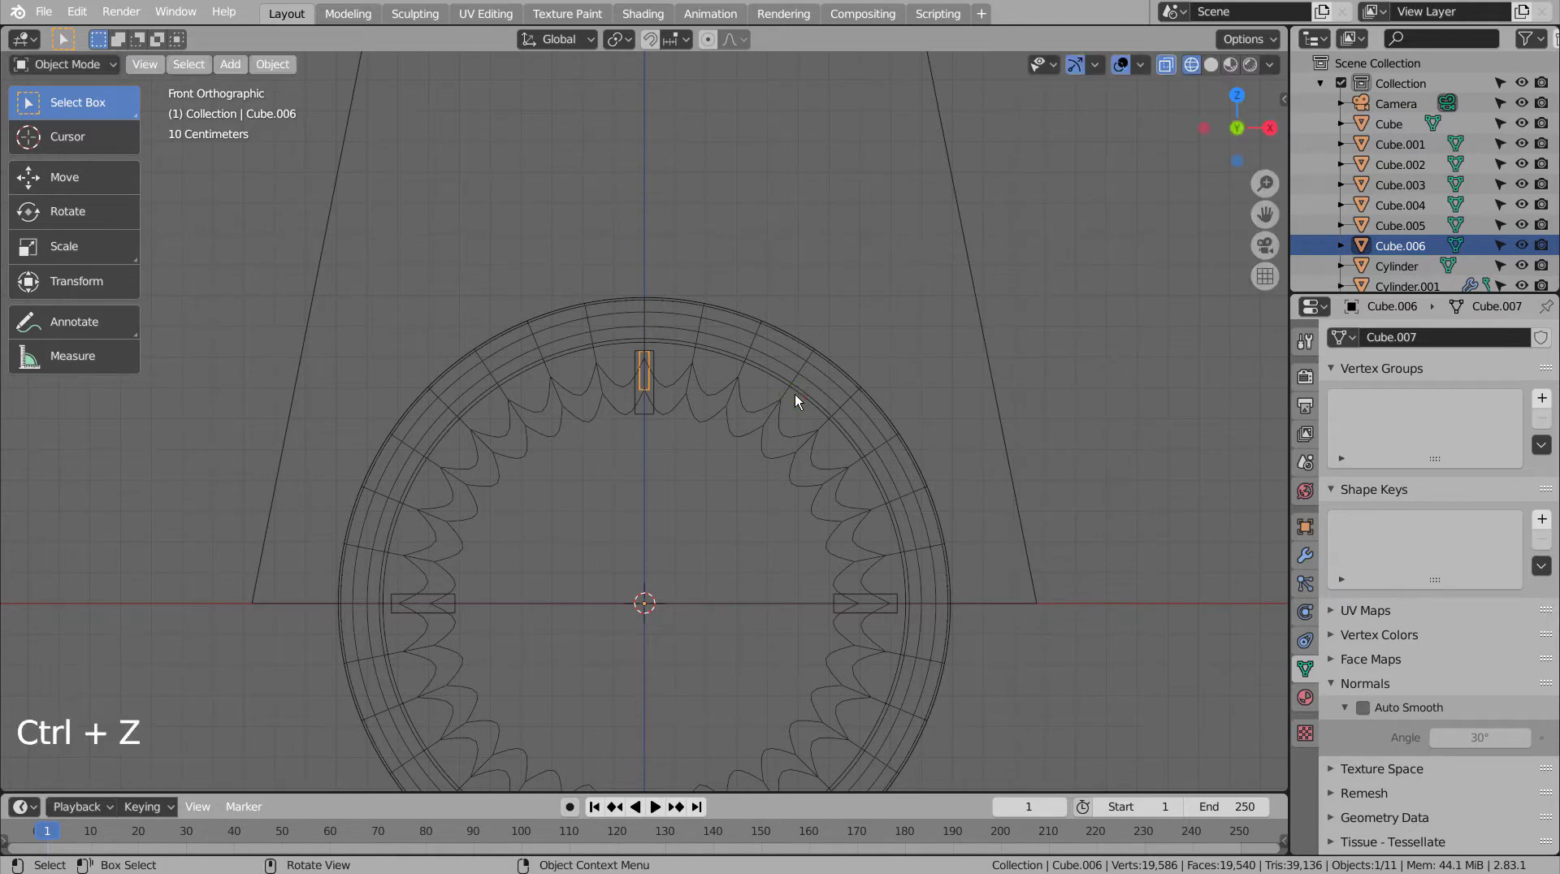
key("r")
key("shift+d")
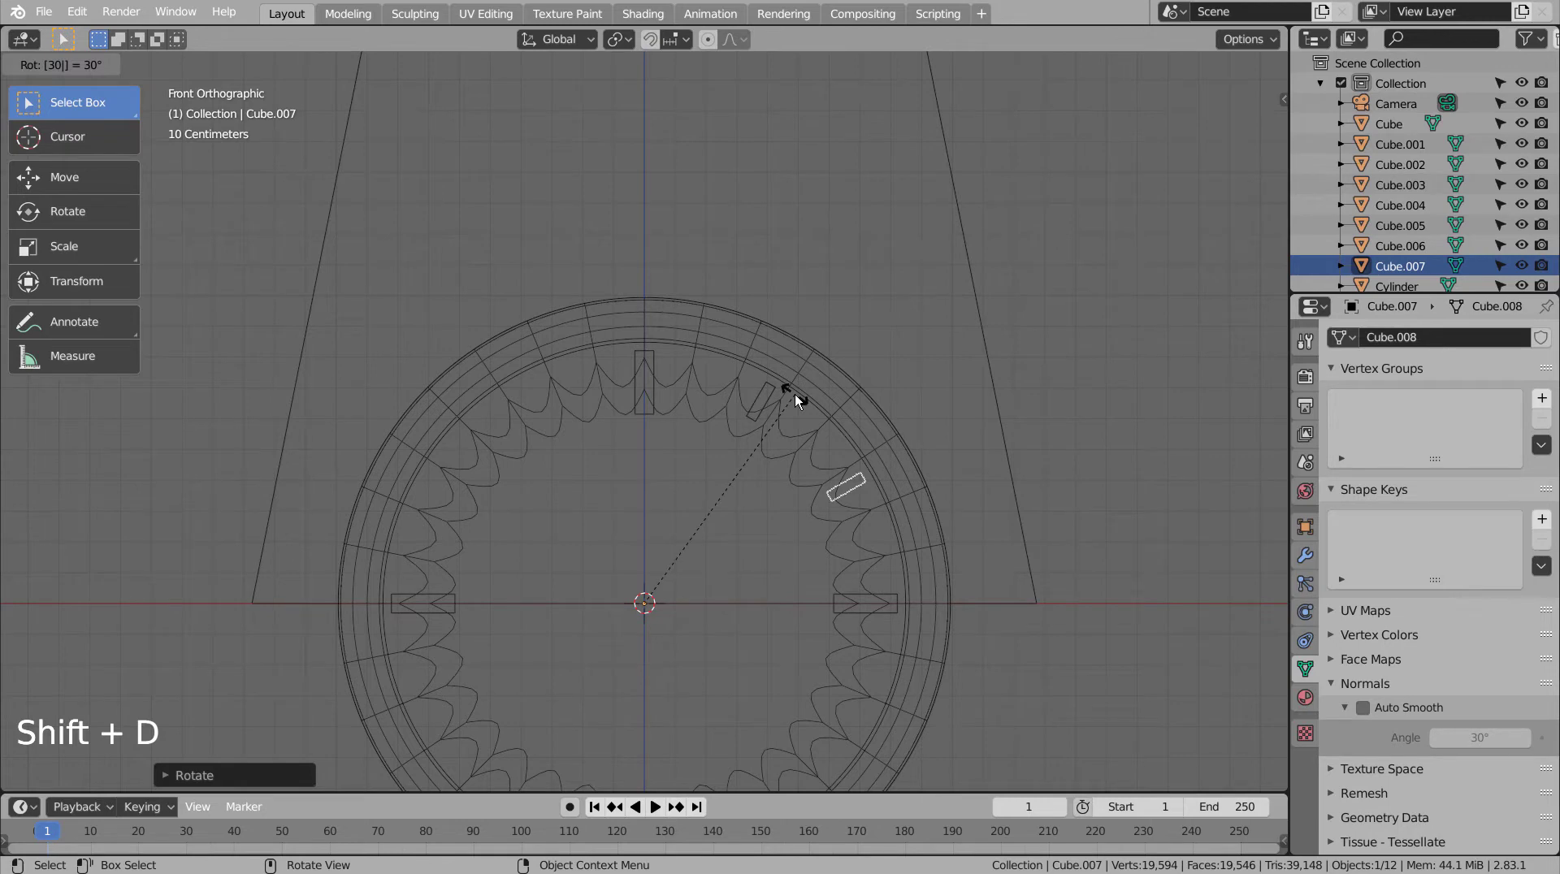
key("ctrl+z")
key("ctrl+z")
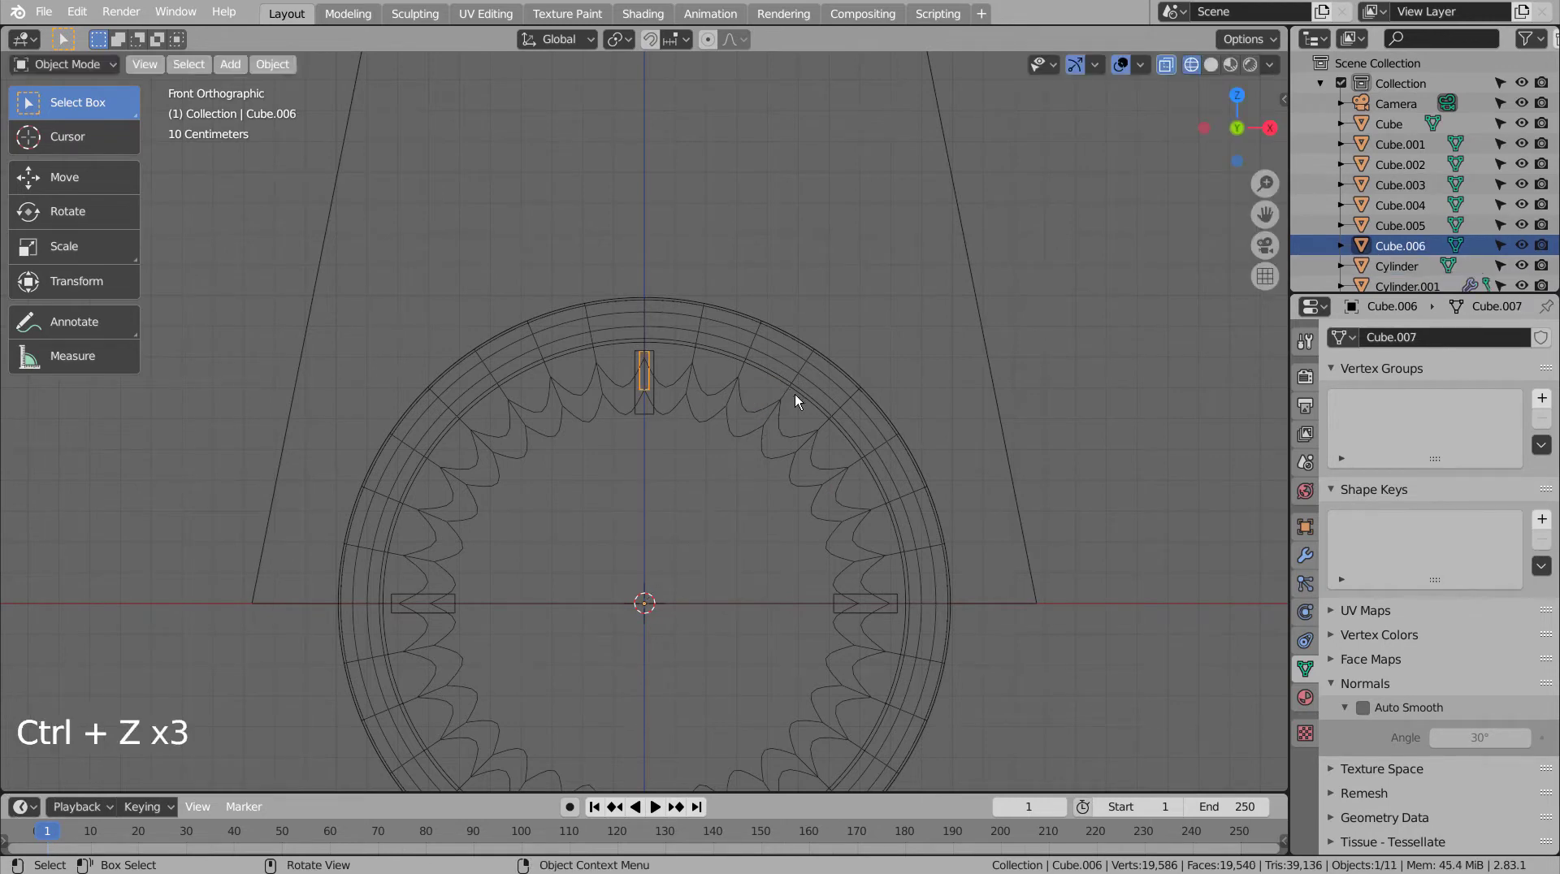
Step: Make further rotated tick copies at 20-degree spacing, then undo the unevenly spaced set
key("r")
key("shift+d")
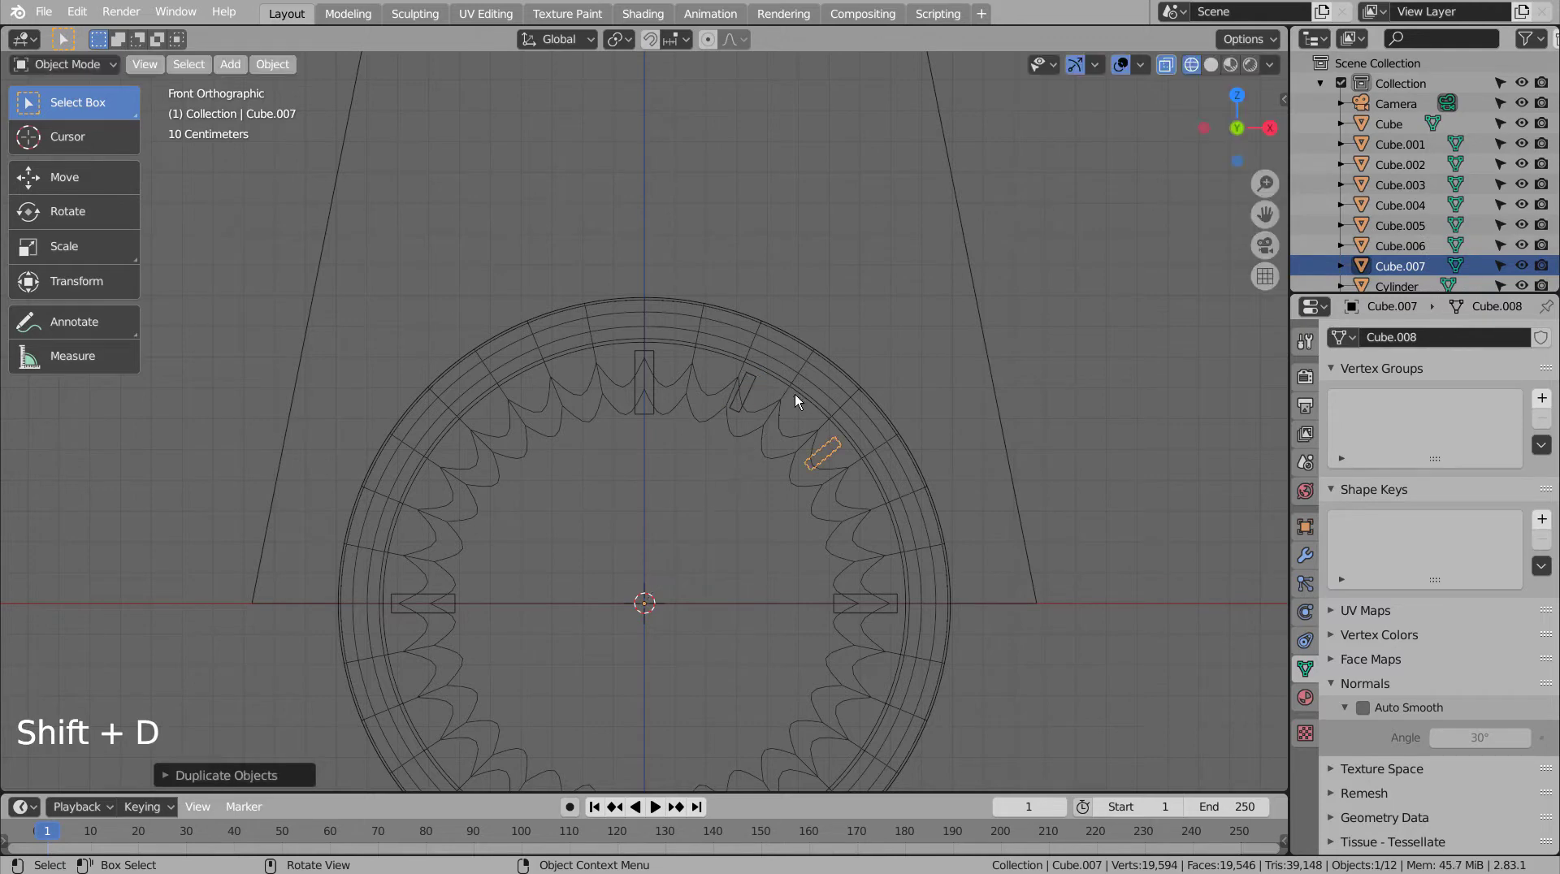
key("shift+d")
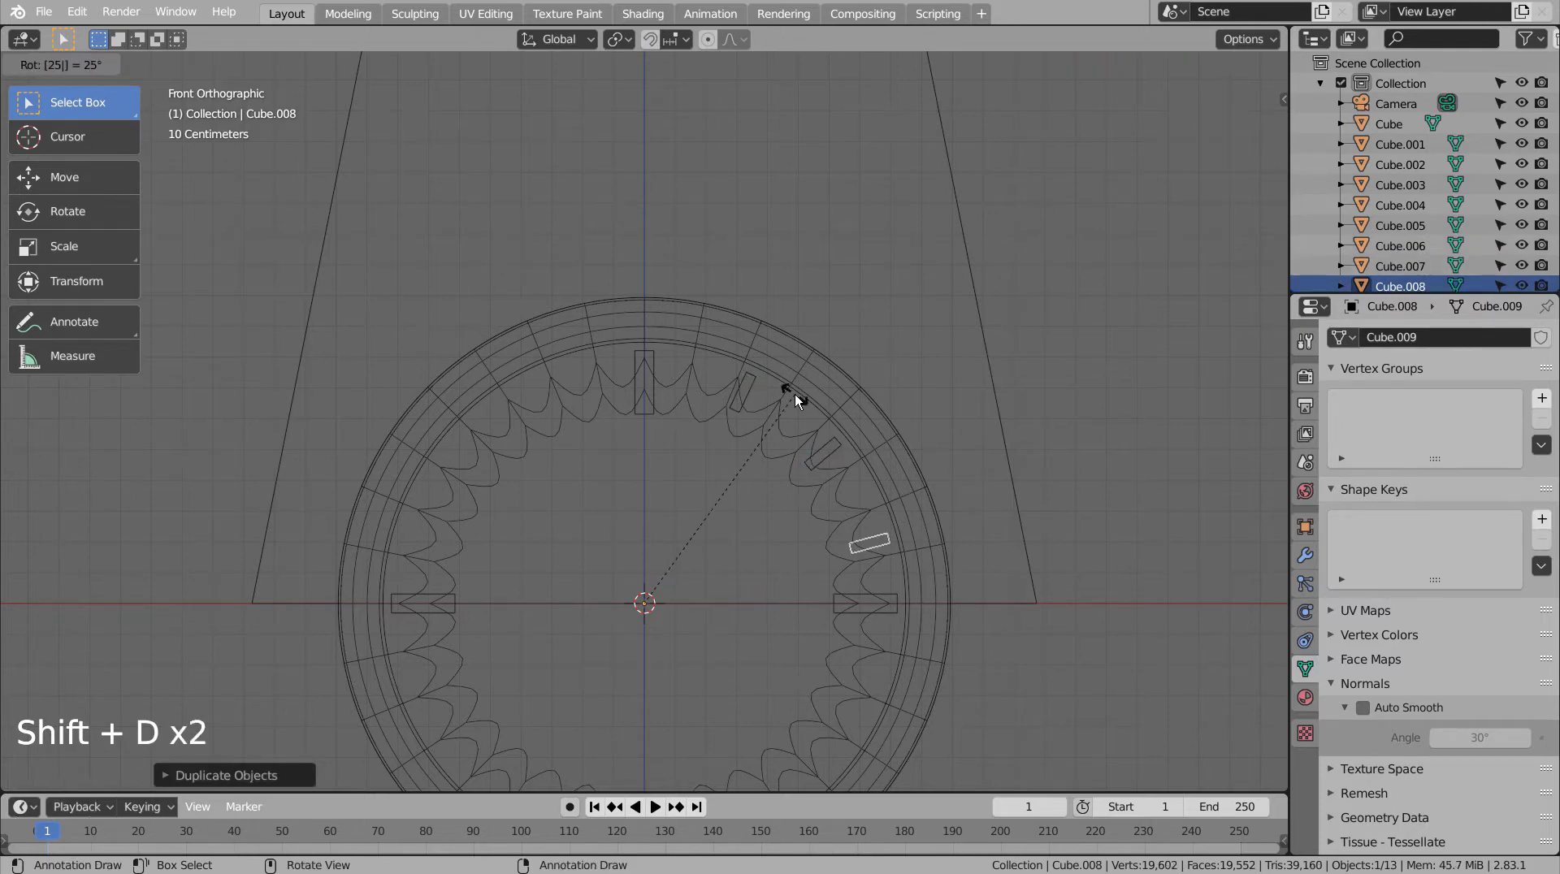
key("ctrl+z")
key("ctrl+z")
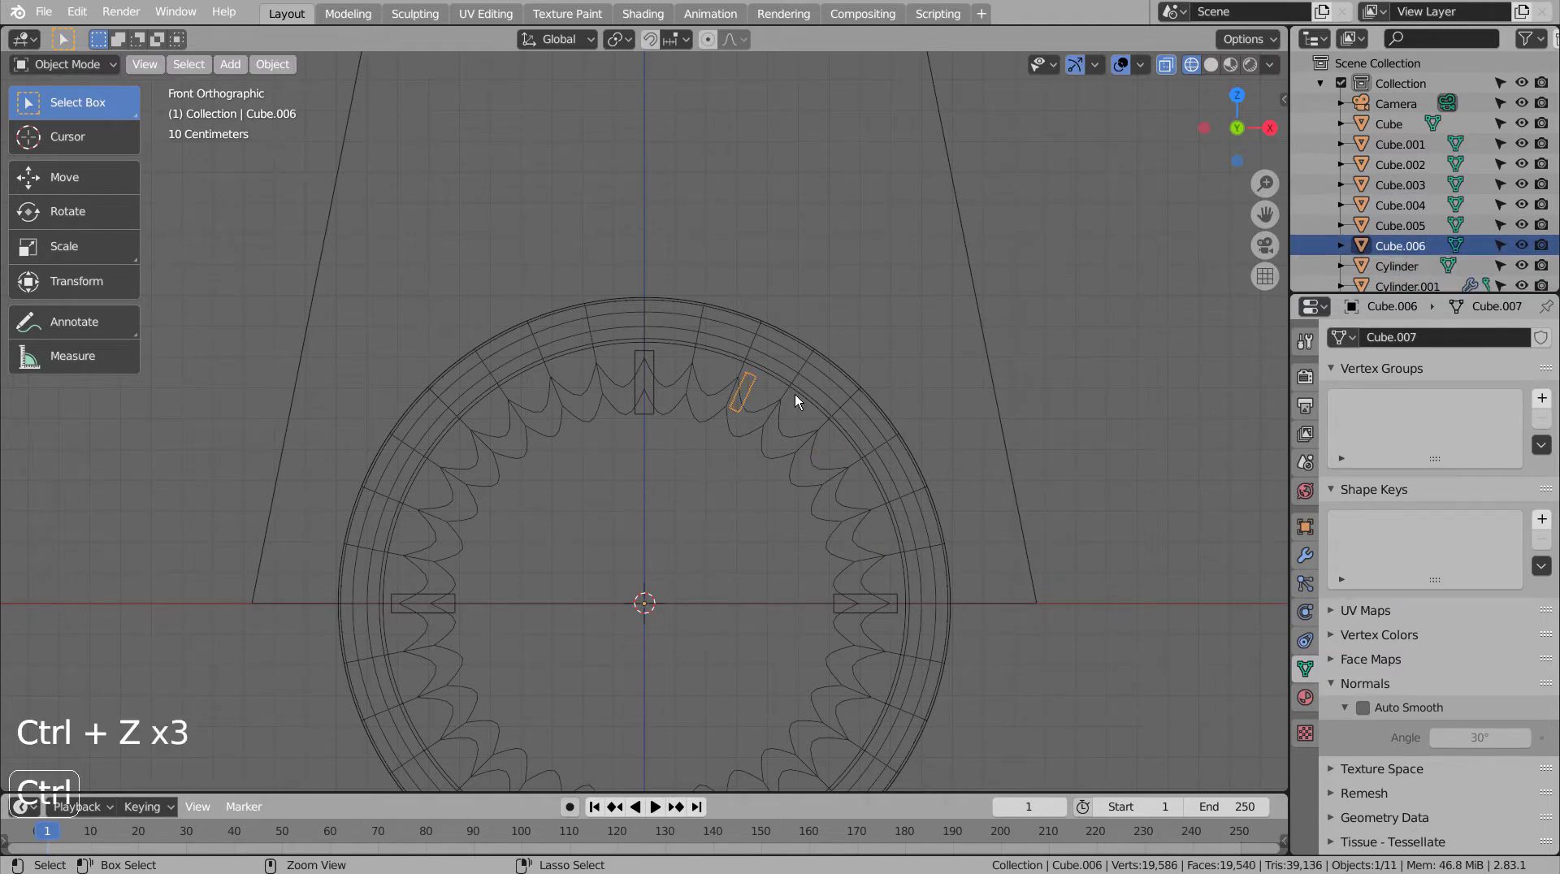
key("ctrl+z")
key("r")
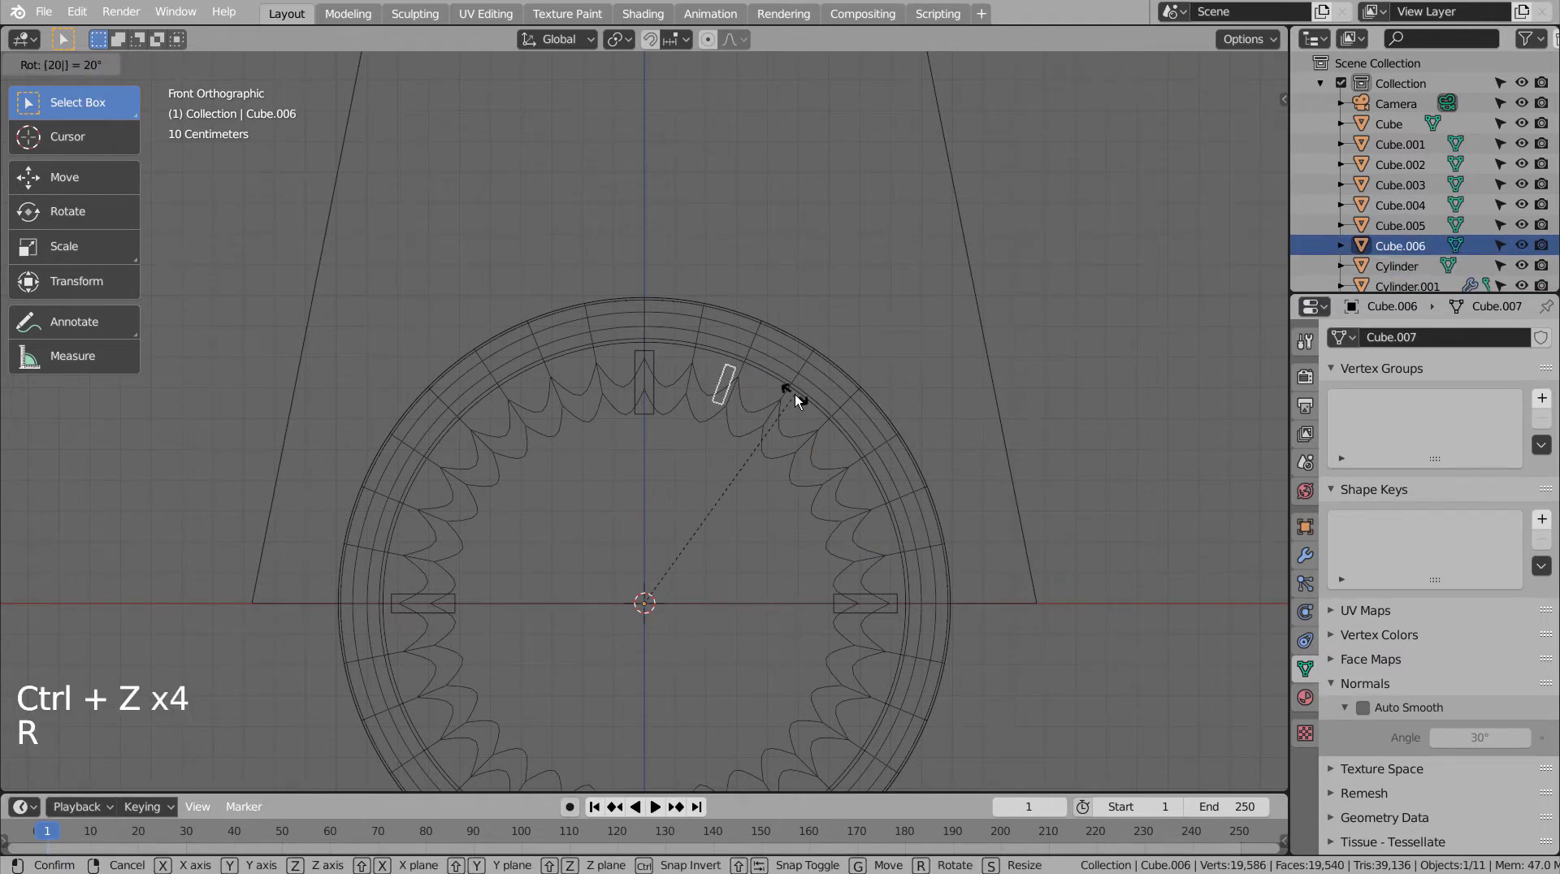
key("shift+d")
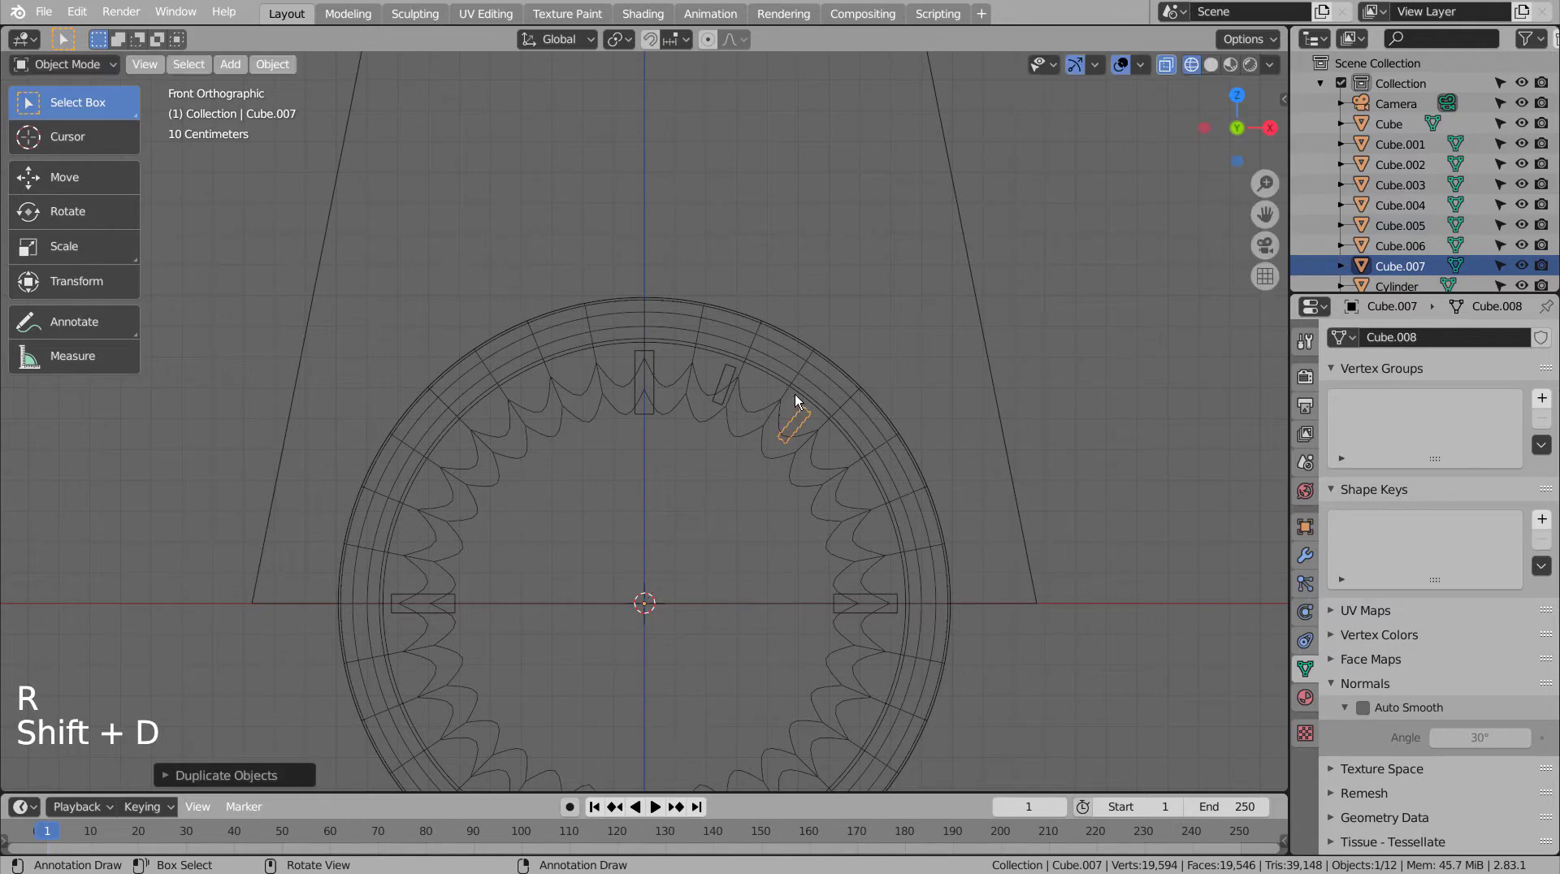
key("shift+d")
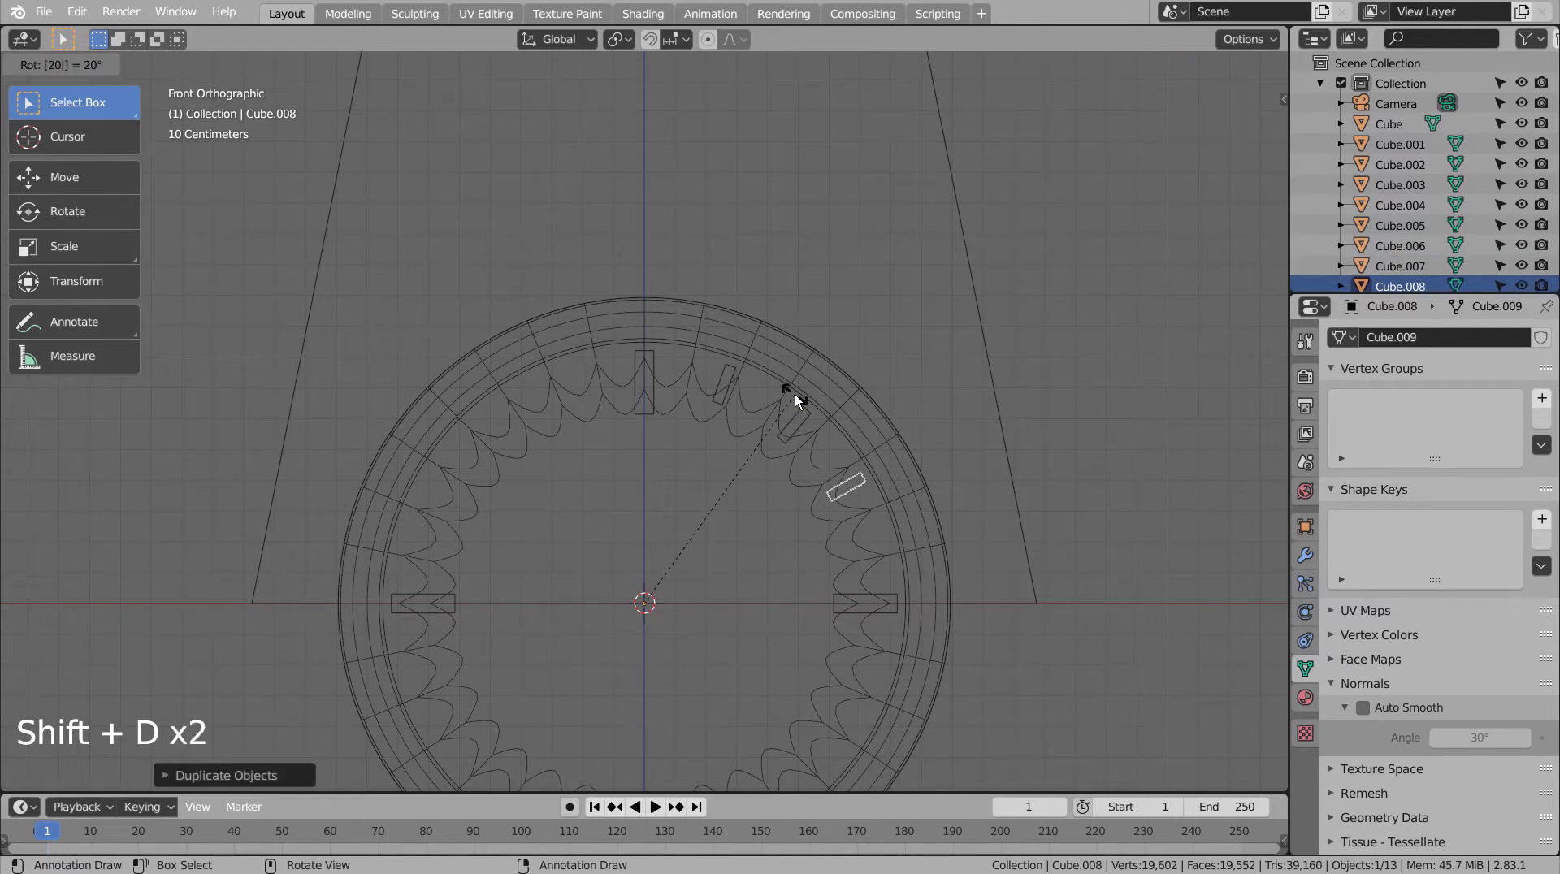
key("shift+d")
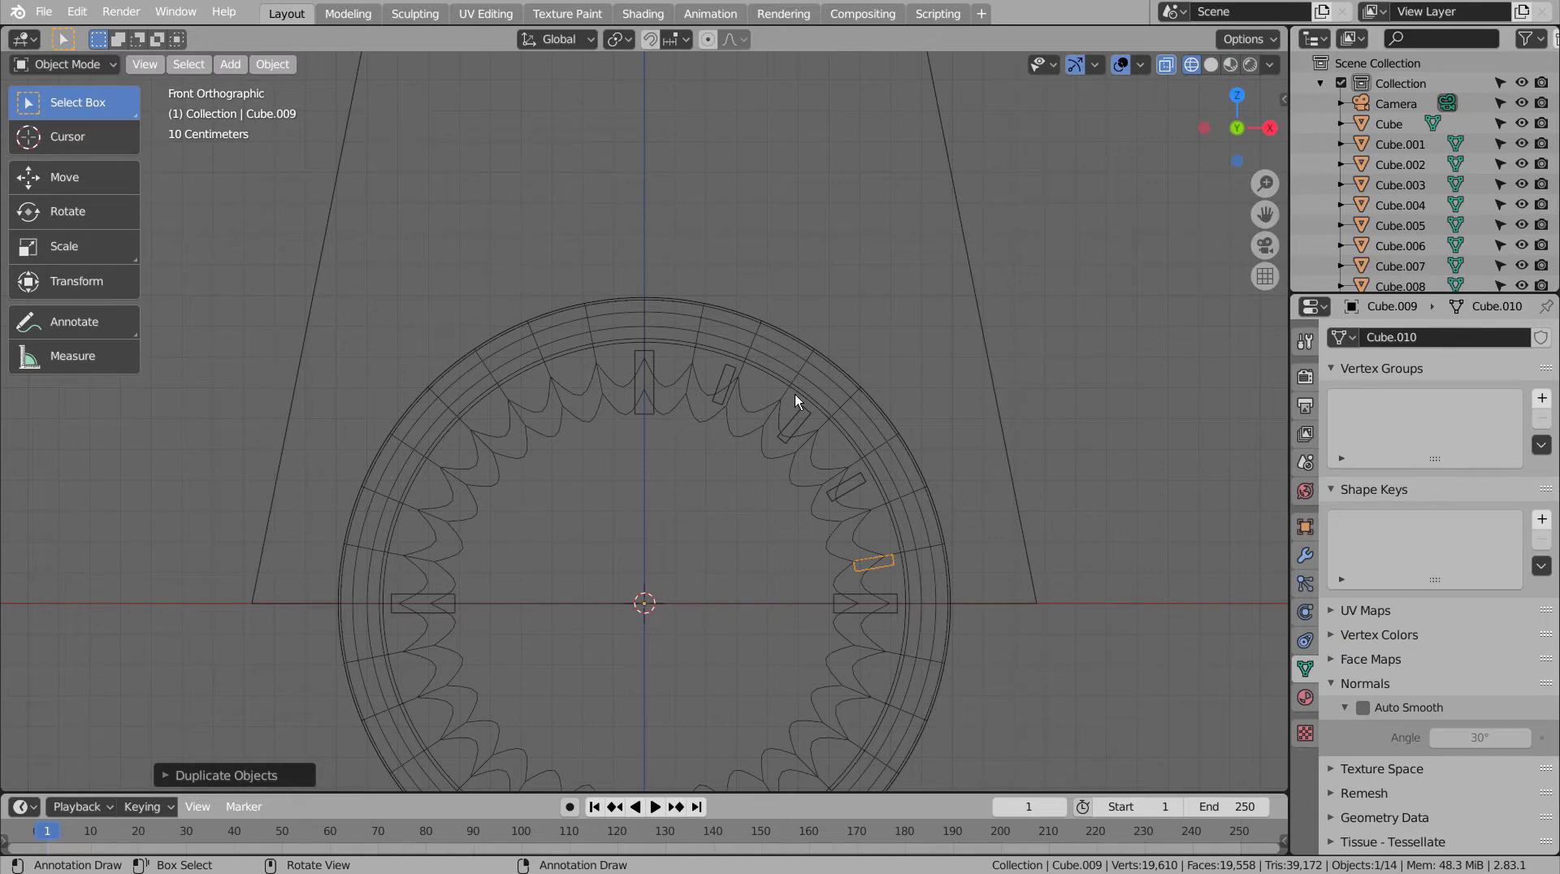
key("ctrl+z")
key("ctrl+z")
key("ctrl+z")
key("ctrl+z")
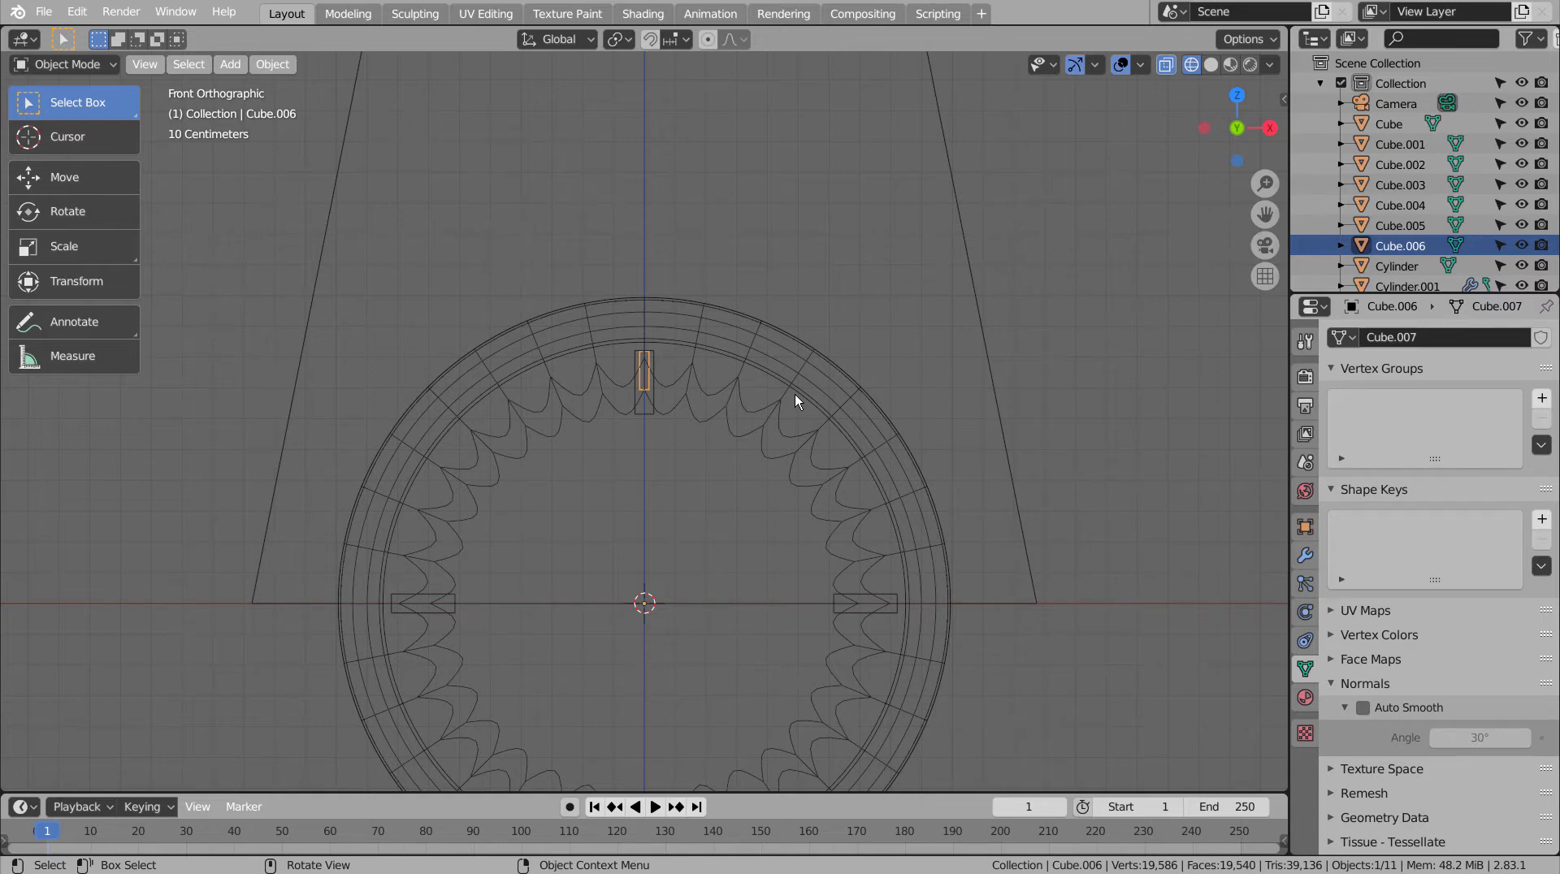
Step: Place three evenly angled tick copies between the 12 and 3 o'clock marks
key("r")
key("shift+d")
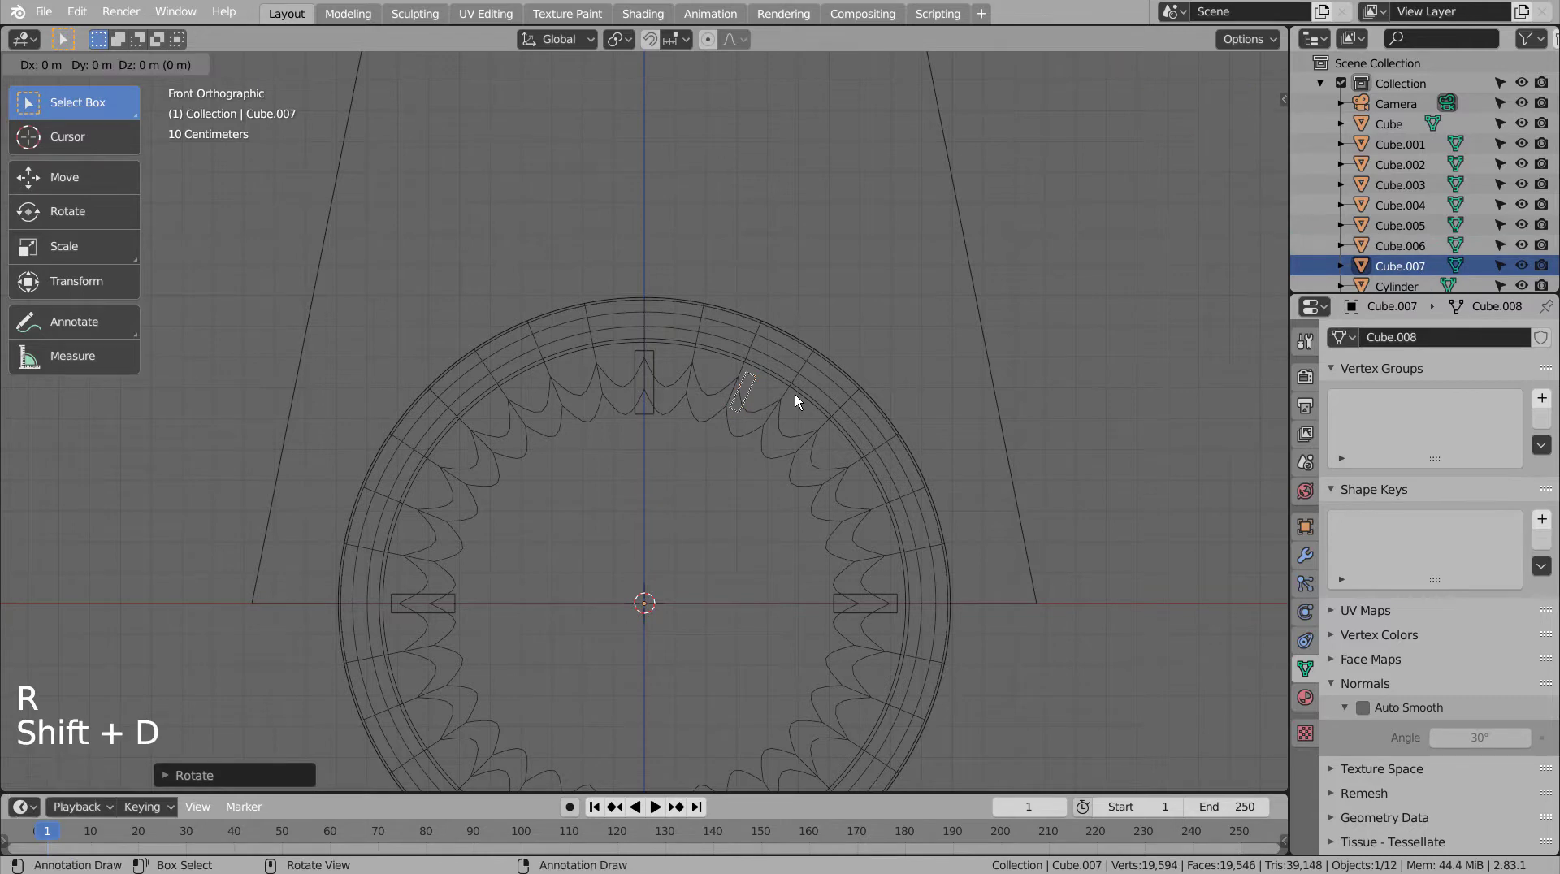
key("shift+d")
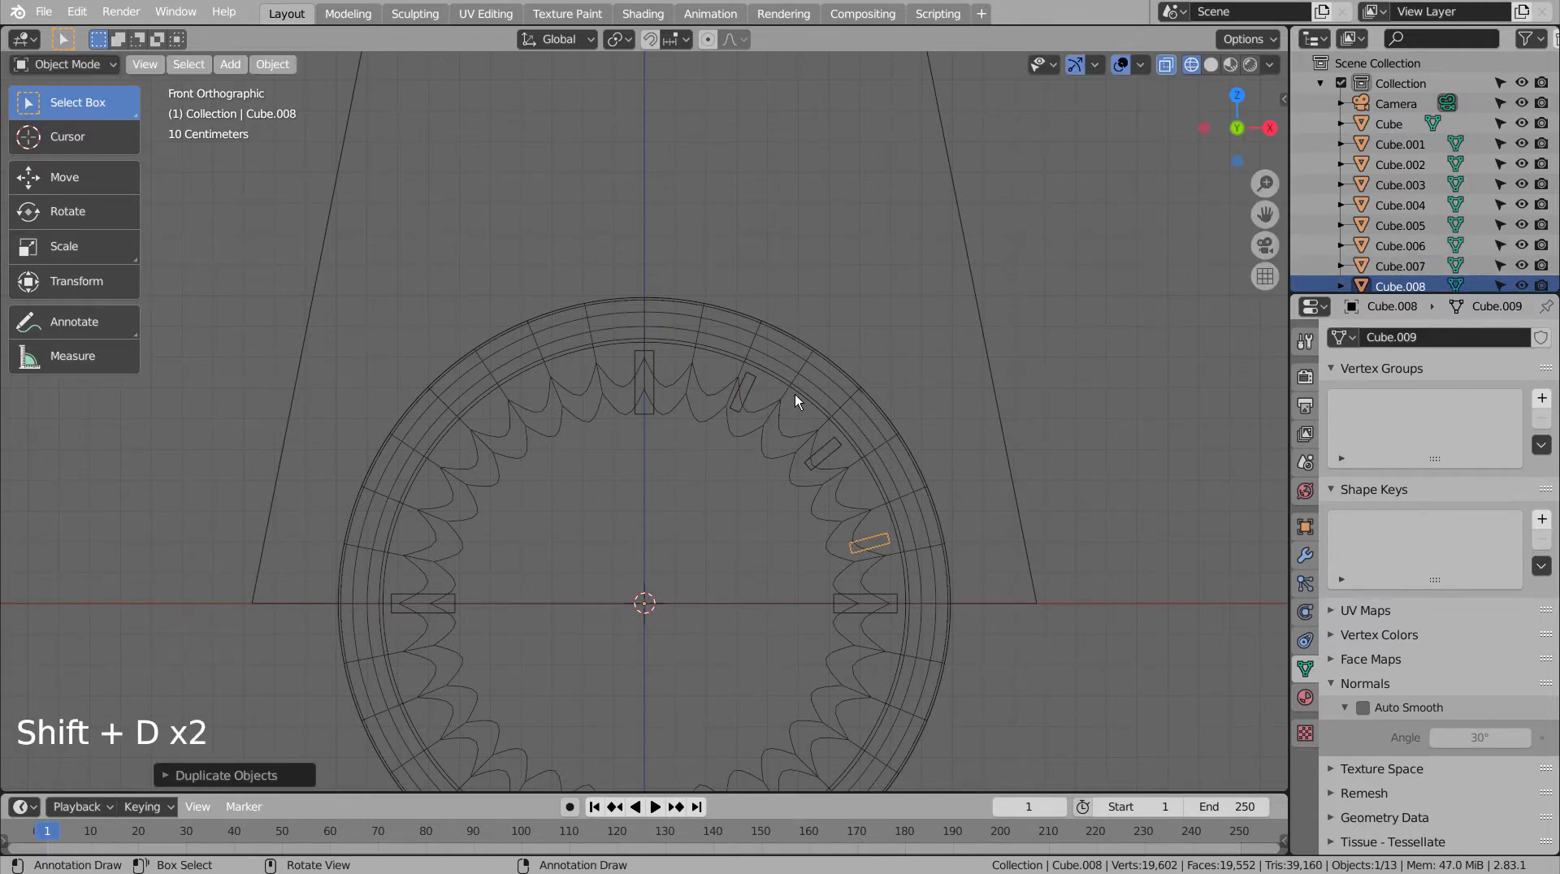
scroll("down", 3)
scroll("down", 3)
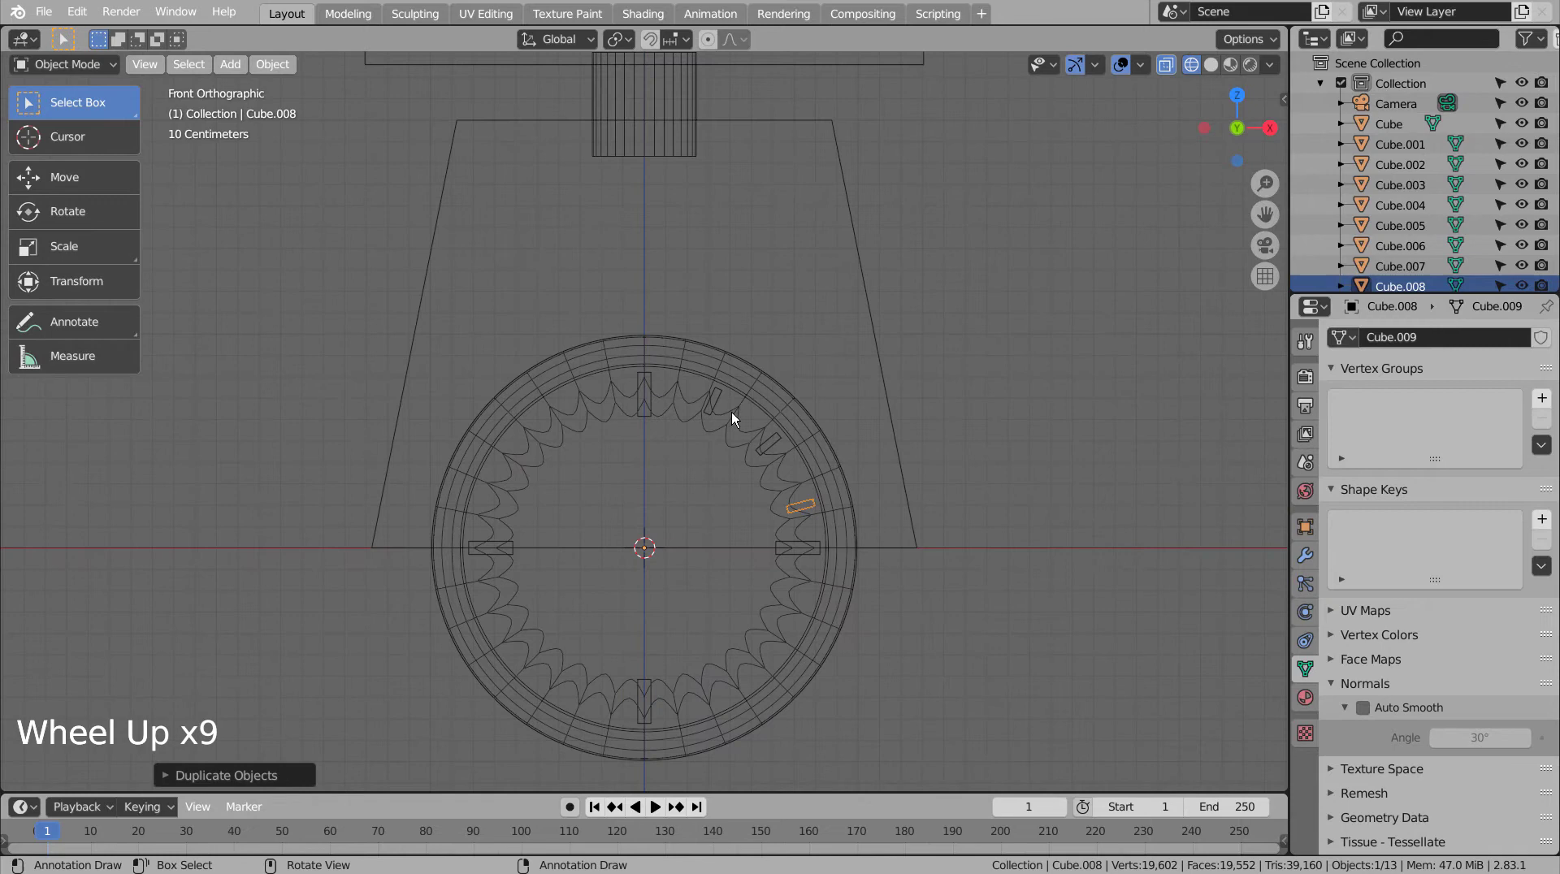
Step: In solid view, copy the three angled ticks into the next quarters of the dial
key("shift+z")
left_click(715, 404)
left_click(768, 450)
double_click(806, 514)
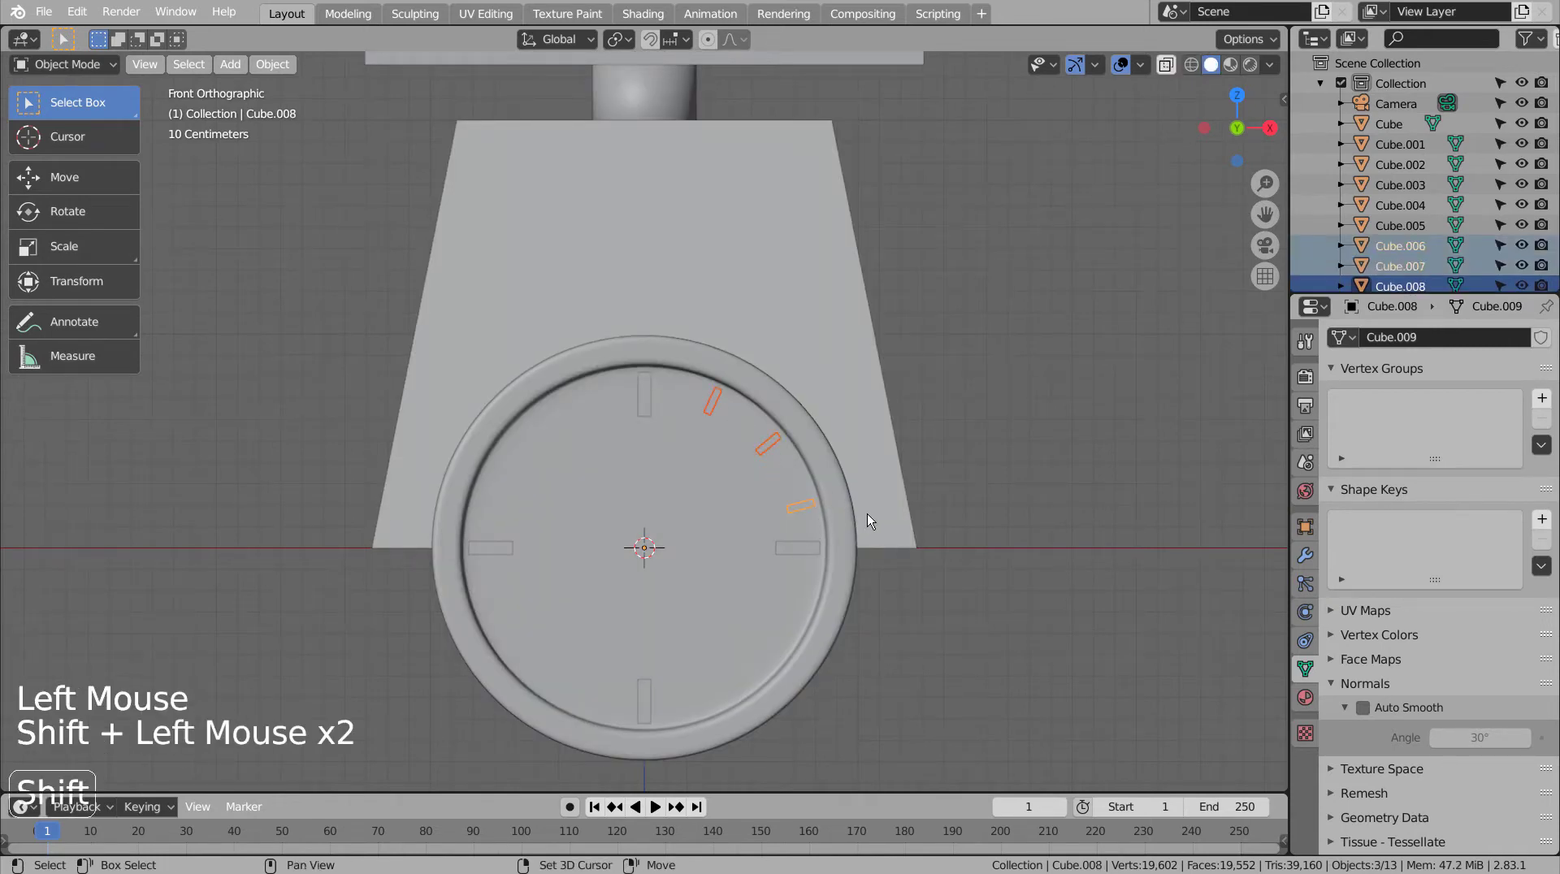
key("shift+d")
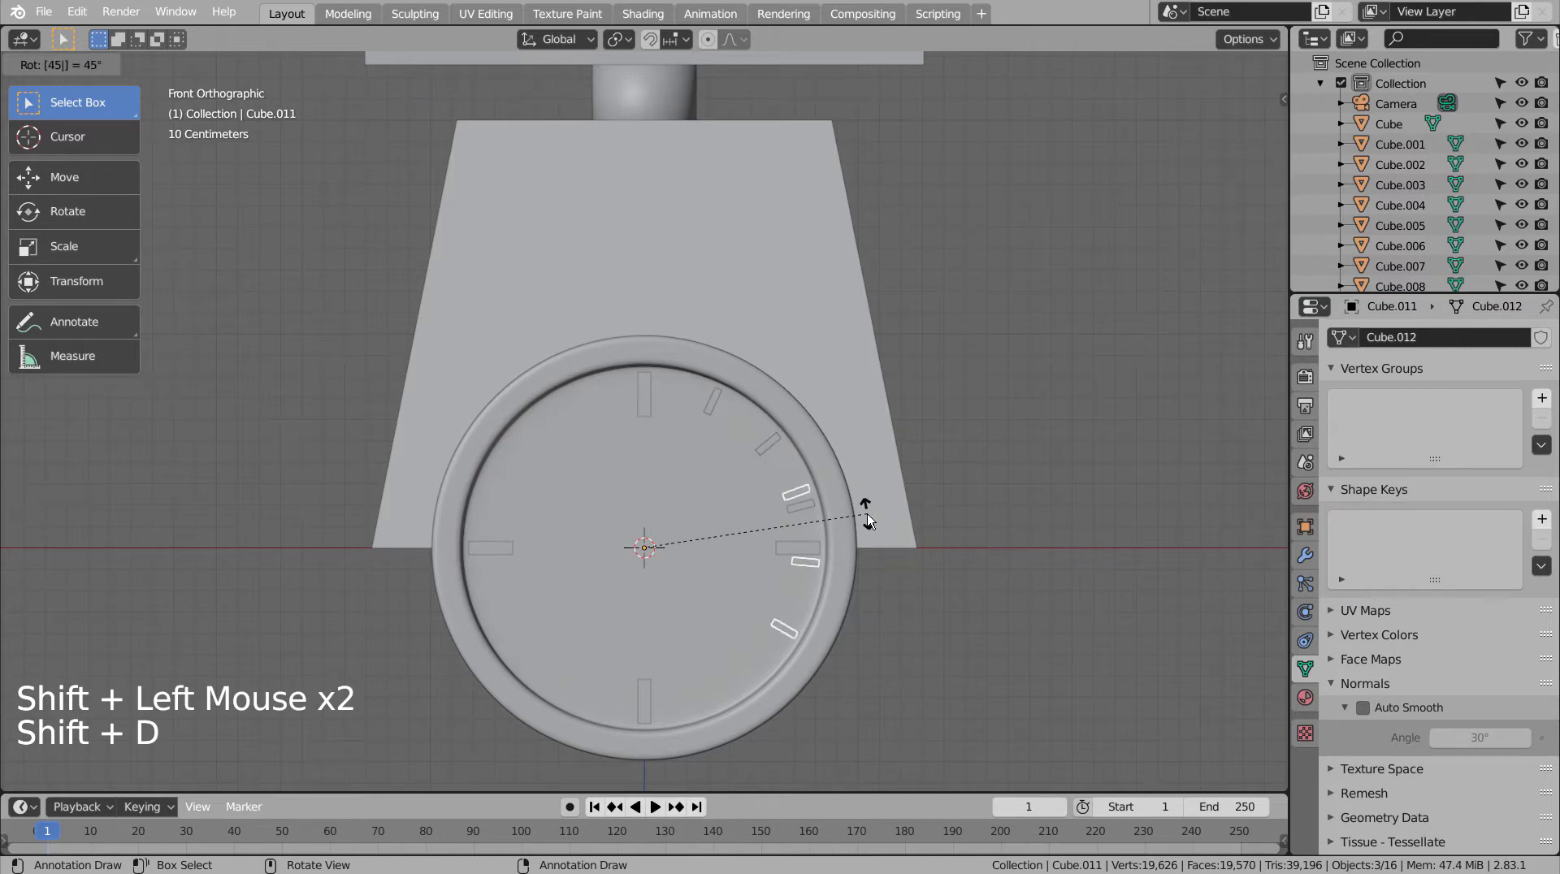
key("ctrl+z")
key("shift+d")
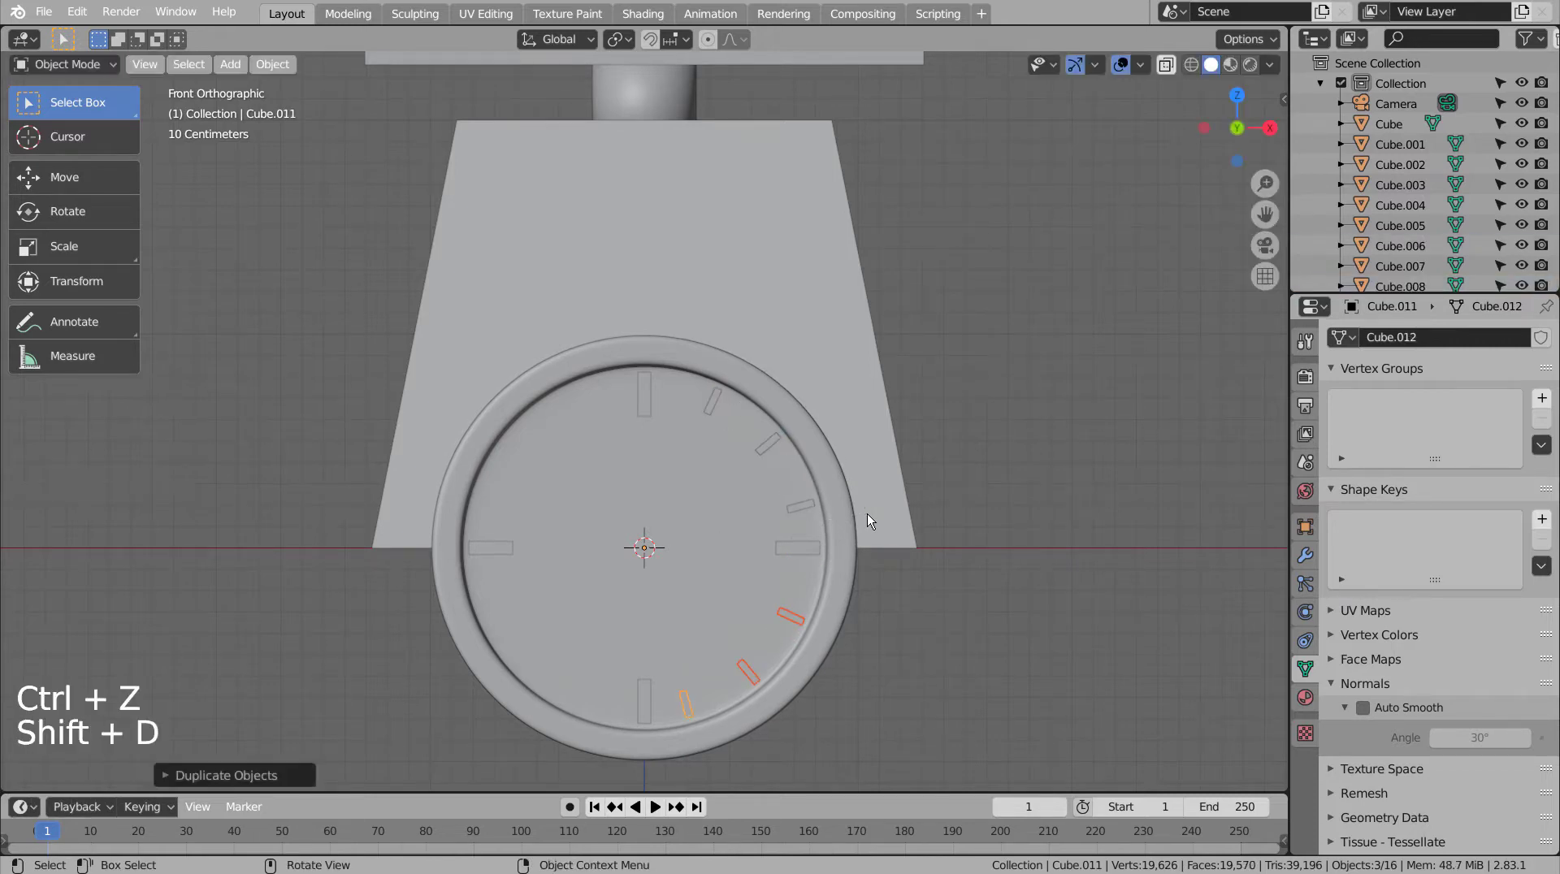
key("shift+d")
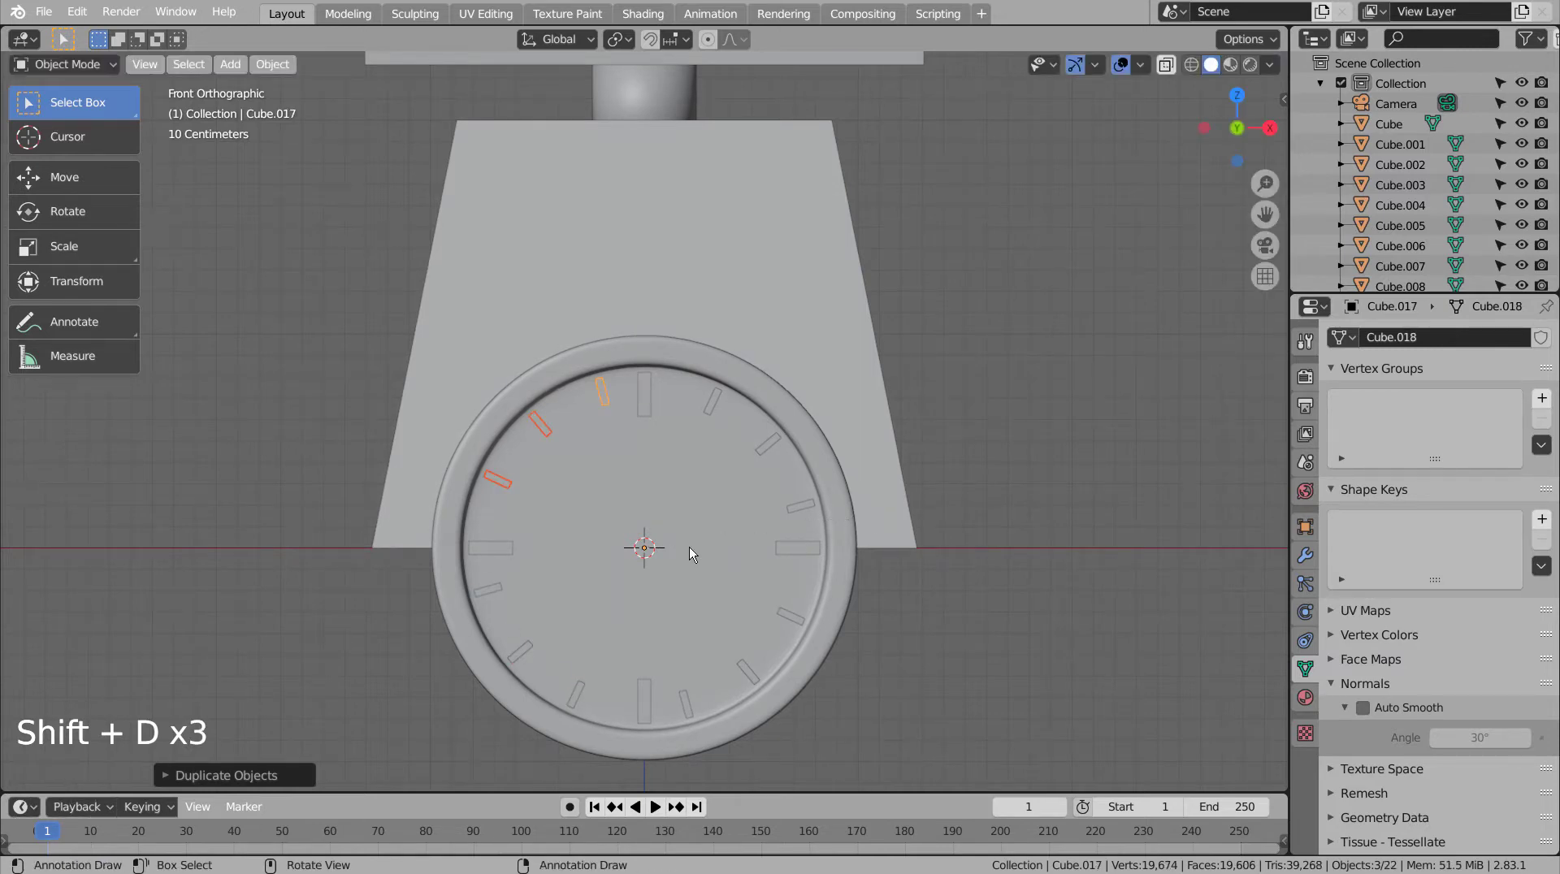
Step: Select the lower-left ticks and rotate them into alignment around the dial centre
left_click(485, 597)
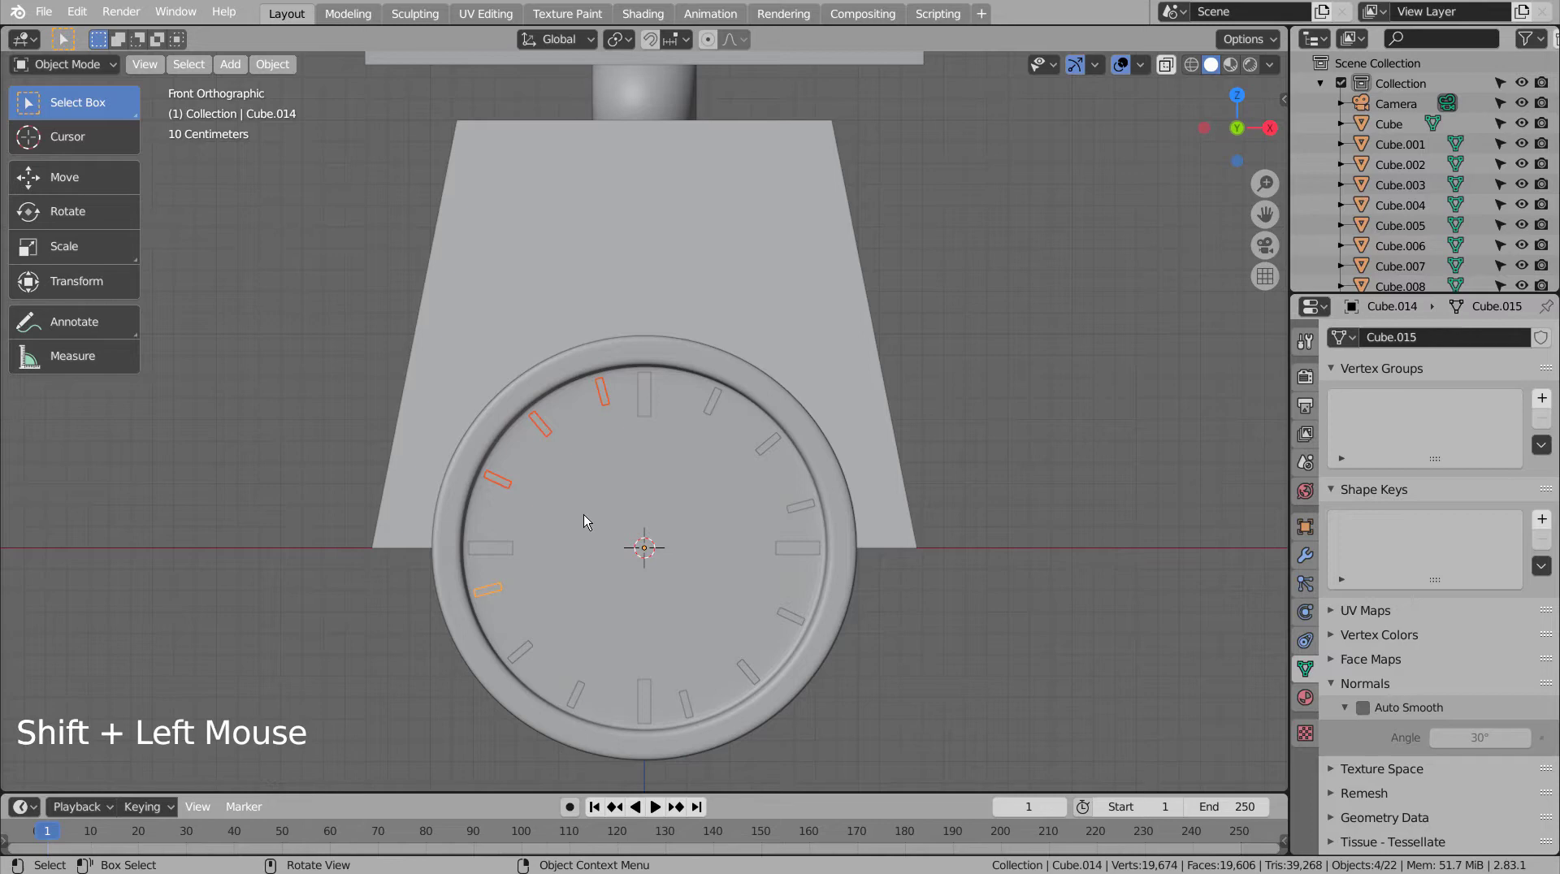
key("ctrl+z")
key("r")
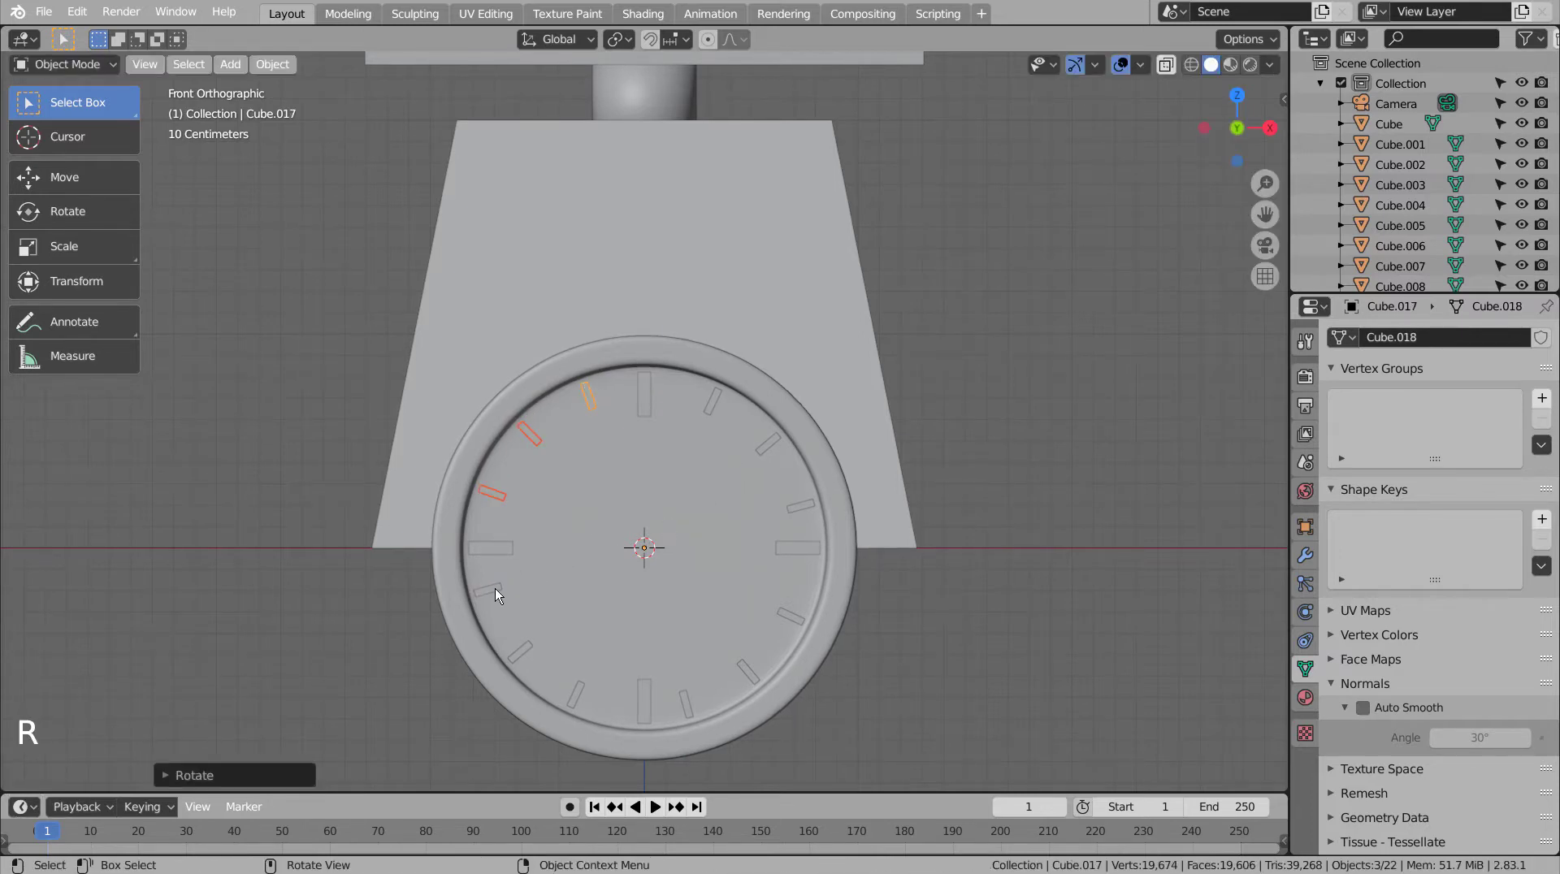
left_click(495, 589)
left_click(527, 654)
double_click(582, 689)
key("r")
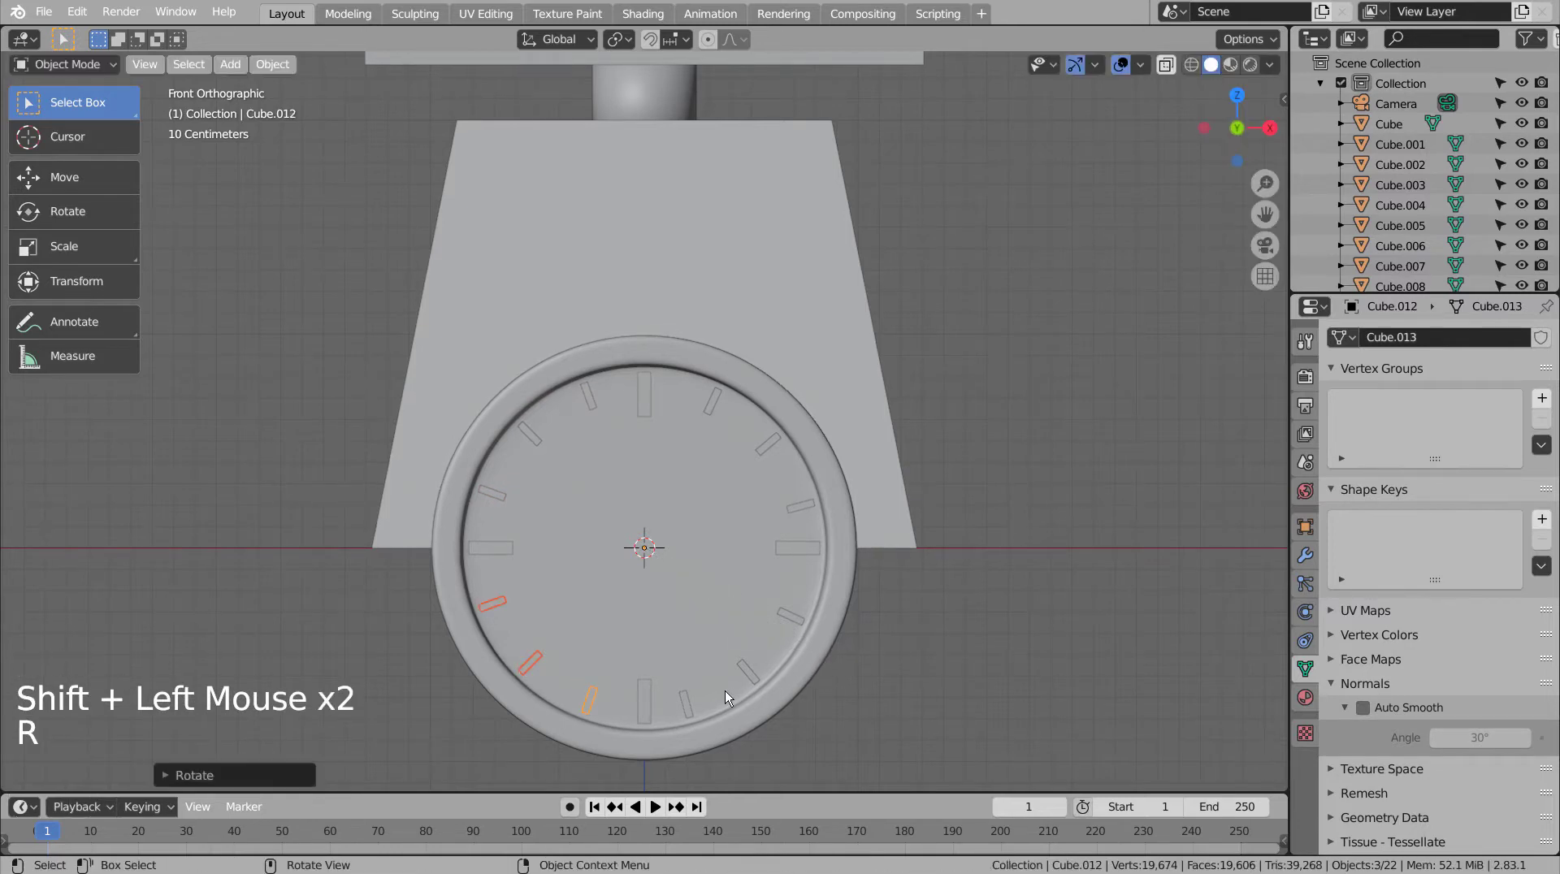
Step: Rotate the three ticks near the bottom right into their correct angles
left_click(688, 712)
left_click(760, 682)
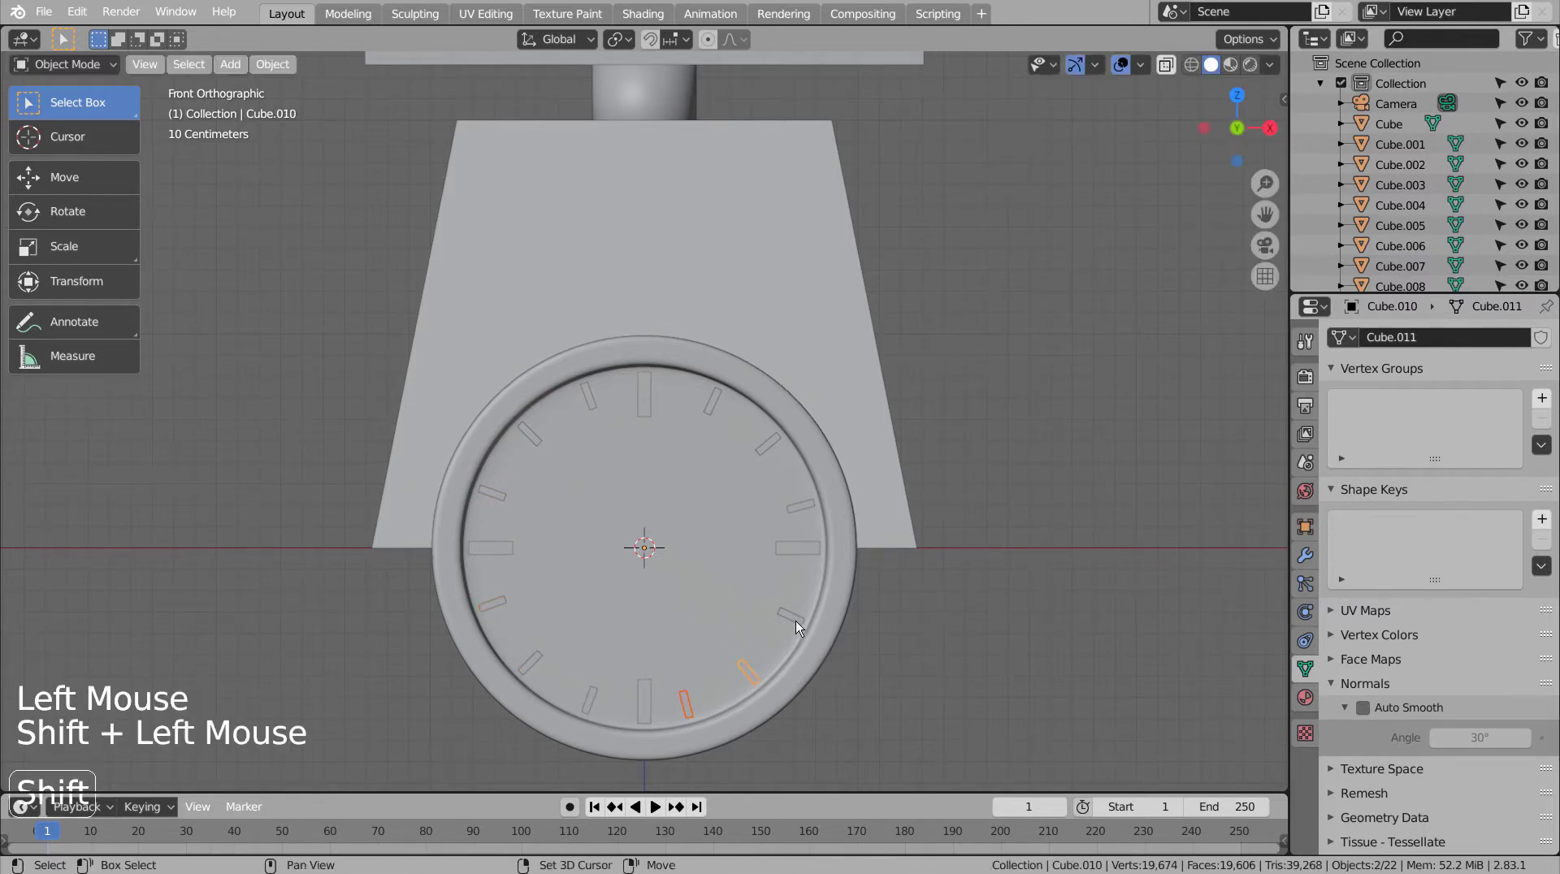
left_click(796, 625)
key("r")
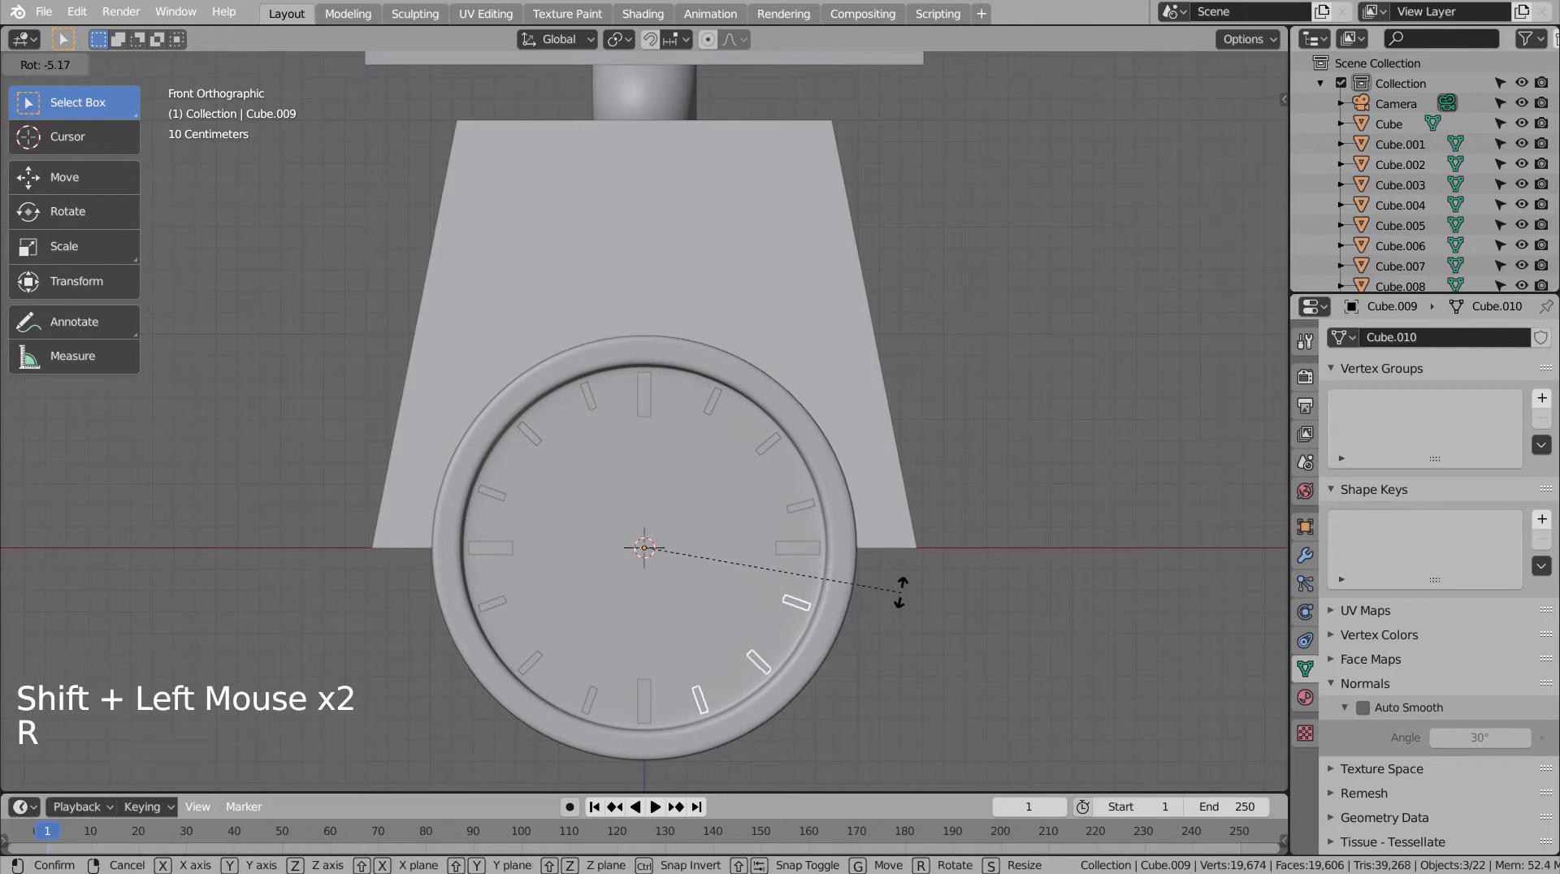
left_click(1020, 536)
Step: Realign the three upper-right ticks by rotating them about the dial centre
left_click(804, 508)
left_click(773, 445)
left_click(715, 404)
key("r")
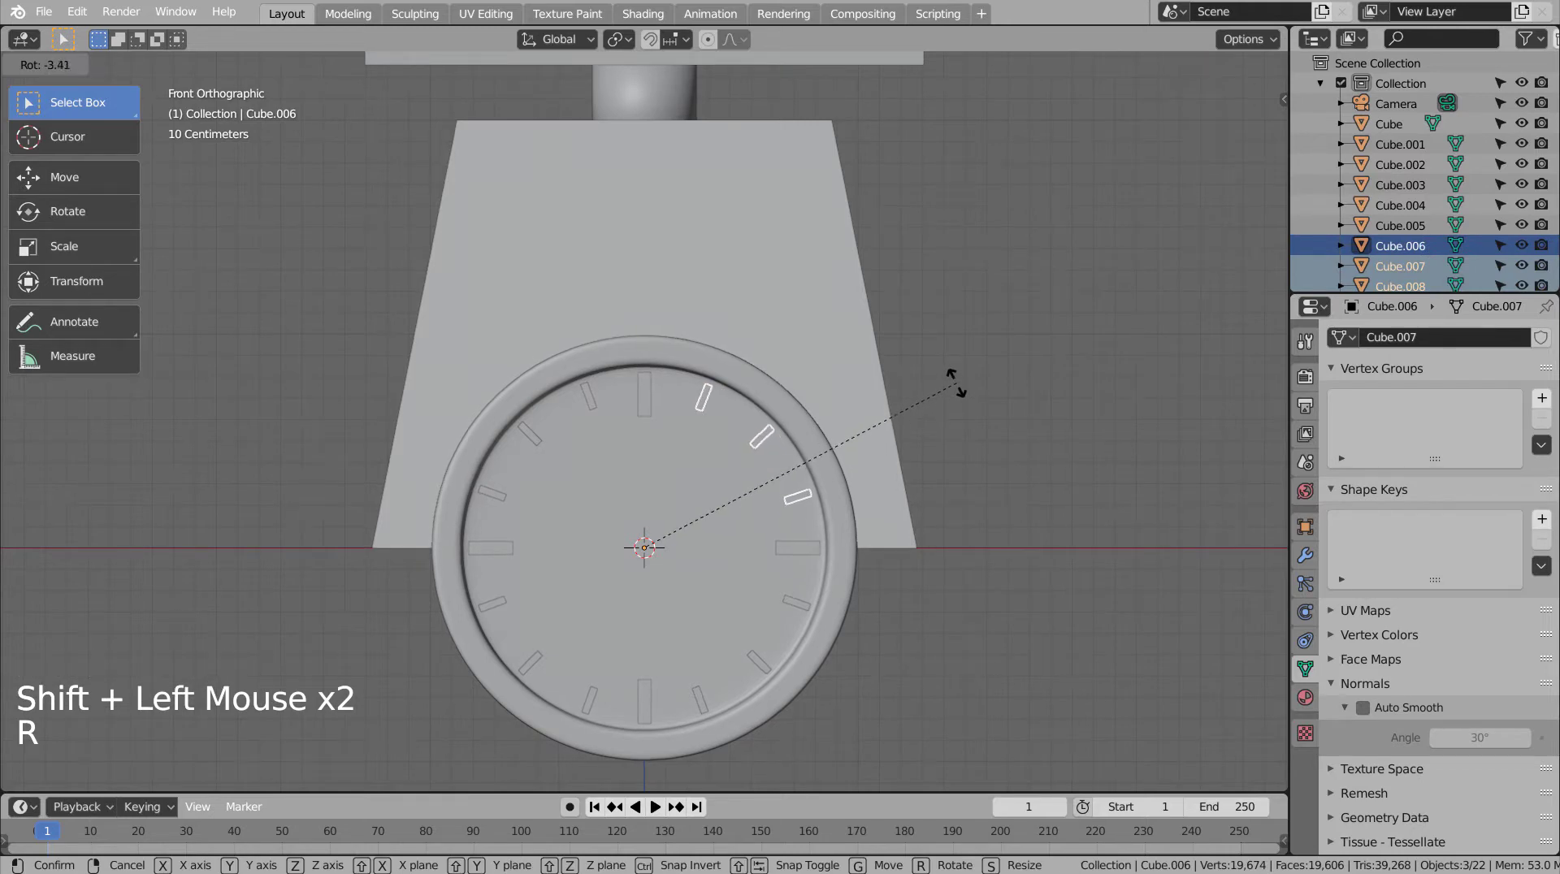
left_click(1117, 430)
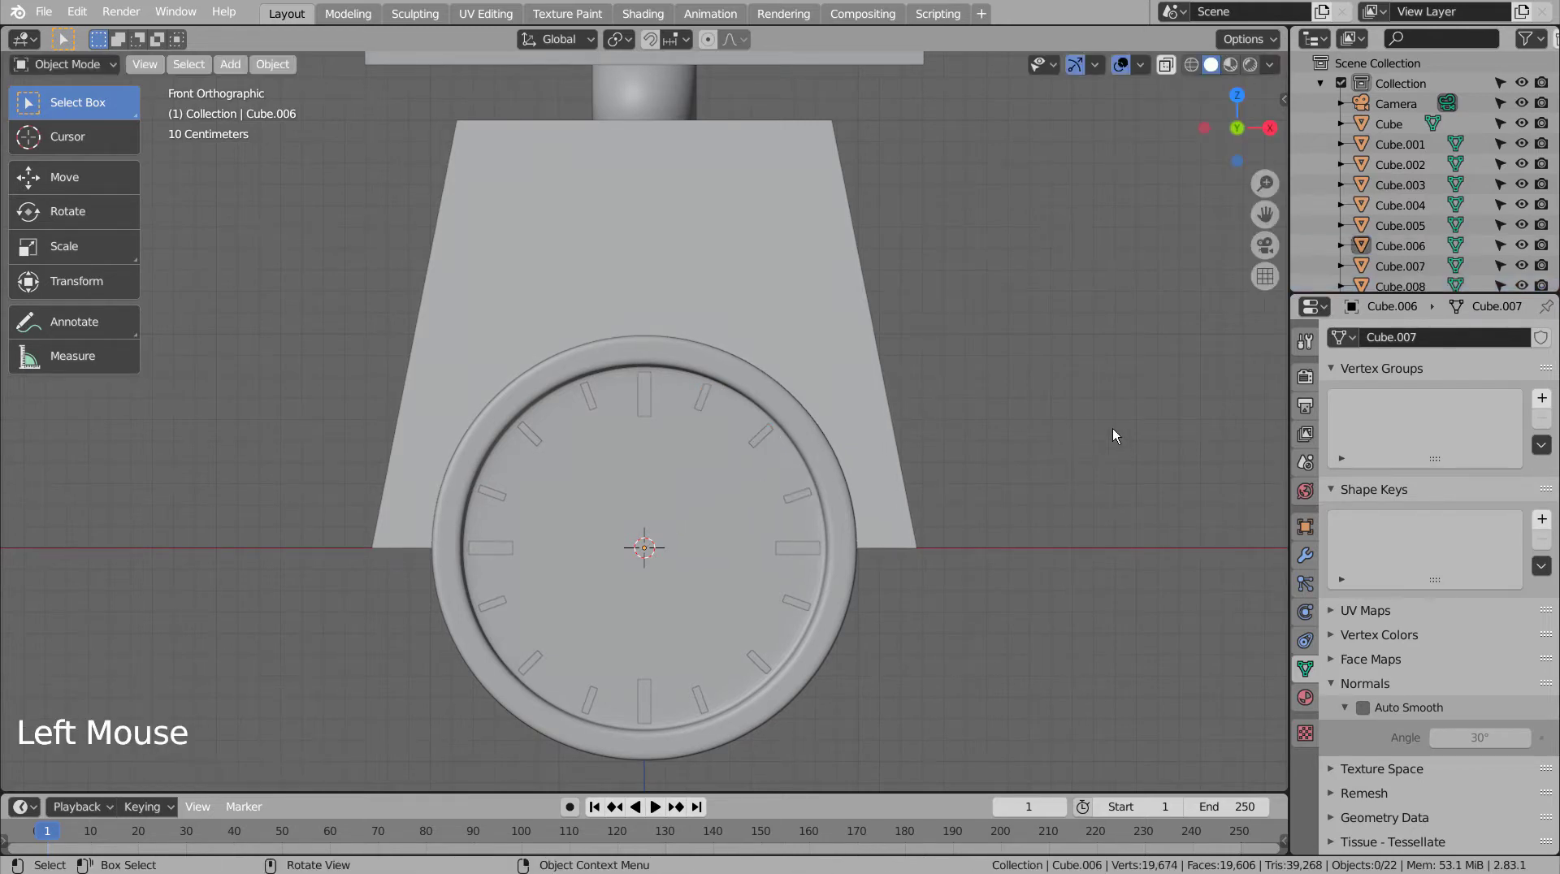
Step: Add a cylinder, turn it to face front and shrink it into a small disc at the dial centre
left_click(1116, 431)
scroll("down", 3)
middle_click(1002, 605)
middle_click(1047, 580)
middle_click(1048, 581)
middle_click(1047, 580)
scroll("down", 3)
left_click(906, 678)
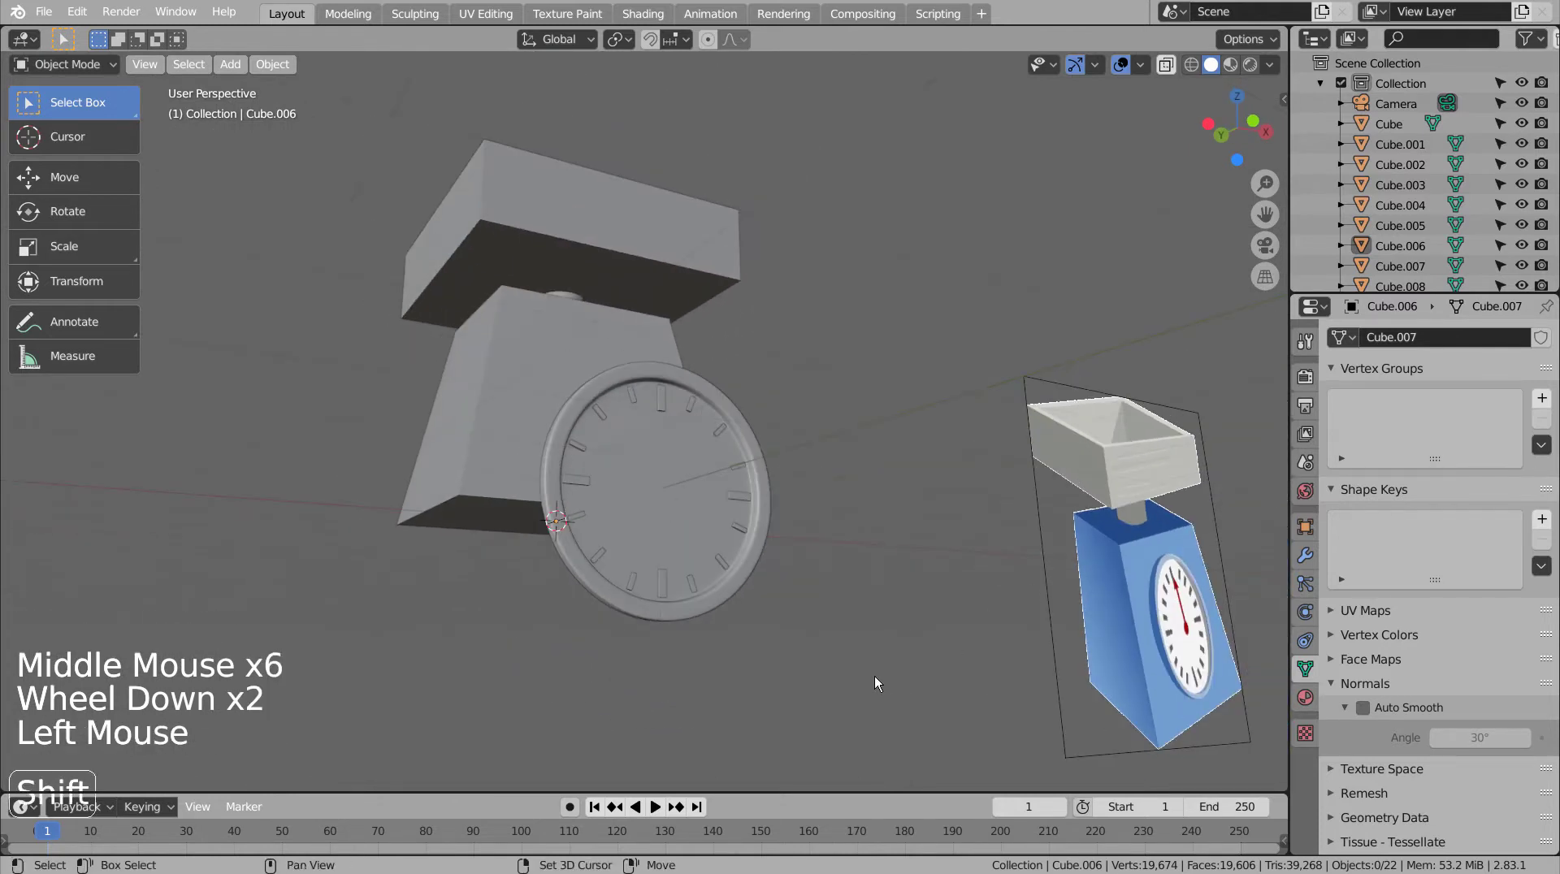
key("shift+a")
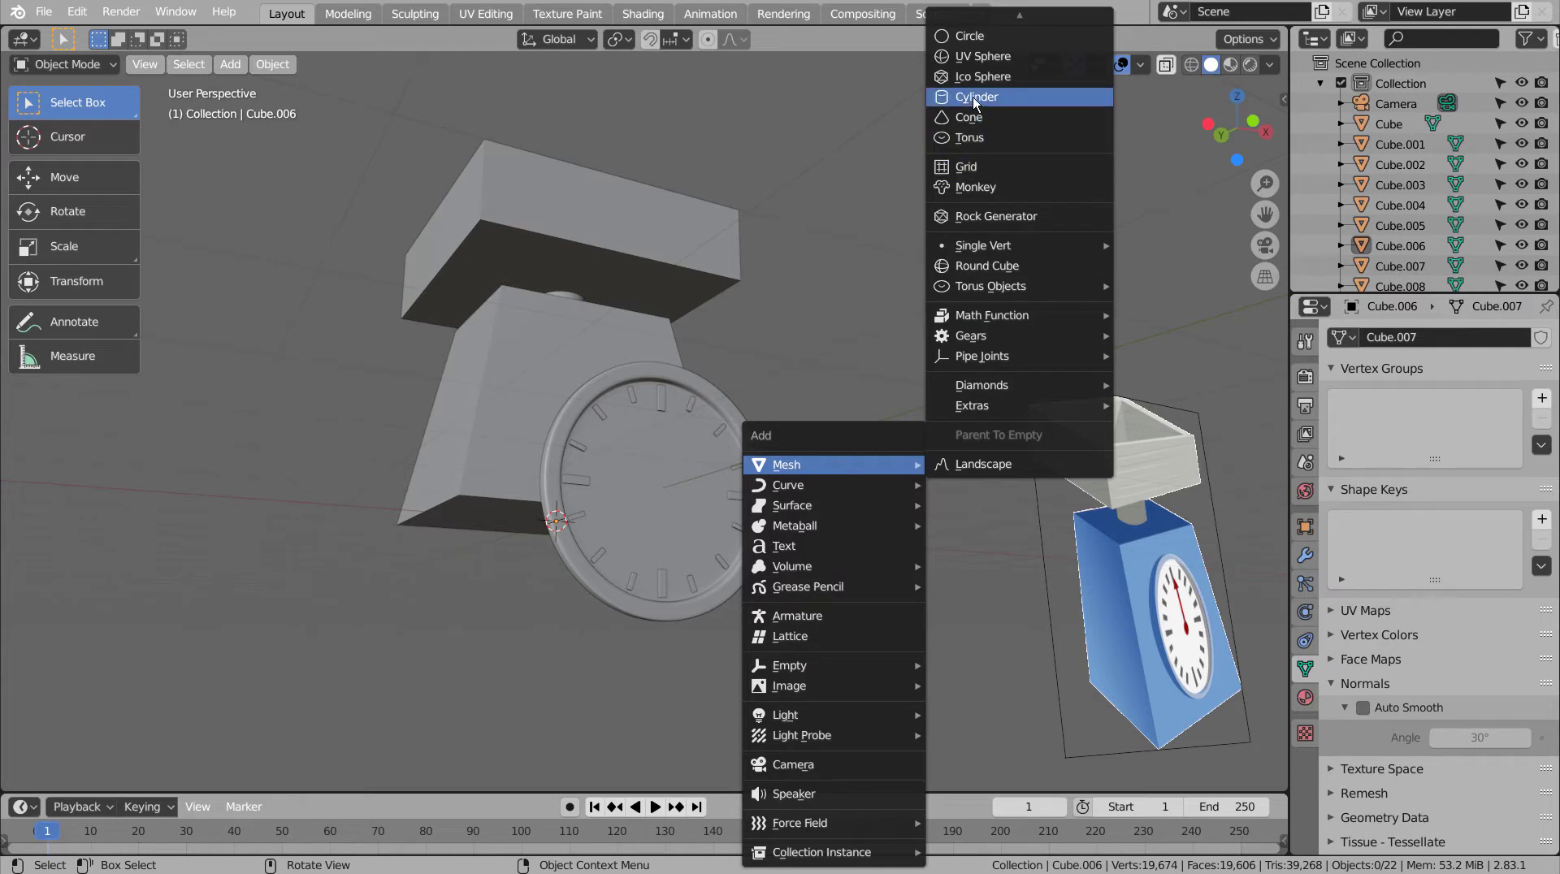
key("KP_1")
key("r")
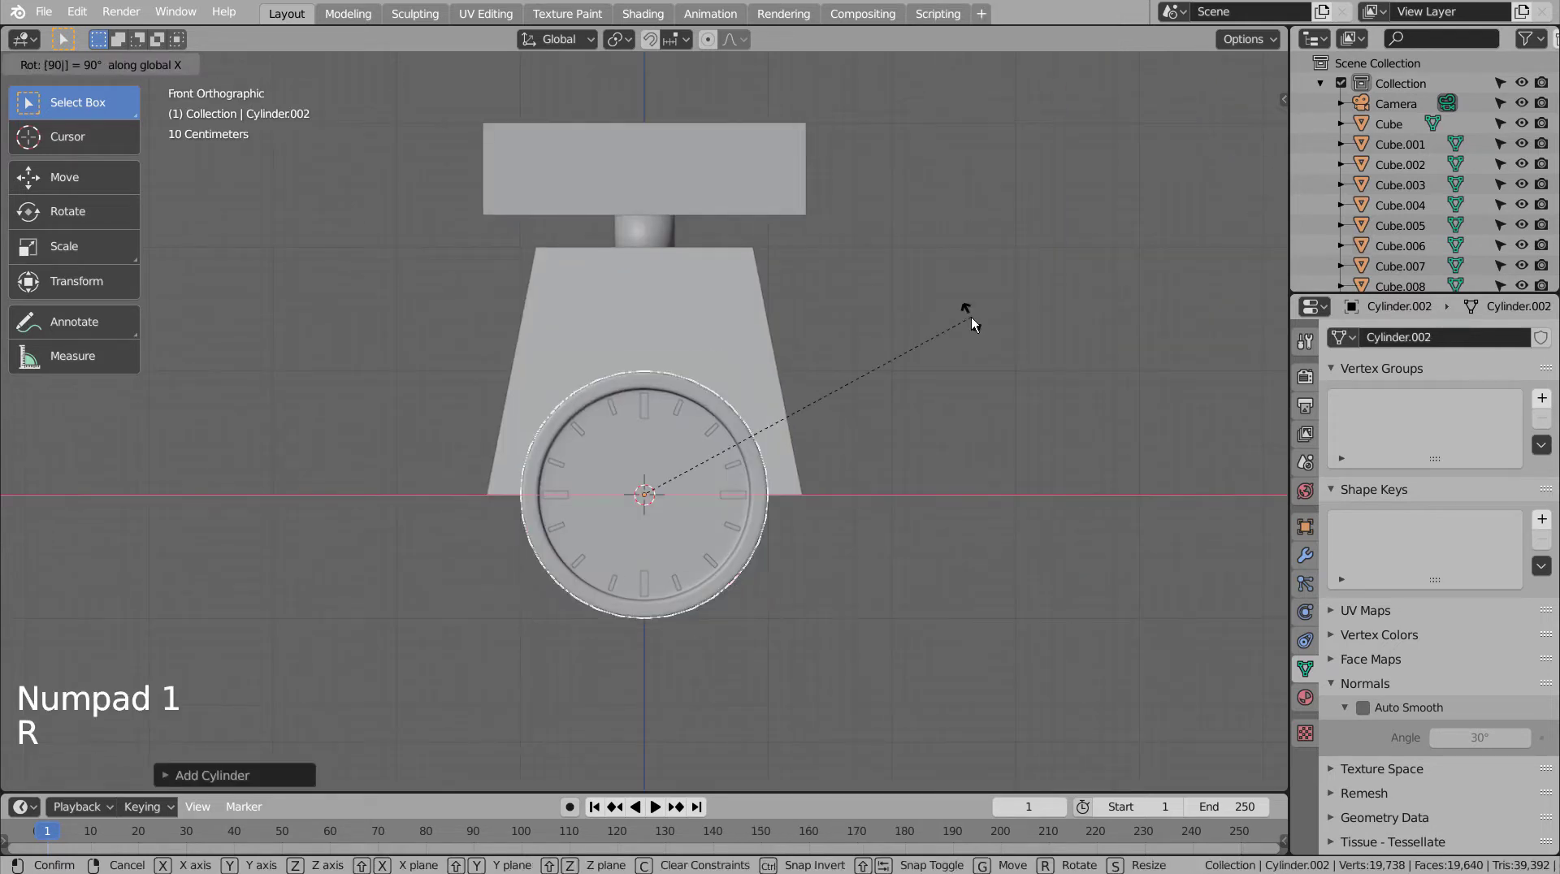
key("s")
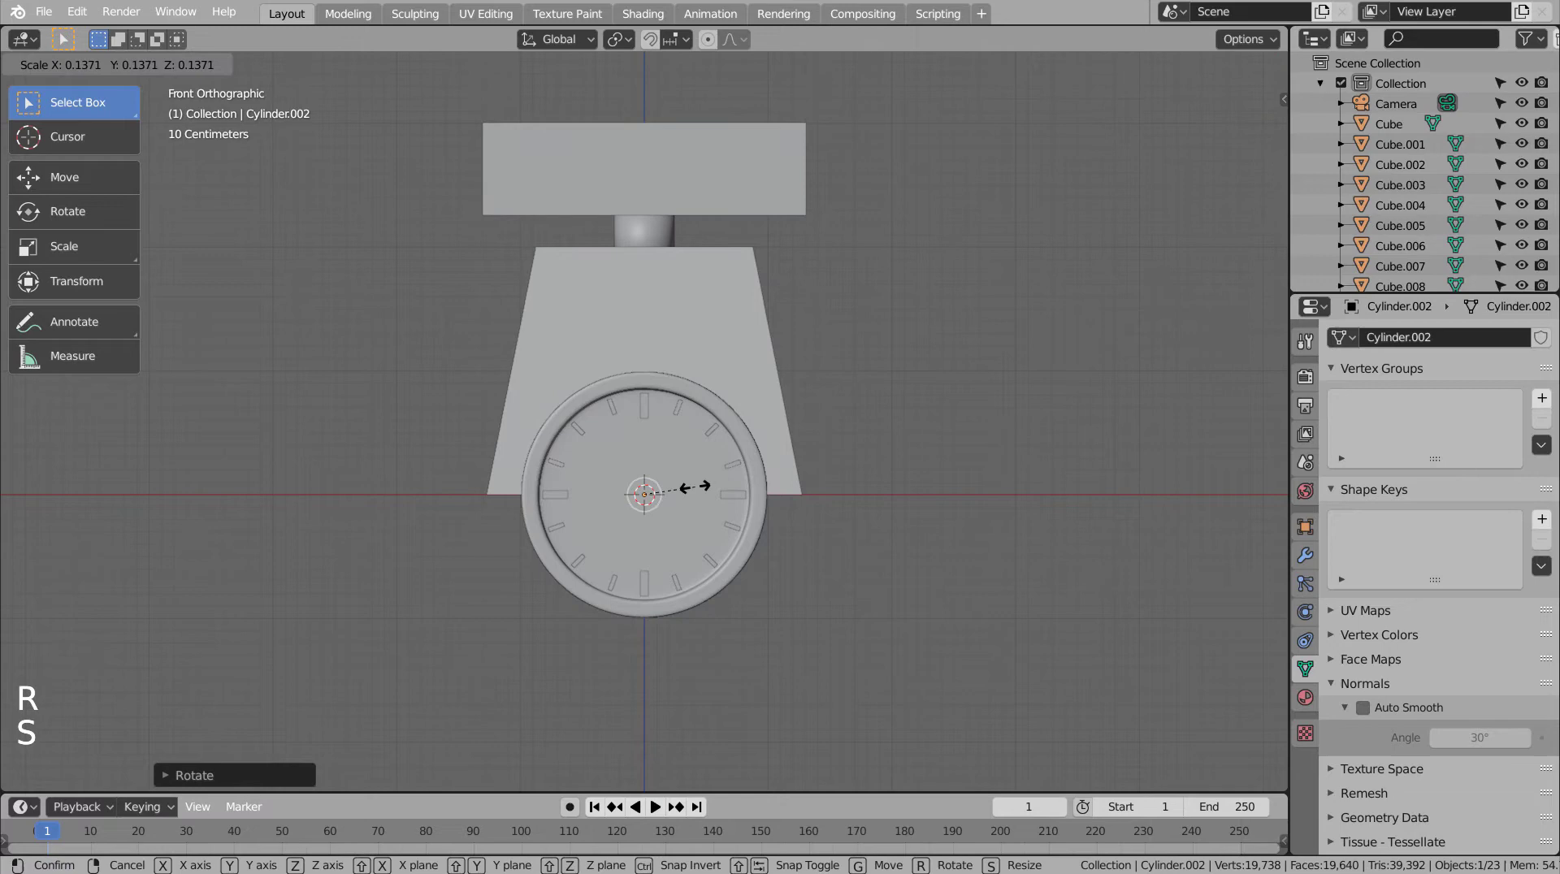
Step: From side and wireframe views, move the disc forward so it sits just in front of the dial face
scroll("up", 3)
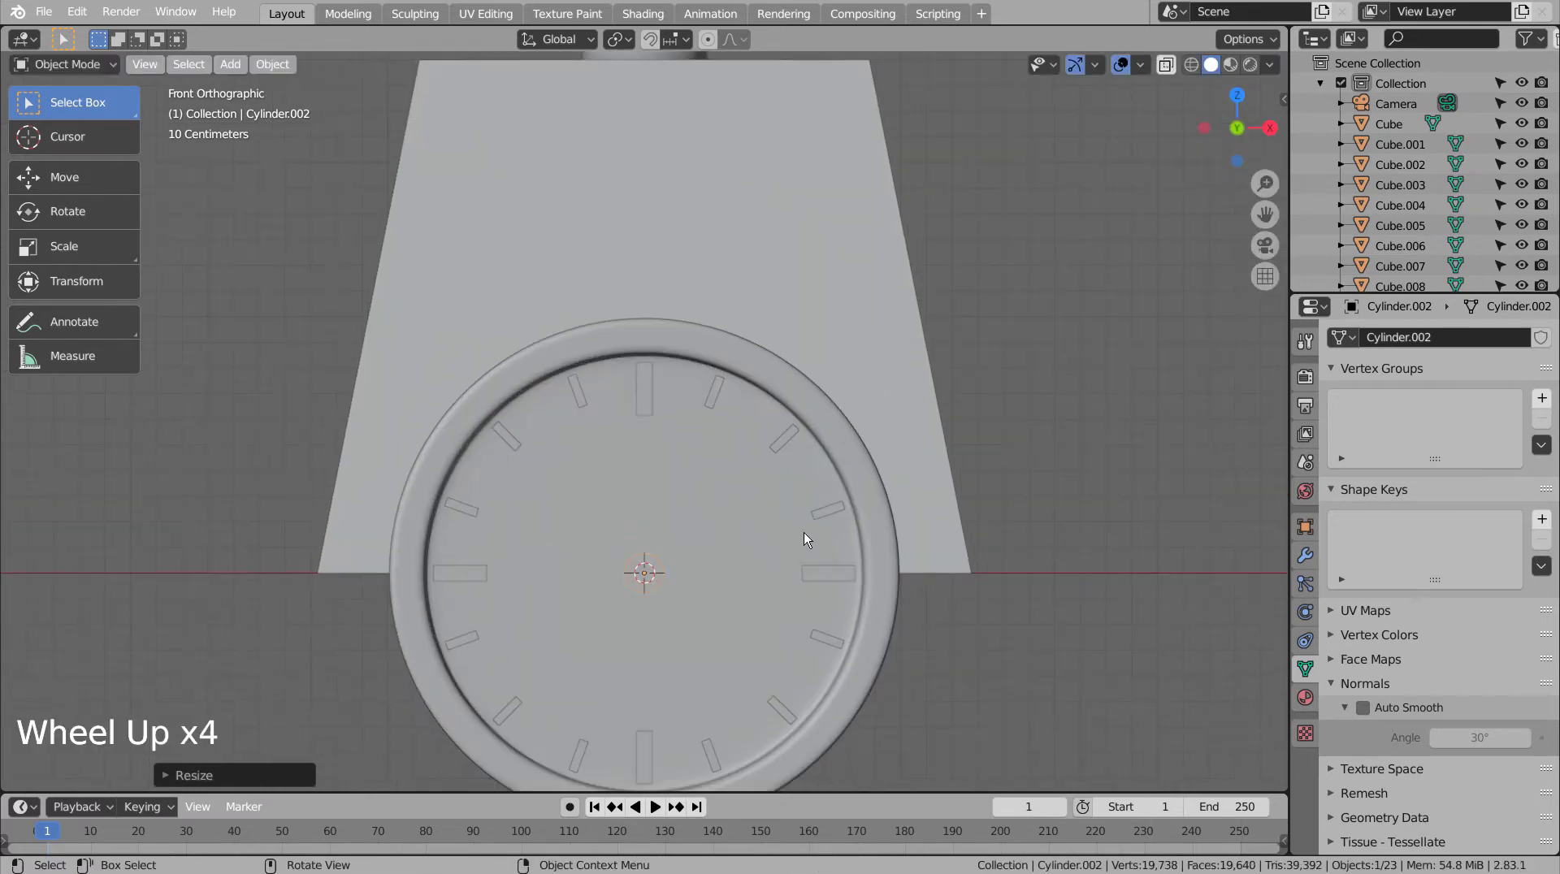
key("KP_3")
key("g")
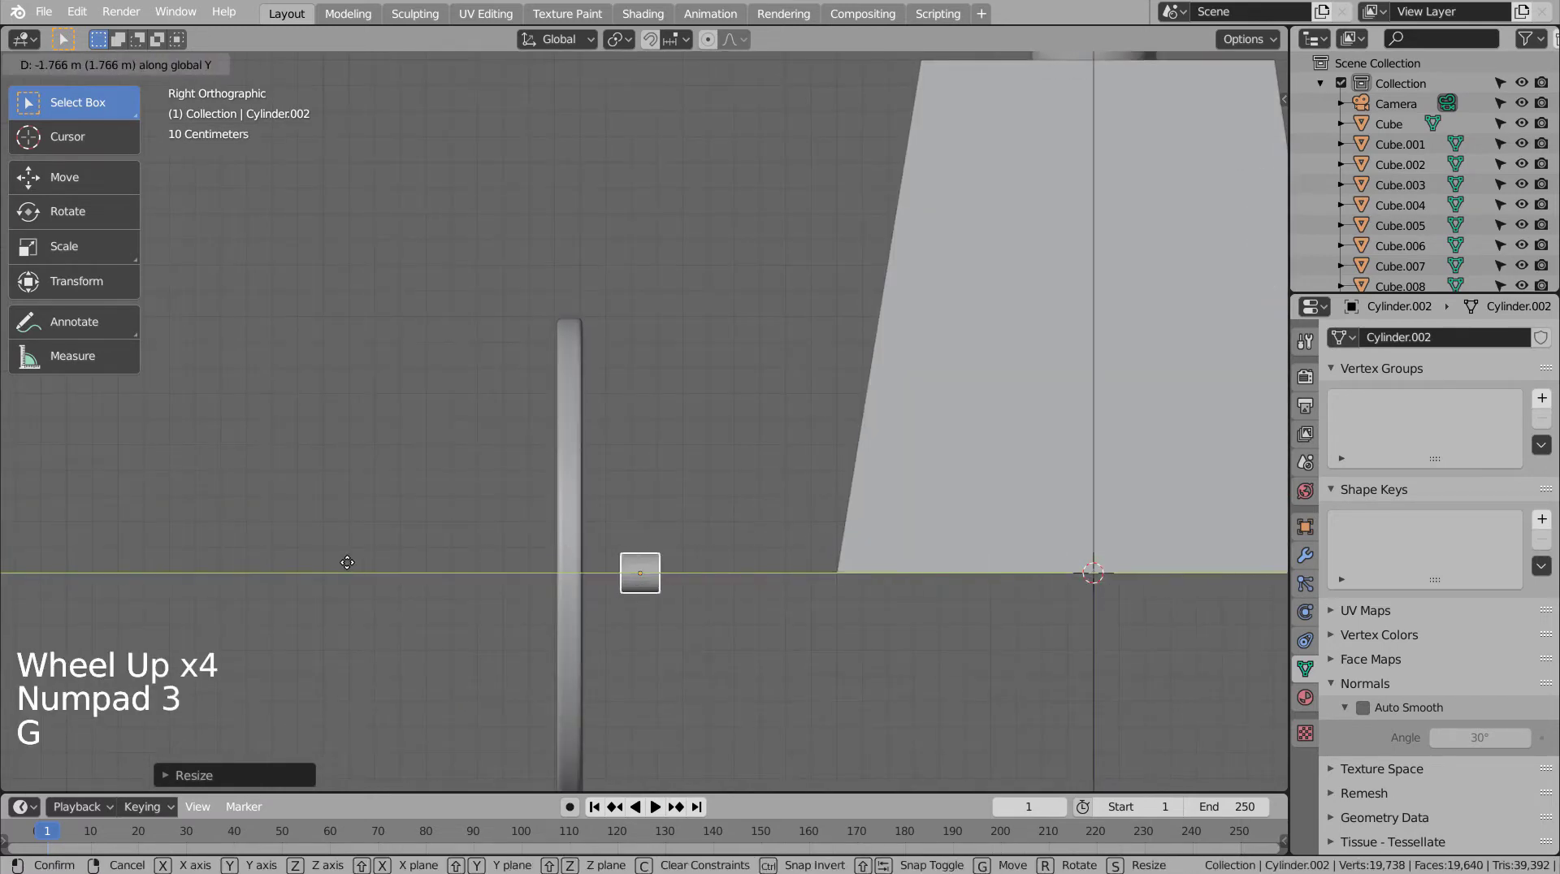
key("s")
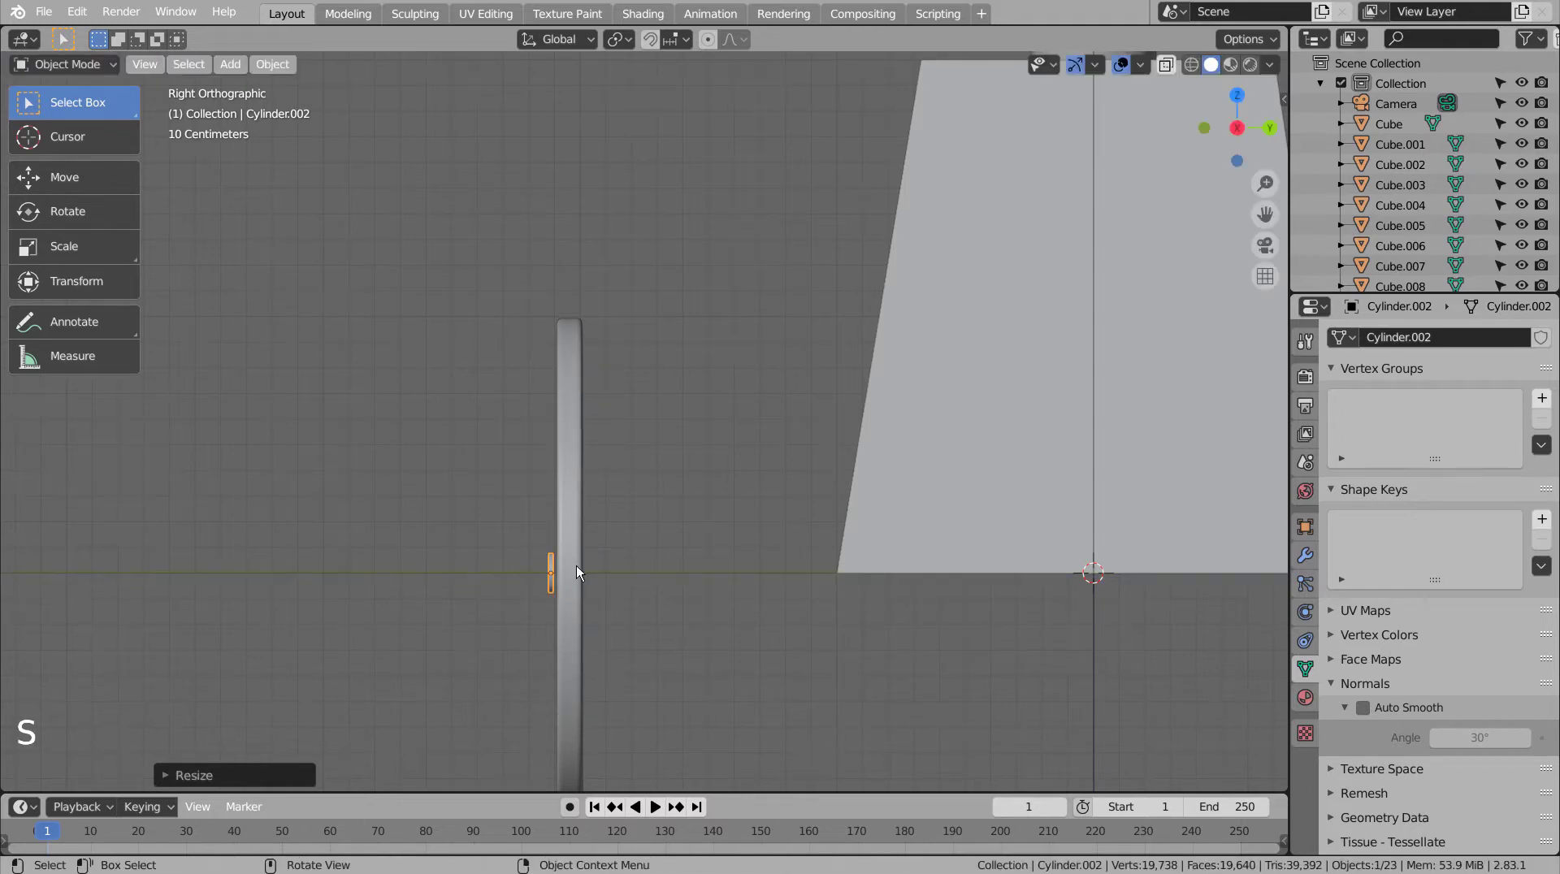
key("KP_1")
key("KP_3")
key("g")
key("shift+z")
scroll("up", 3)
middle_click(553, 603)
key("g")
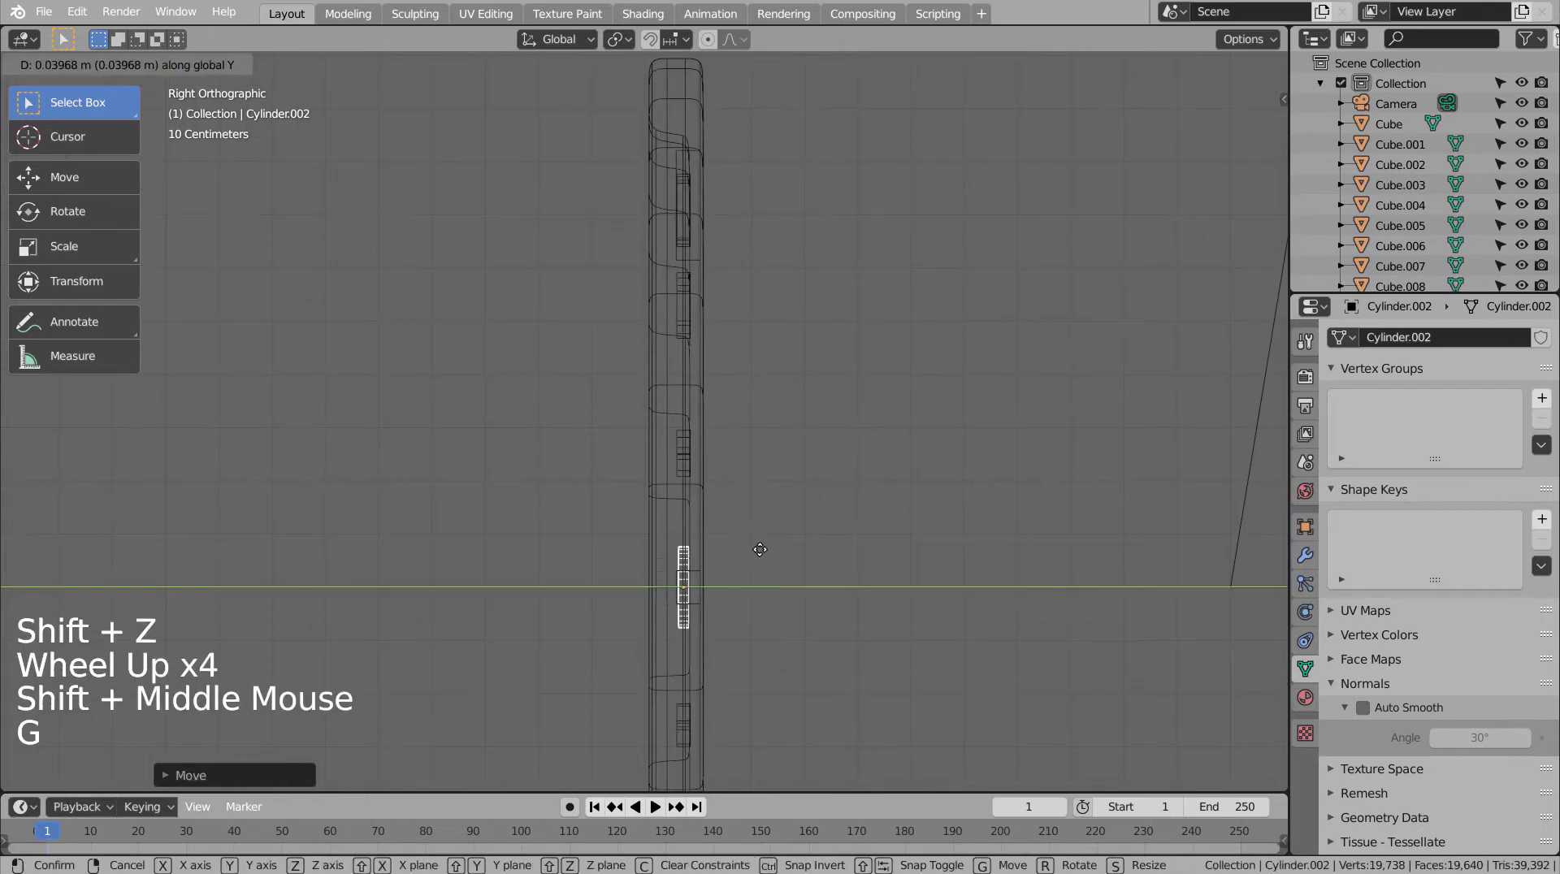
Step: Orbit around the disc to check it, then enter Edit Mode on its mesh
middle_click(768, 552)
middle_click(923, 552)
scroll("up", 3)
middle_click(688, 599)
middle_click(686, 623)
key("Tab")
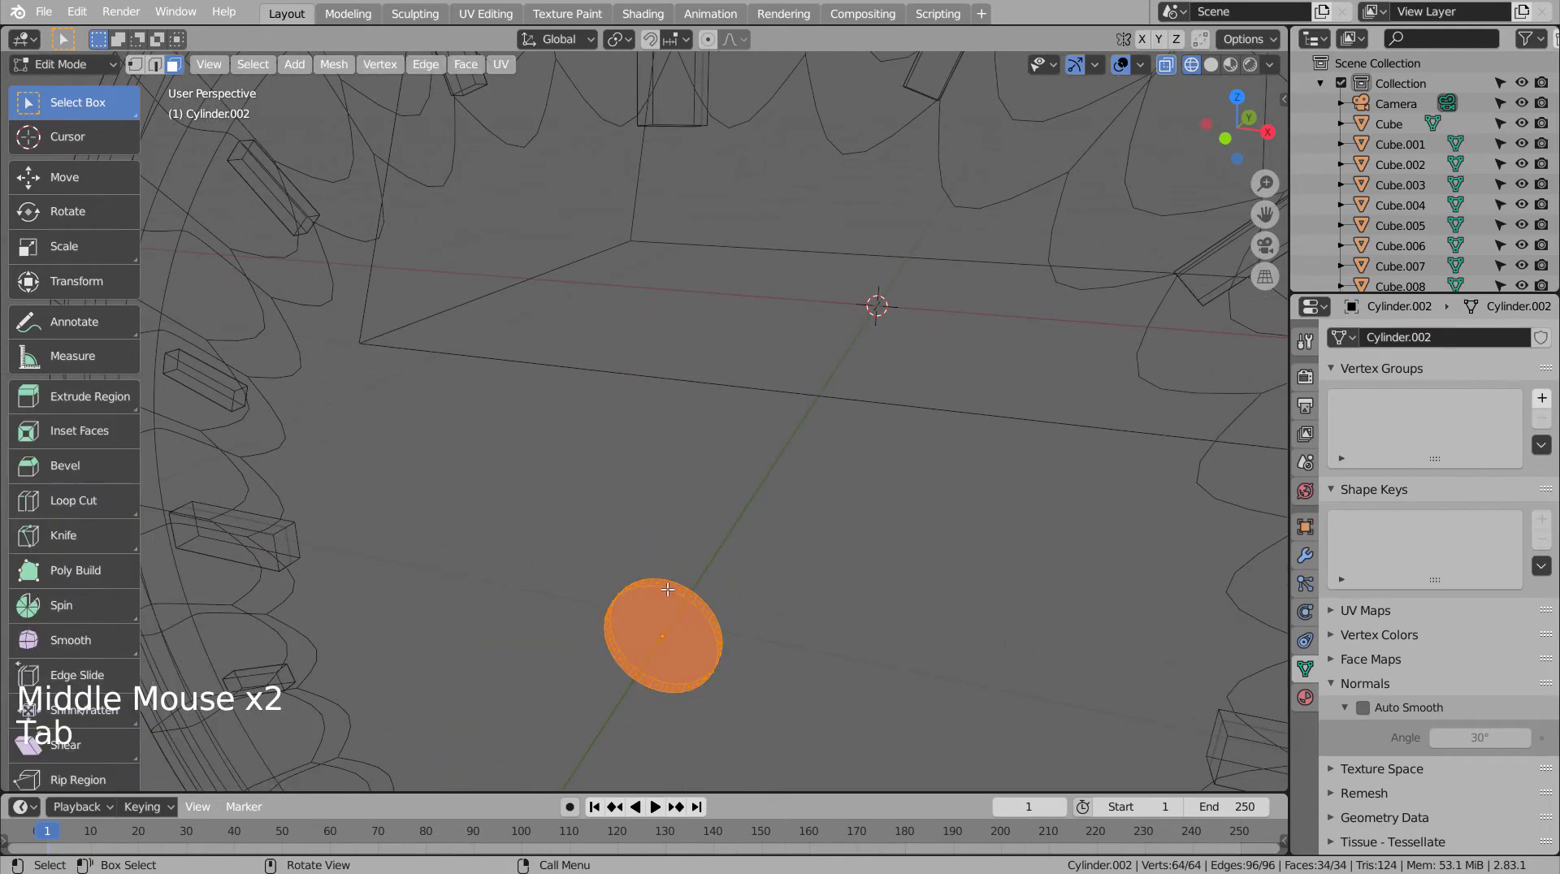
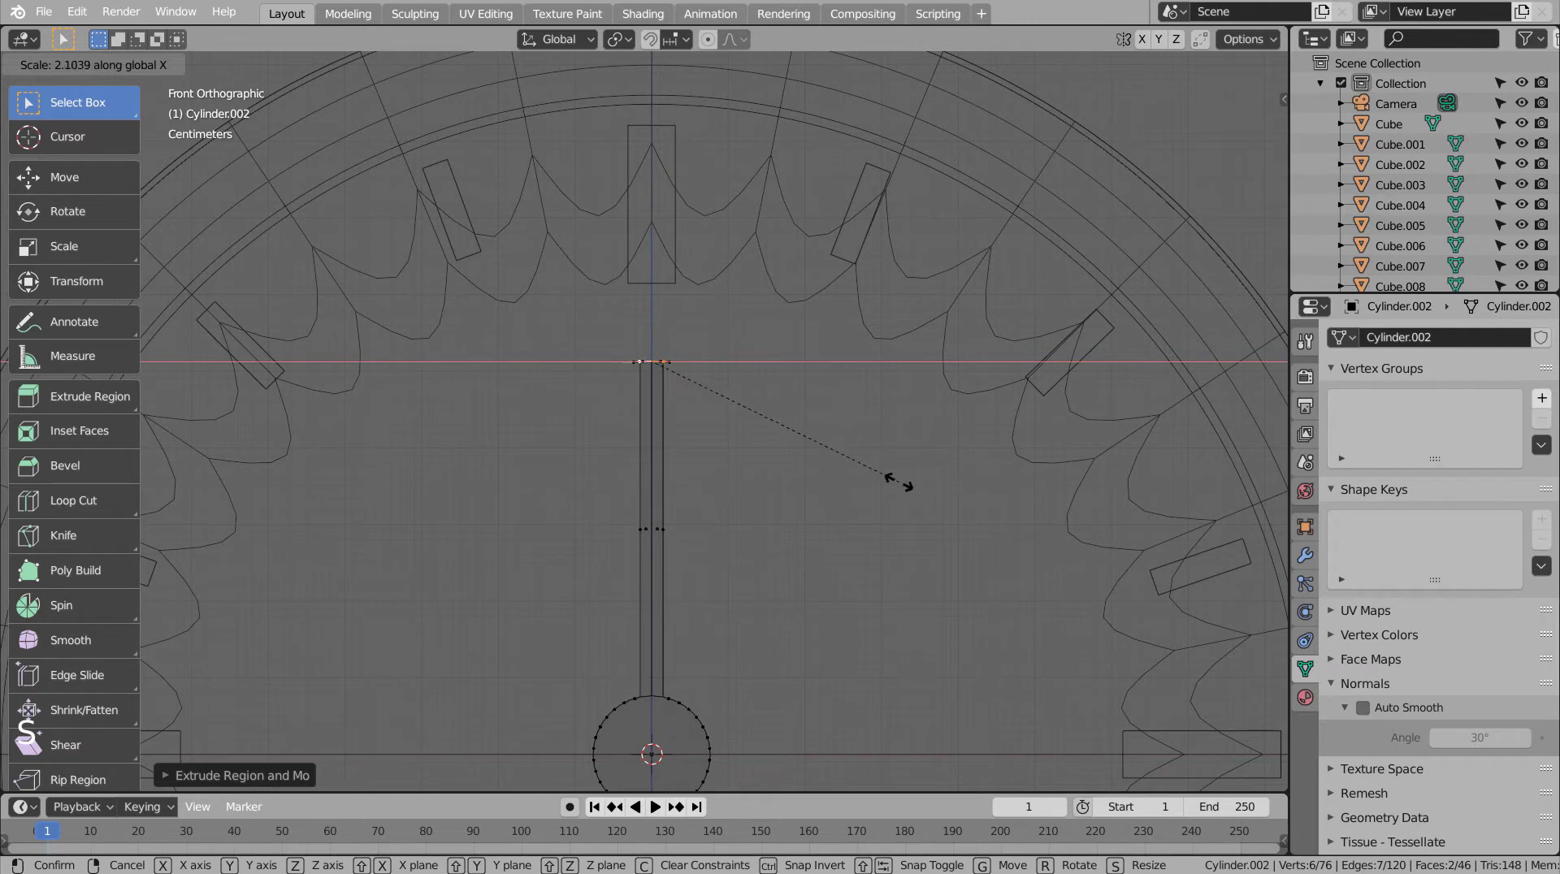
Step: Extrude the disc into a slim needle shaft and taper its raised tip to a point, leaving Edit Mode
key("e")
key("s")
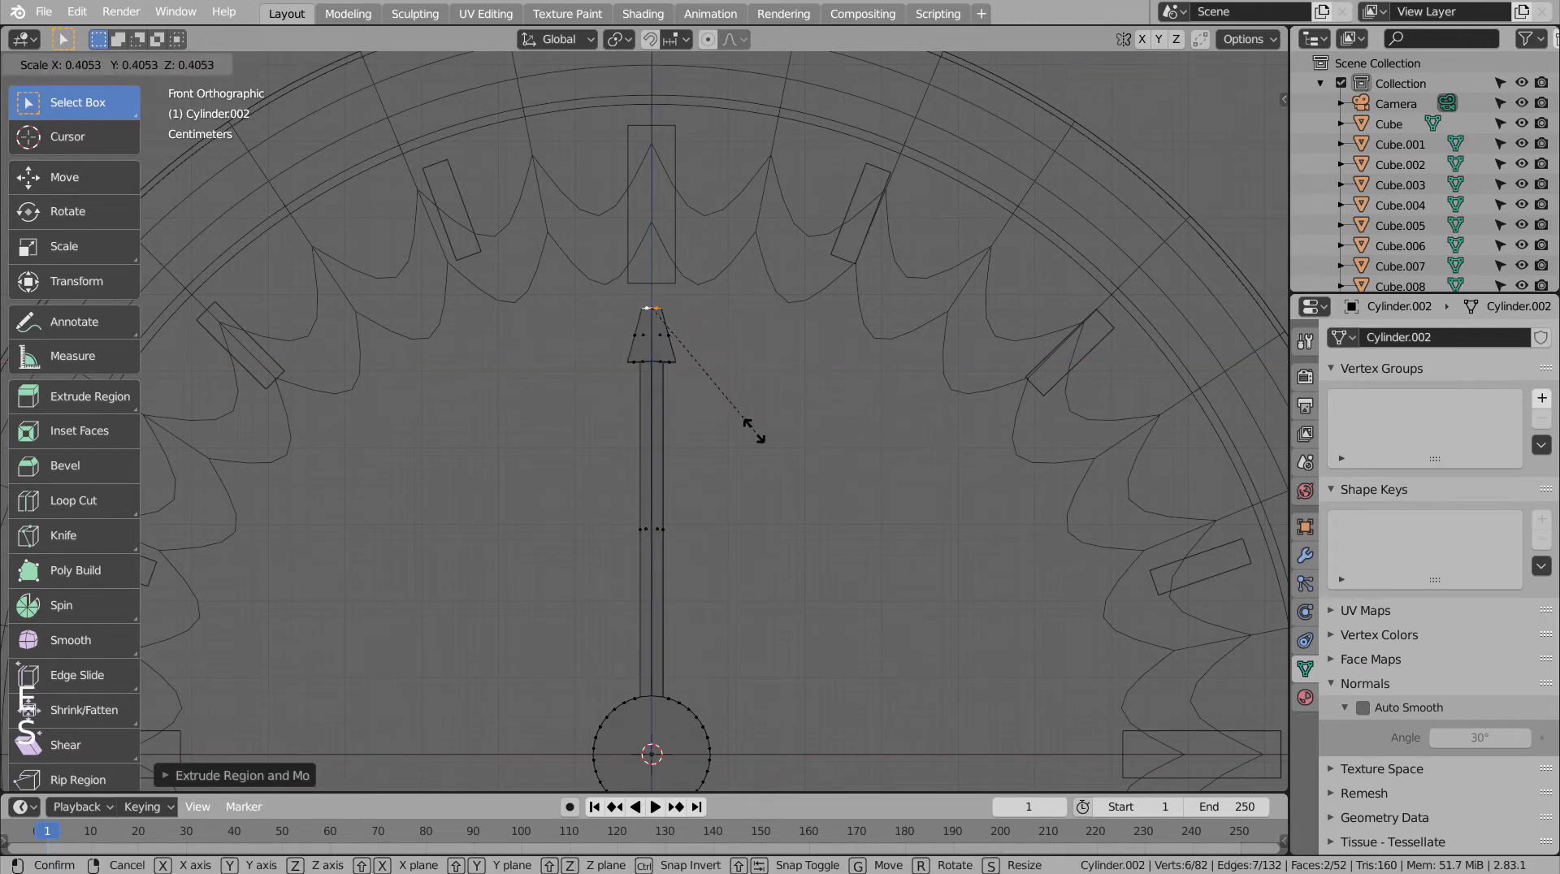
key("g")
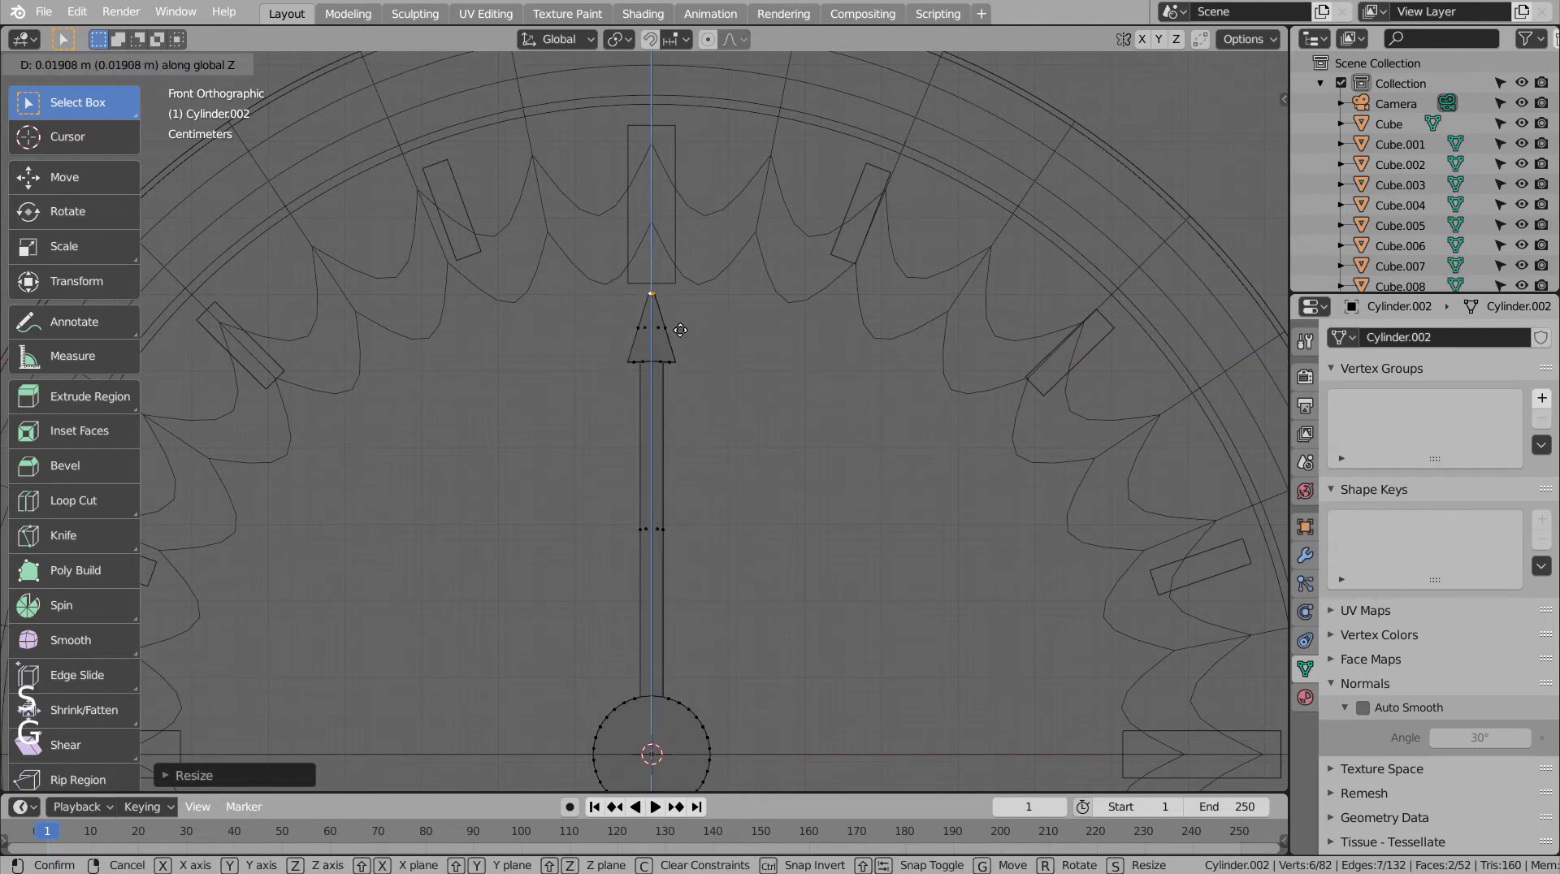
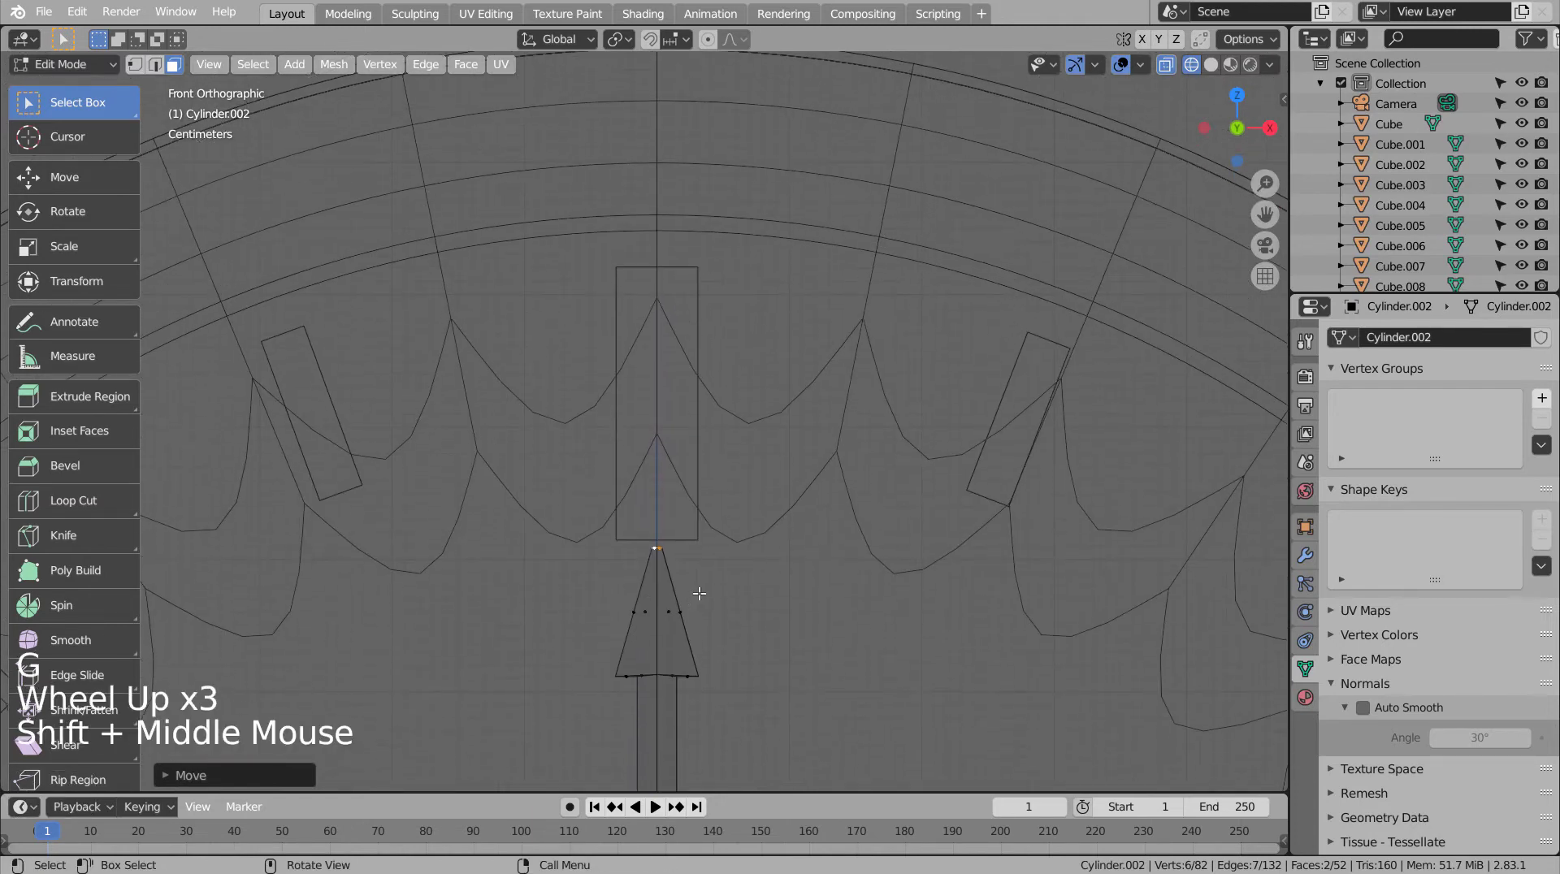
key("s")
scroll("up", 3)
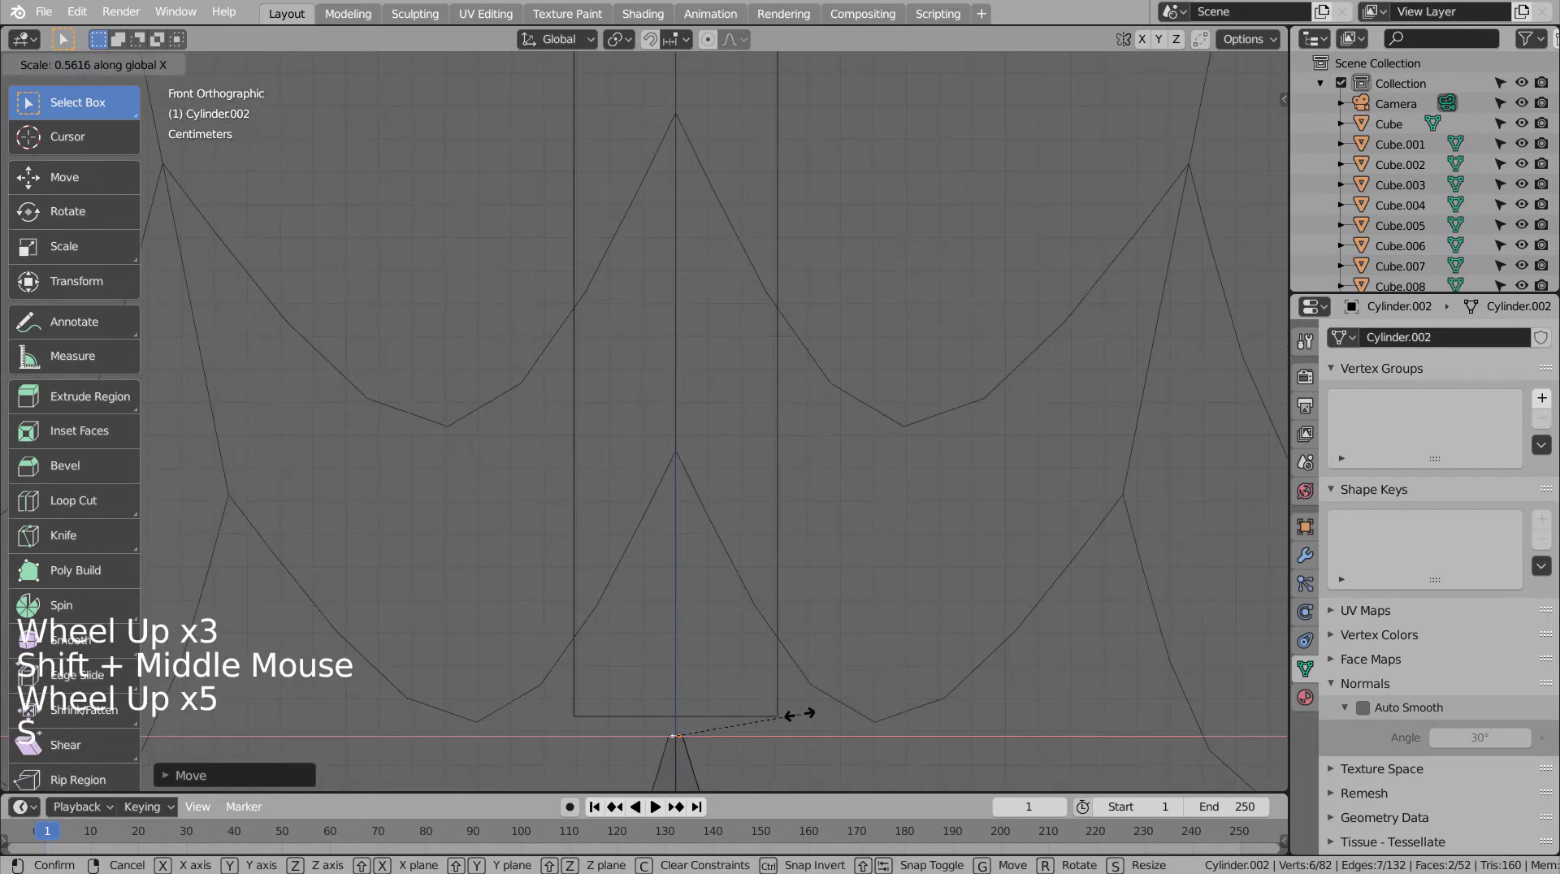
key("Tab")
Step: Return to solid shading and orbit to inspect the finished needle on the dial
scroll("down", 3)
scroll("up", 3)
scroll("down", 3)
left_click(869, 675)
key("shift+z")
left_click(870, 645)
middle_click(860, 672)
middle_click(888, 671)
middle_click(880, 670)
middle_click(878, 671)
middle_click(828, 671)
middle_click(826, 671)
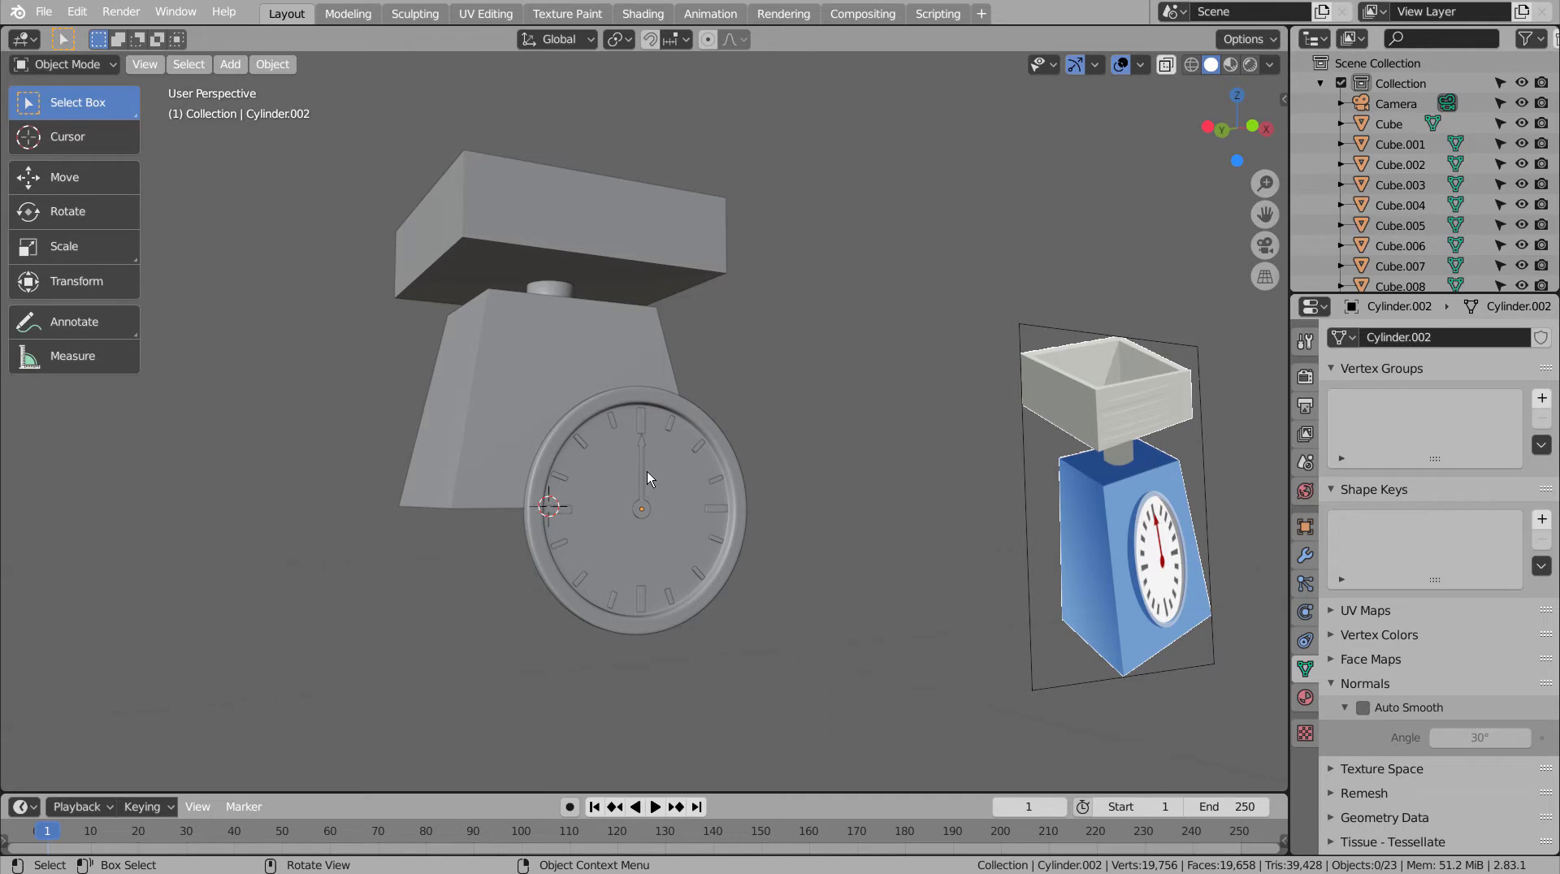
Step: Give the tray a new material with near-white Base Color and Metallic 0.945
left_click(819, 450)
left_click(690, 517)
left_click(664, 240)
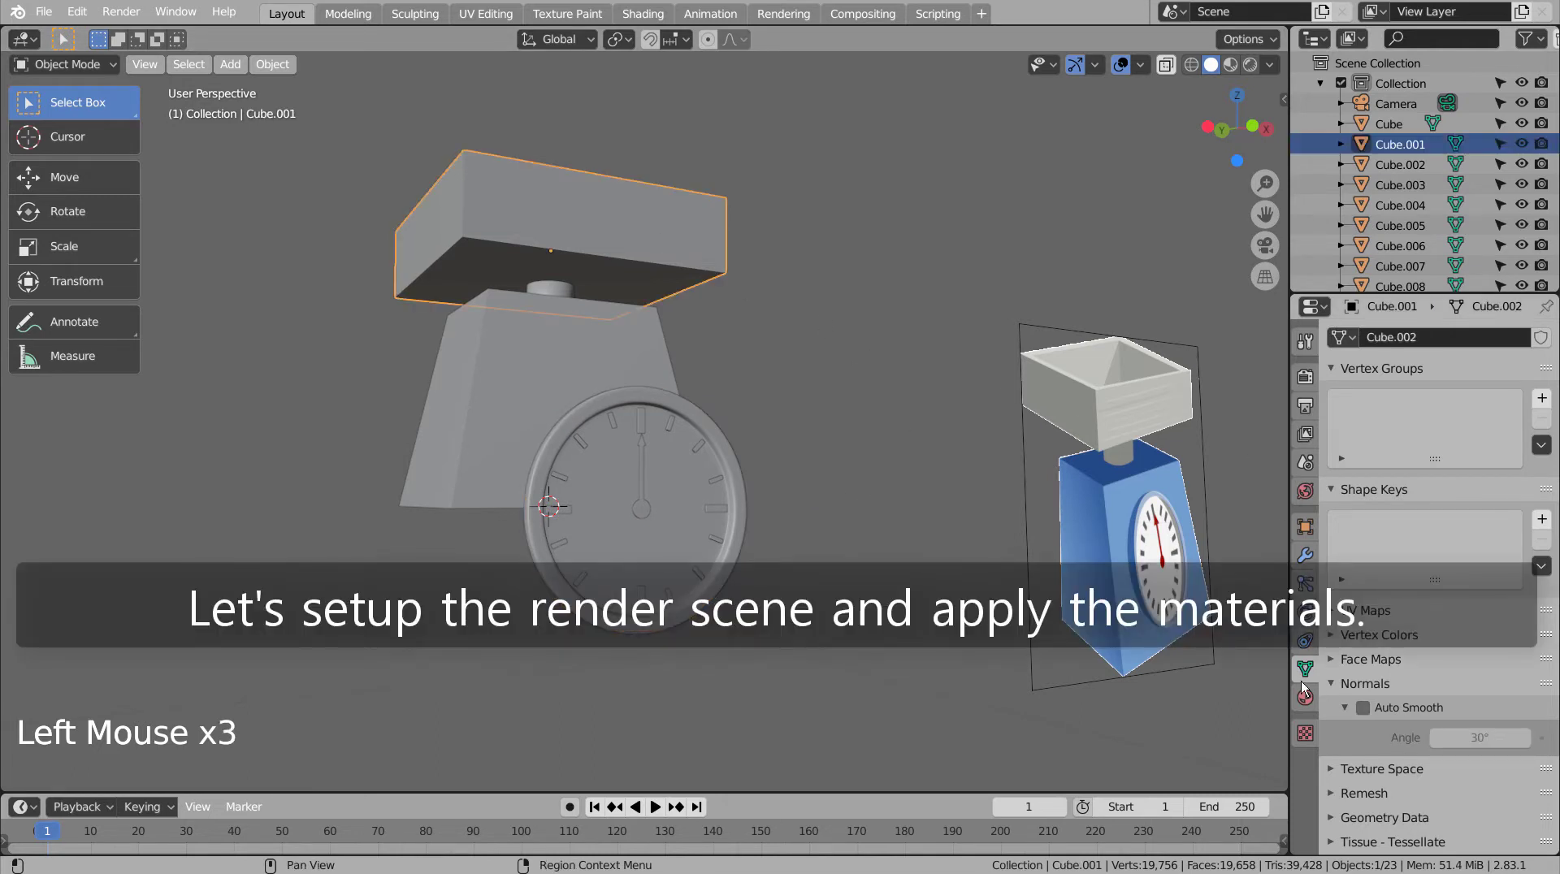
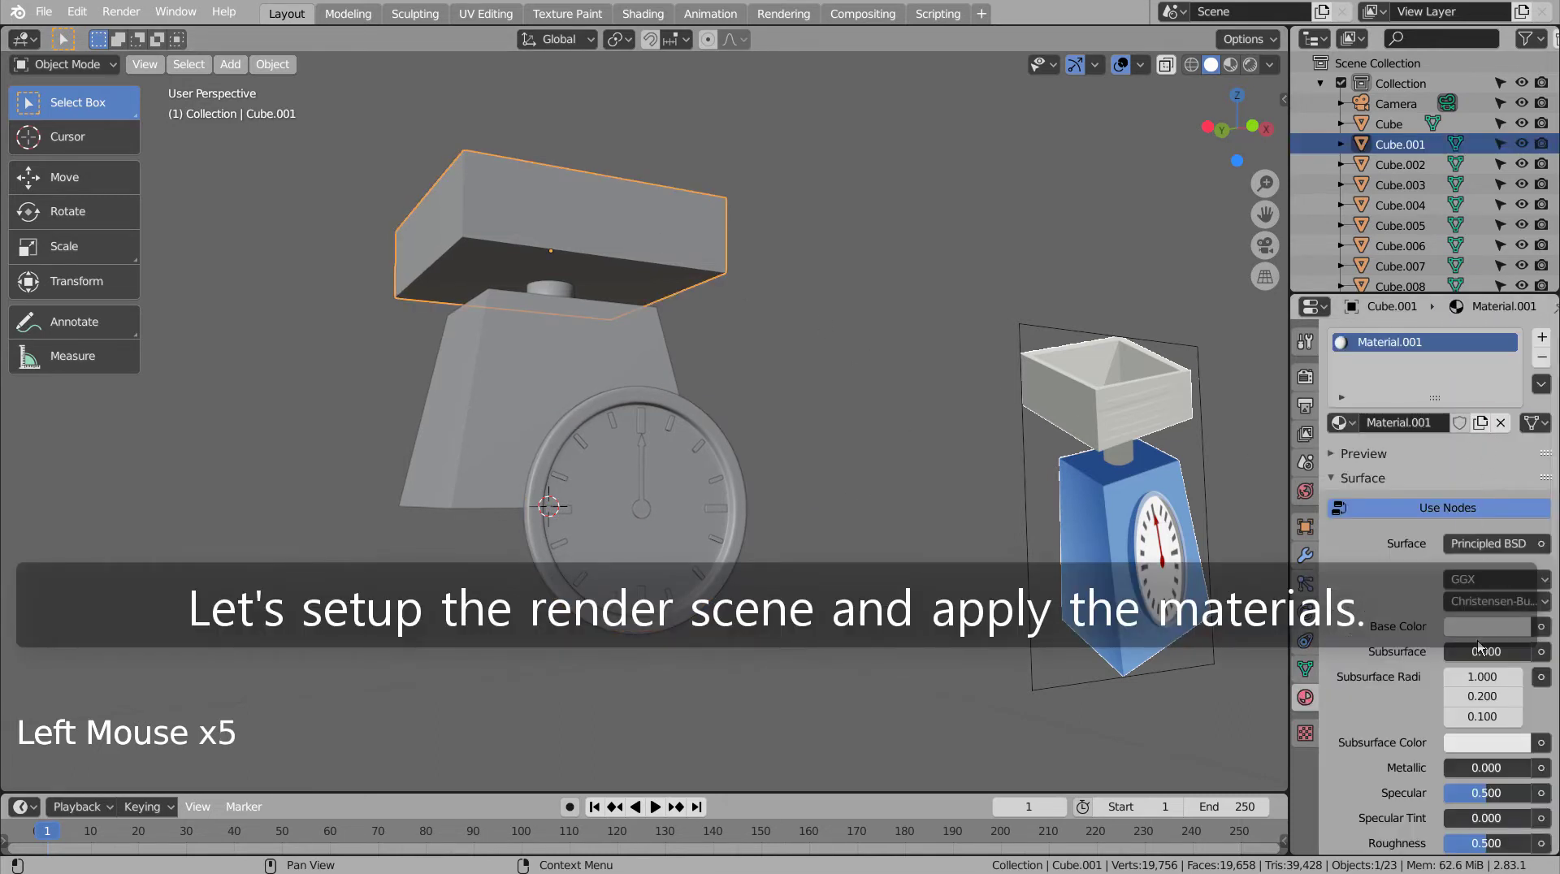
left_click(1481, 639)
left_click(1485, 629)
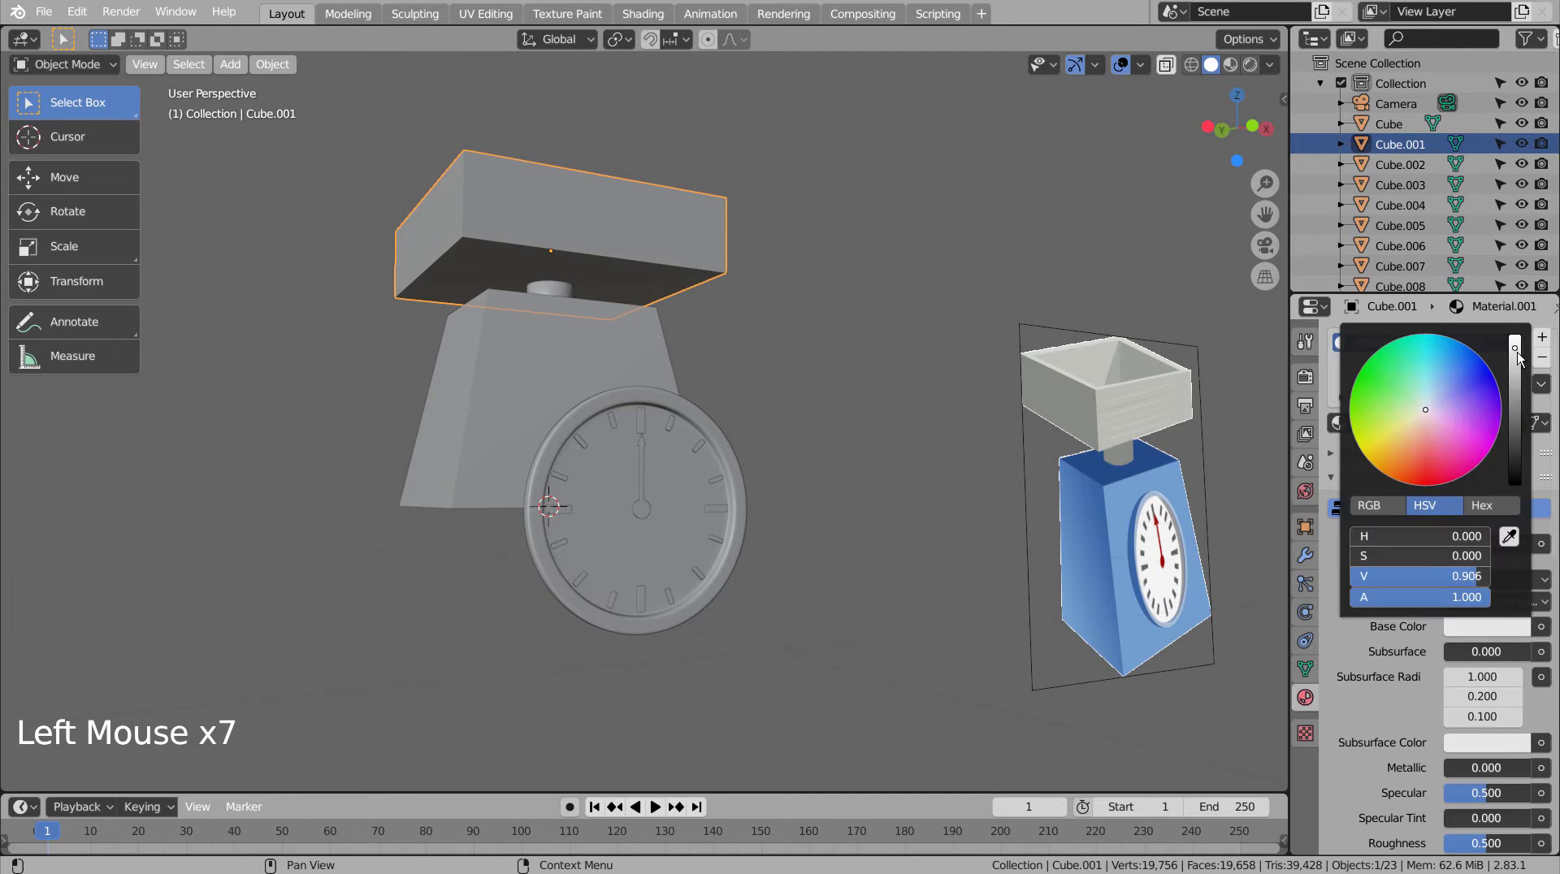
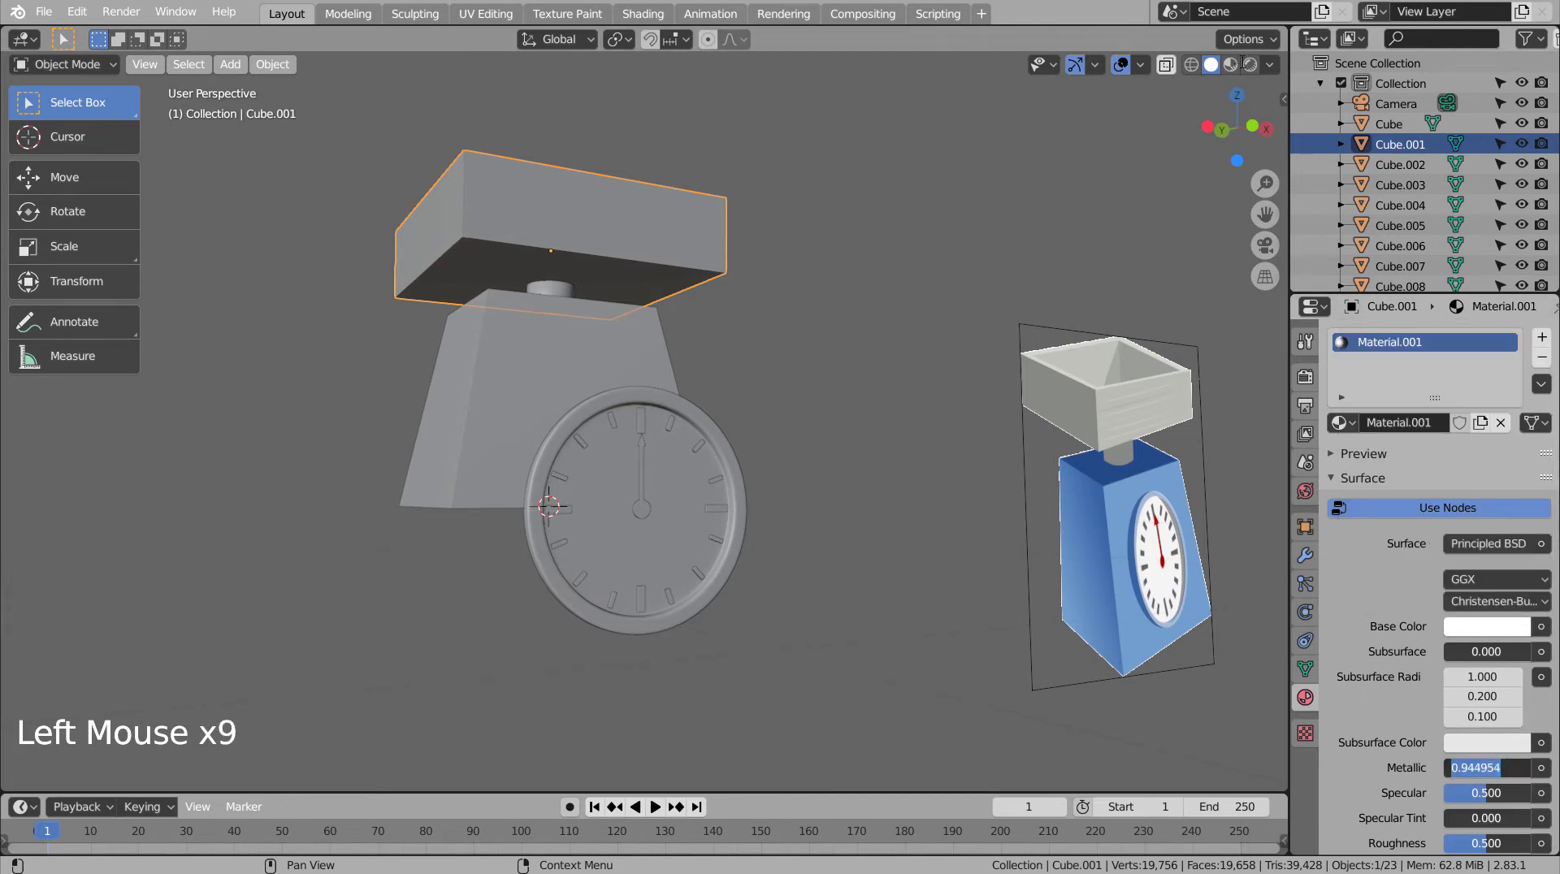
left_click(1241, 68)
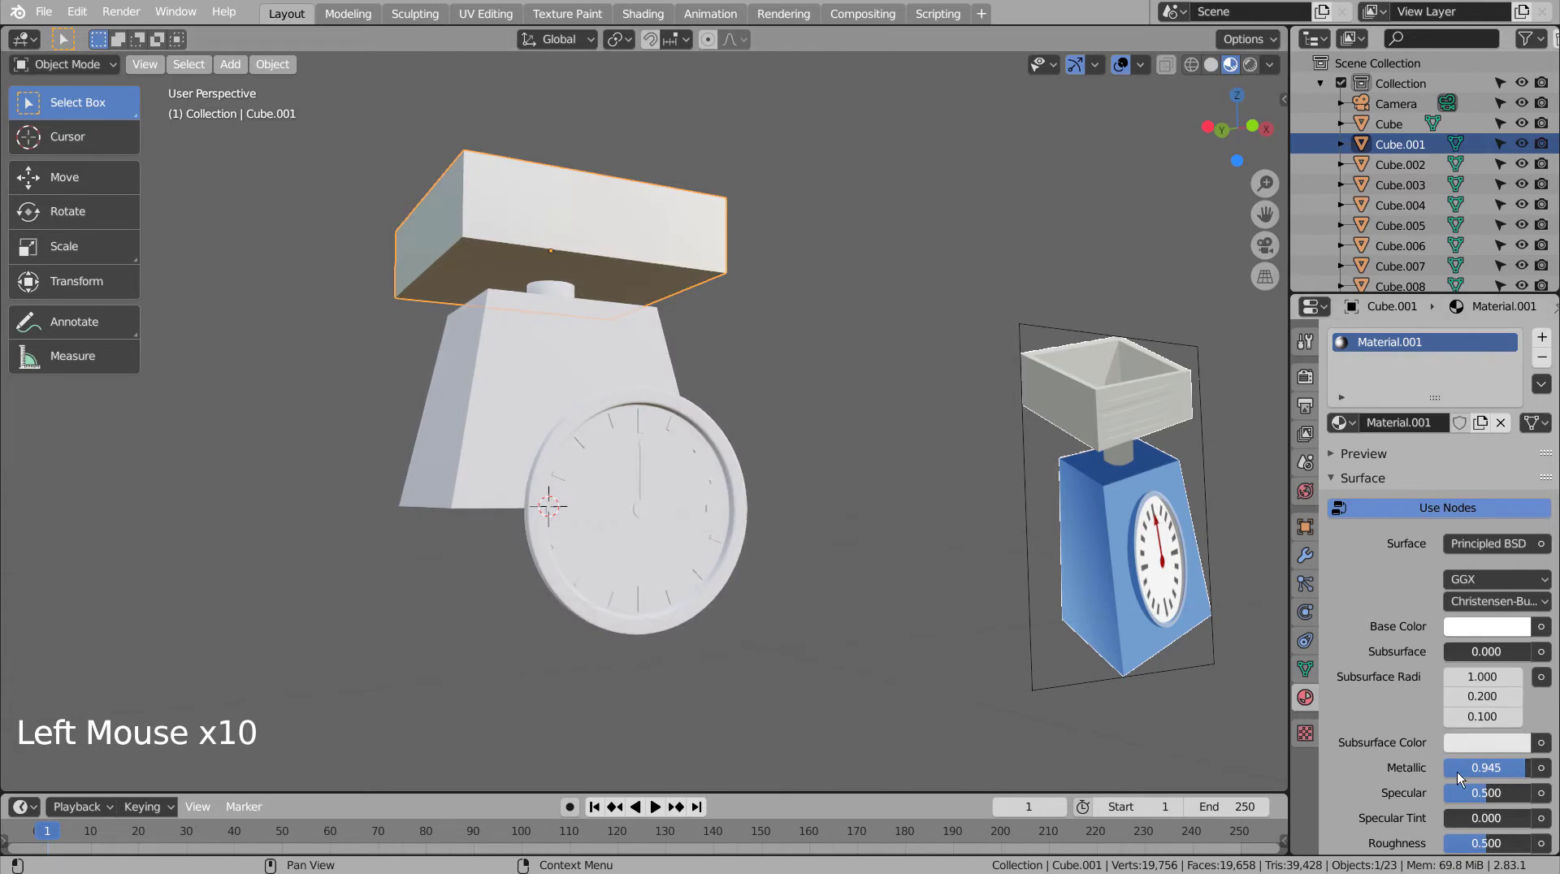
Step: In Material Preview, link the tray's material to the post and start a new material on the body
left_click(811, 366)
middle_click(807, 382)
middle_click(816, 397)
middle_click(824, 405)
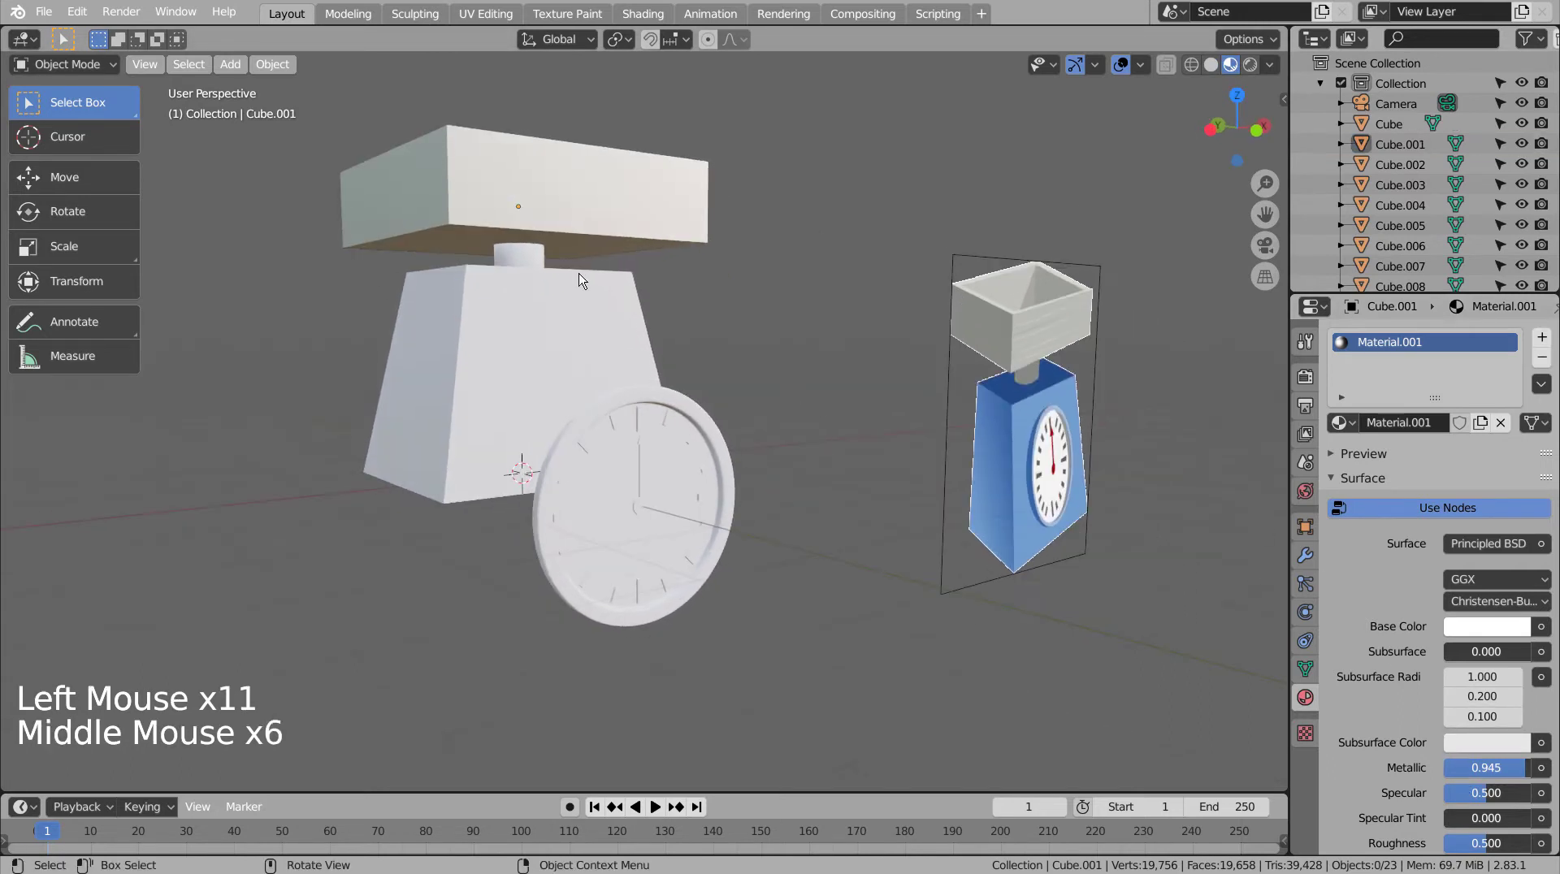
left_click(535, 262)
left_click(603, 219)
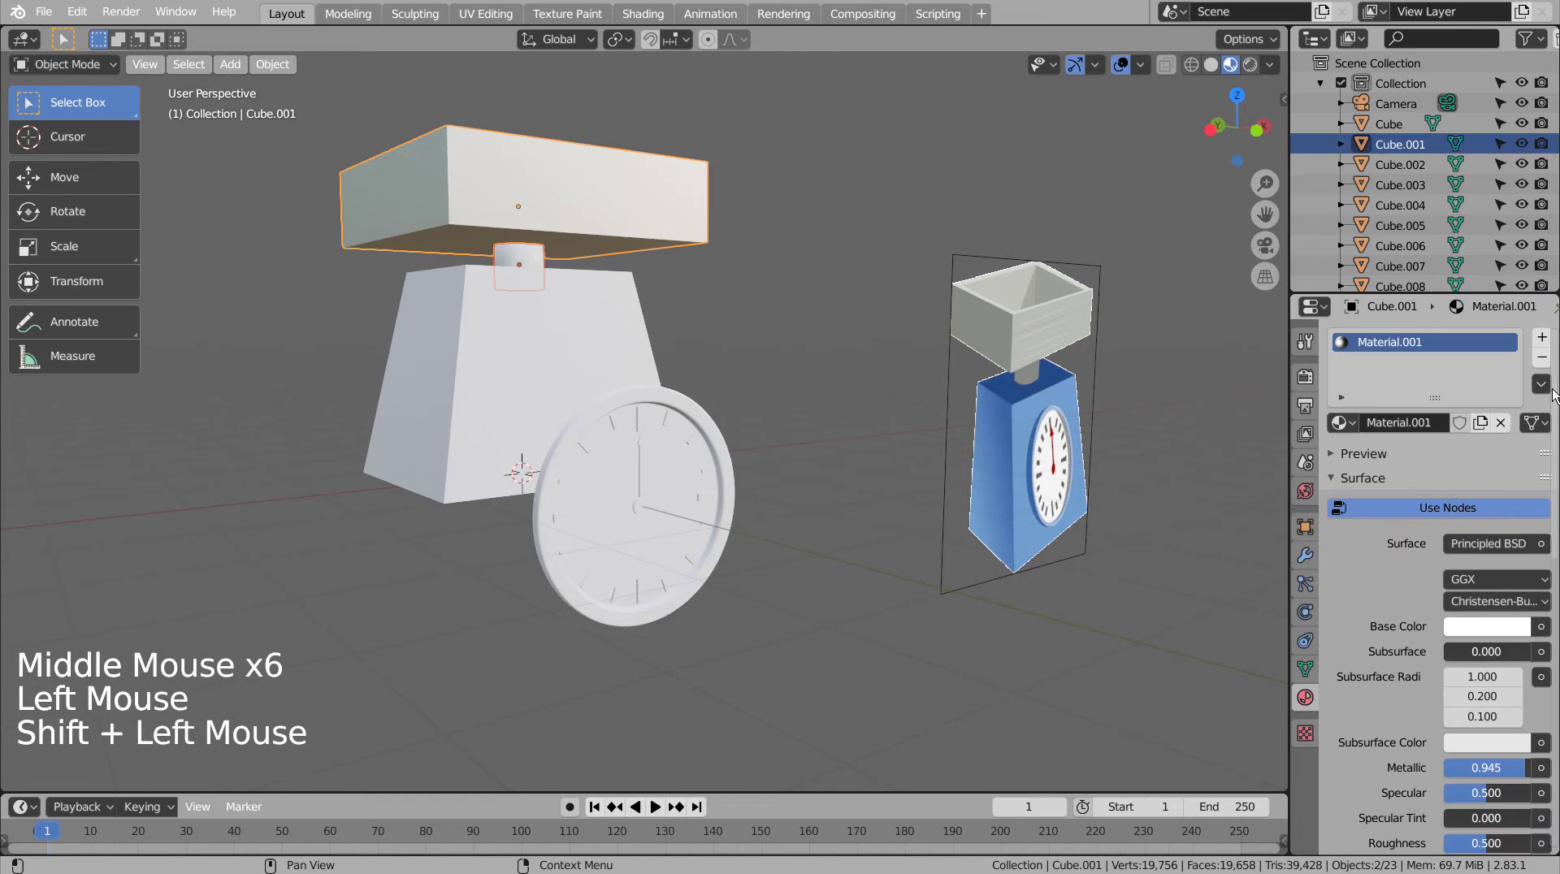
left_click(1554, 384)
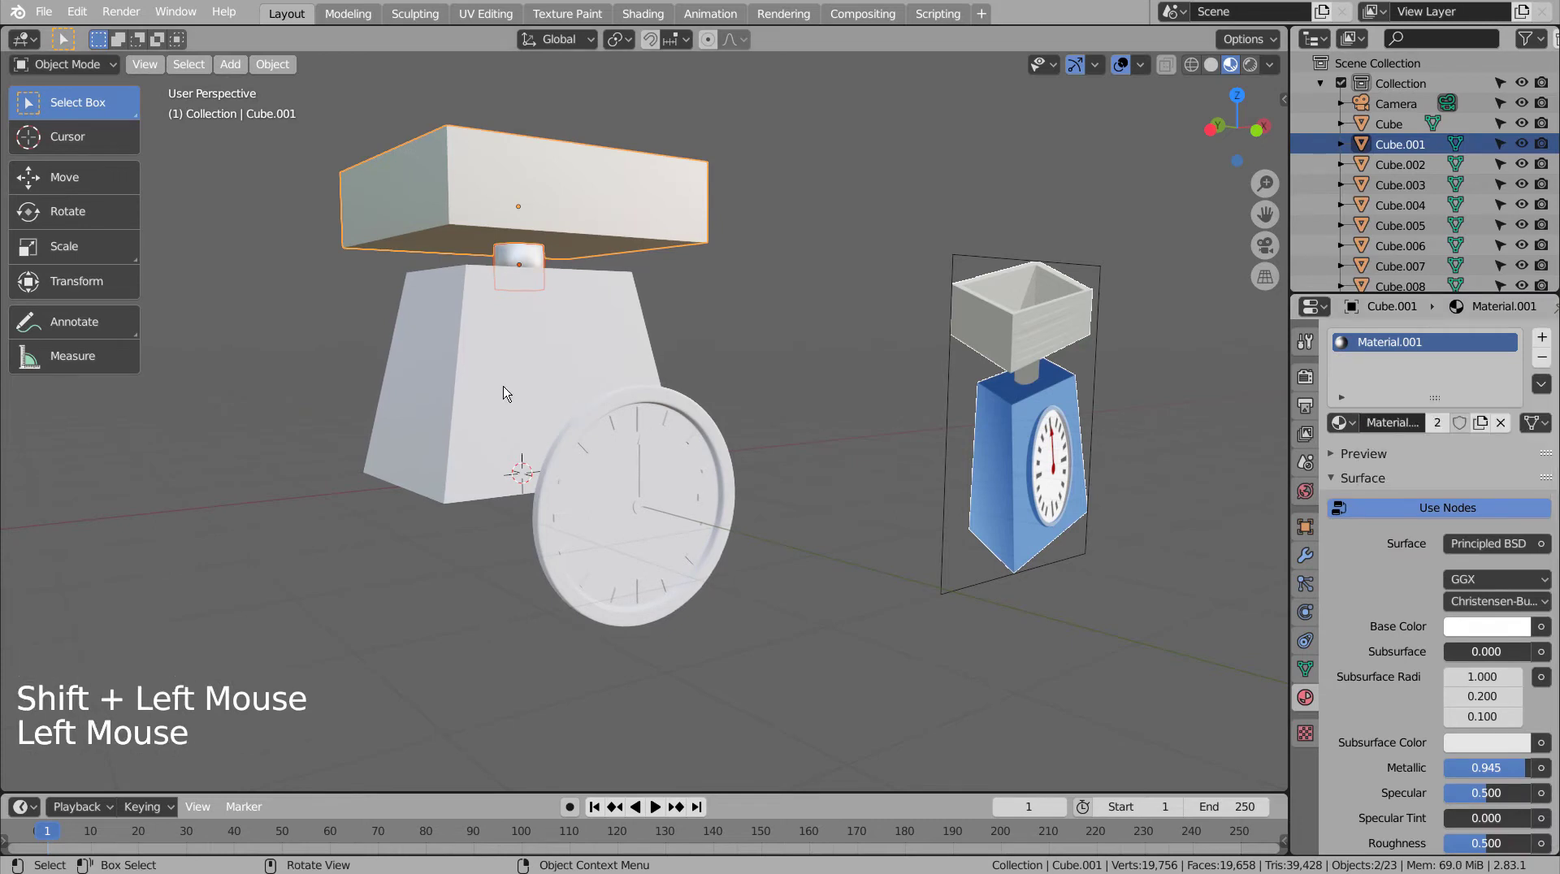
left_click(477, 377)
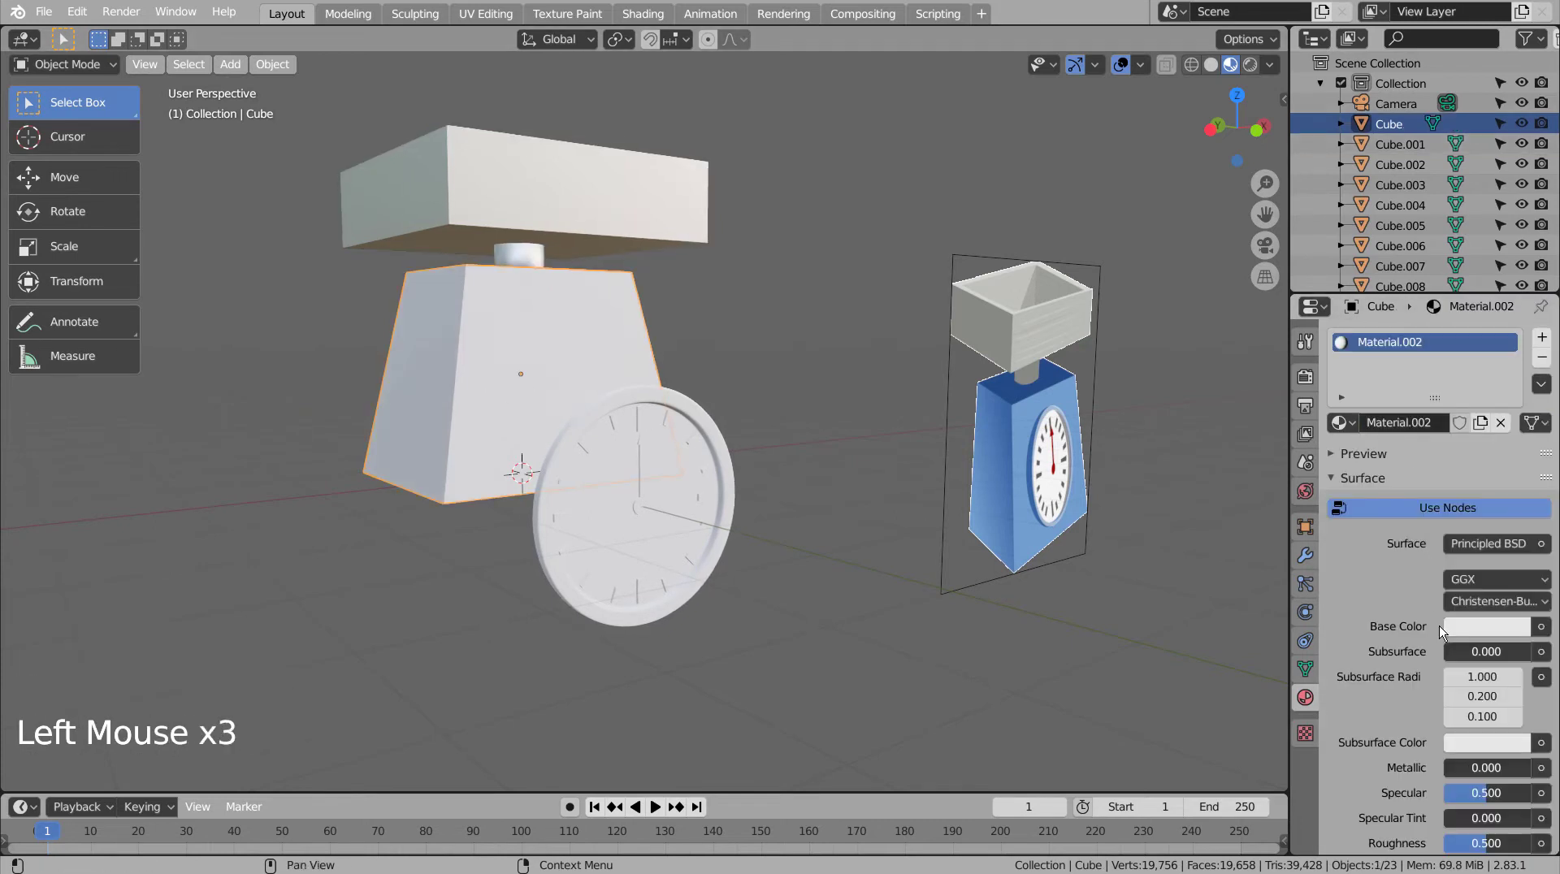
Step: Set the body's Base Color to blue and lower Roughness to about 0.13
left_click(1483, 633)
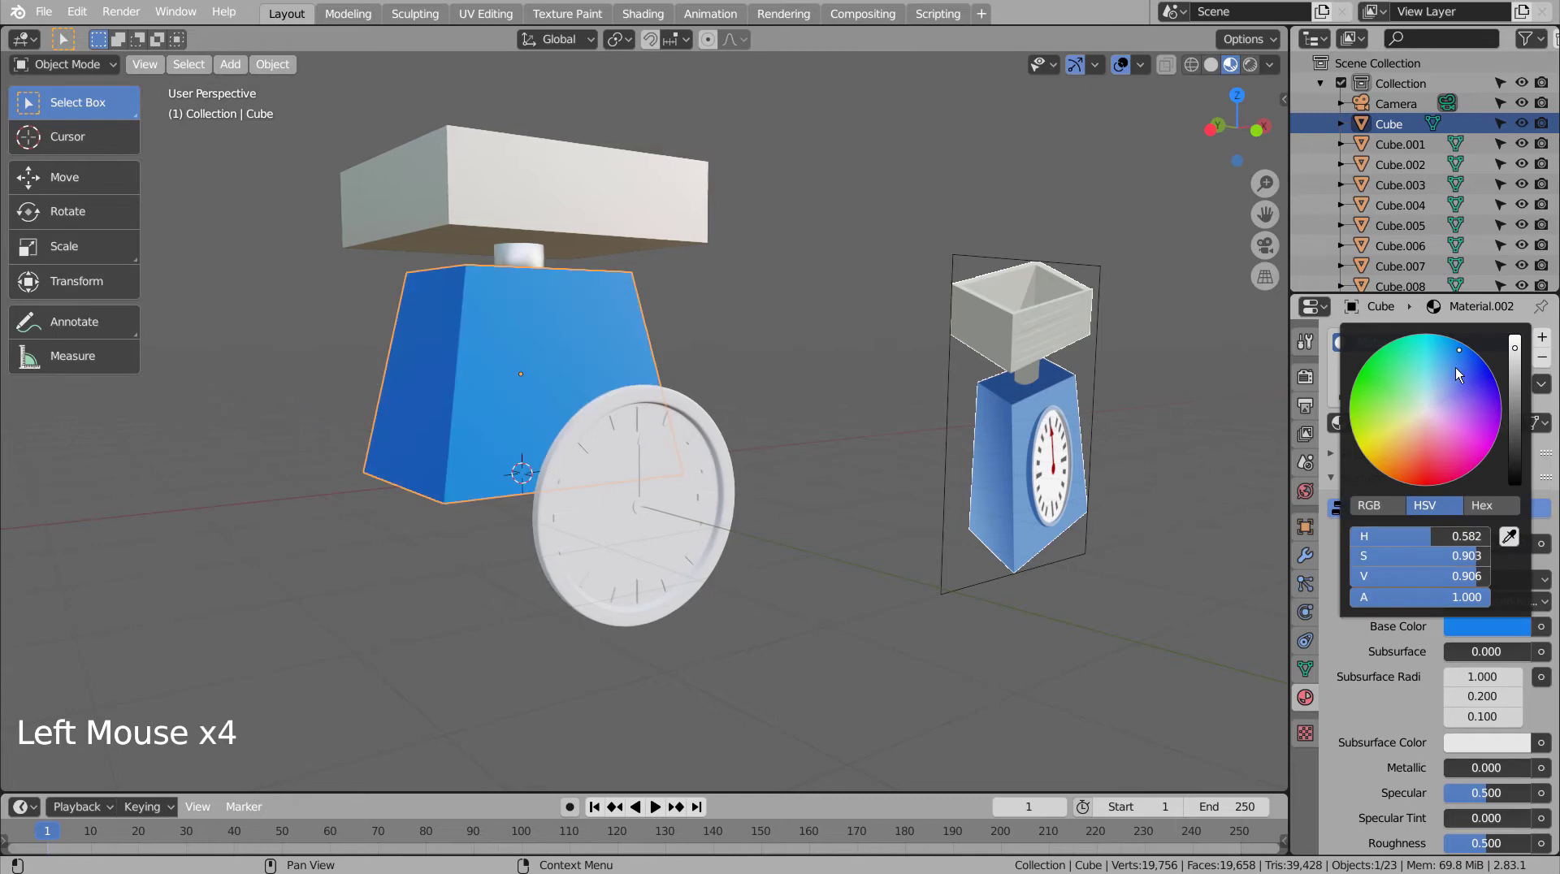
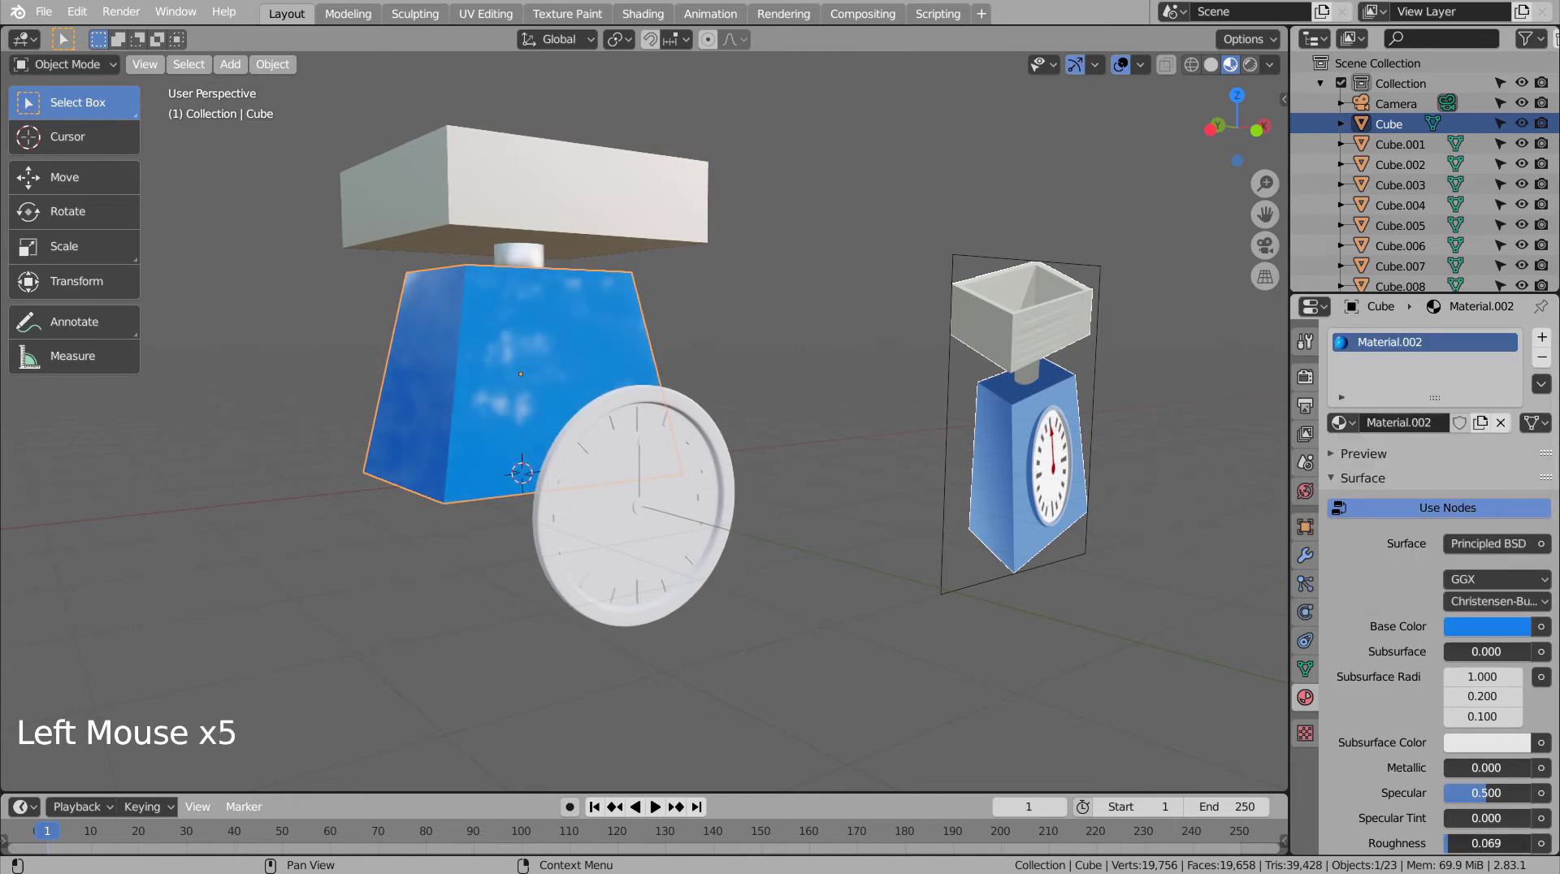
middle_click(899, 603)
middle_click(945, 598)
middle_click(905, 619)
middle_click(903, 620)
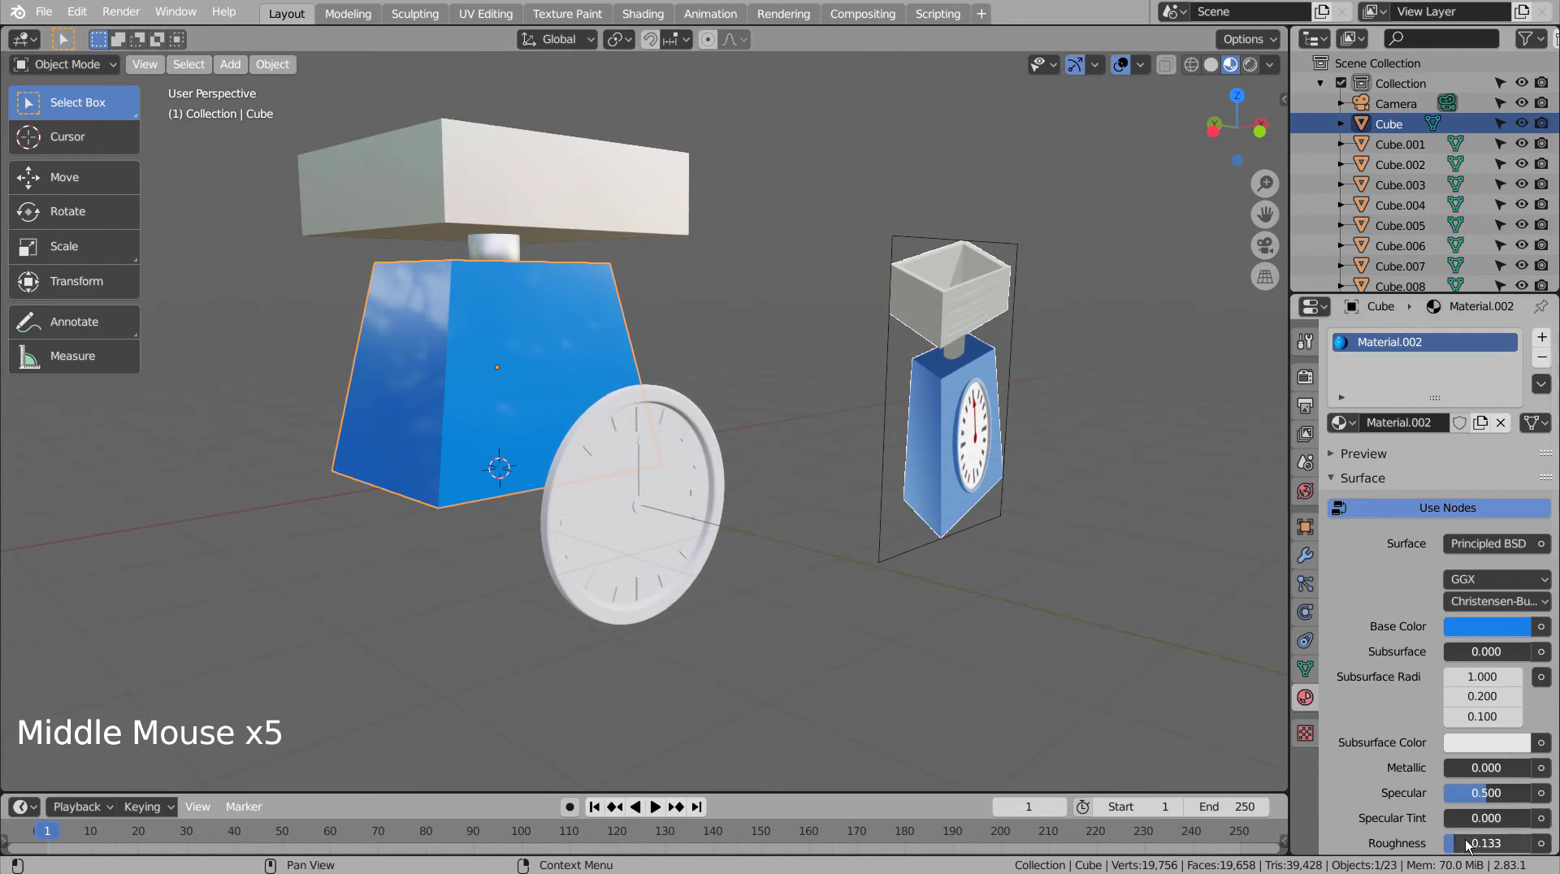
left_click(1468, 844)
left_click(831, 558)
Step: Inspect the glossy blue body, then give the dial disc its own new material
middle_click(811, 582)
middle_click(817, 580)
middle_click(870, 598)
middle_click(863, 587)
middle_click(890, 591)
middle_click(913, 593)
middle_click(862, 572)
left_click(698, 424)
left_click(1424, 426)
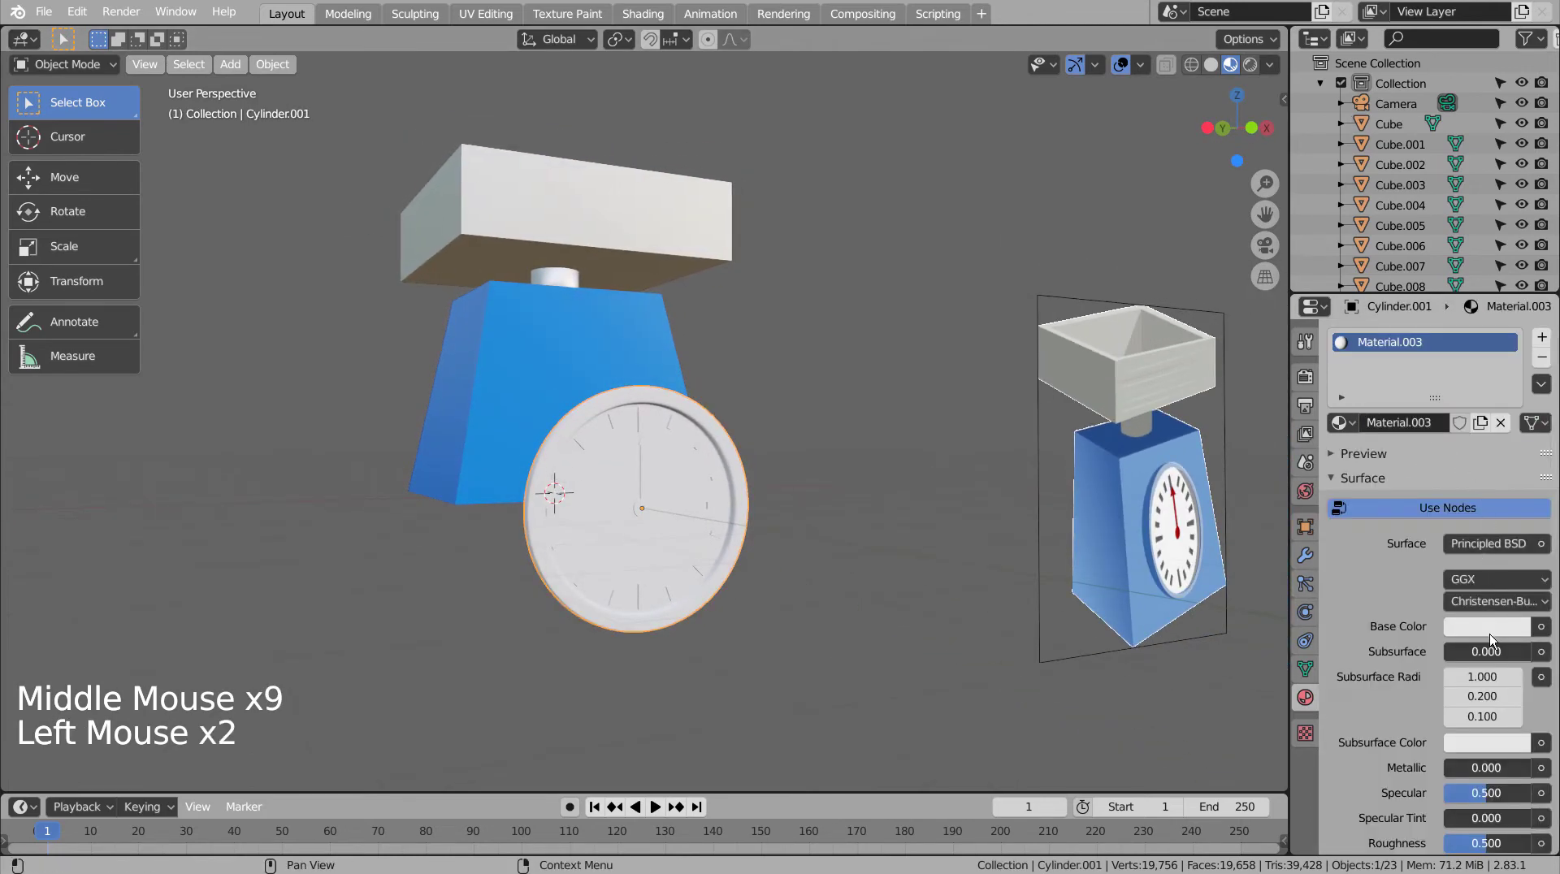
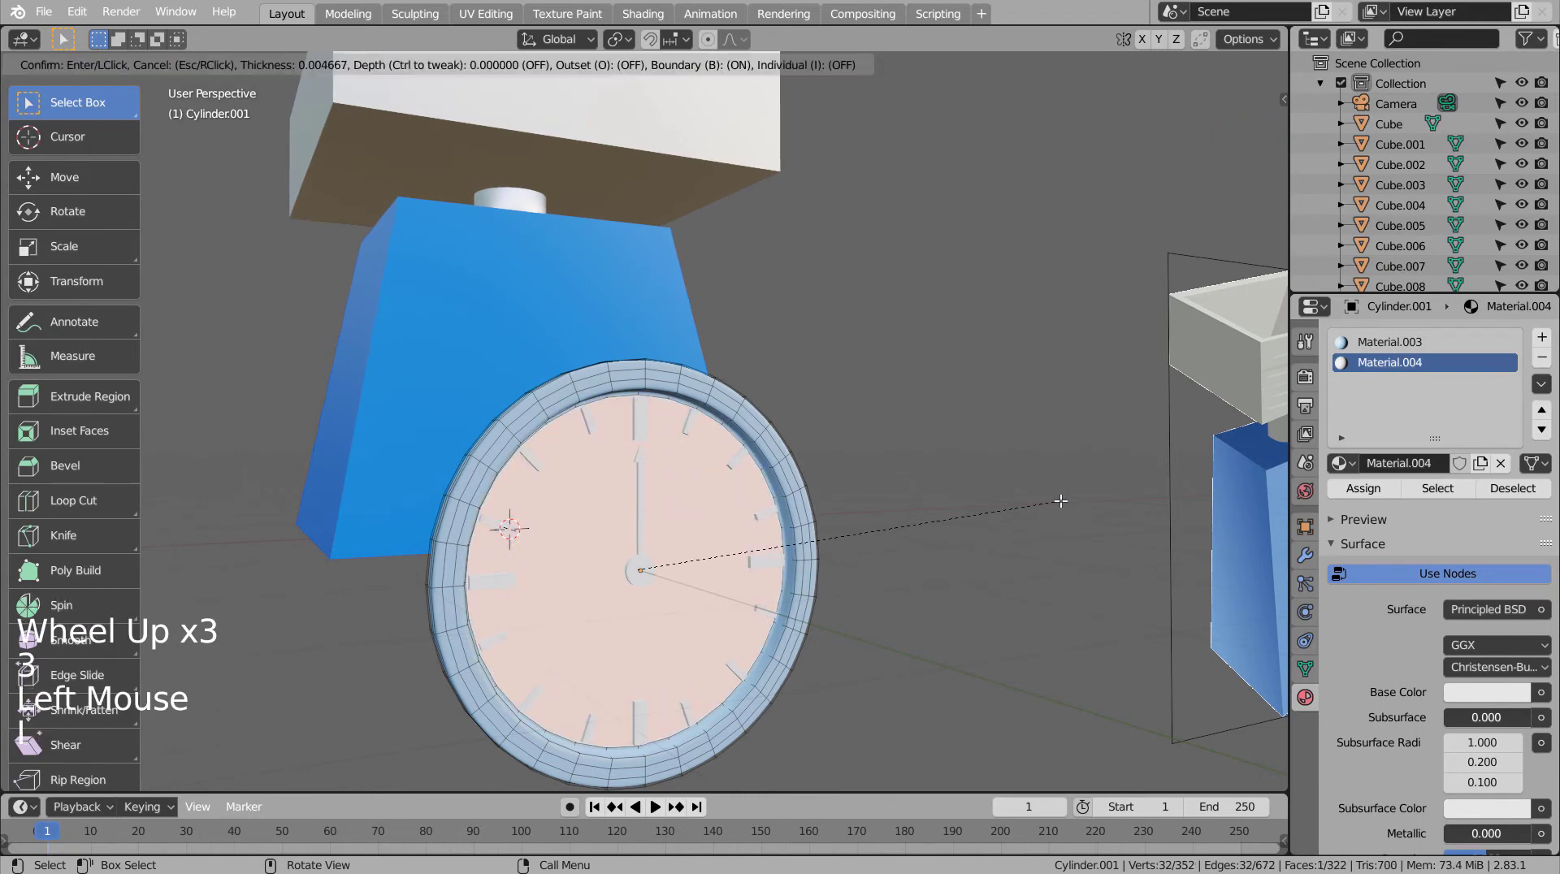
Step: Assign light-blue Material.004 to the dial's inset rim faces, leaving the face white
key("Tab")
left_click(1067, 509)
scroll("down", 3)
scroll("up", 3)
scroll("up", 3)
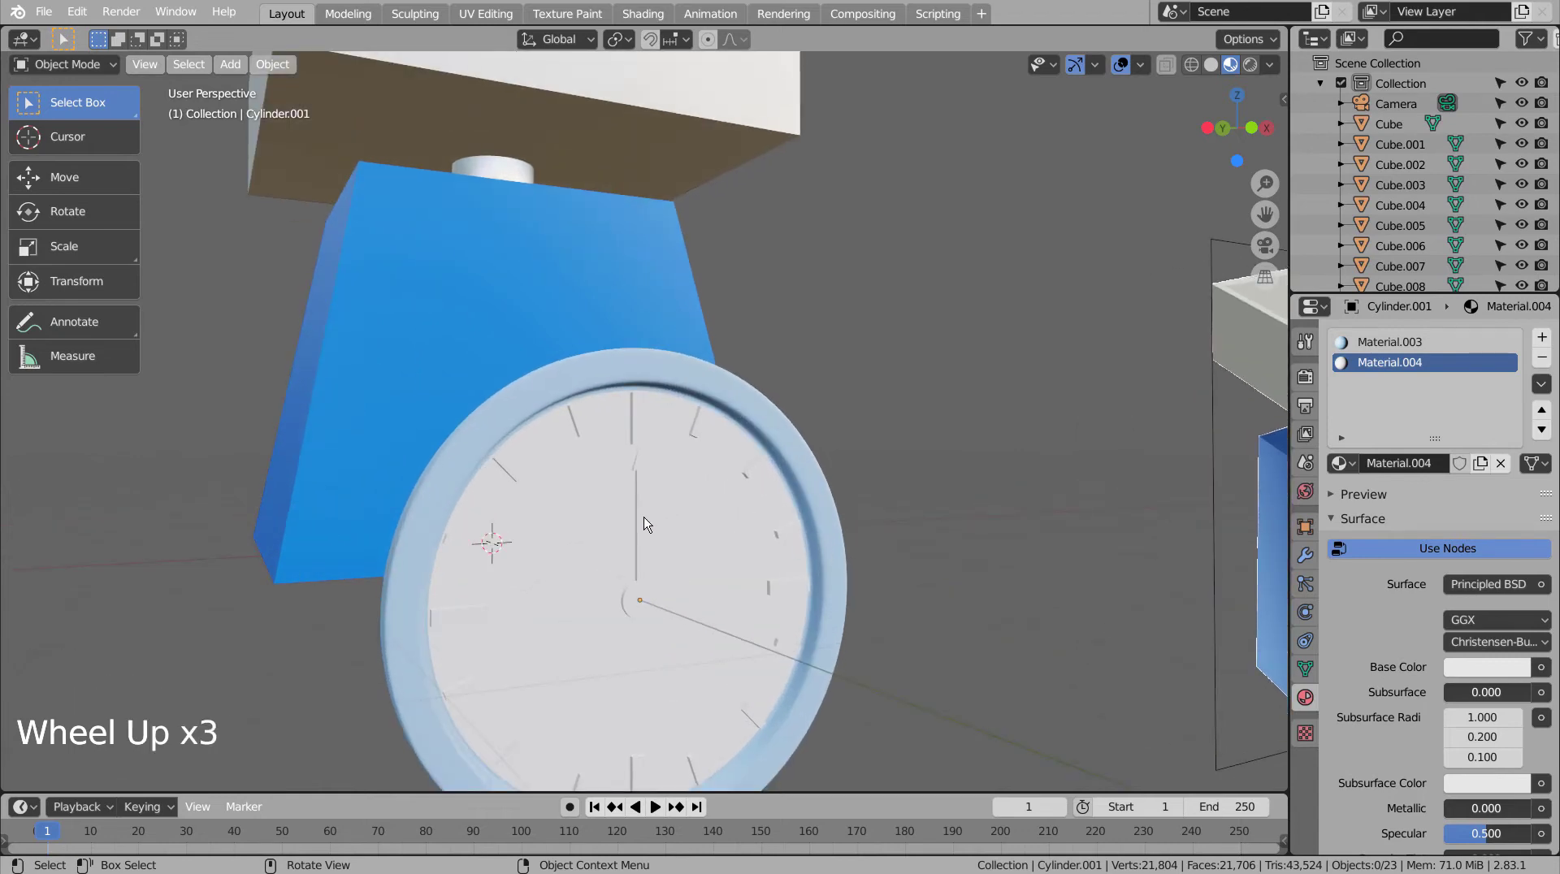
Step: Set the needle's Base Color to bright red
left_click(646, 519)
left_click(1421, 429)
left_click(1482, 637)
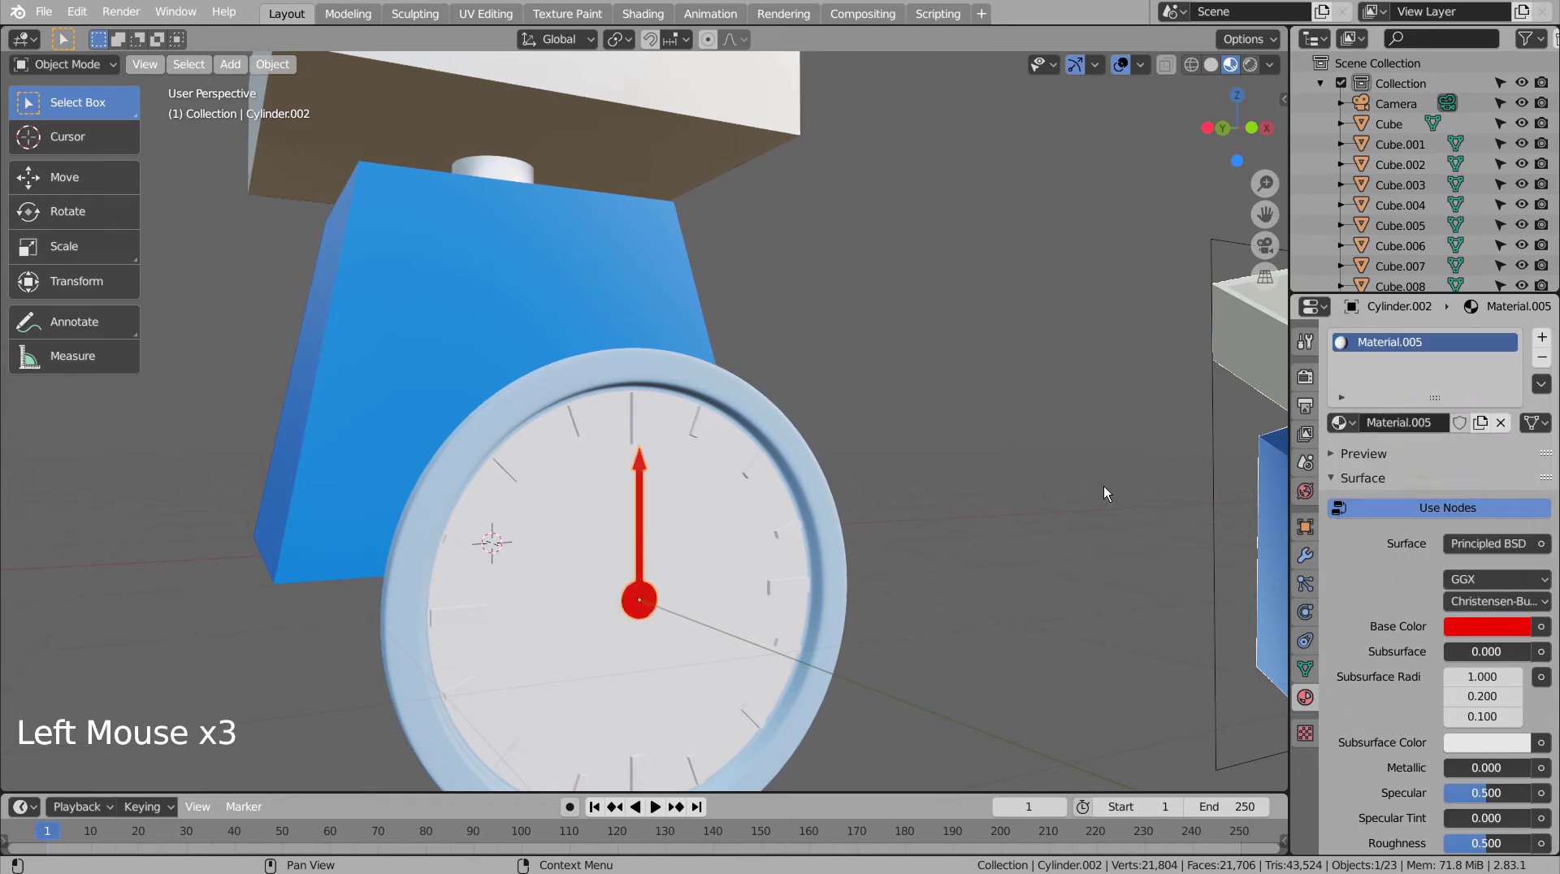
Step: Frame the dial in wireframe side views and select it for material work
left_click(1060, 487)
left_click(640, 432)
key("KP_1")
key("shift+z")
key("KP_3")
left_click(763, 447)
scroll("down", 3)
key("b")
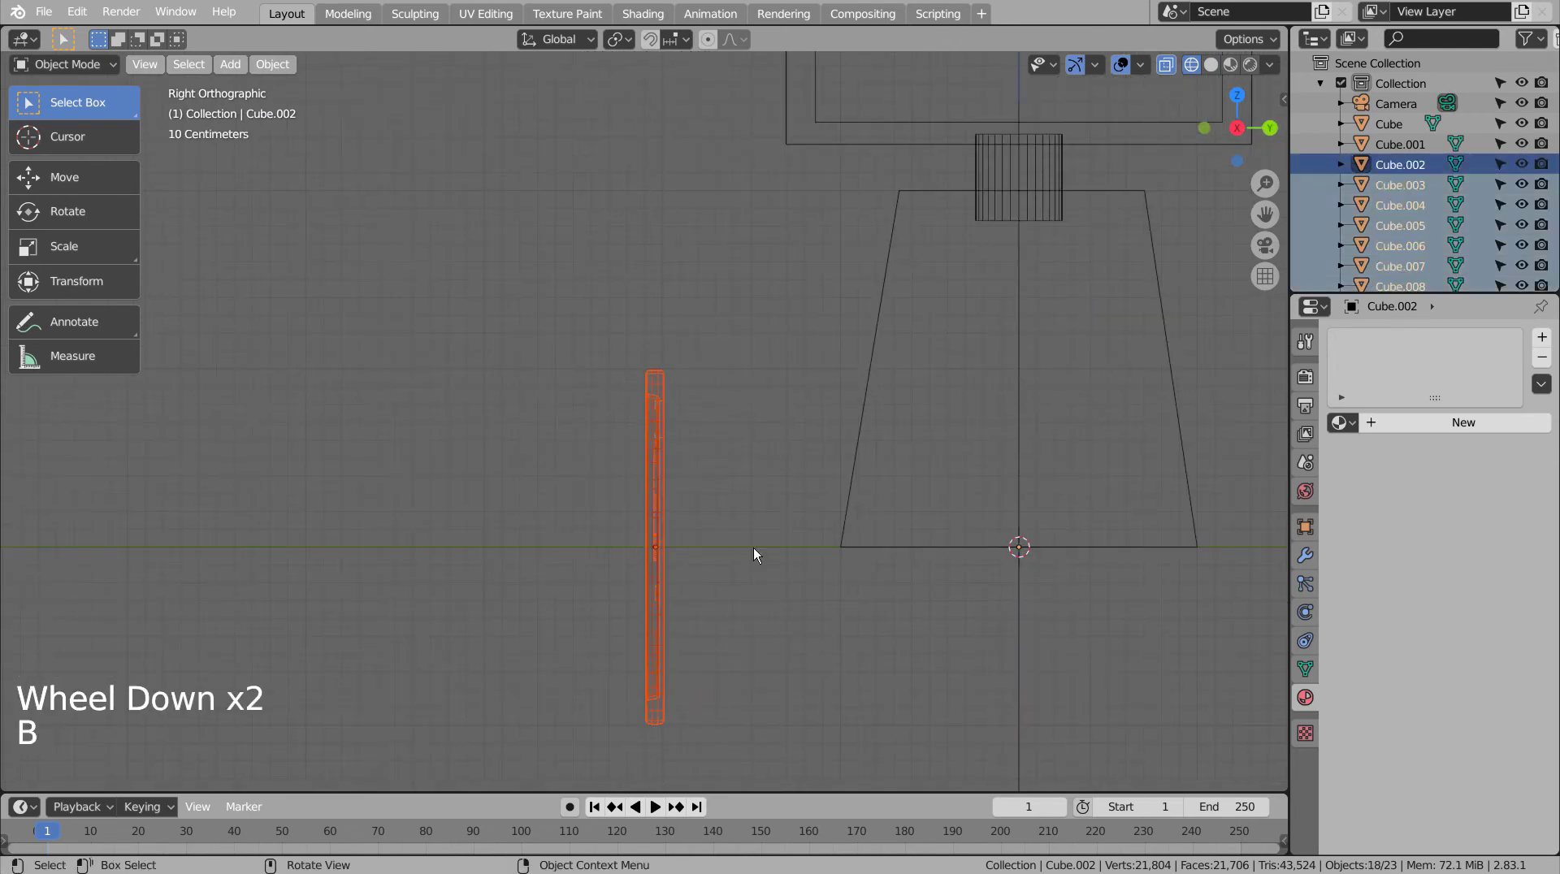
middle_click(769, 509)
left_click(652, 513)
left_click(653, 511)
left_click(690, 386)
left_click(1530, 338)
Step: Add a third material slot to the dial with a new black material, back in solid shading
left_click(1544, 347)
left_click(1429, 471)
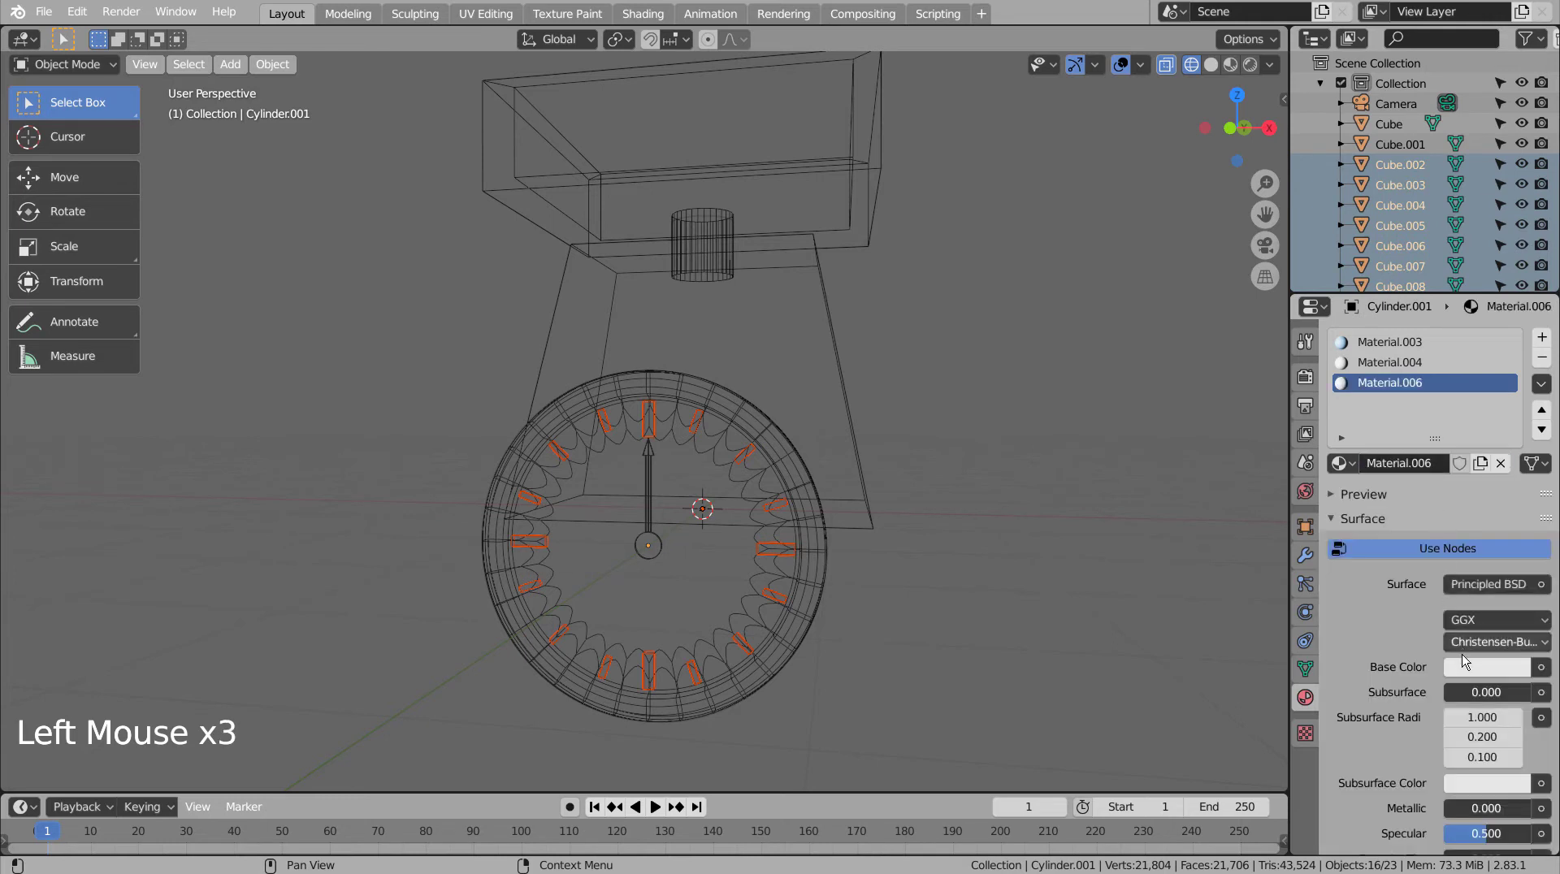
left_click(1463, 667)
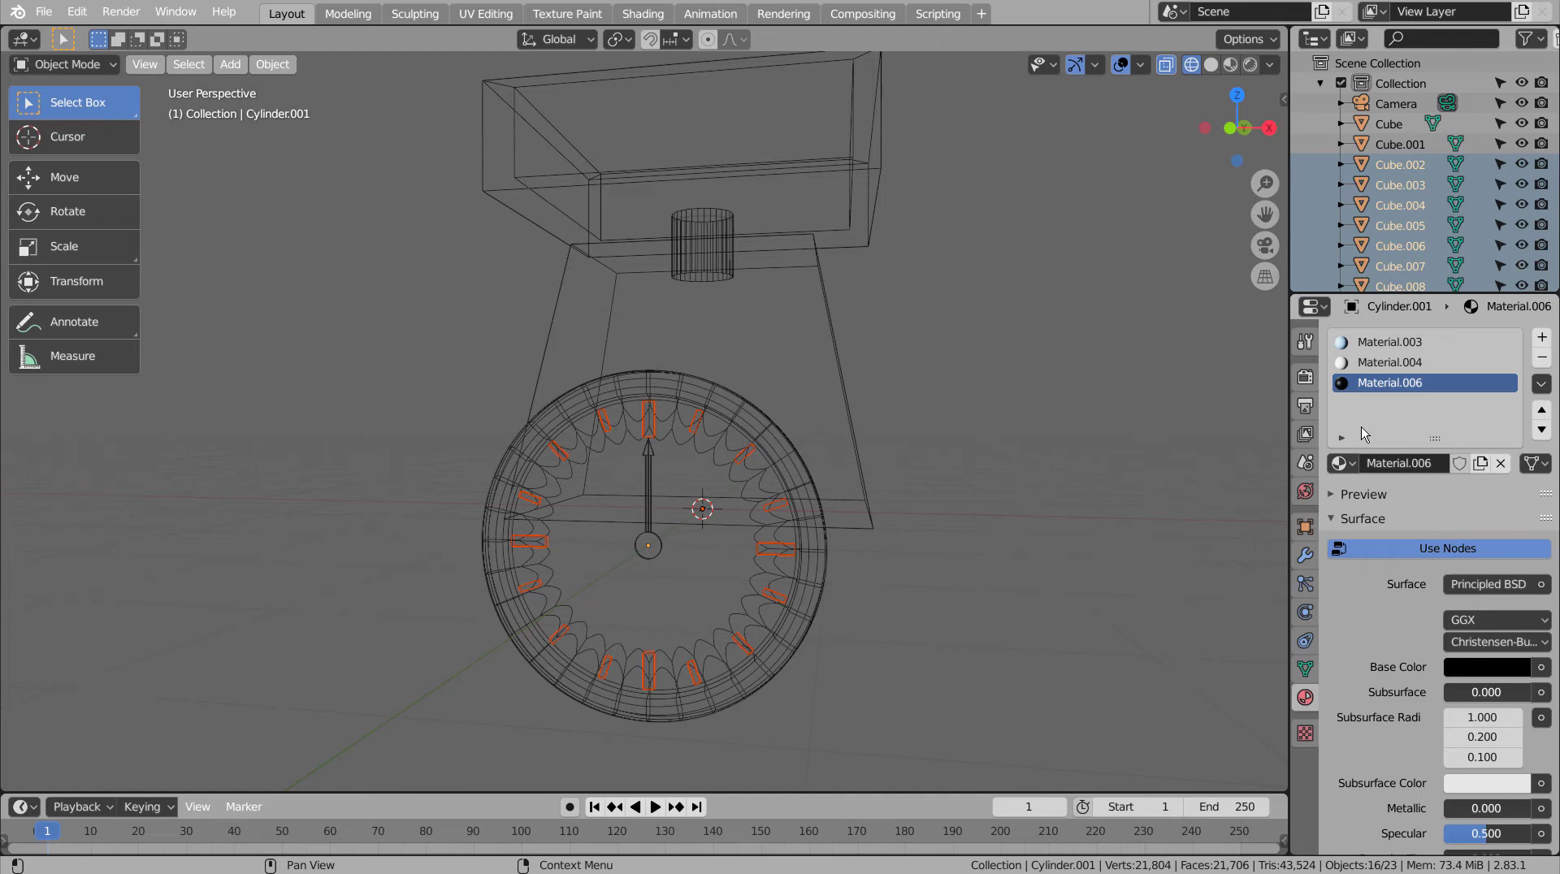
key("shift+z")
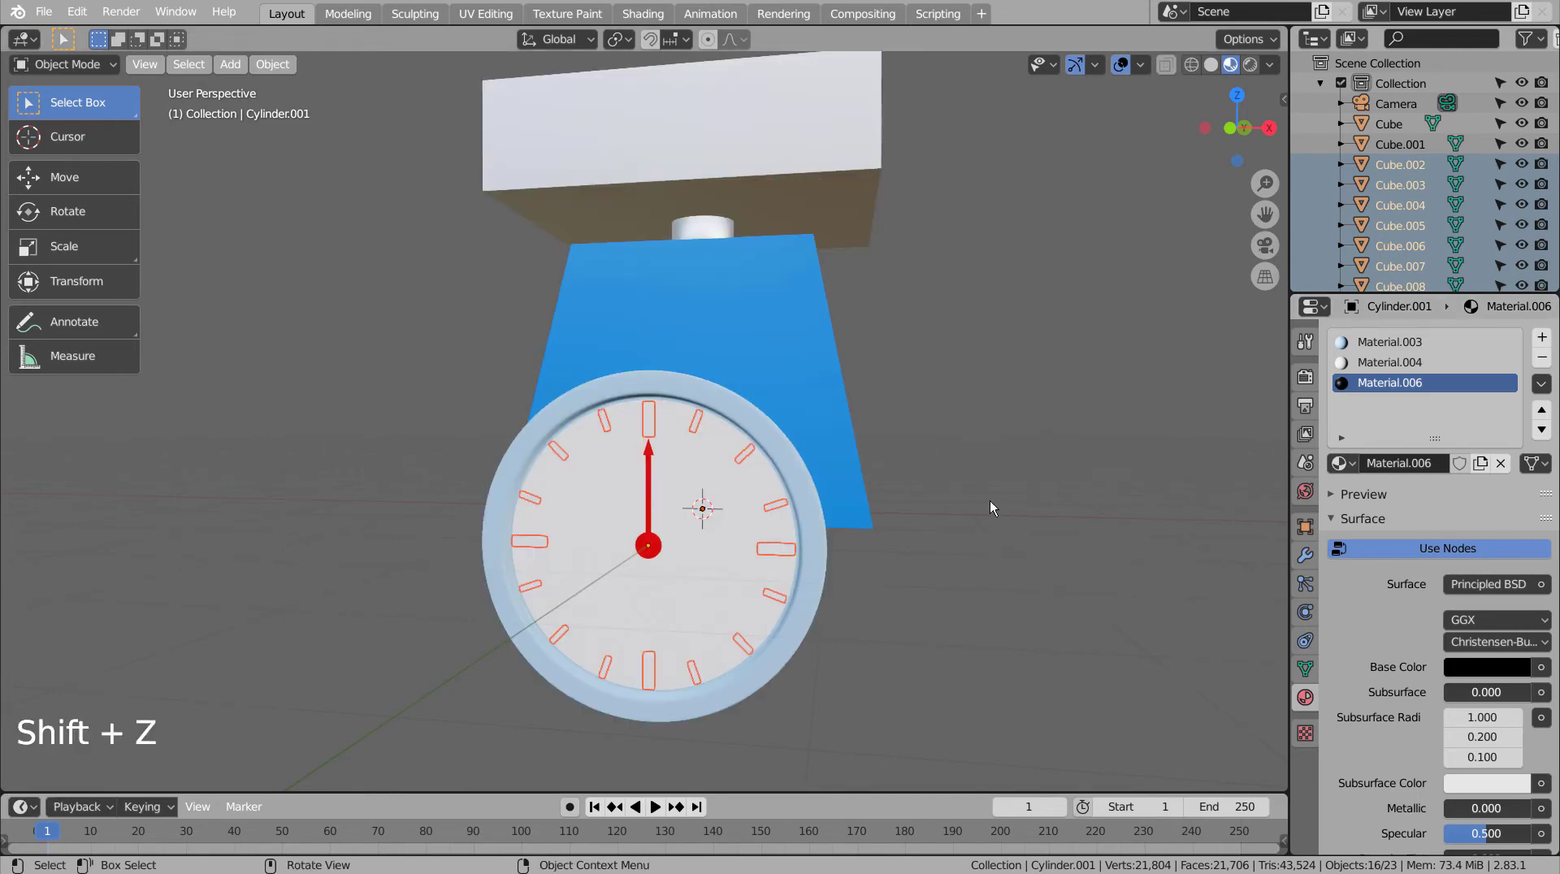
Step: Assign the black material to the groove ring faces inside the dial's rim
key("Tab")
key("a")
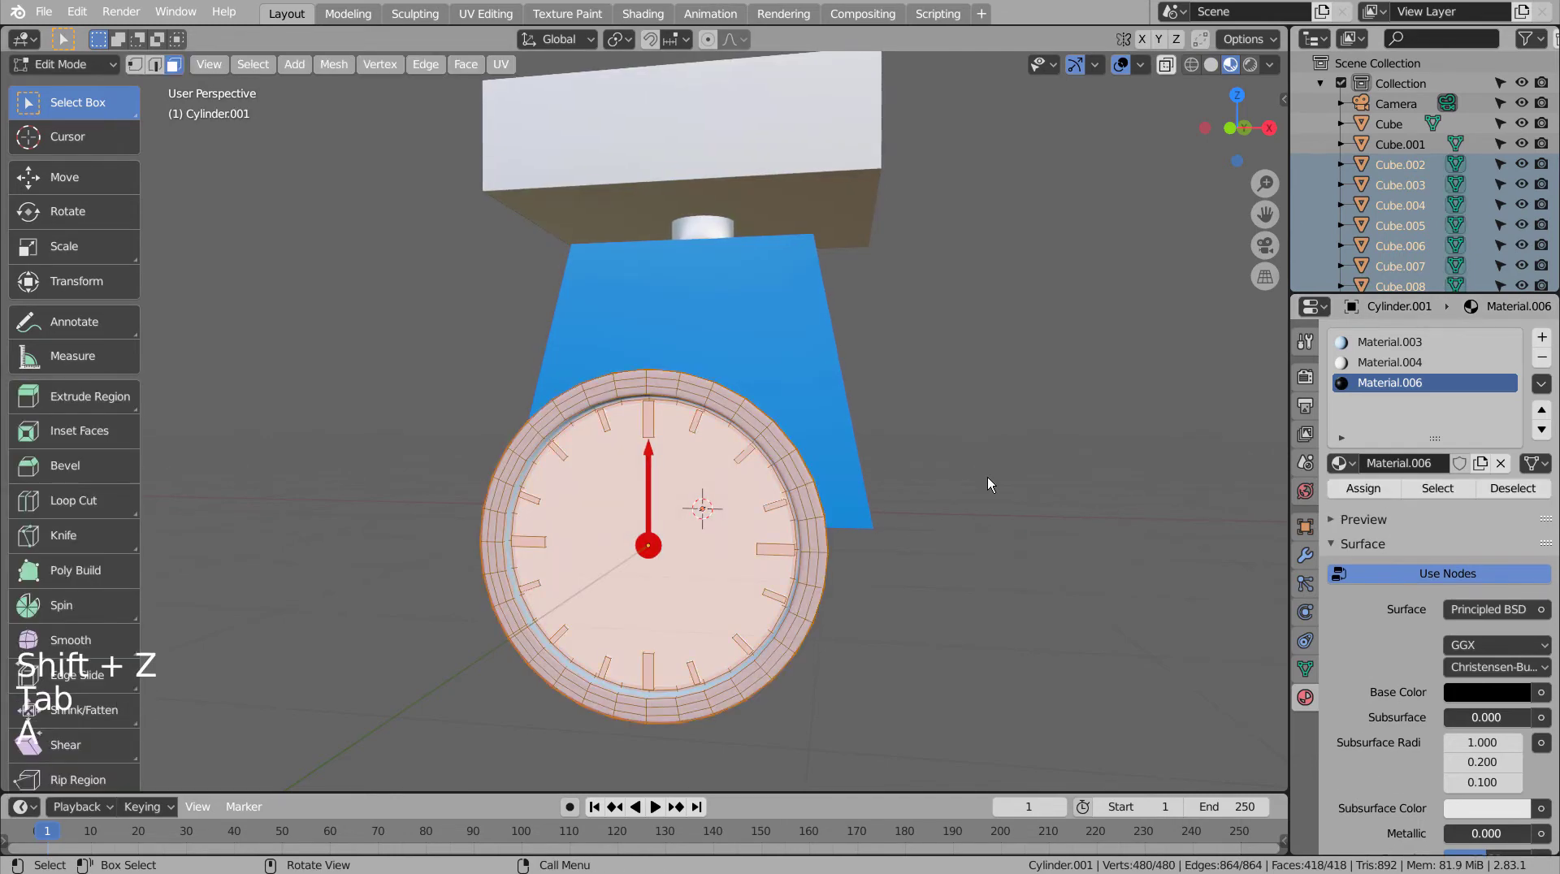
key("Tab")
key("Tab")
left_click(1367, 484)
key("ctrl+z")
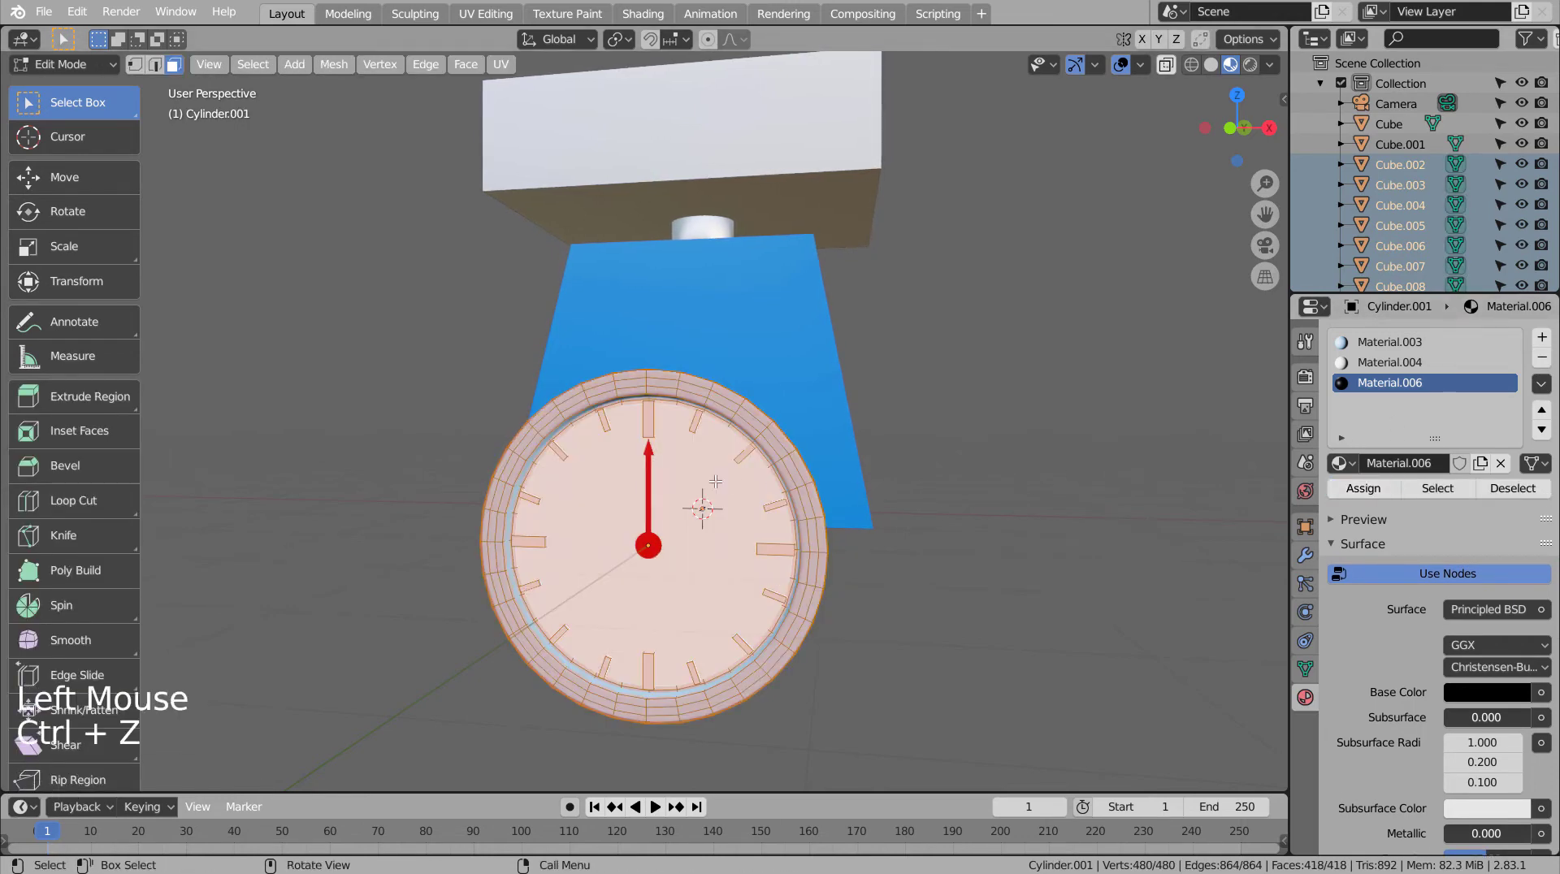
key("Tab")
scroll("up", 3)
middle_click(765, 424)
key("Tab")
key("Tab")
Step: Select a tick mark and enter Edit Mode on it
middle_click(964, 475)
middle_click(954, 479)
left_click(654, 436)
key("Tab")
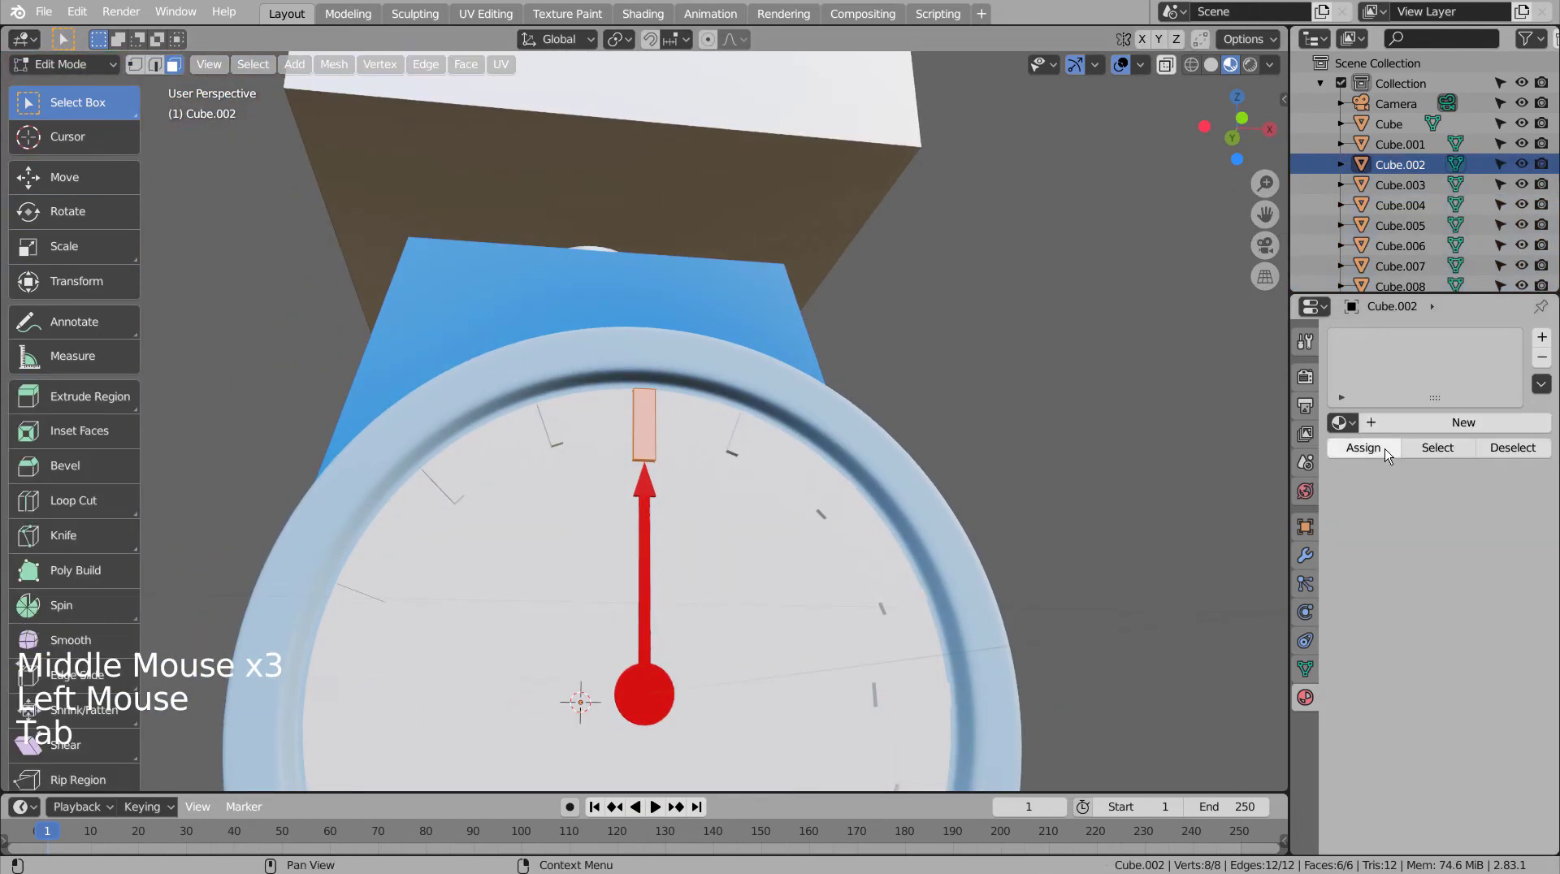
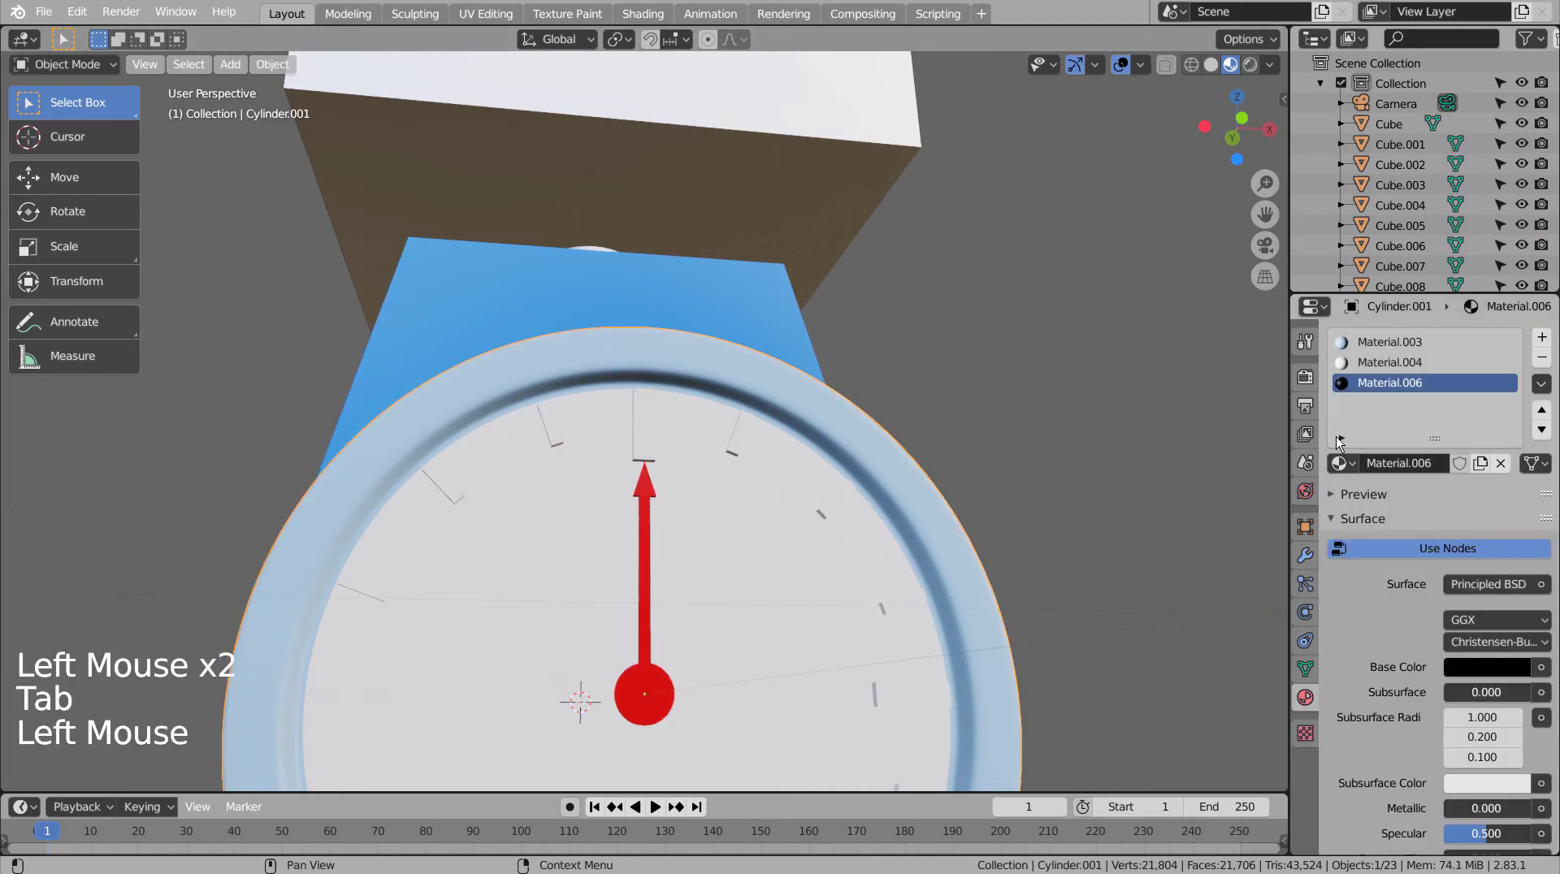
Step: Give the top tick mark a new black material
left_click(648, 434)
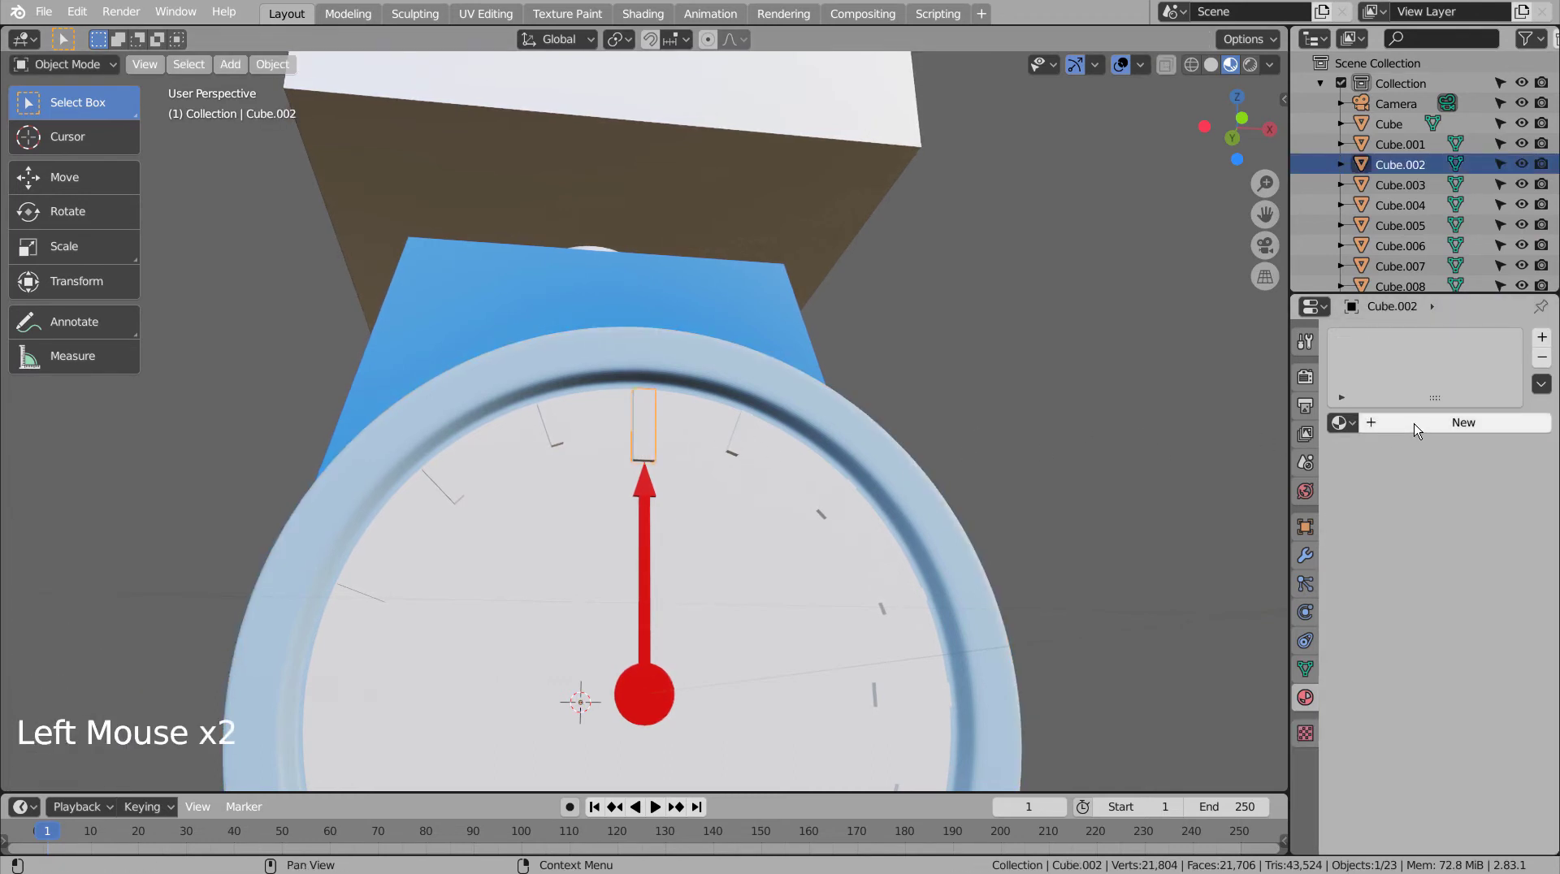
left_click(1485, 639)
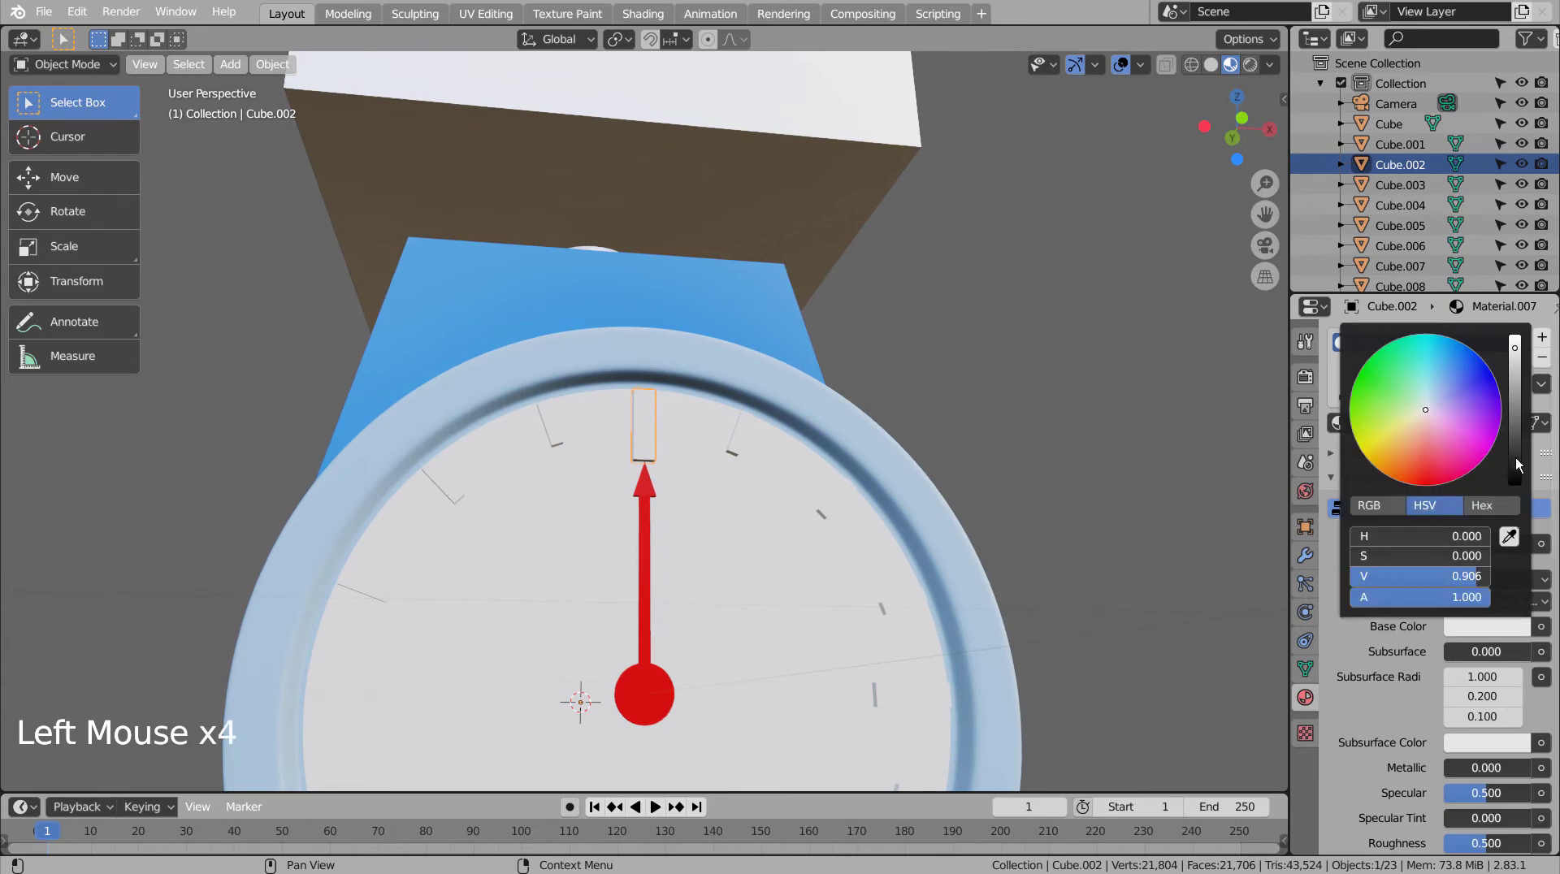
left_click(1143, 424)
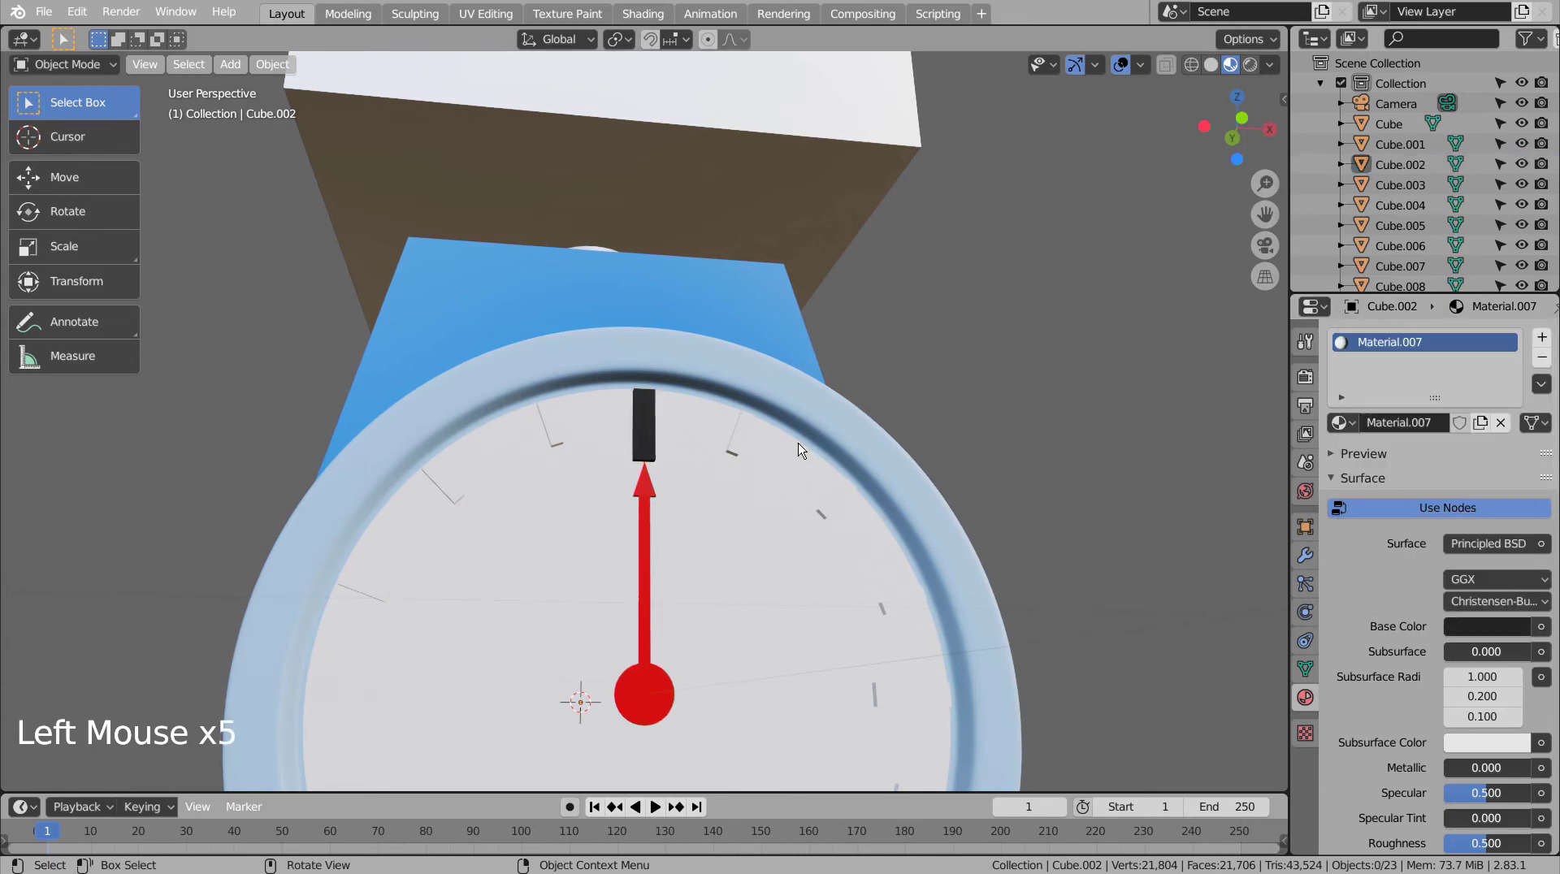
Step: Box-select the tick marks around the dial from a wireframe side view
key("KP_3")
key("shift+z")
left_click(747, 439)
scroll("down", 3)
key("b")
left_click(667, 768)
left_click(672, 772)
middle_click(744, 672)
middle_click(880, 661)
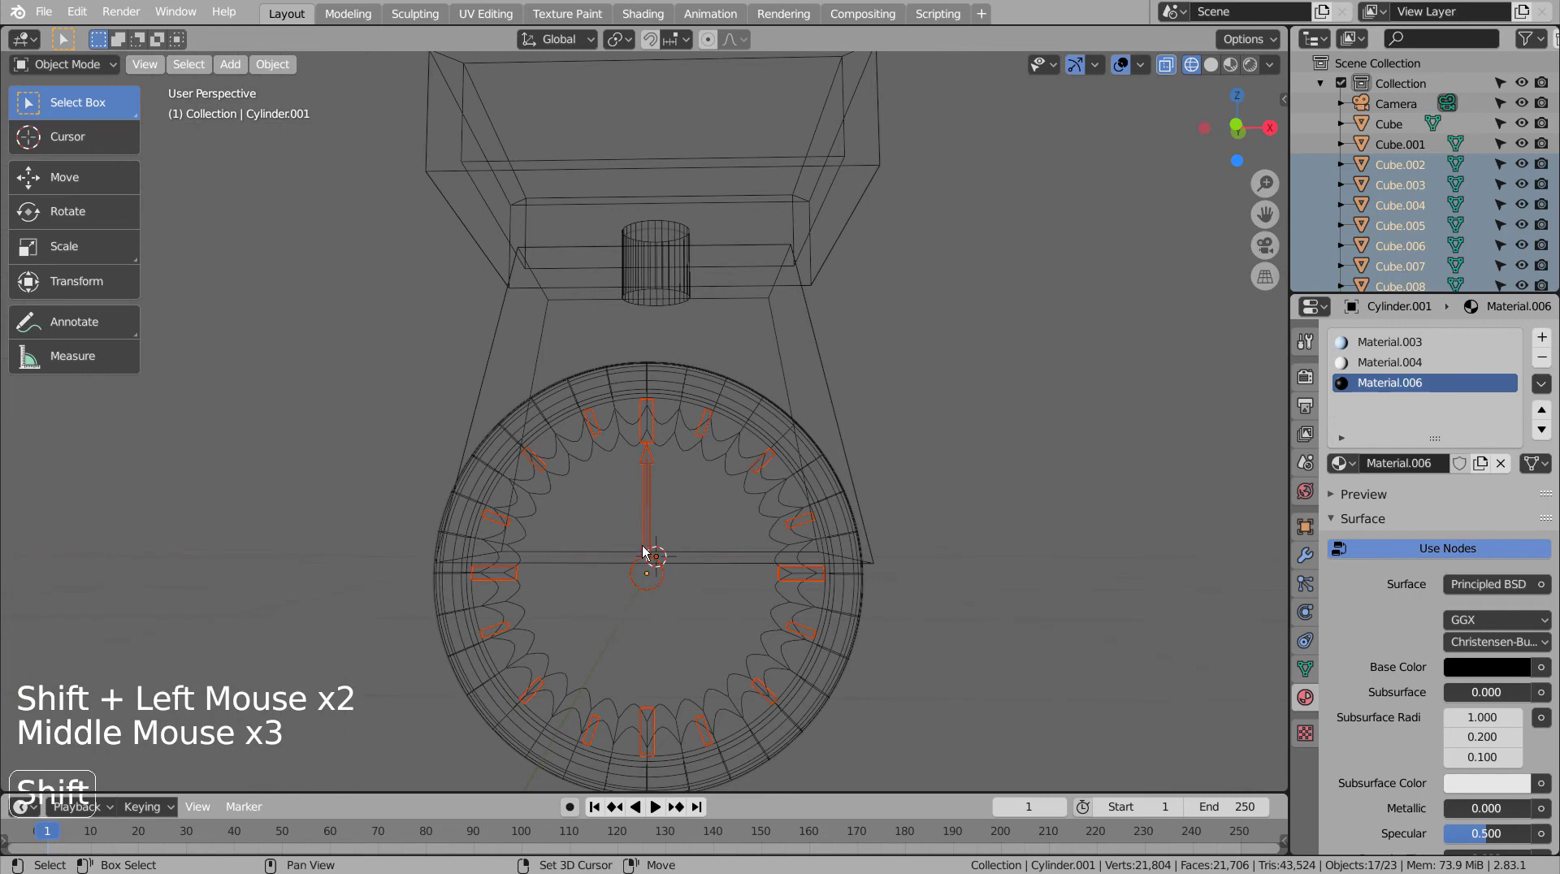
Step: Complete the tick-mark selection and make the black-material tick the active object
left_click(649, 534)
left_click(650, 536)
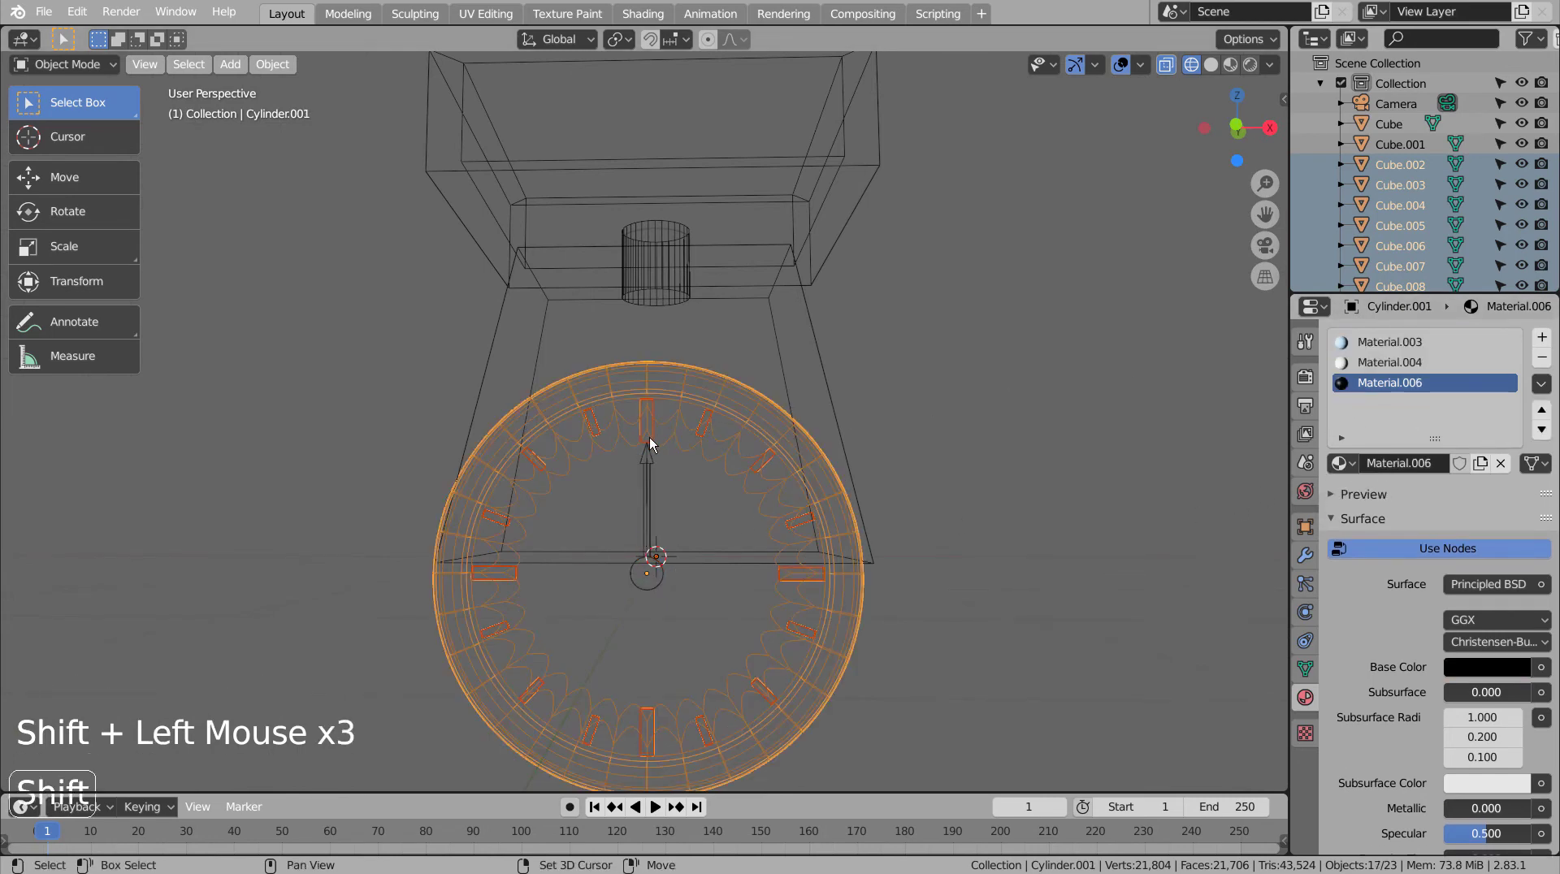
left_click(655, 439)
left_click(707, 389)
key("shift+z")
scroll("up", 3)
left_click(655, 424)
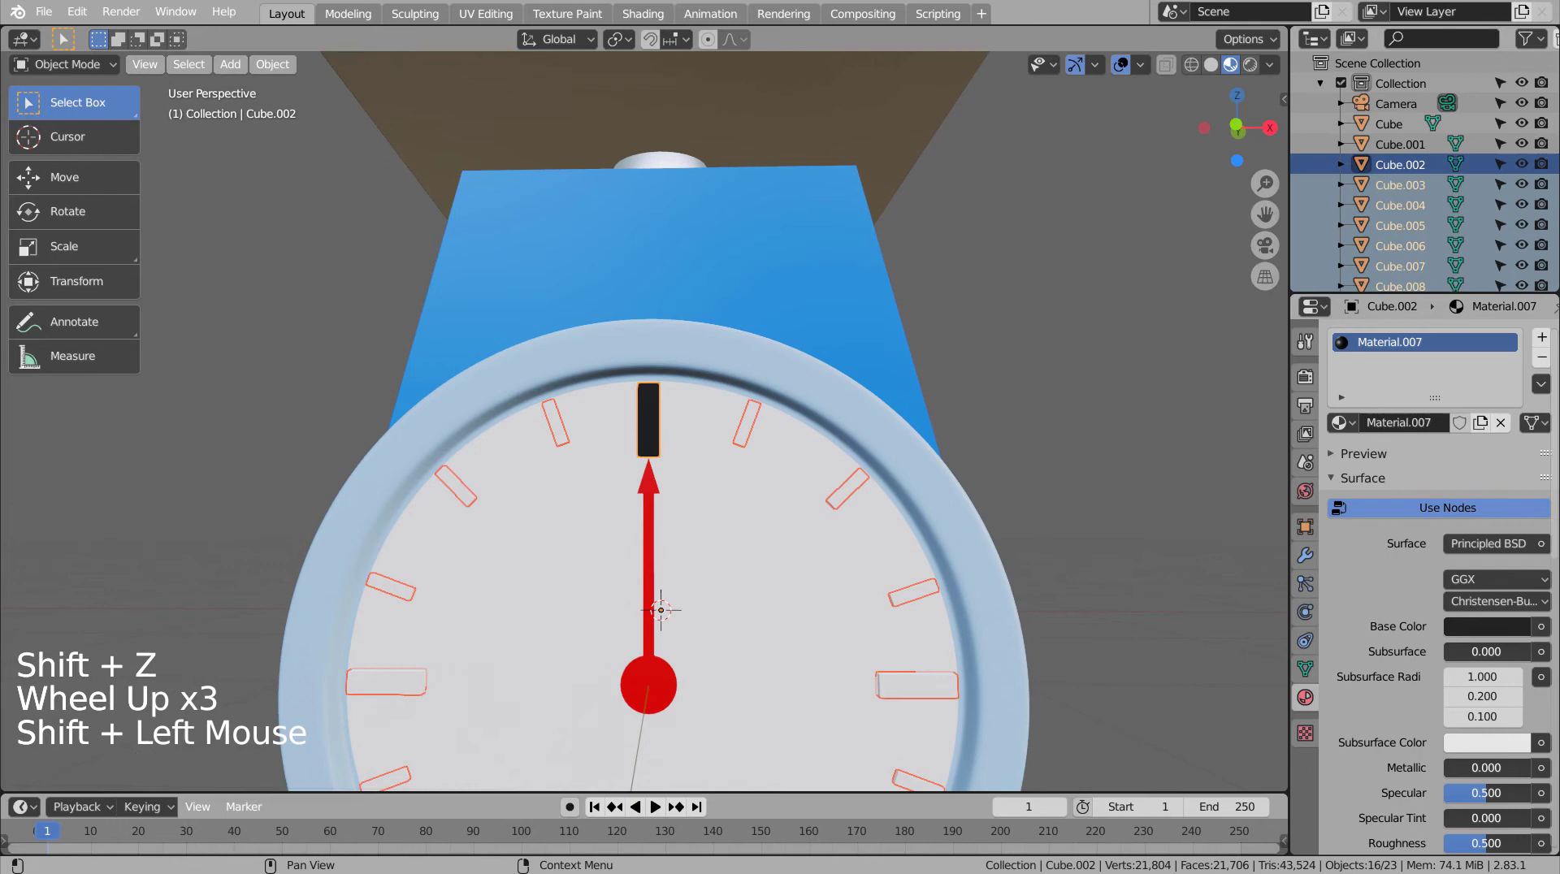
Step: Link the black material to every selected tick mark with Ctrl+L Link Materials
left_click(1550, 389)
left_click(1118, 426)
scroll("down", 3)
key("KP_1")
scroll("down", 3)
left_click(1114, 509)
key("Tab")
key("Tab")
left_click(1114, 509)
scroll("down", 3)
scroll("down", 3)
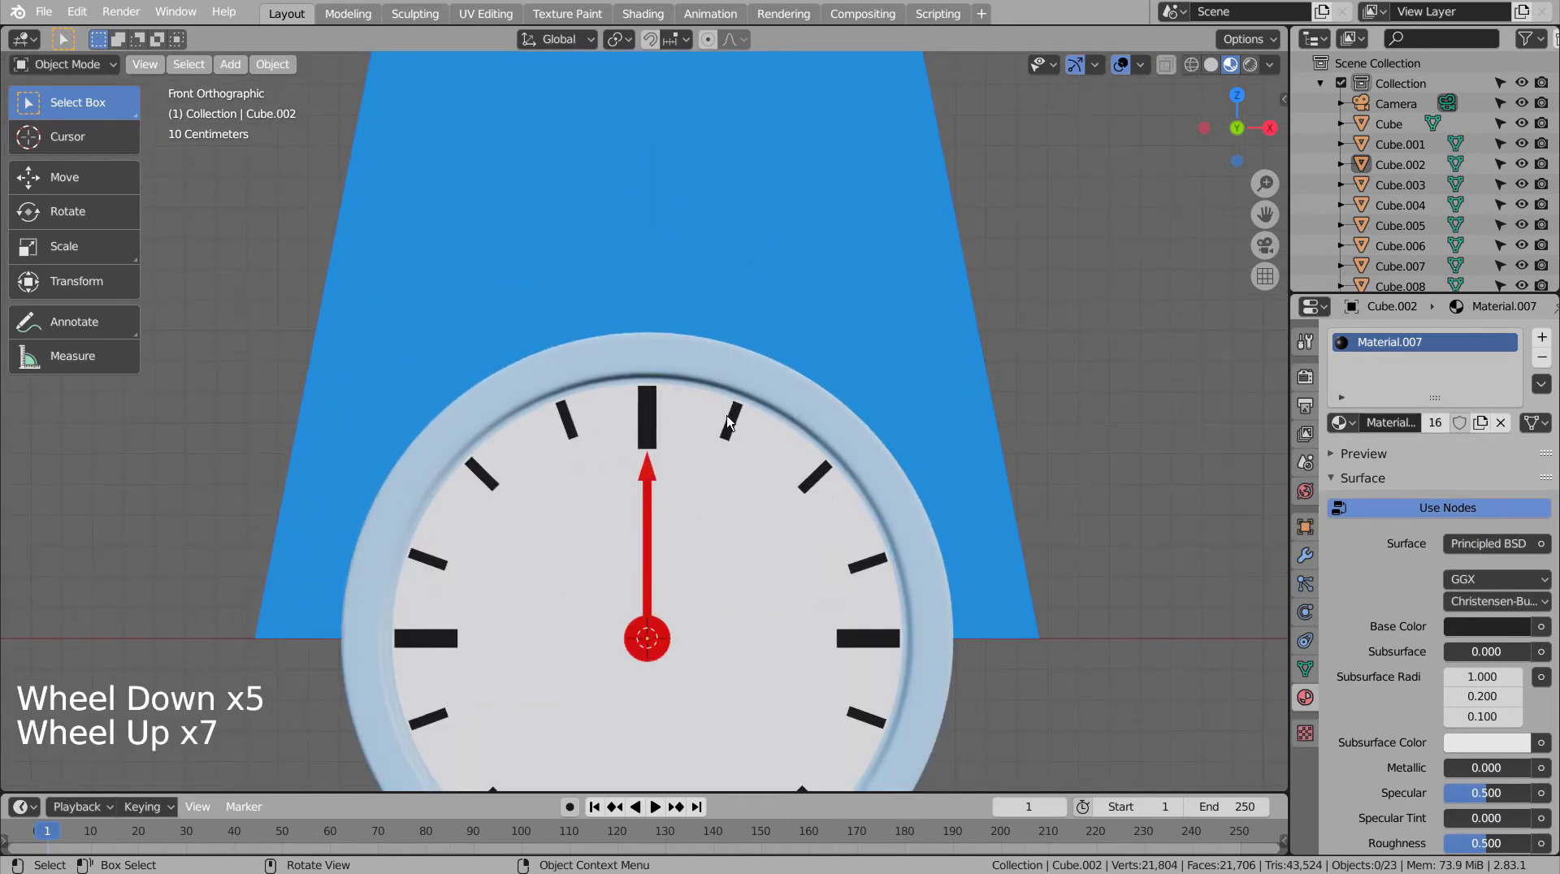
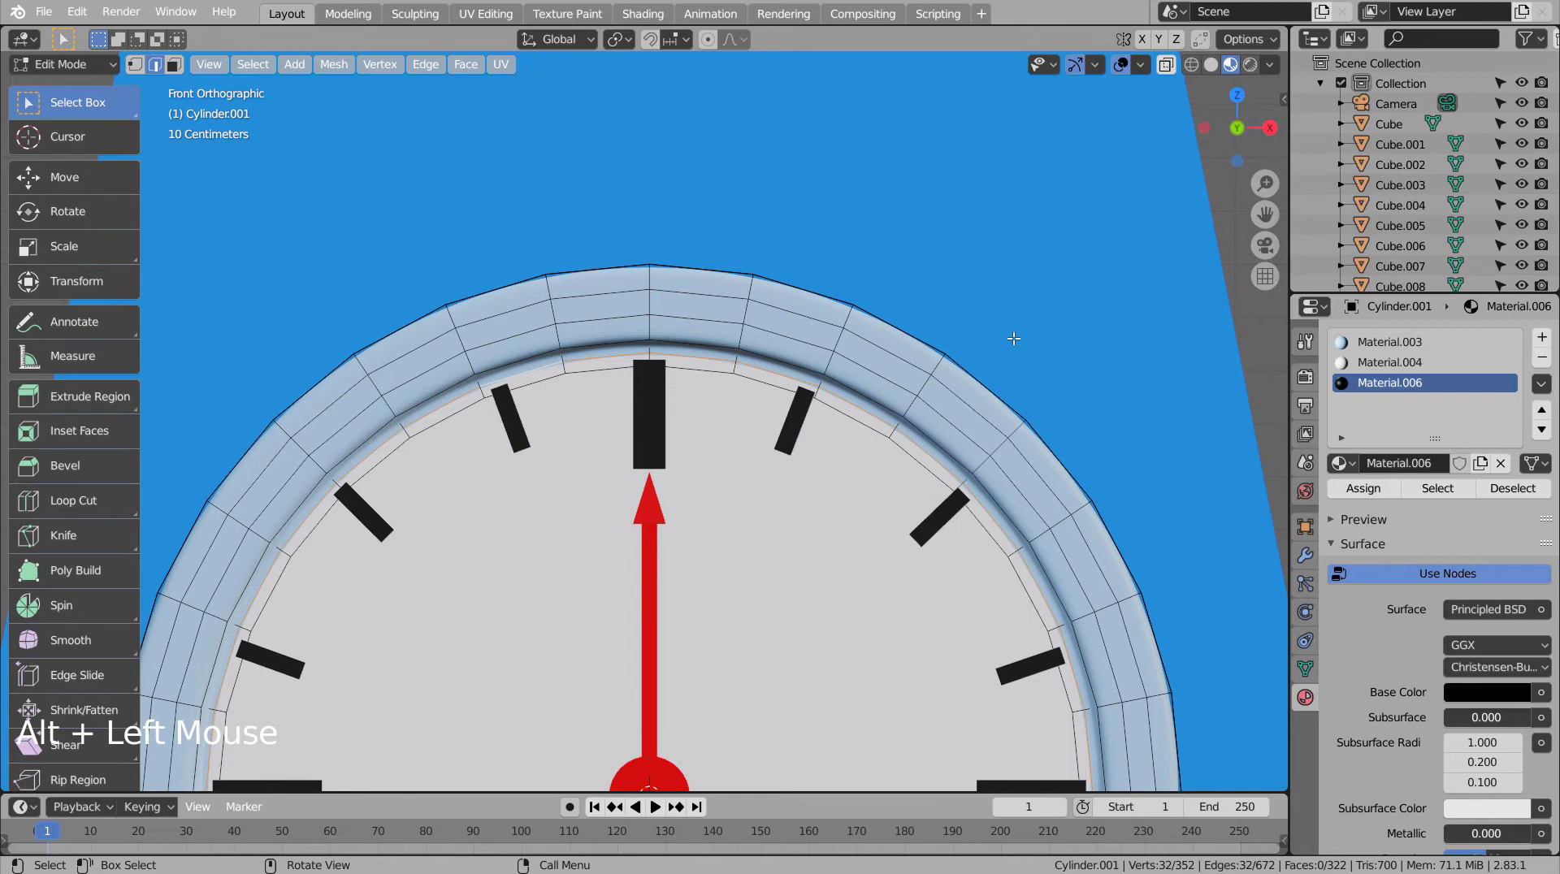
Step: Scale the dial's inner rim edge up by about 1.05, tightening the dark groove ring
key("s")
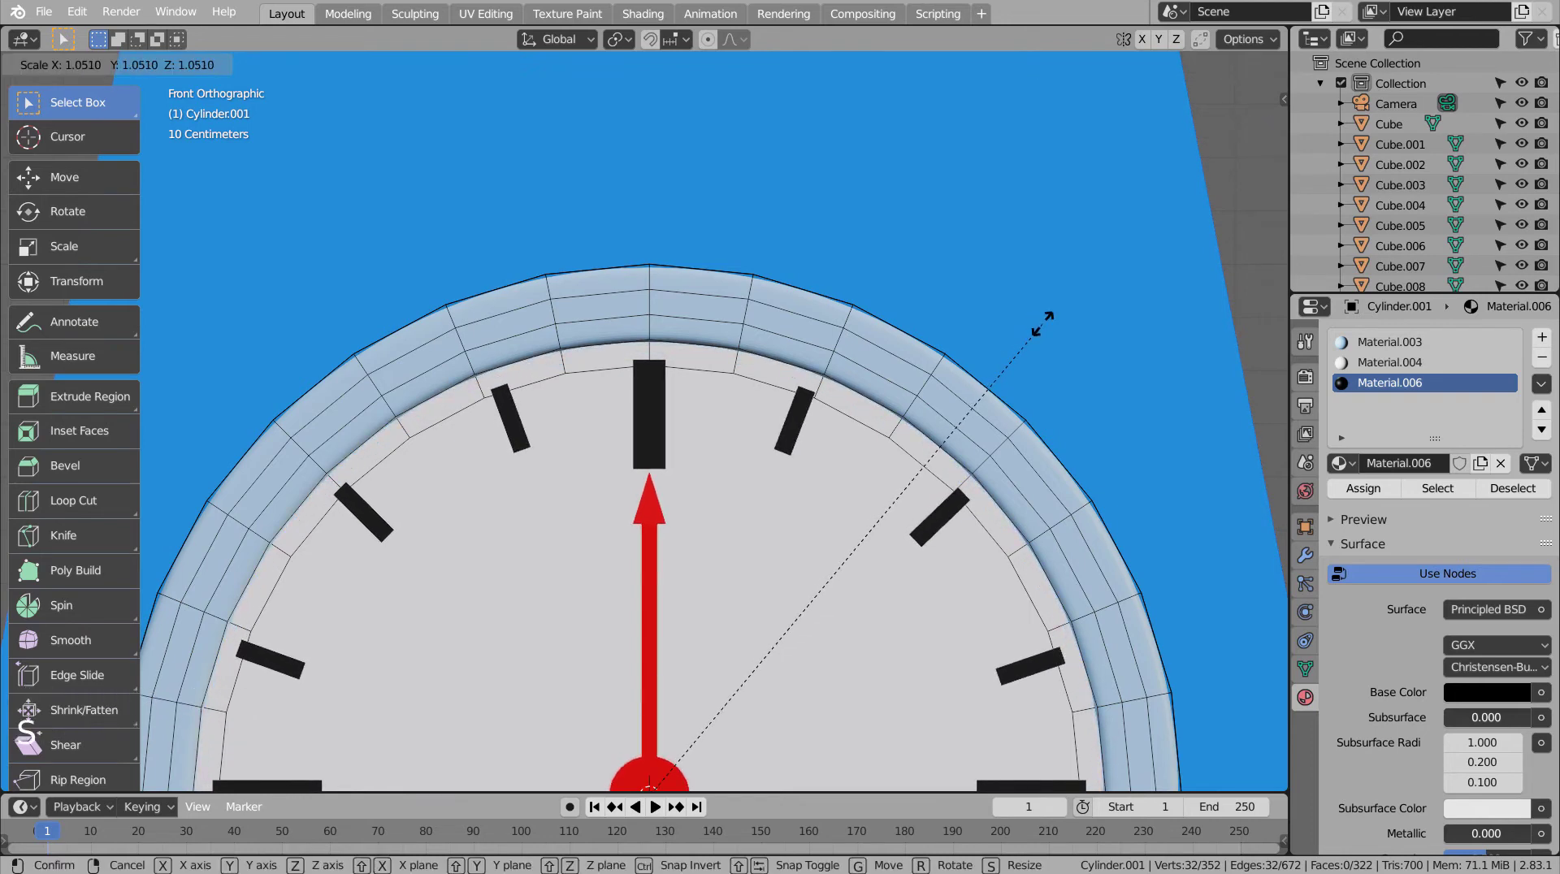
key("Tab")
scroll("down", 3)
left_click(1069, 583)
left_click(1138, 604)
middle_click(998, 590)
middle_click(972, 591)
middle_click(1024, 595)
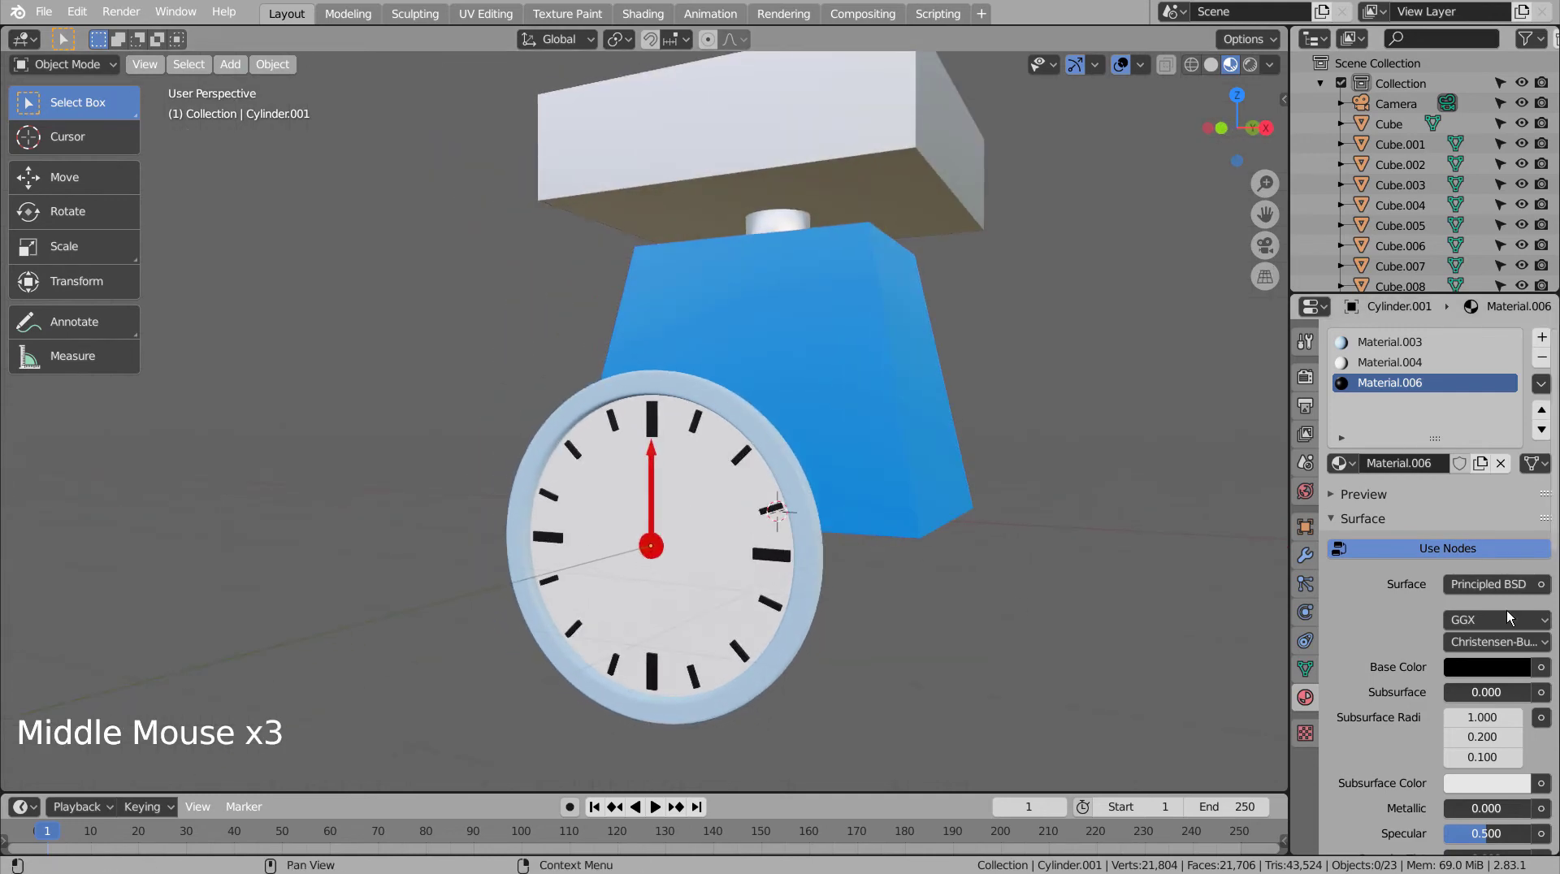
Step: Lighten the tick marks' black Base Color to dark grey, Value about 0.42
left_click(1509, 664)
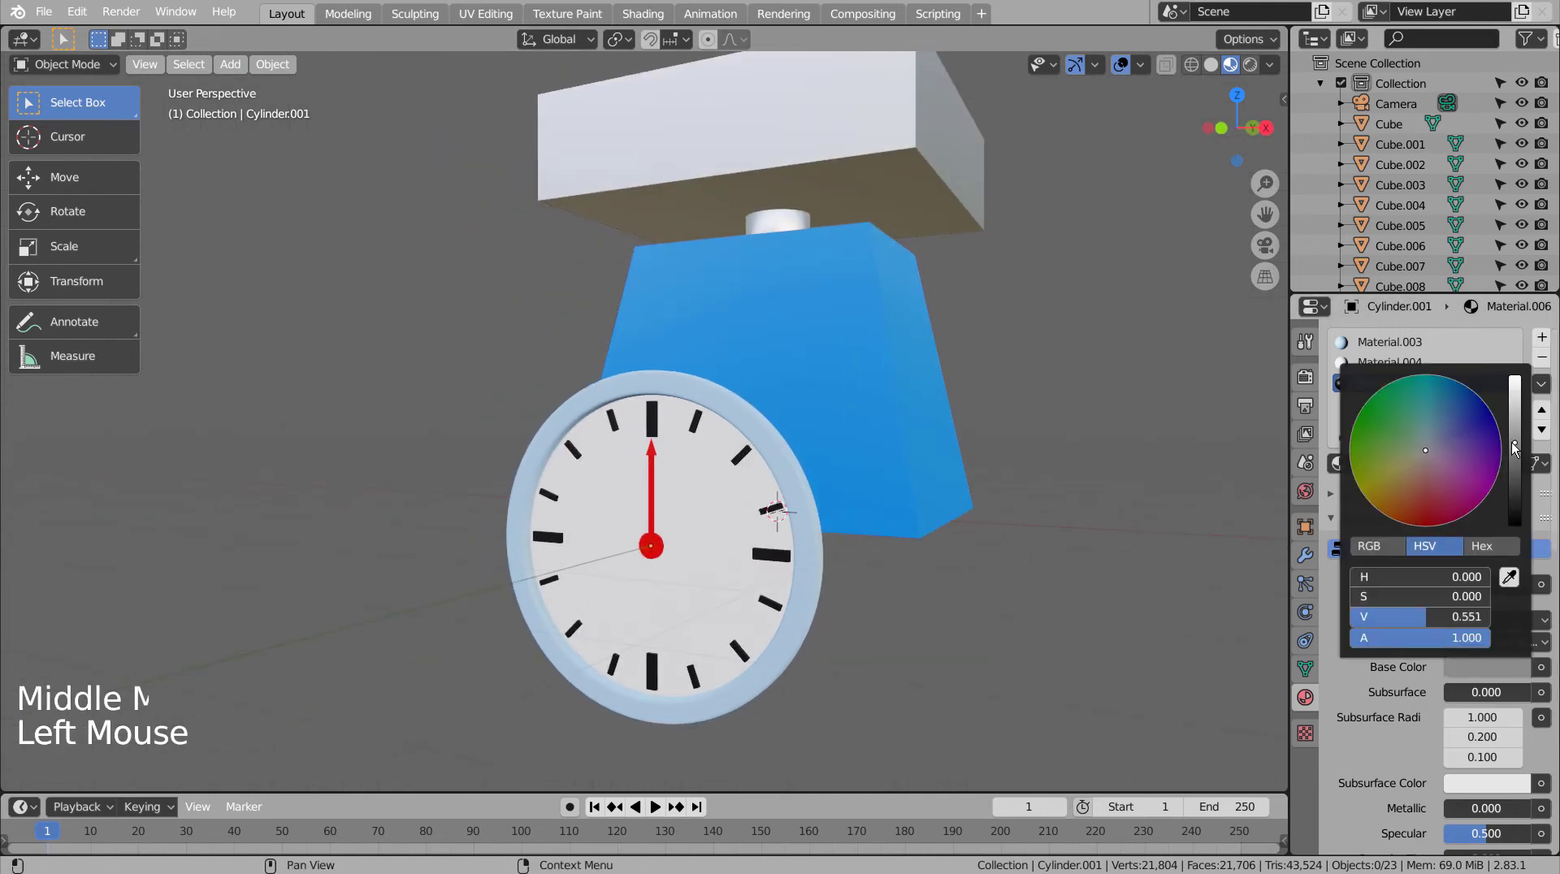
left_click(771, 558)
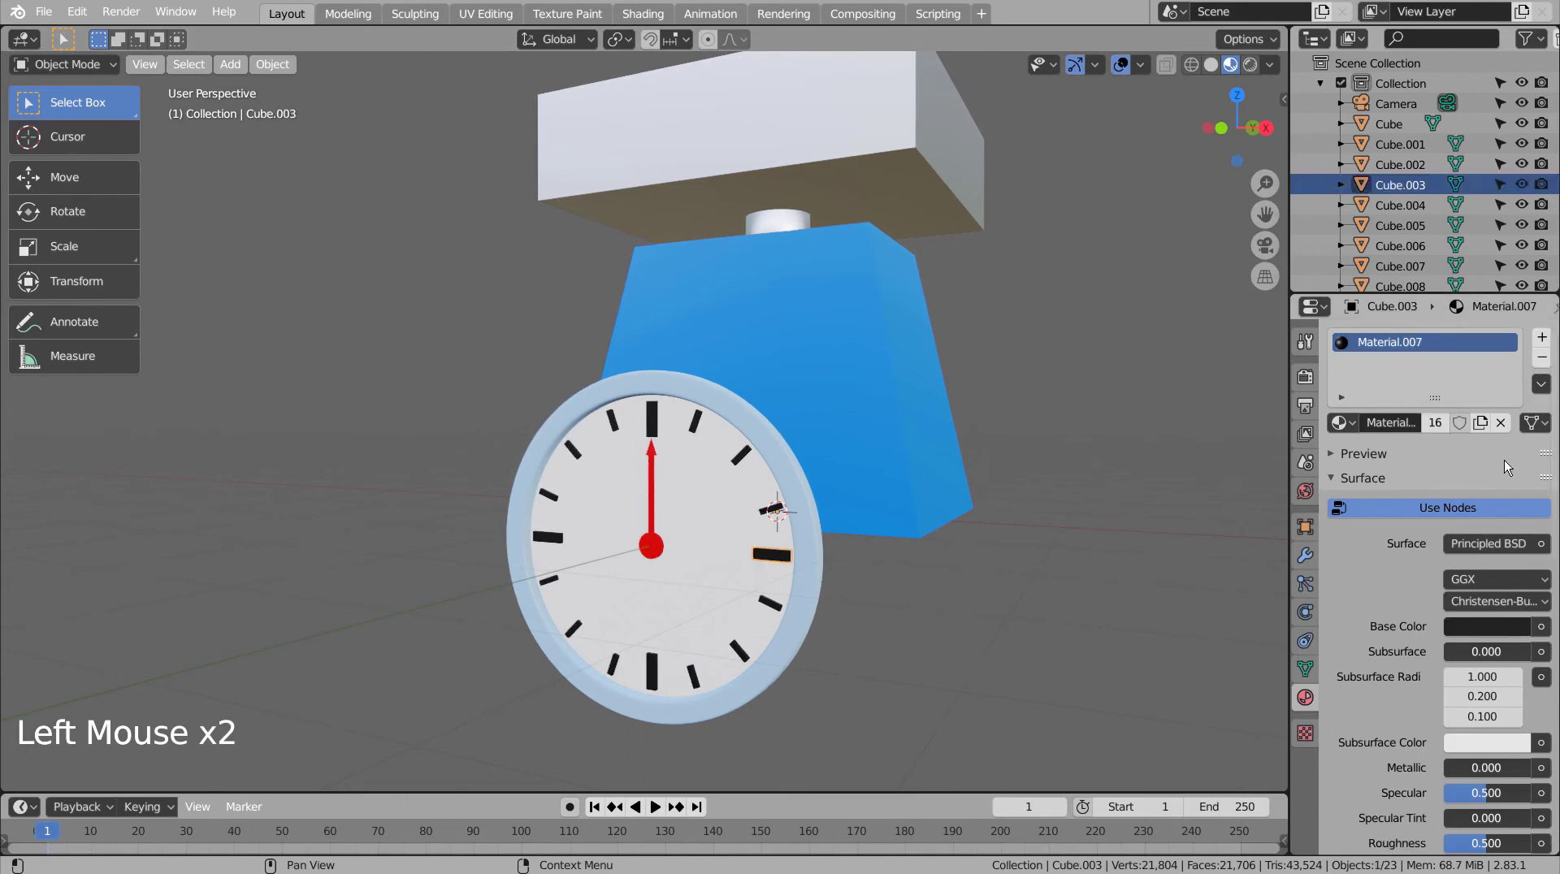
left_click(1488, 625)
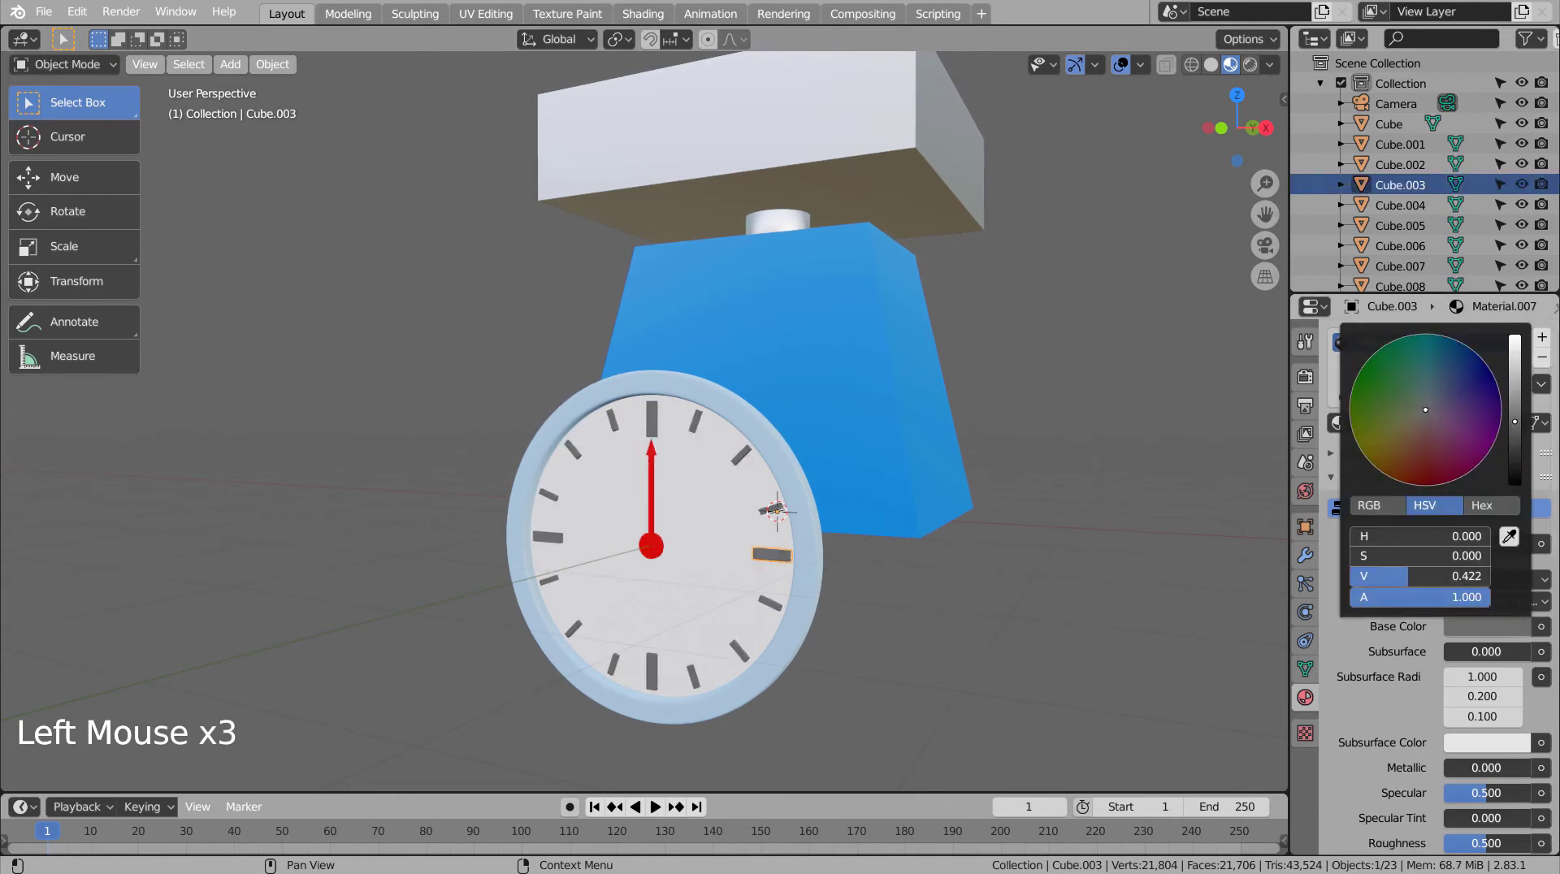
left_click(1139, 593)
left_click(1079, 656)
Step: View the finished scale in wireframe with Shift+Z and orbit around it
middle_click(1096, 643)
left_click(1008, 655)
key("shift+z")
left_click(951, 680)
middle_click(1071, 685)
middle_click(1050, 686)
middle_click(988, 666)
Step: Select the dial in side view and set its origin to the centre of its geometry
key("b")
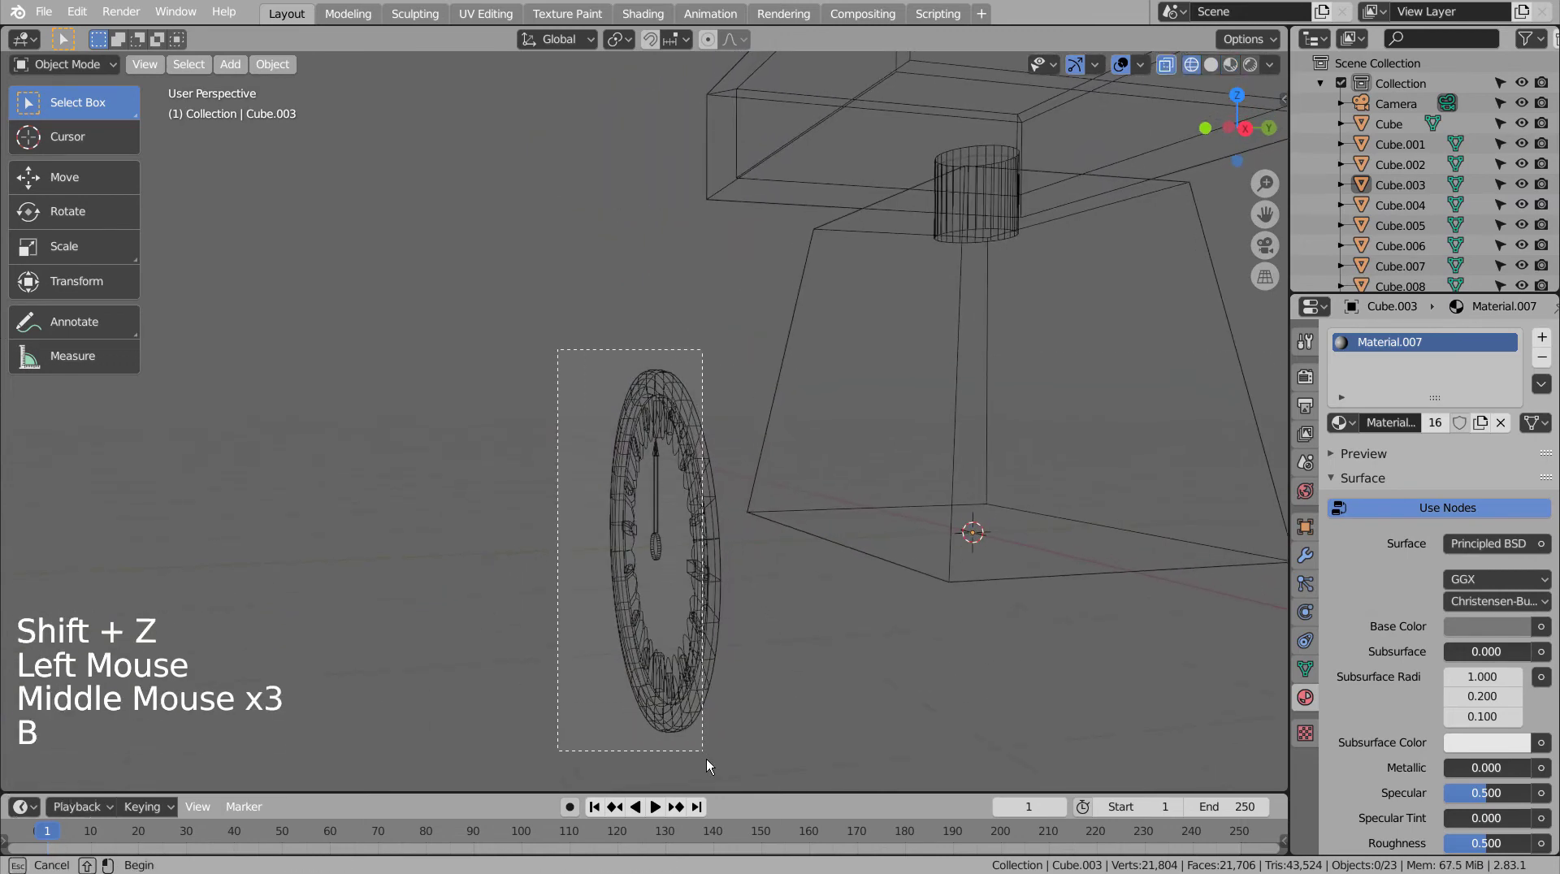
key("ctrl+j")
left_click(716, 551)
key("KP_3")
key("g")
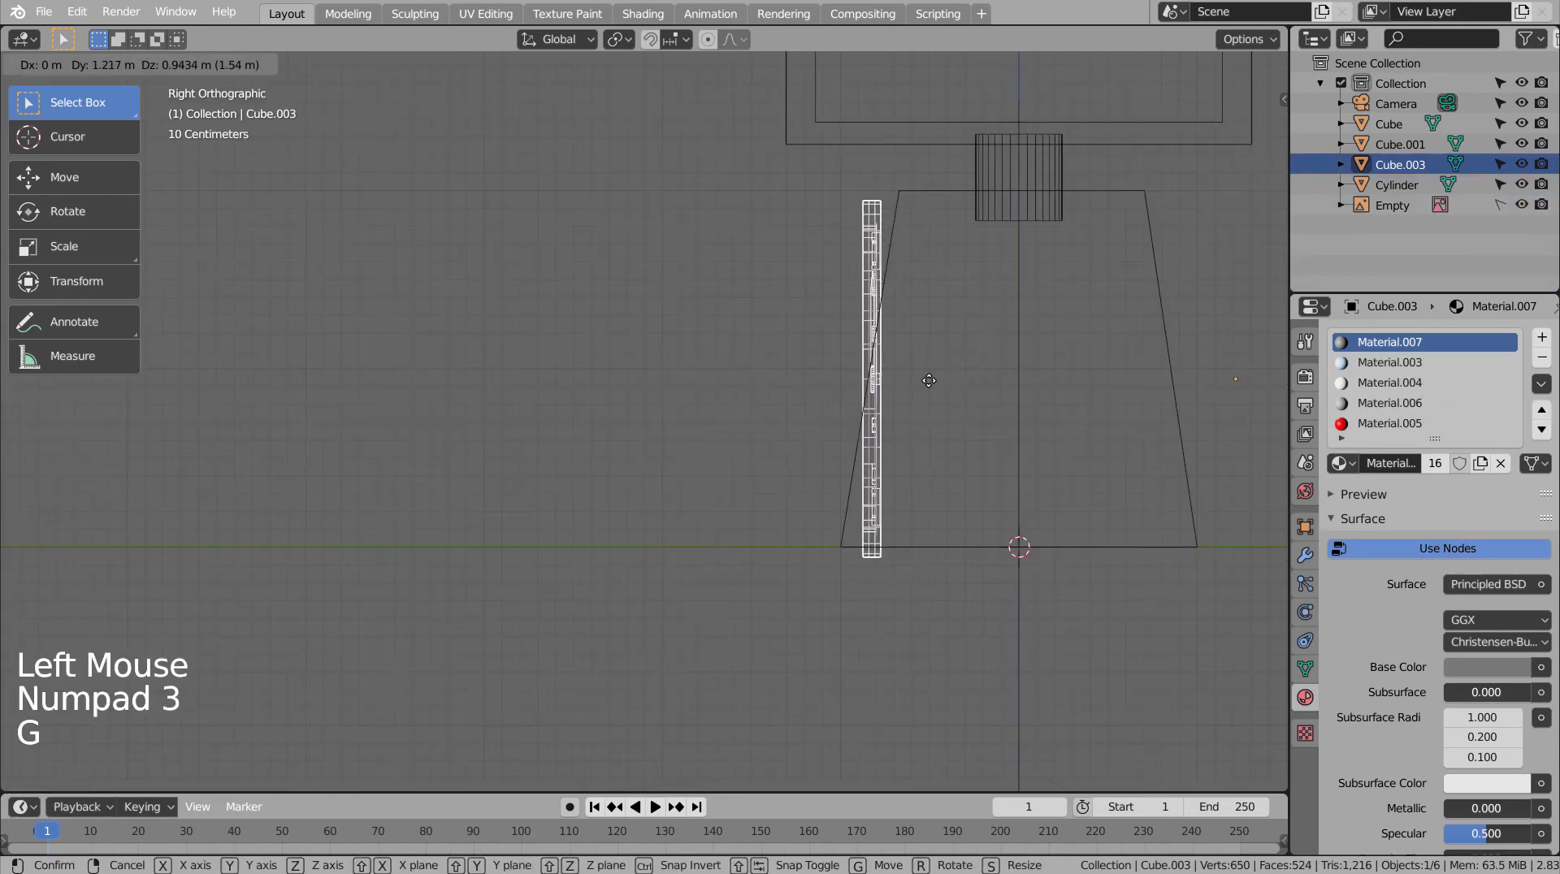
key("r")
key("ctrl+z")
left_click(276, 58)
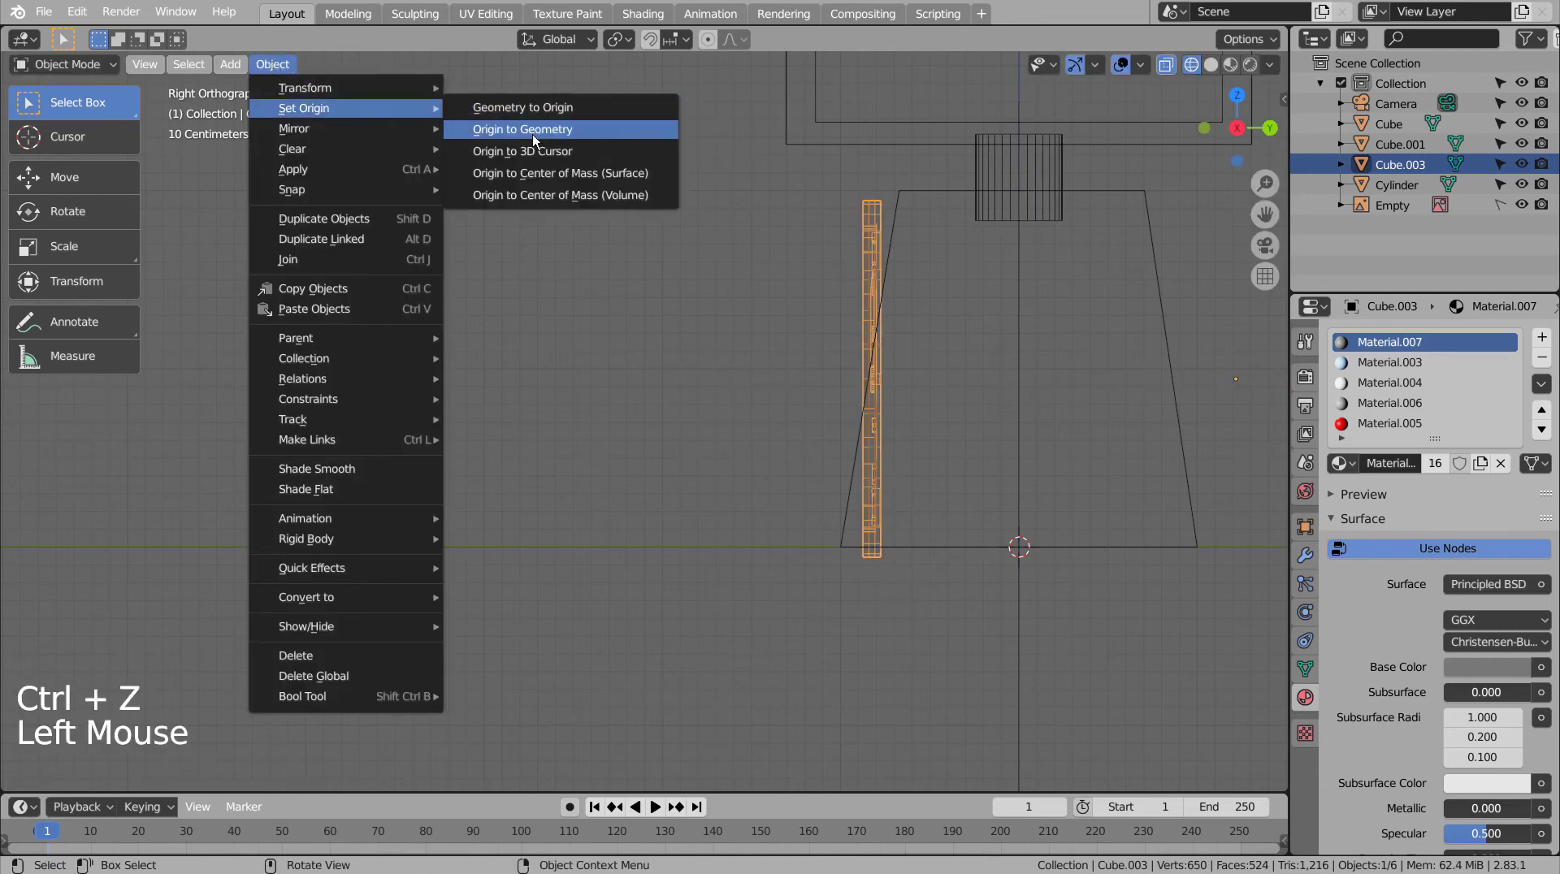
Step: Tilt the dial about 10° and move it flush onto the body's sloped front face
key("r")
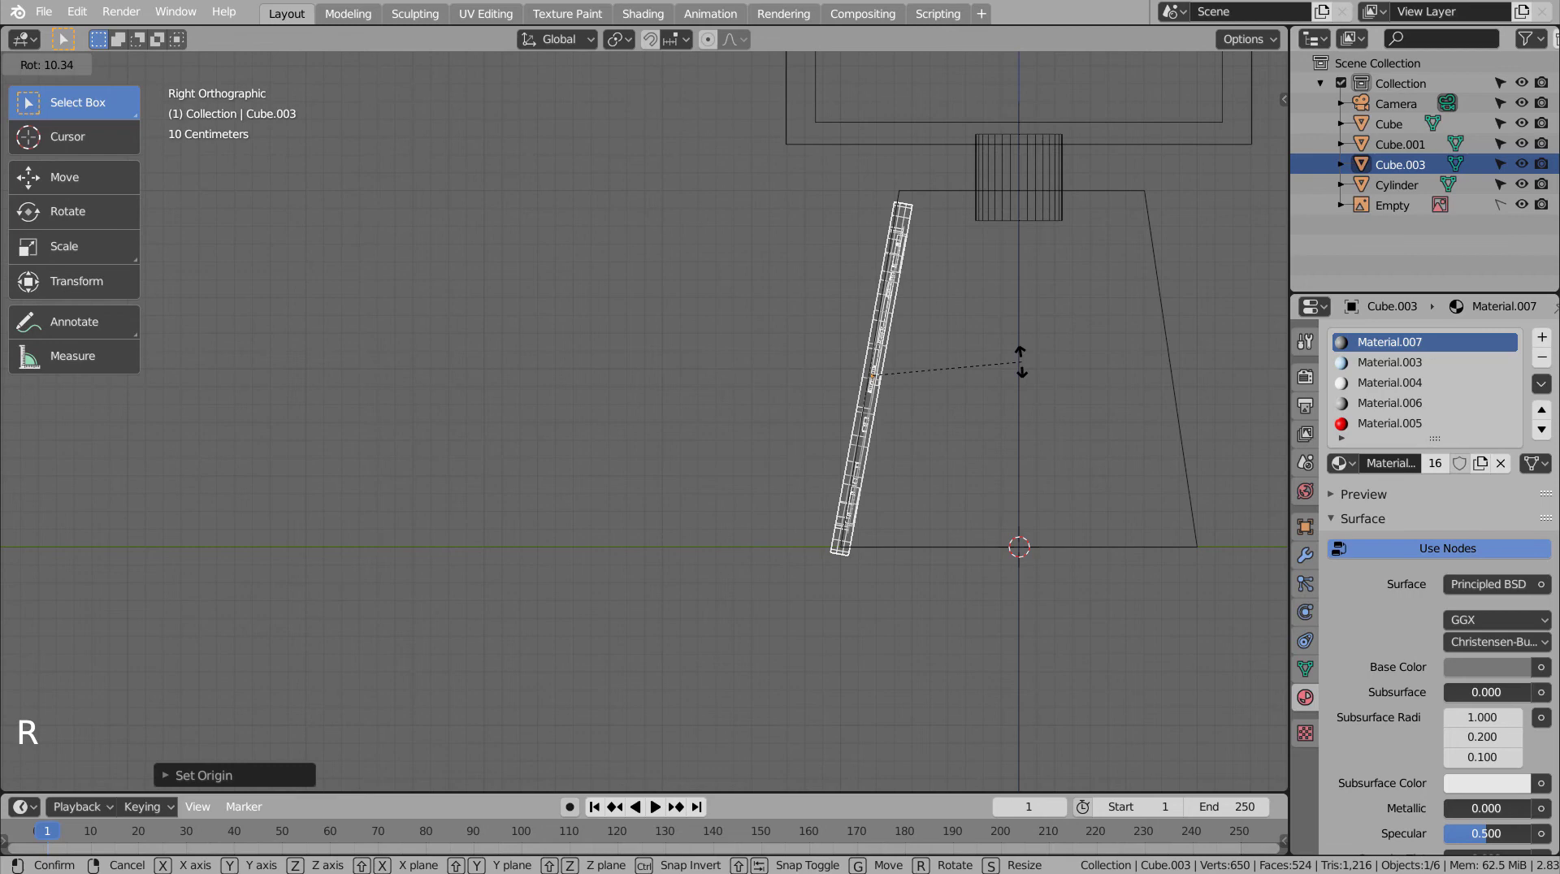
key("s")
key("g")
key("r")
key("g")
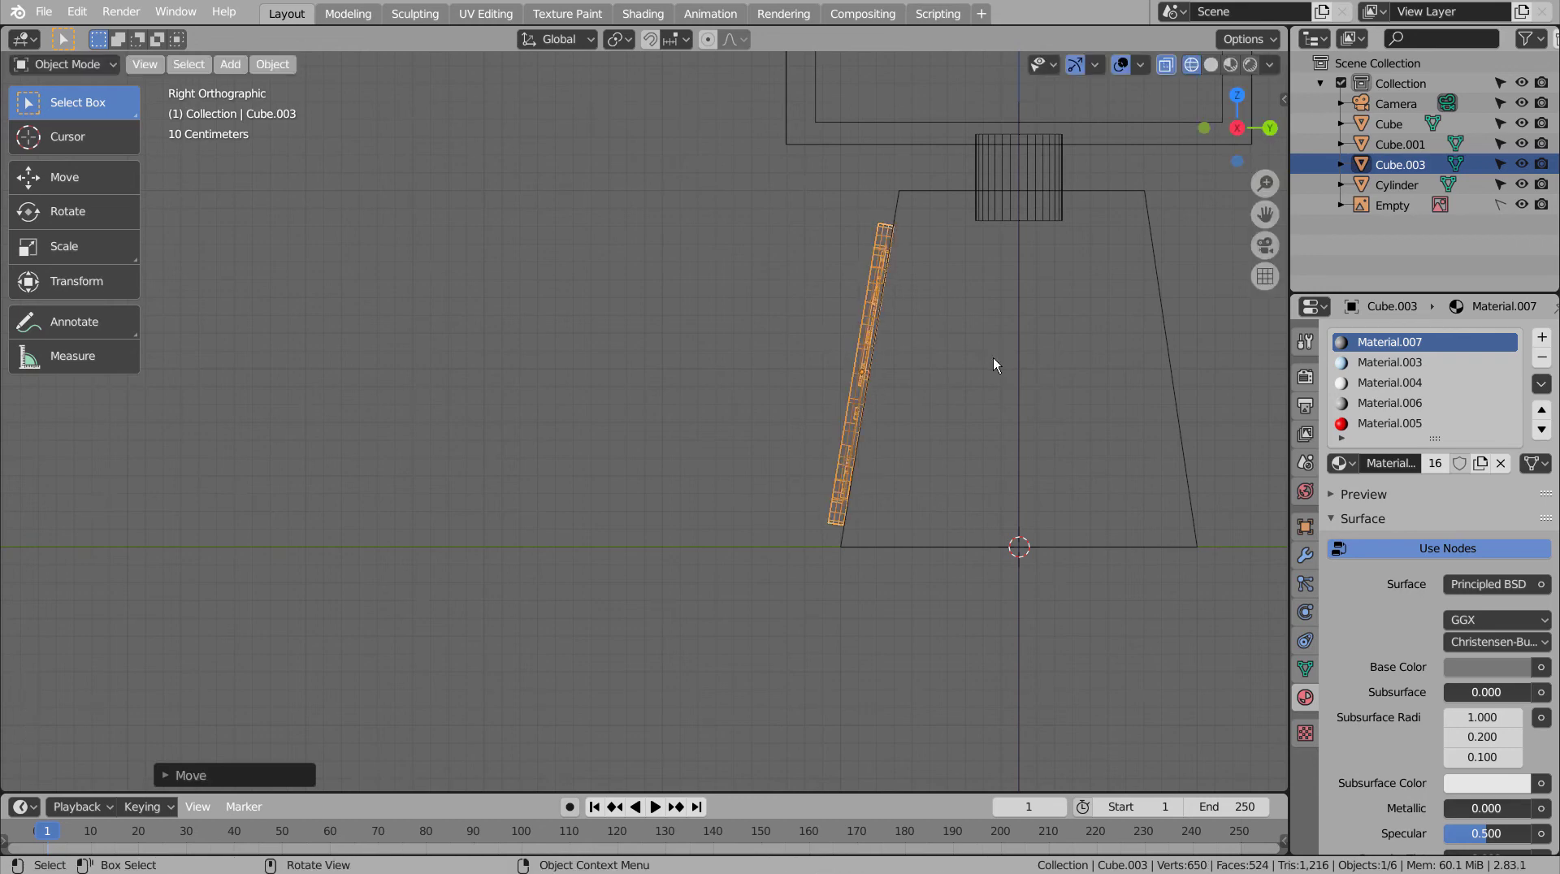
left_click(660, 501)
Step: Orbit around the scale to check the dial placement and select the Cylinder
middle_click(567, 506)
middle_click(732, 508)
key("shift+z")
scroll("down", 3)
left_click(916, 409)
middle_click(956, 467)
middle_click(971, 488)
middle_click(962, 461)
middle_click(848, 354)
left_click(577, 267)
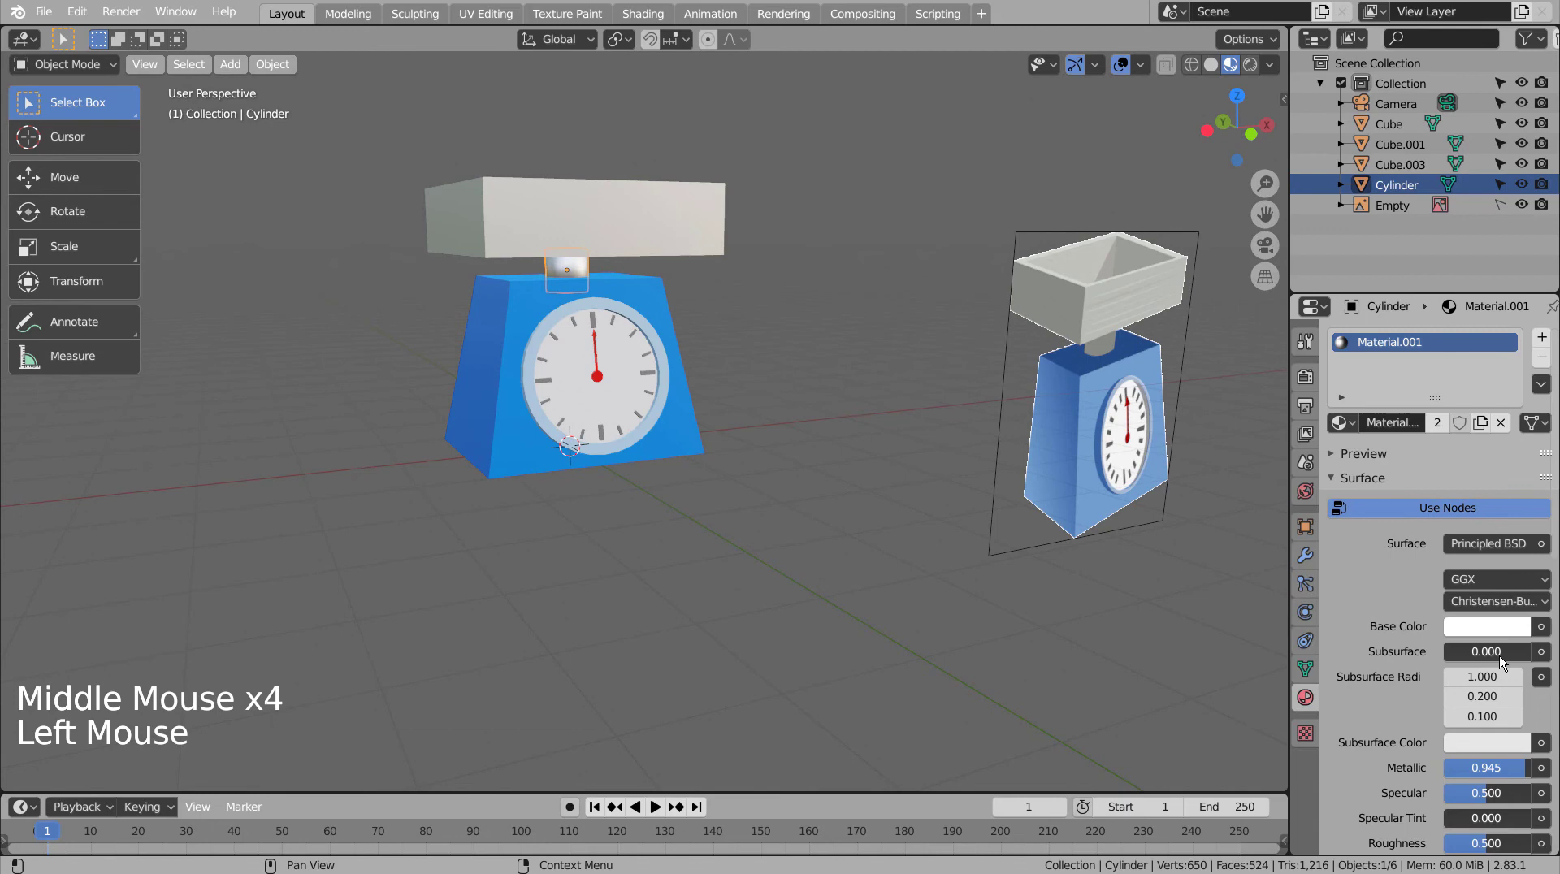
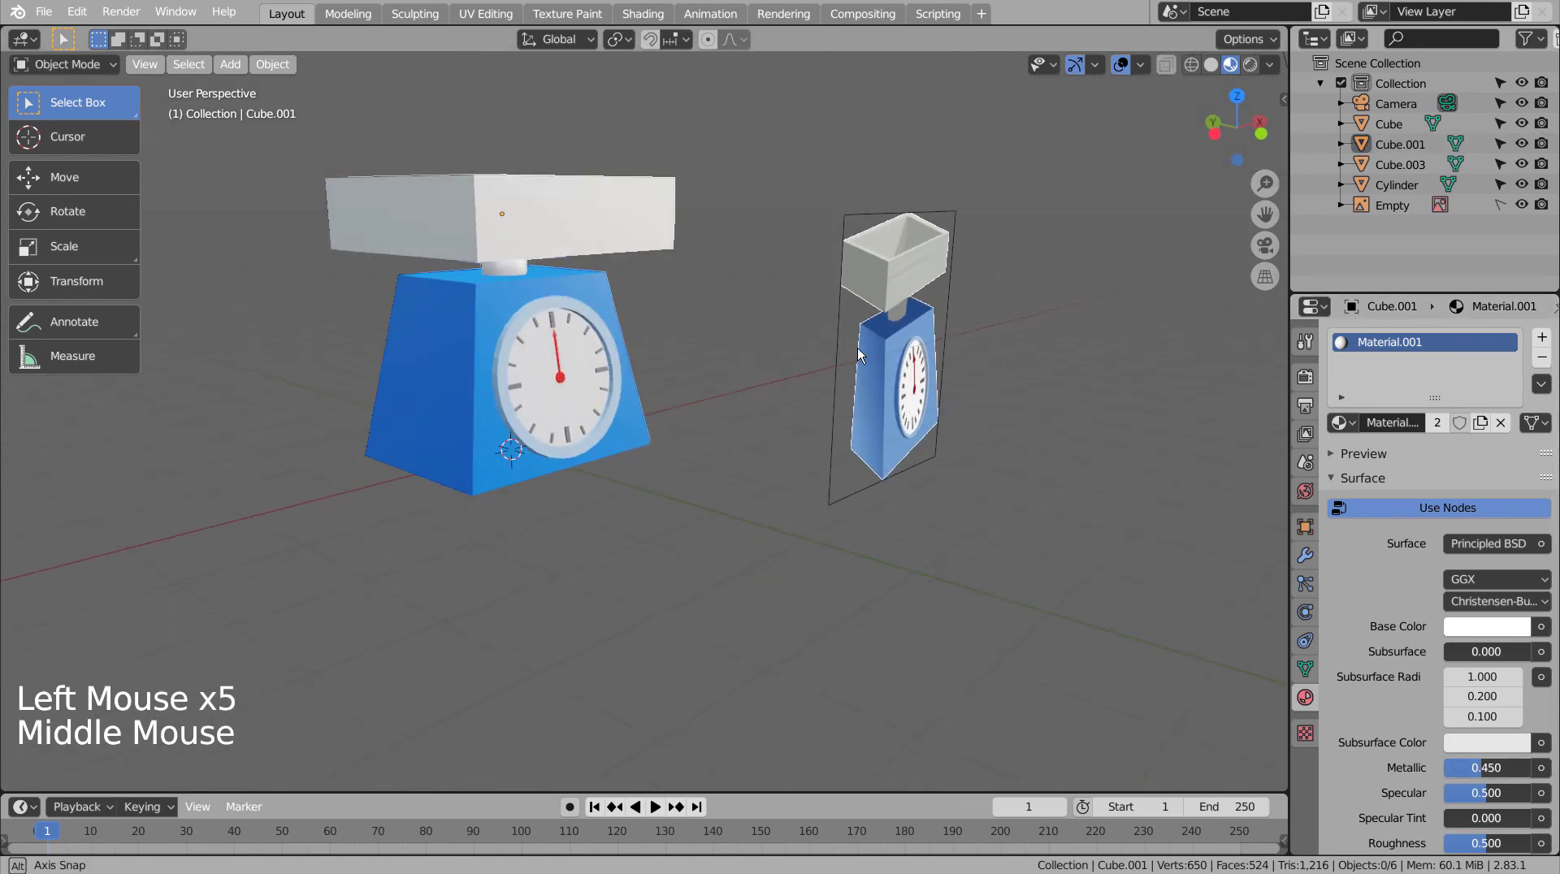
Step: Select the dial and try subdivision levels while zooming in close to its rim
middle_click(848, 354)
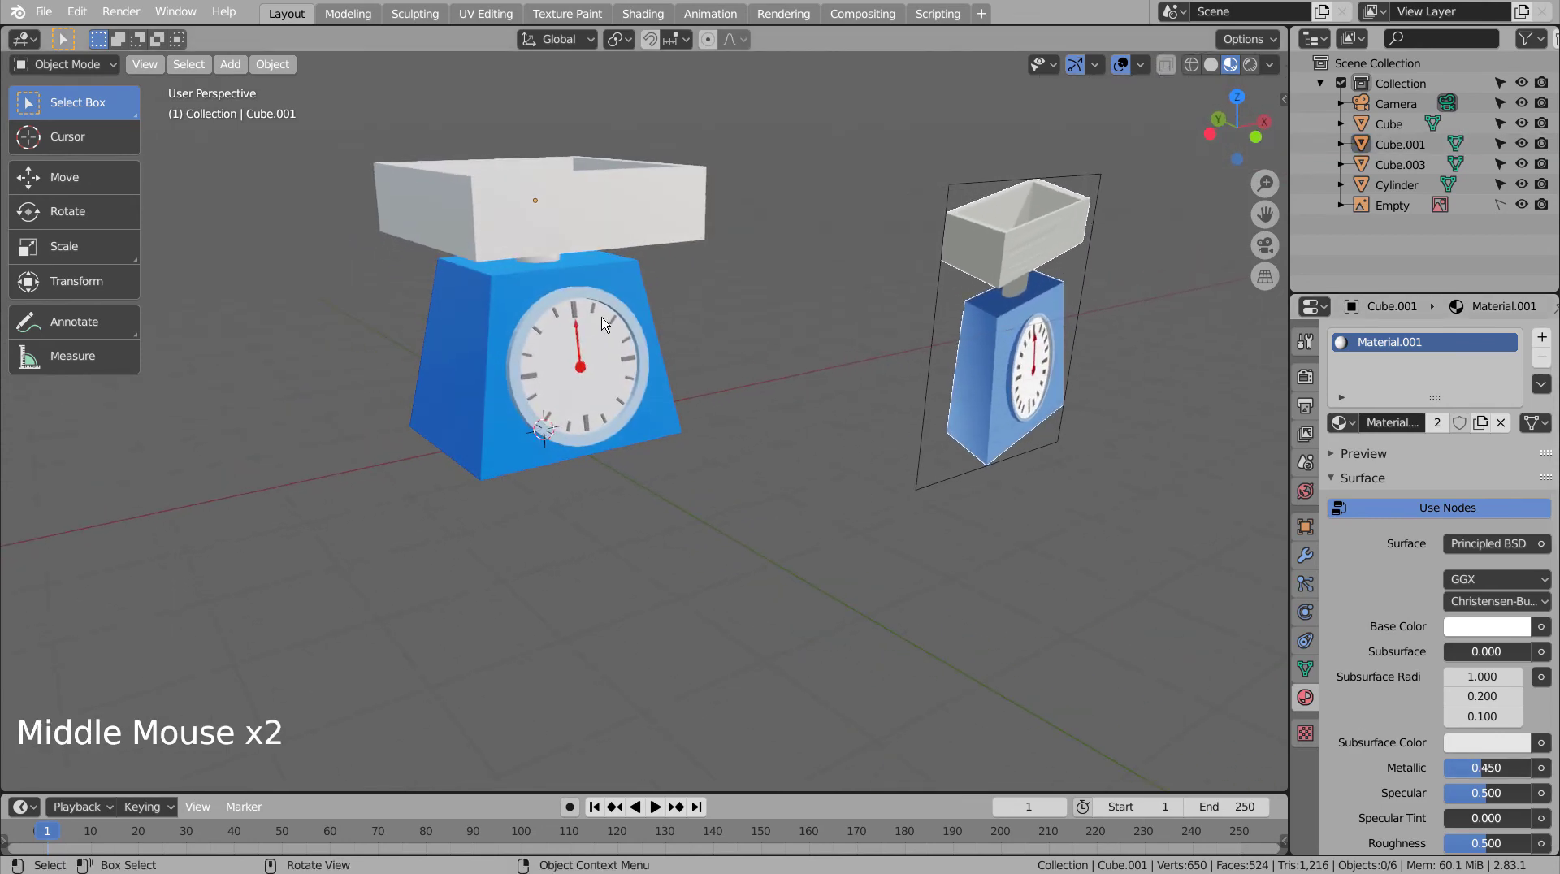
left_click(536, 328)
scroll("up", 3)
scroll("down", 3)
scroll("up", 3)
middle_click(632, 405)
key("ctrl+3")
scroll("down", 3)
scroll("down", 3)
key("ctrl+1")
scroll("up", 3)
Step: Shade the dial smooth and give it a level-3 Subdivision Surface modifier
right_click(868, 428)
key("ctrl+3")
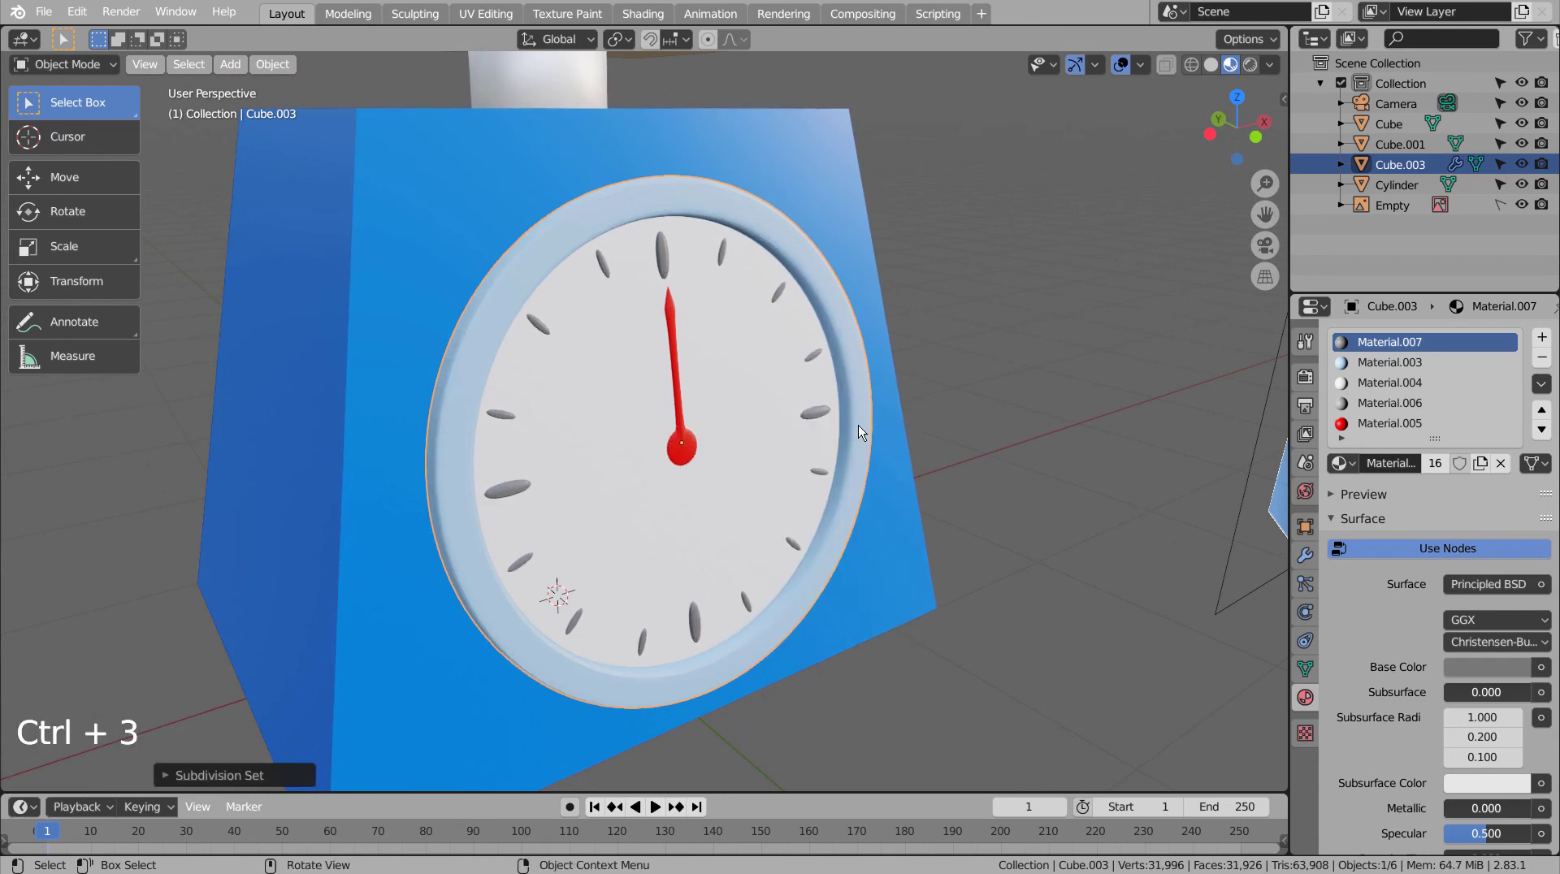
Step: Toggle the Subdivision modifier's viewport display to compare, then apply it permanently
left_click(1299, 561)
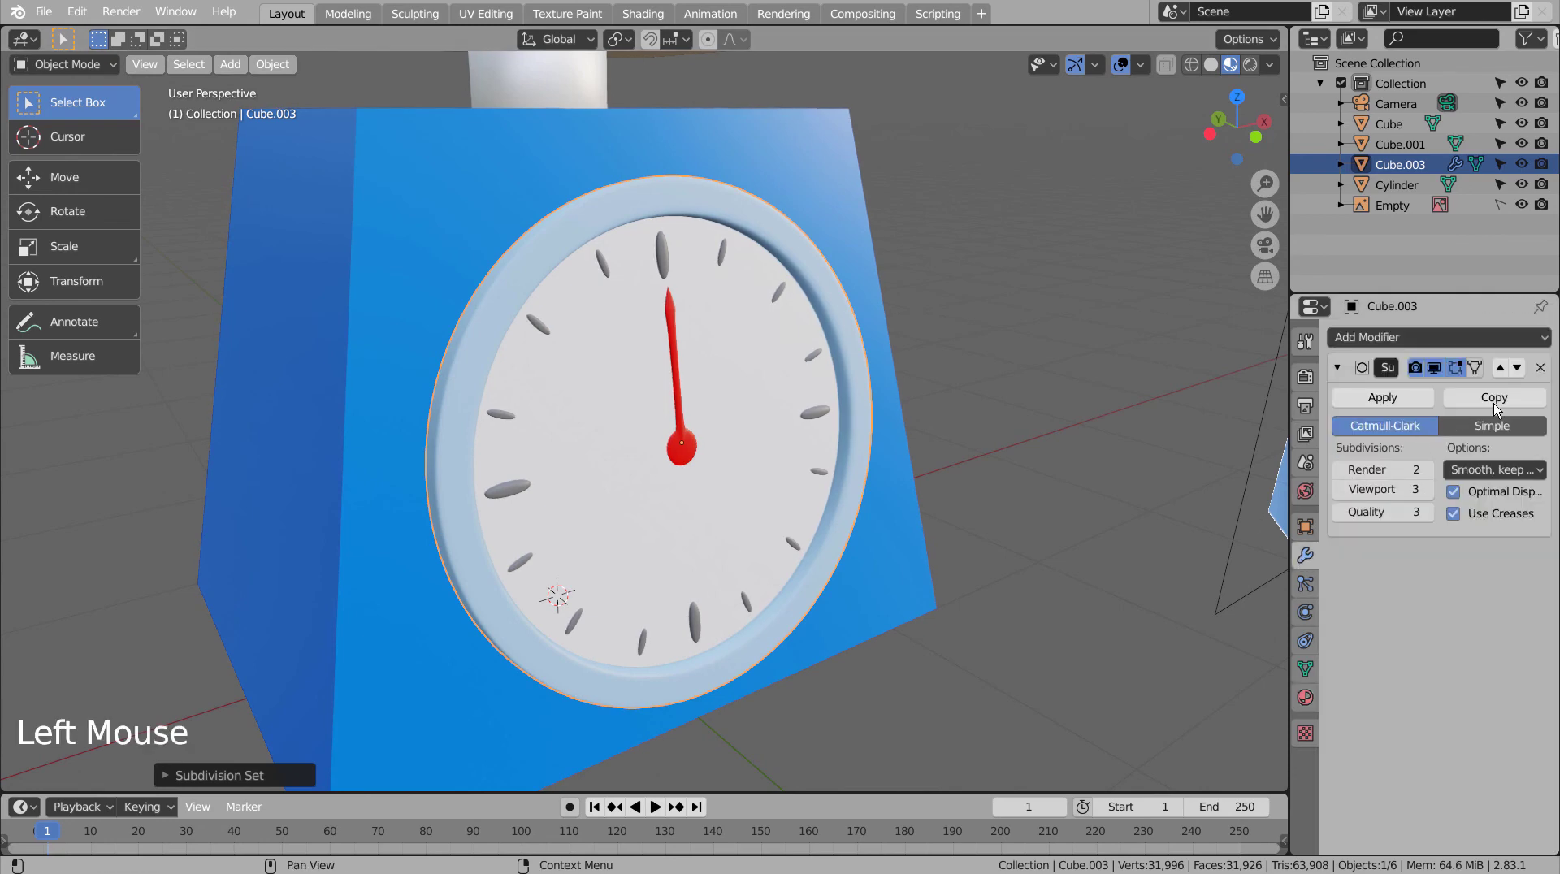
left_click(1437, 376)
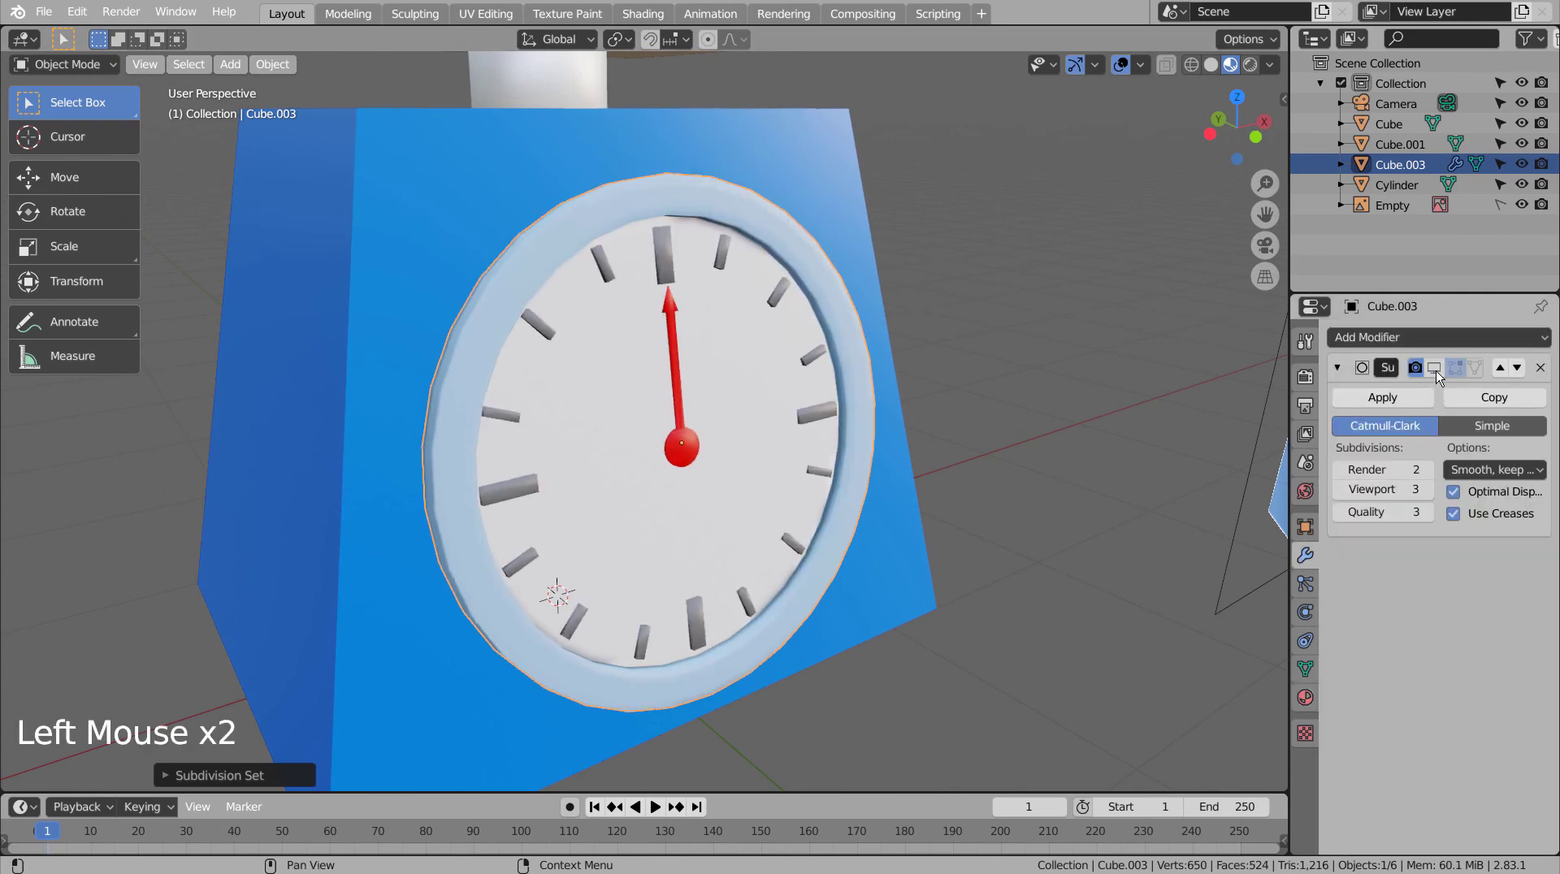
left_click(1437, 376)
left_click(1437, 376)
left_click(1437, 376)
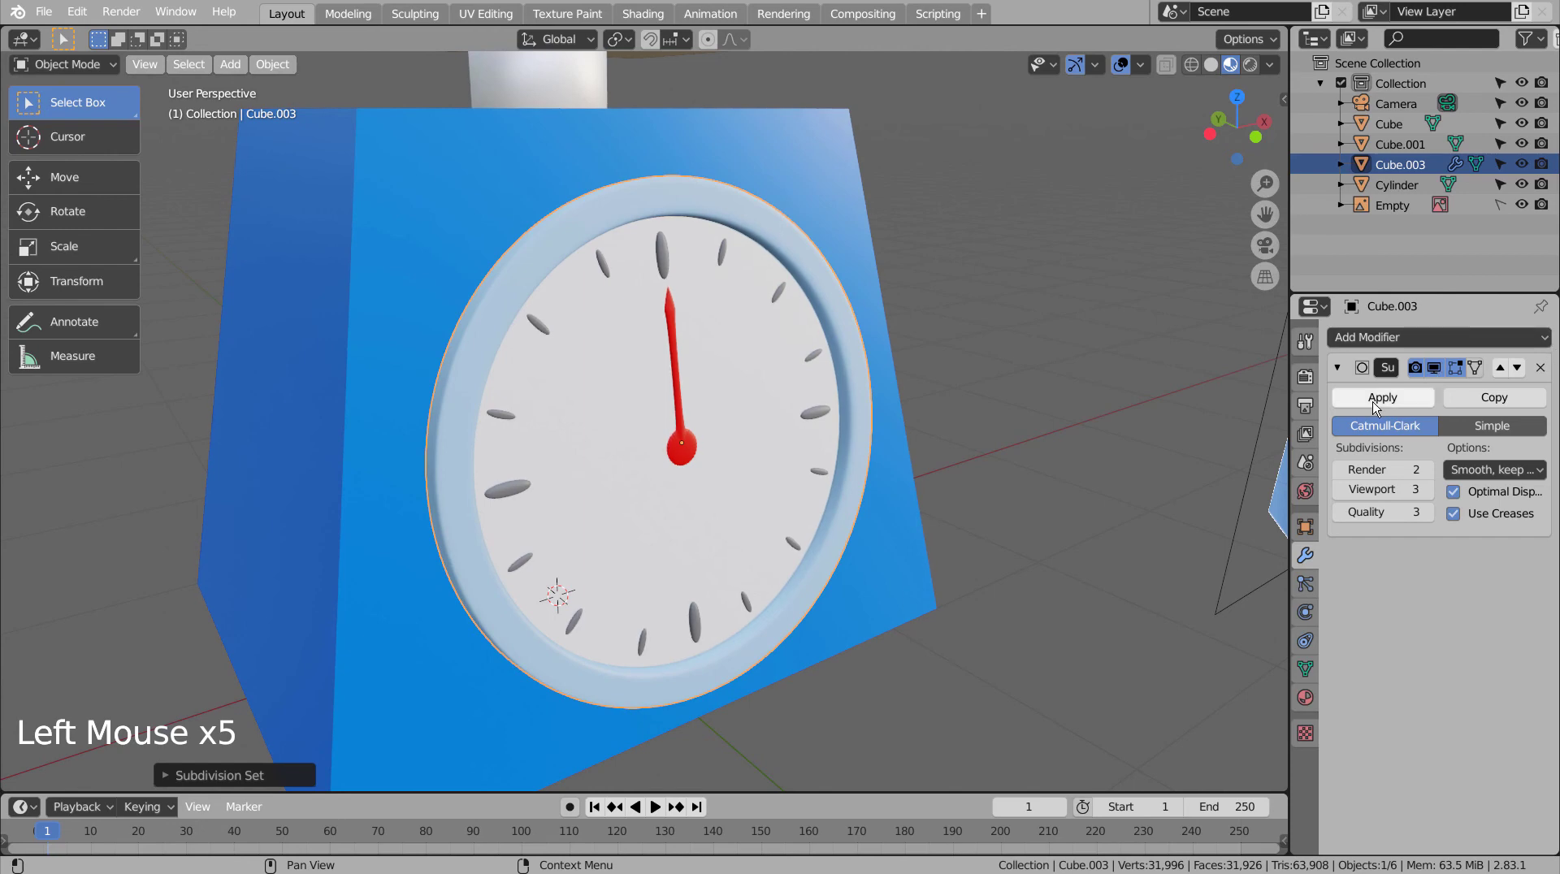
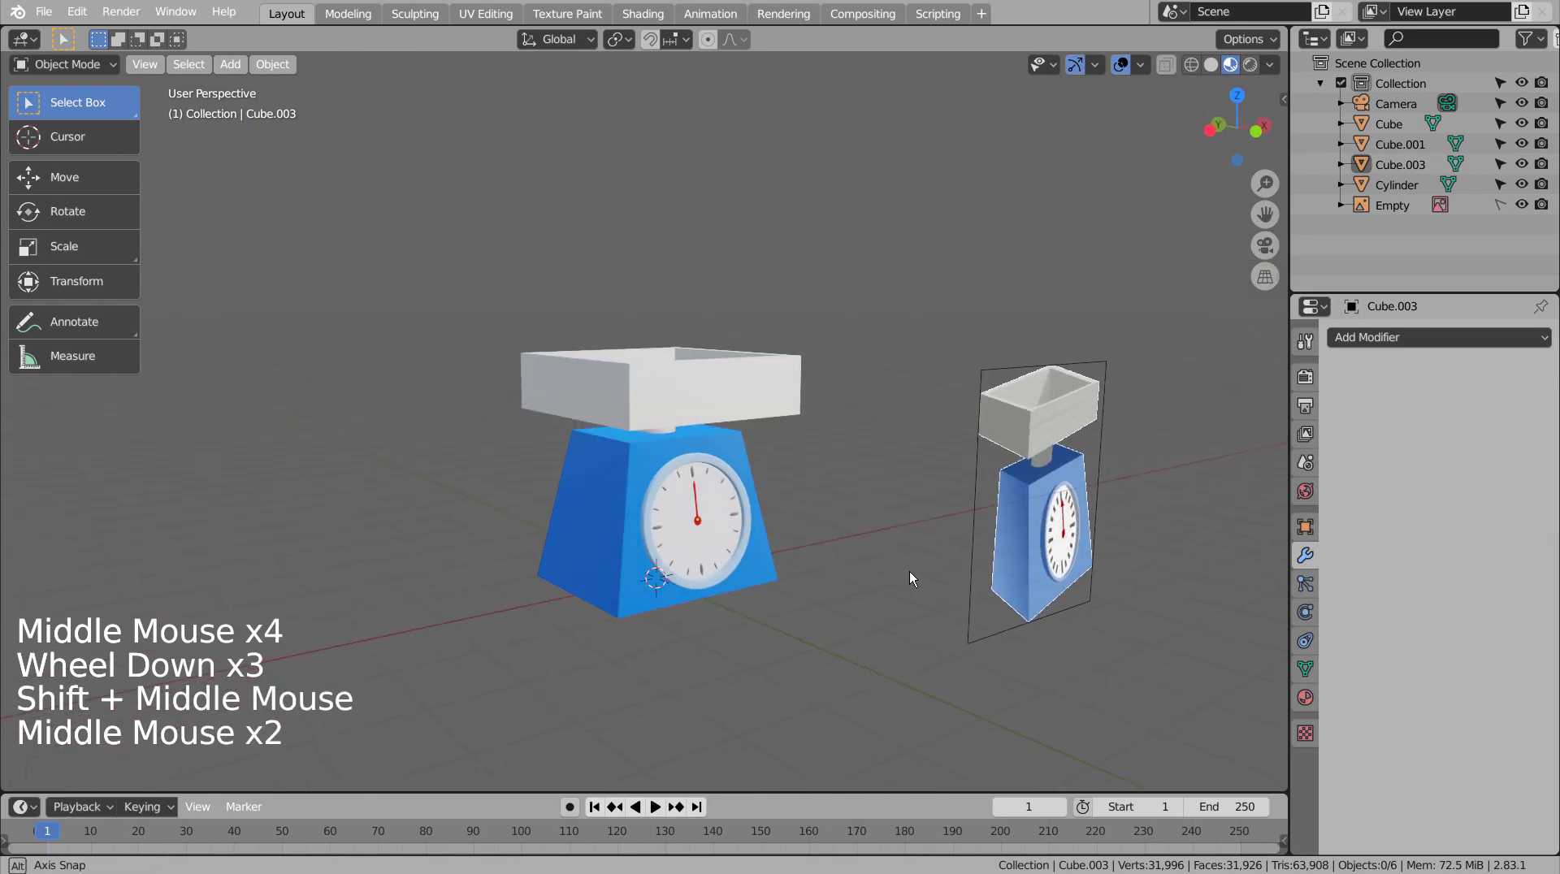
Step: From the camera view, set the tray's Base Color to yellow
key("ctrl+alt+KP_0")
key("shift+`")
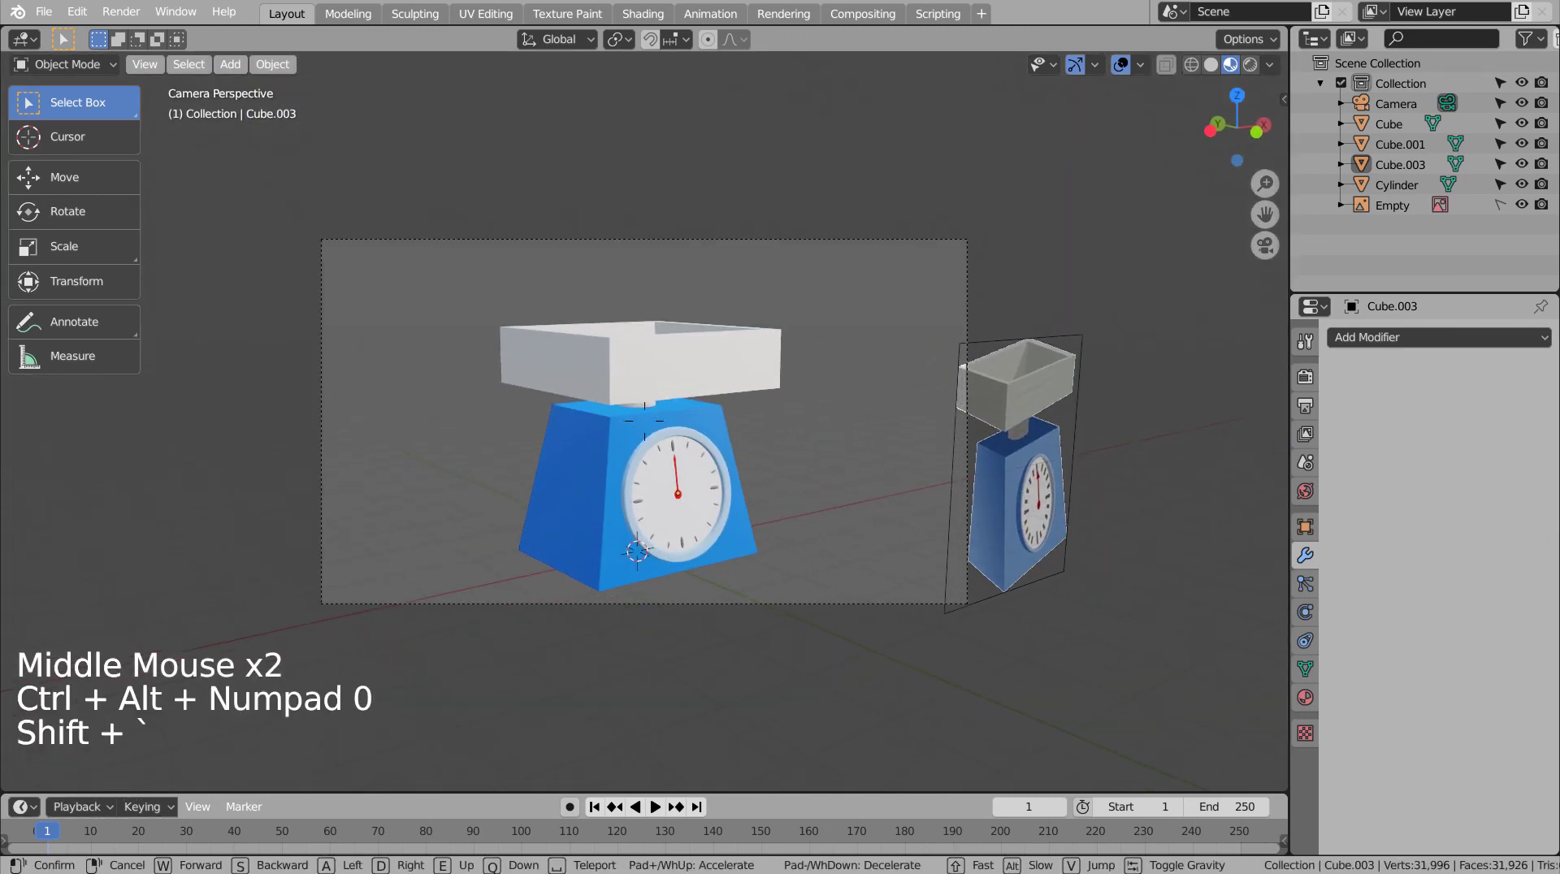
left_click(714, 327)
left_click(1308, 694)
left_click(1470, 630)
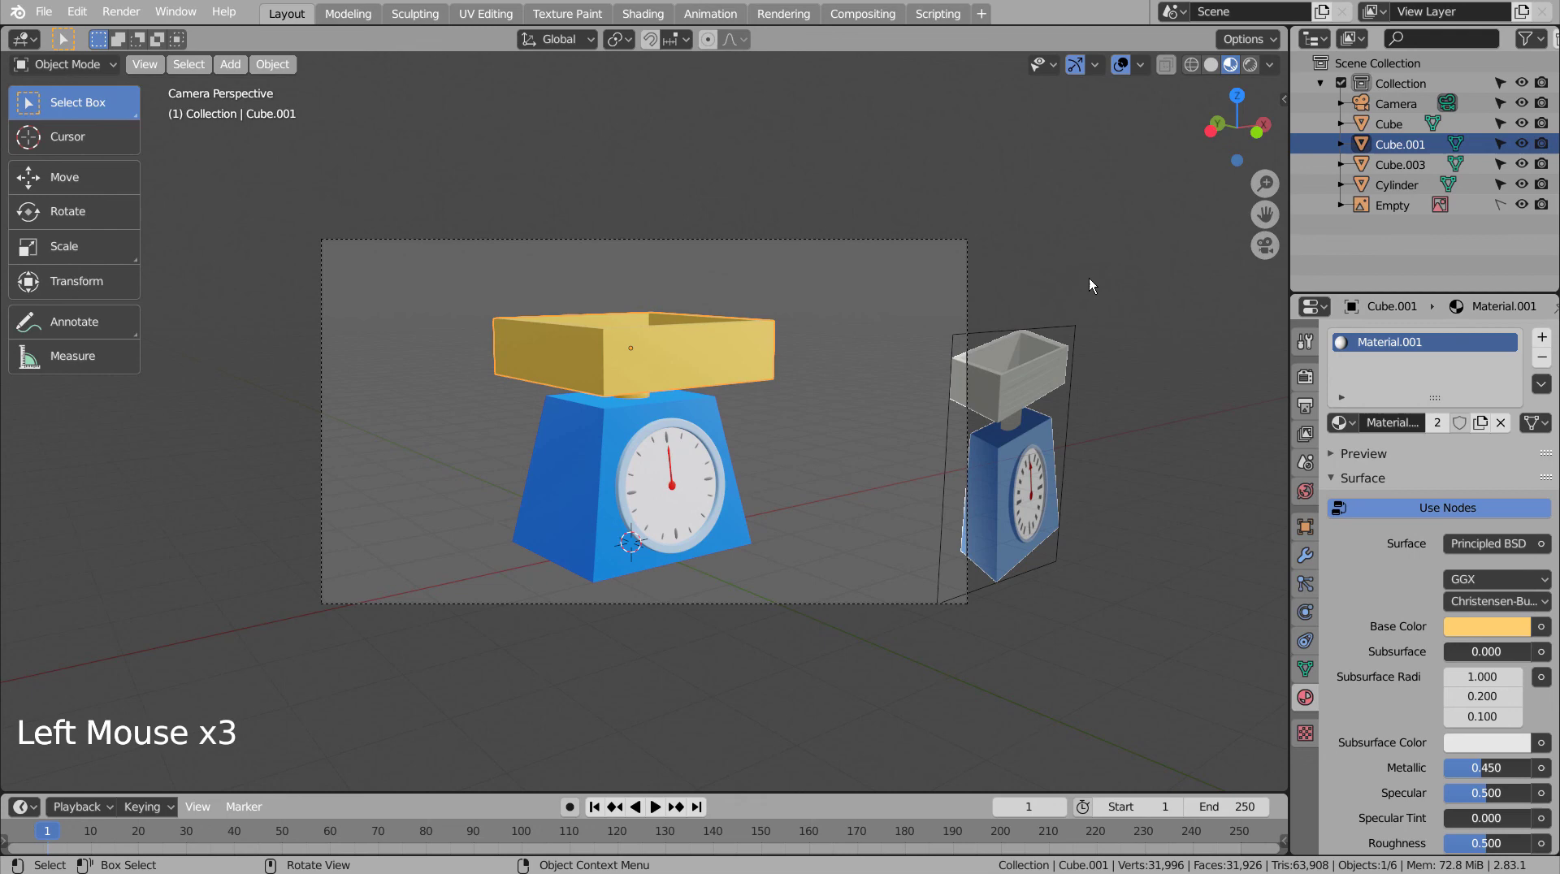
left_click(1095, 280)
Step: Hide the reference-image Empty in the viewport and renders via the outliner
key("shift+`")
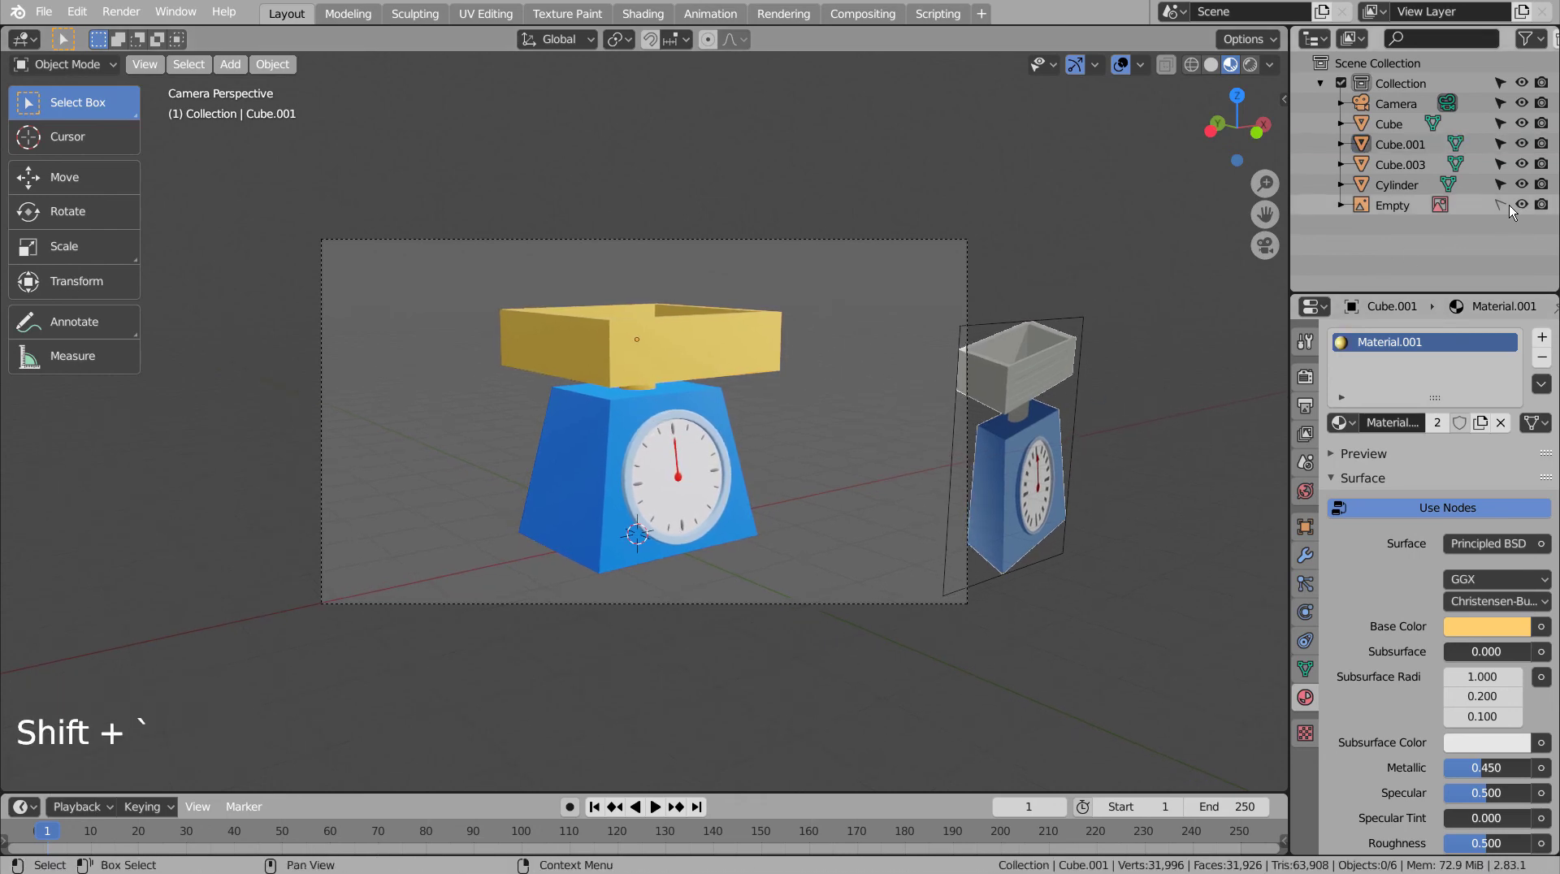
left_click(1517, 209)
left_click(1542, 208)
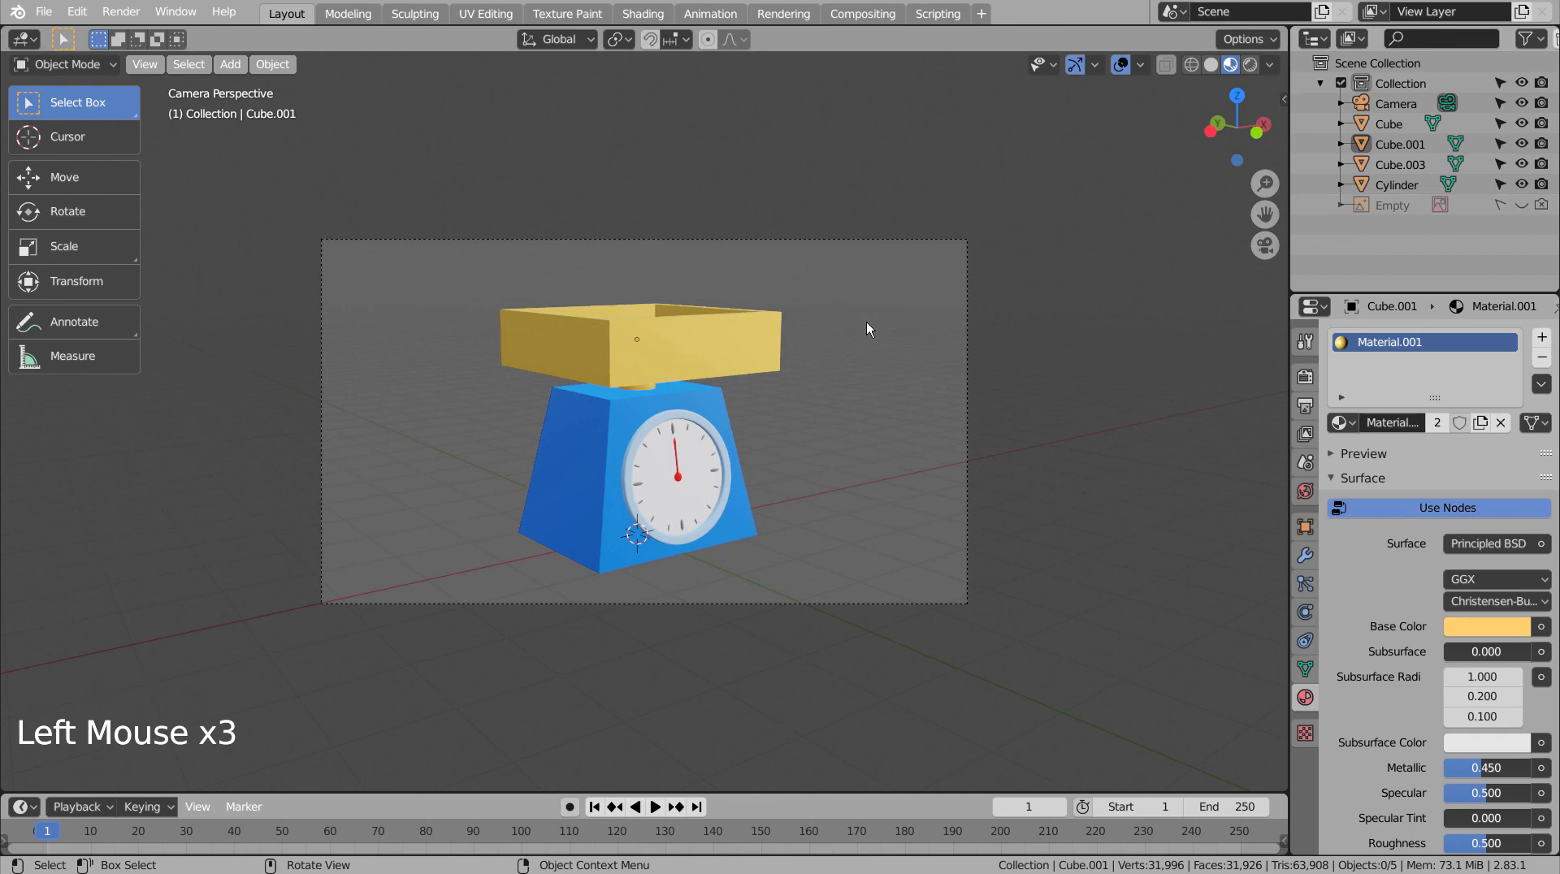
Step: Add a large floor plane, extrude its back edges up into walls, and give it a new white material
key("shift+a")
key("s")
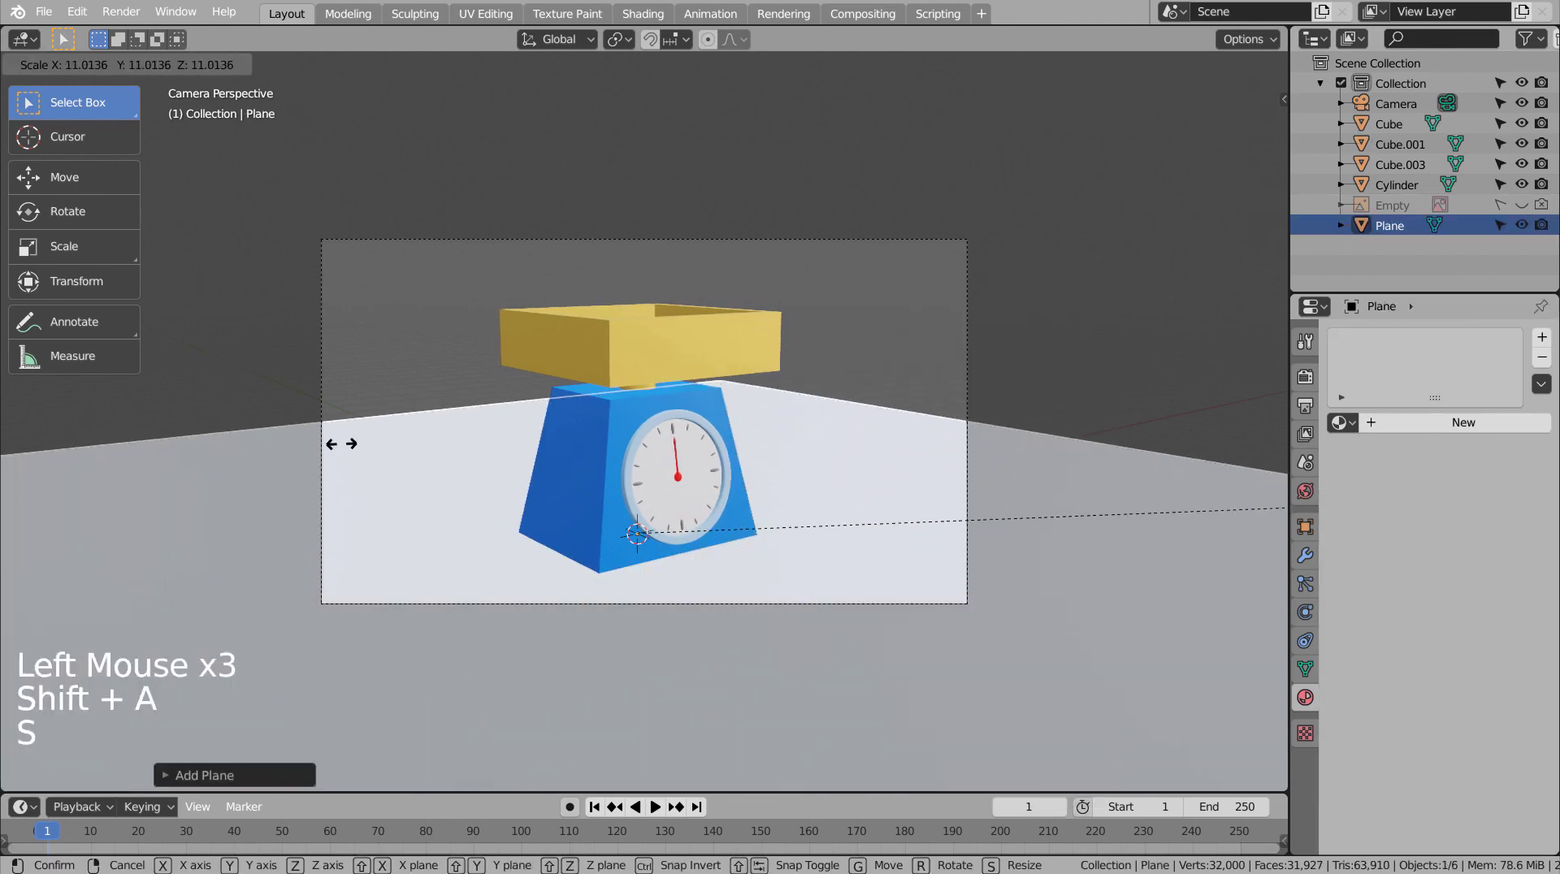
key("2")
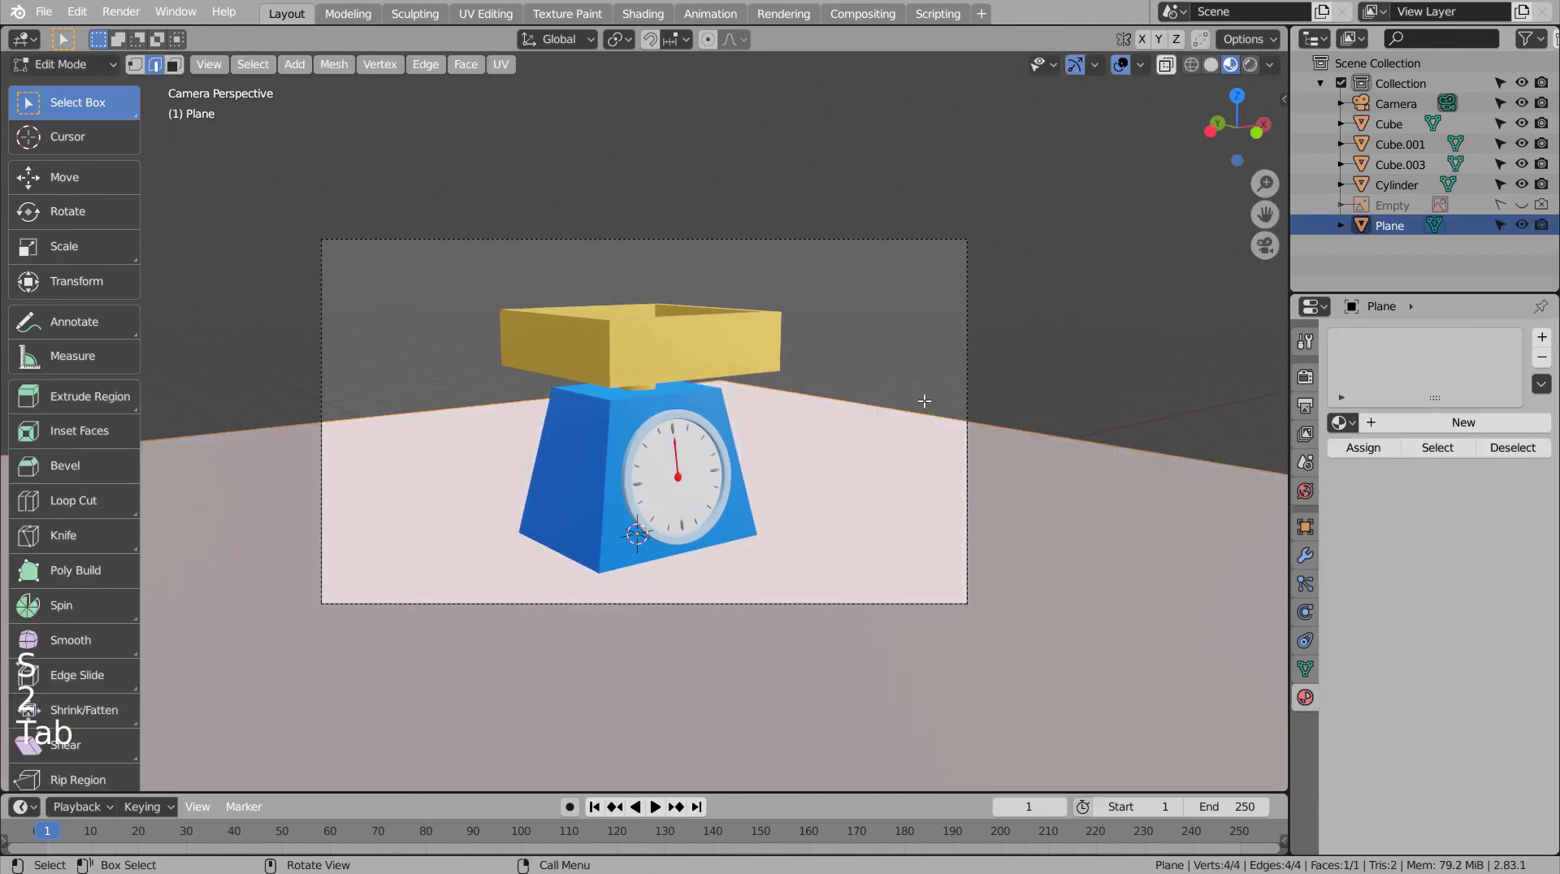
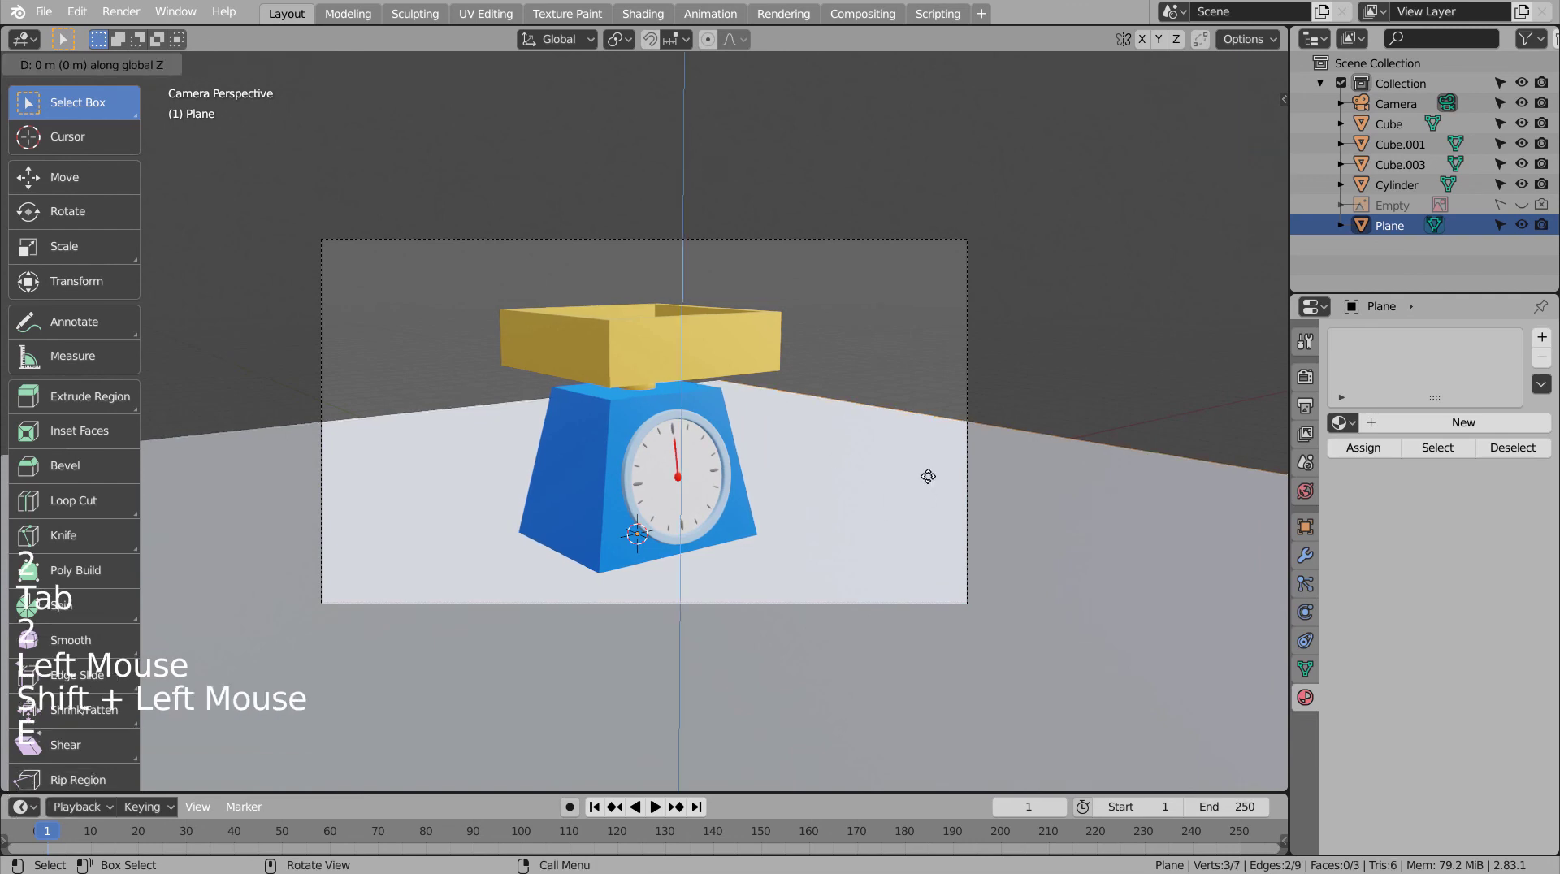
key("Tab")
left_click(1472, 424)
left_click(1482, 654)
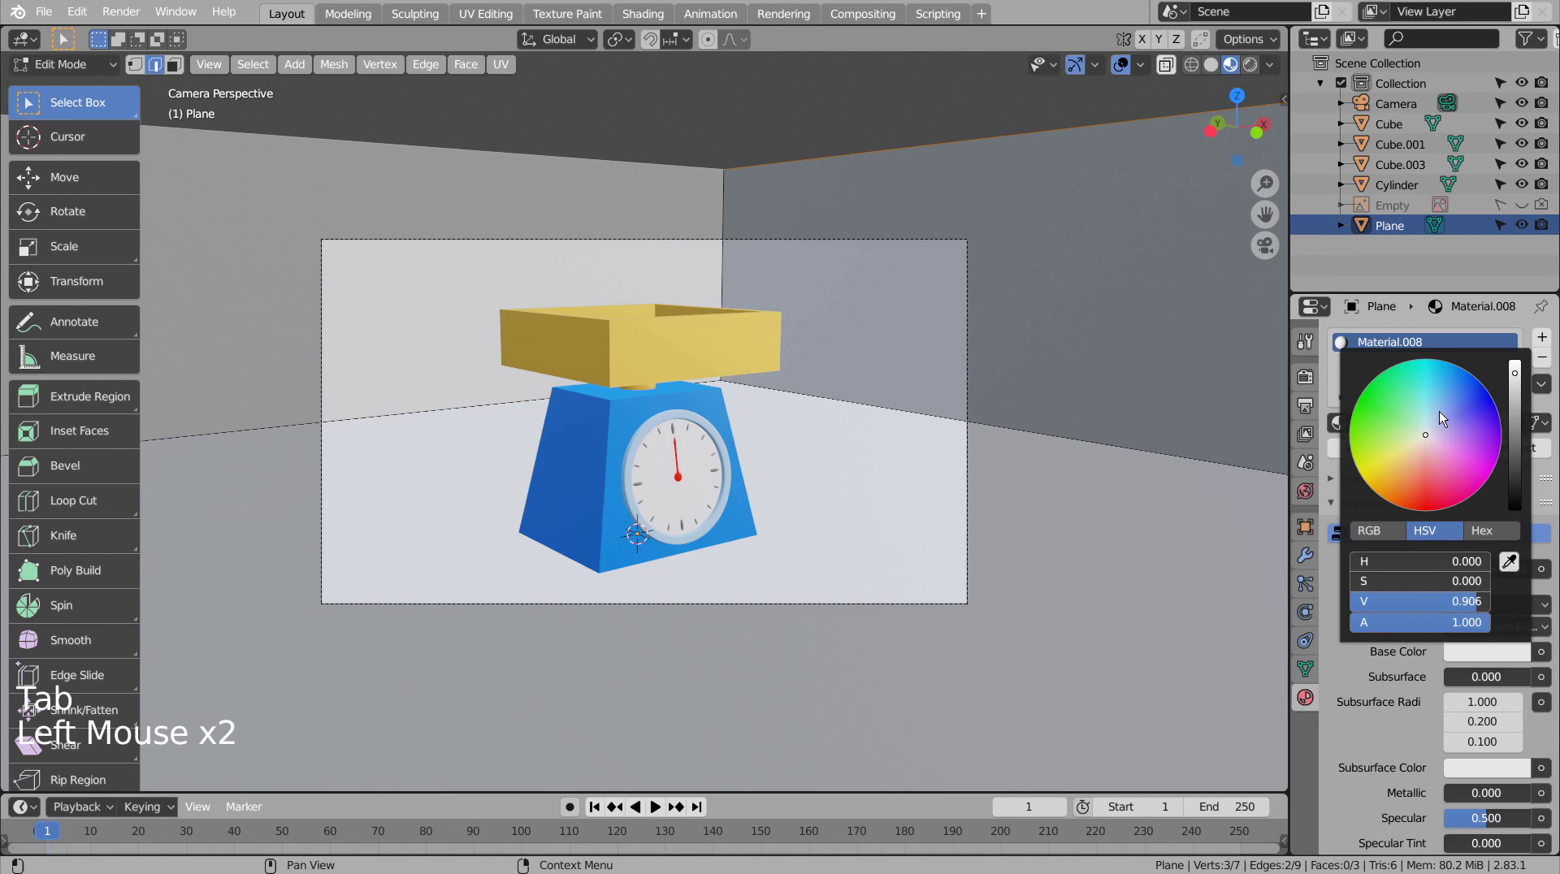
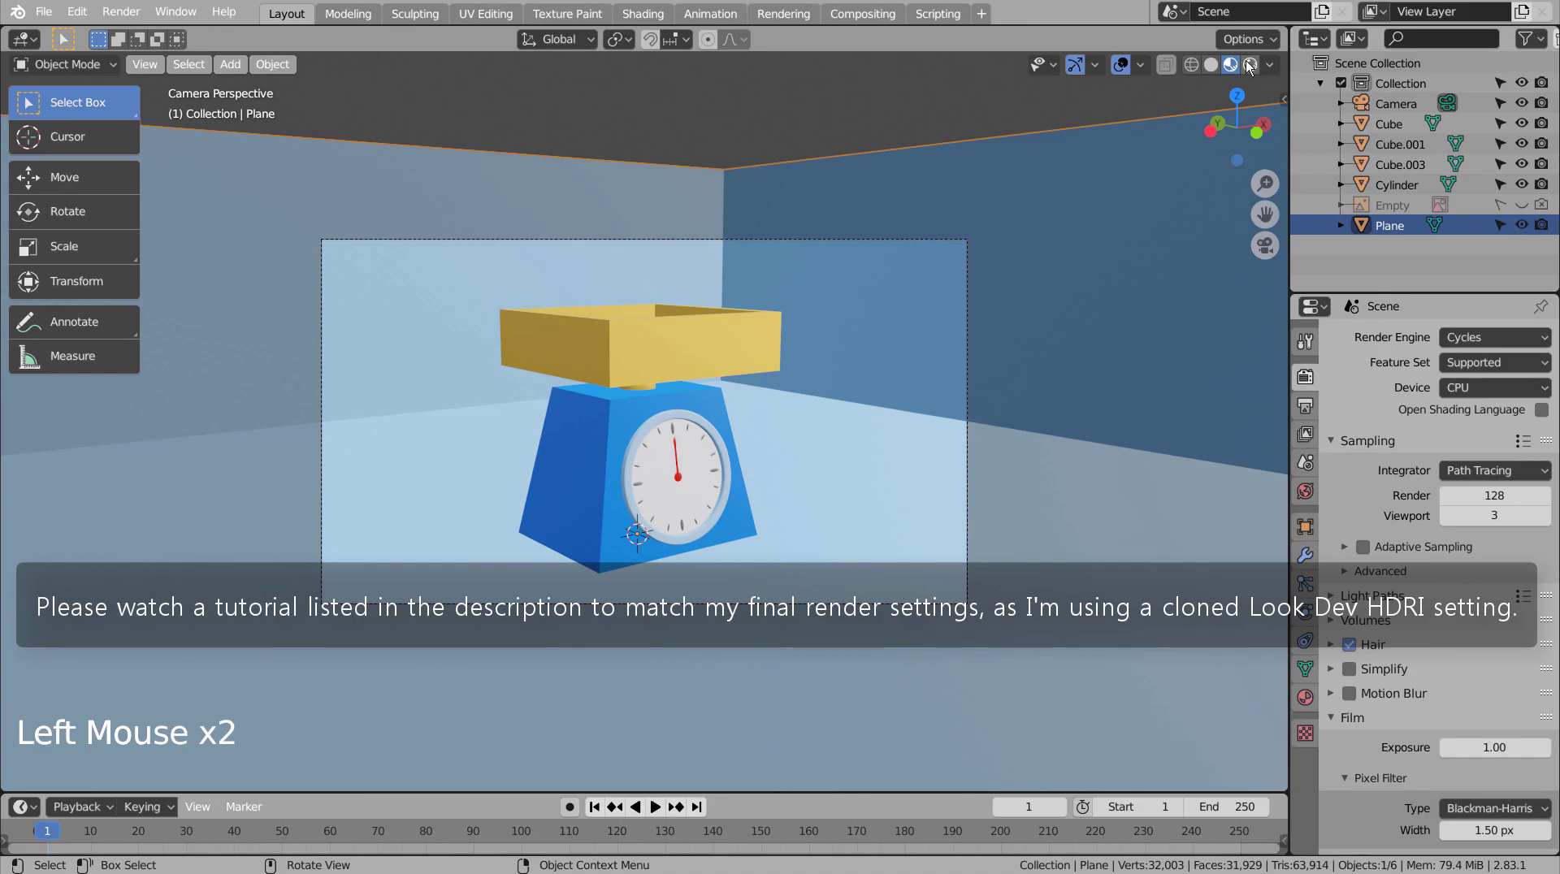
Step: Preview in Rendered shading with Cycles, save the file and start the final render
left_click(1251, 62)
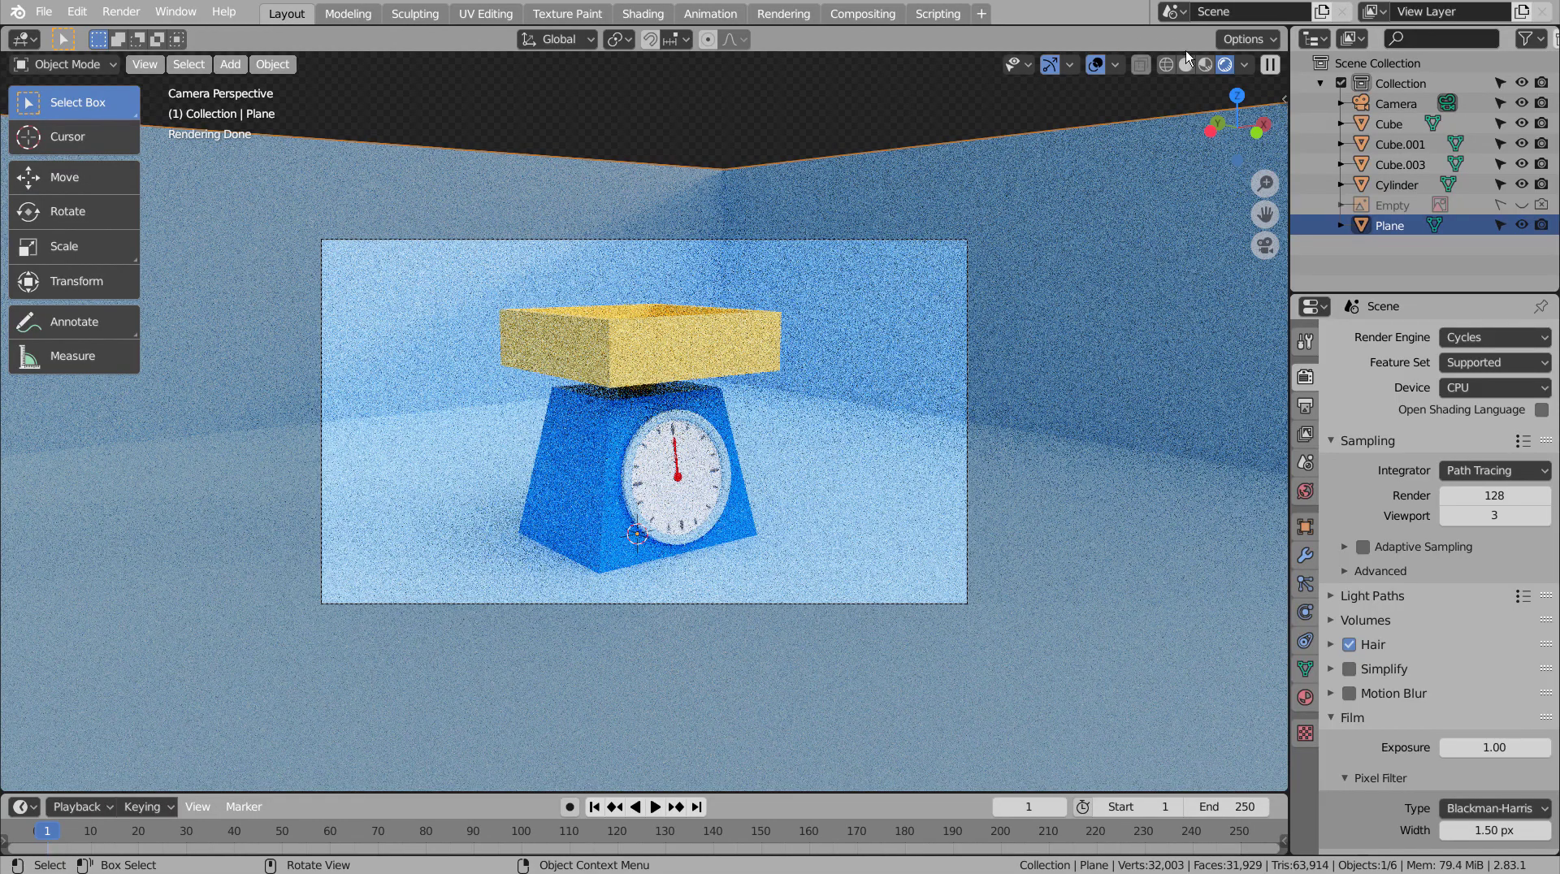
left_click(1174, 73)
left_click(1152, 91)
key("ctrl+s")
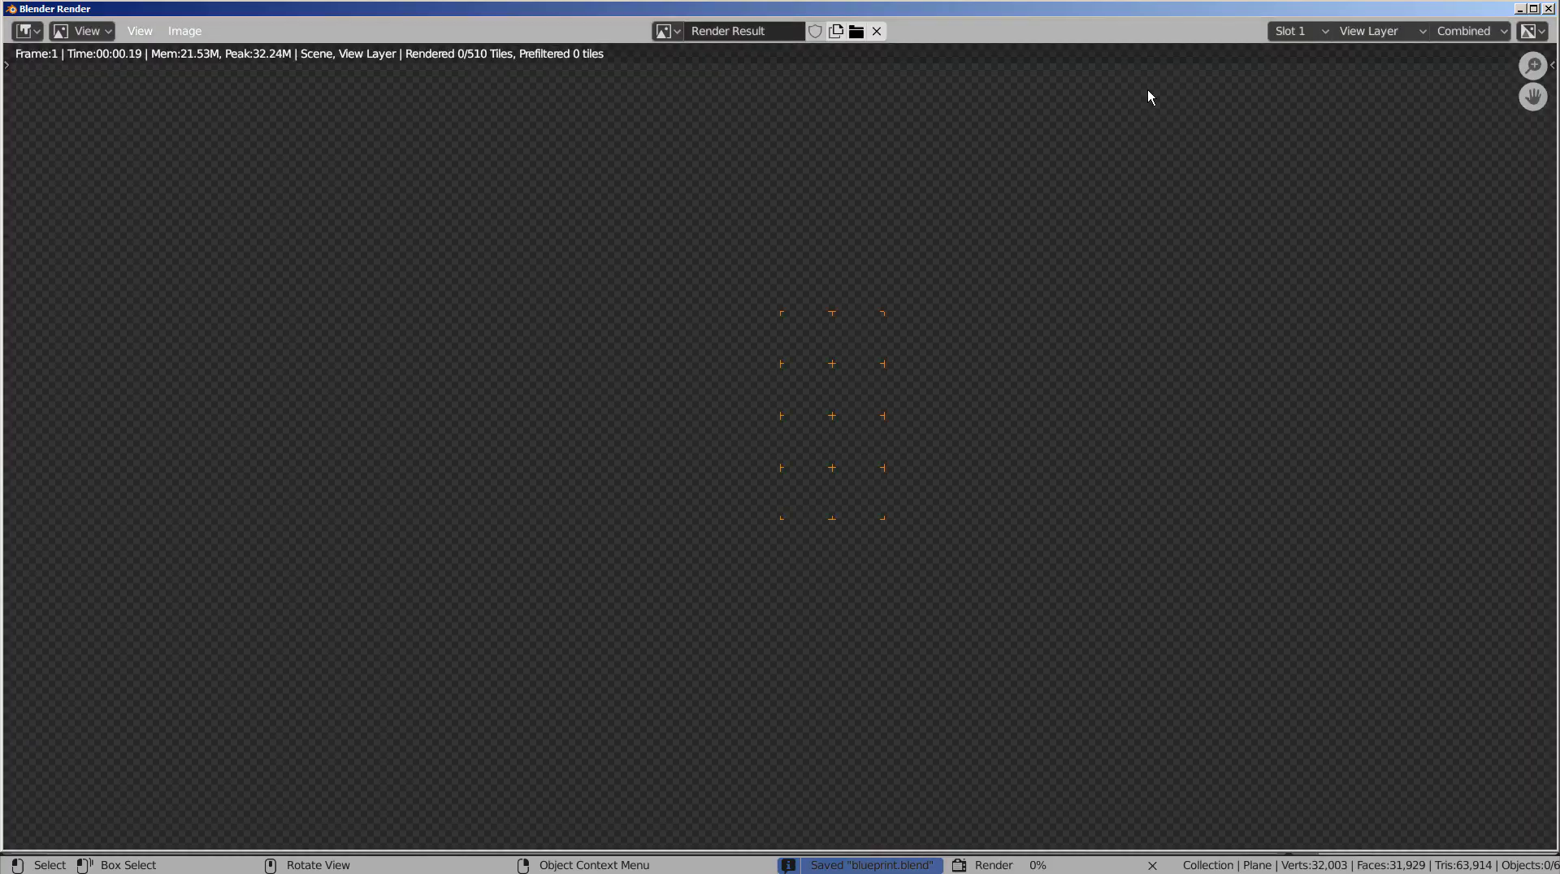